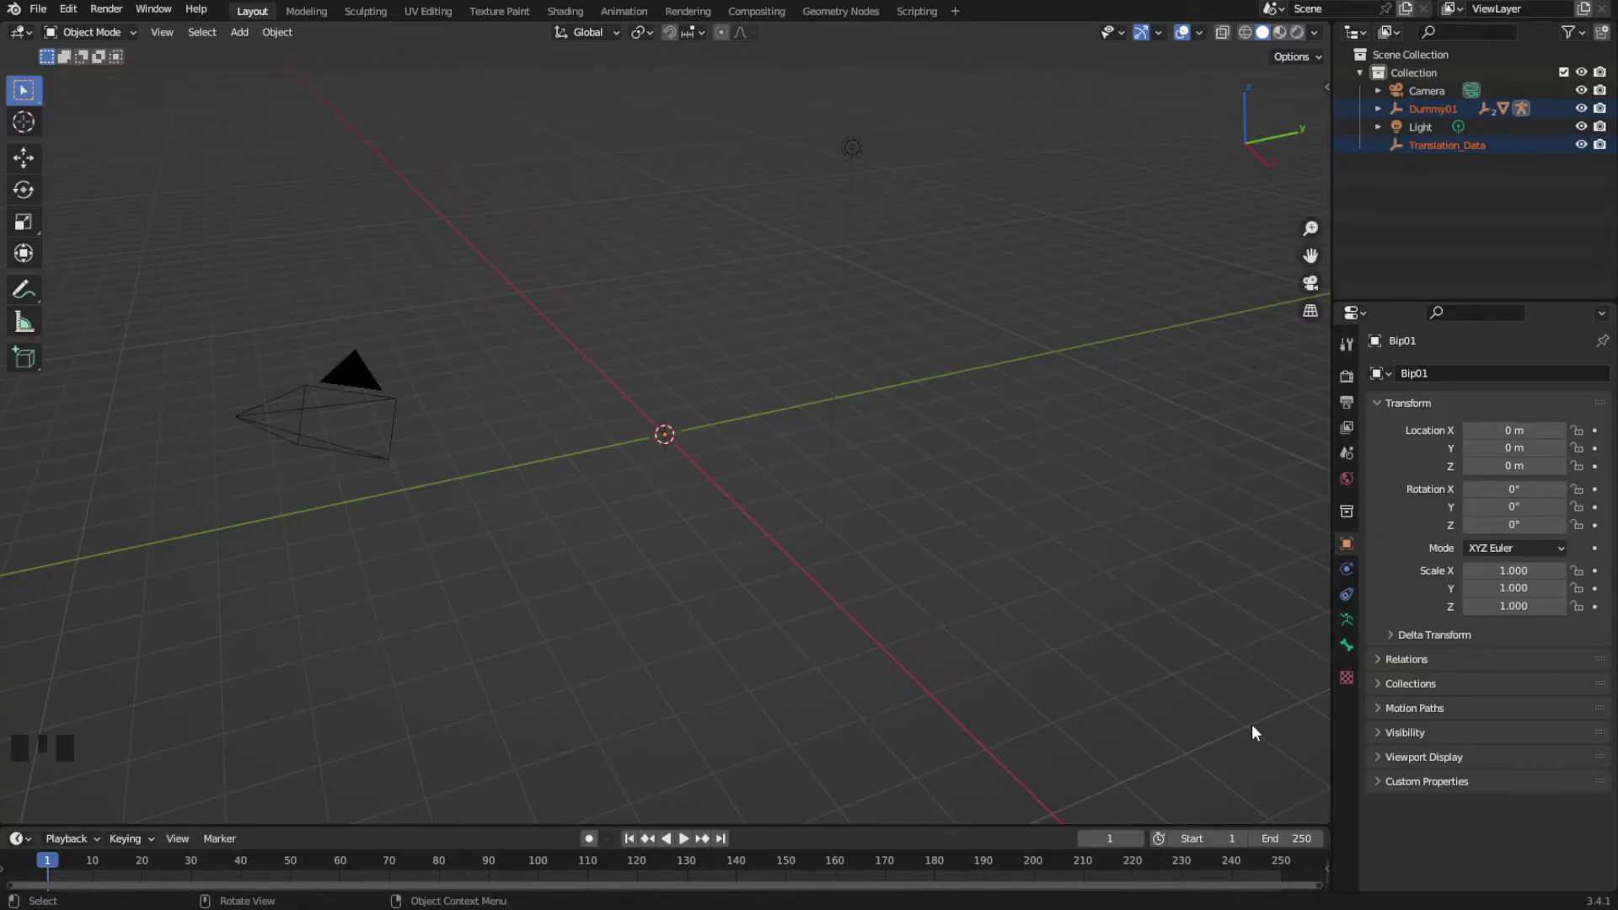
# Delete the three red Translation_Data helper lines around the imported character
pyautogui.scroll(3)
pyautogui.scroll(3)
pyautogui.moveTo(746, 338); pyautogui.dragTo(928, 562)
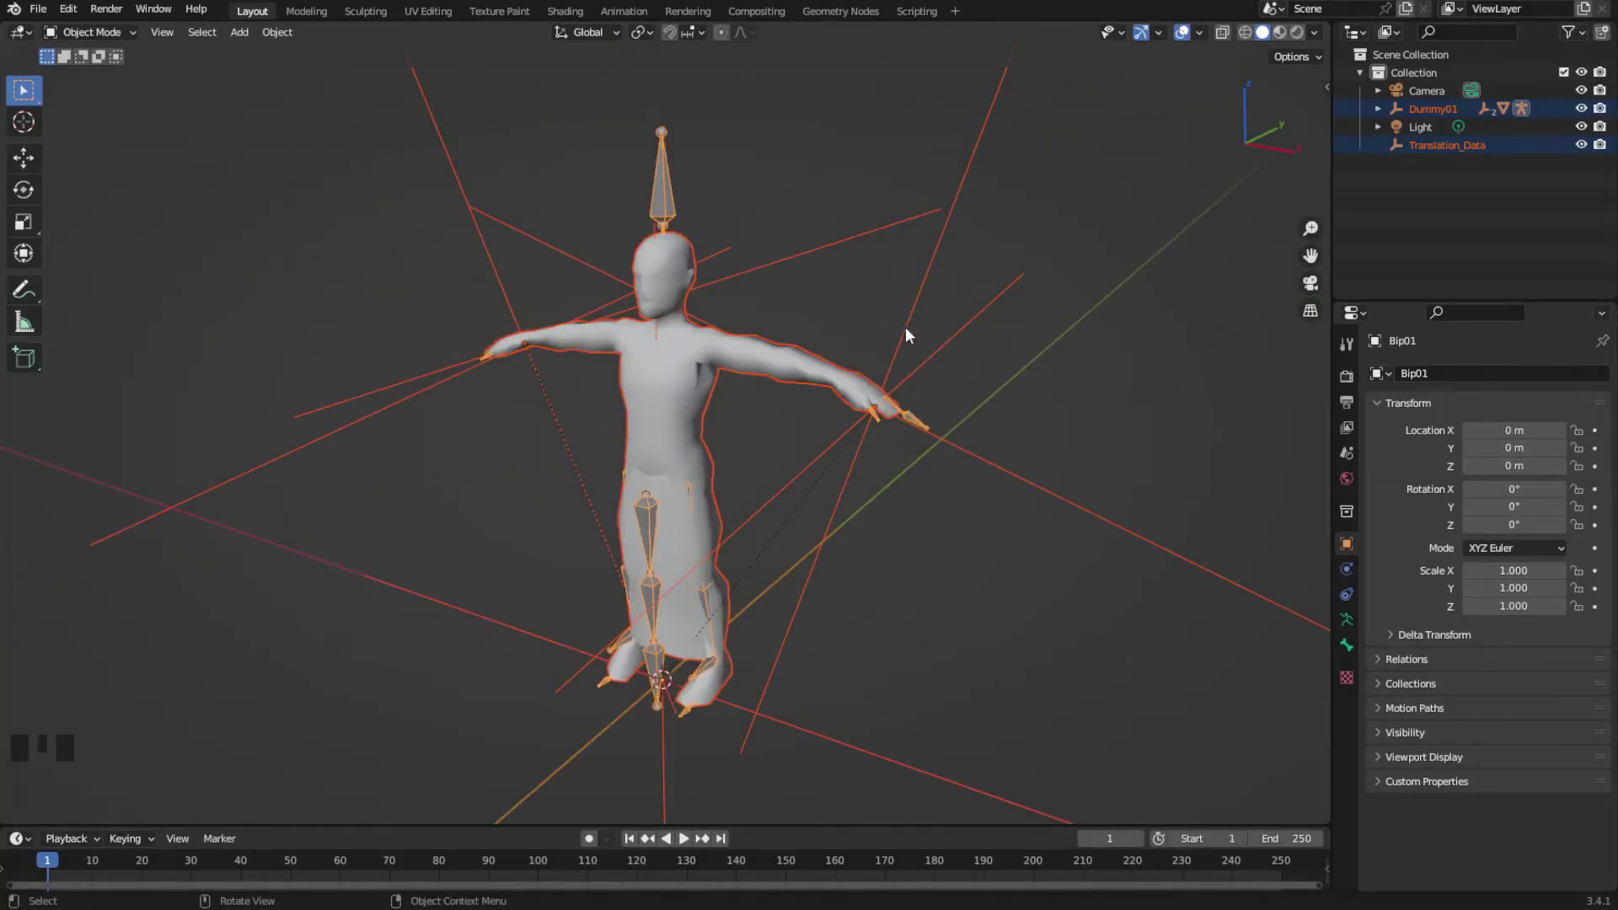
pyautogui.click(922, 319)
pyautogui.press('Delete')
pyautogui.click(502, 260)
pyautogui.press('Delete')
pyautogui.click(667, 771)
pyautogui.press('Delete')
# Select the body mesh and then the armature to confirm only they remain
pyautogui.click(694, 416)
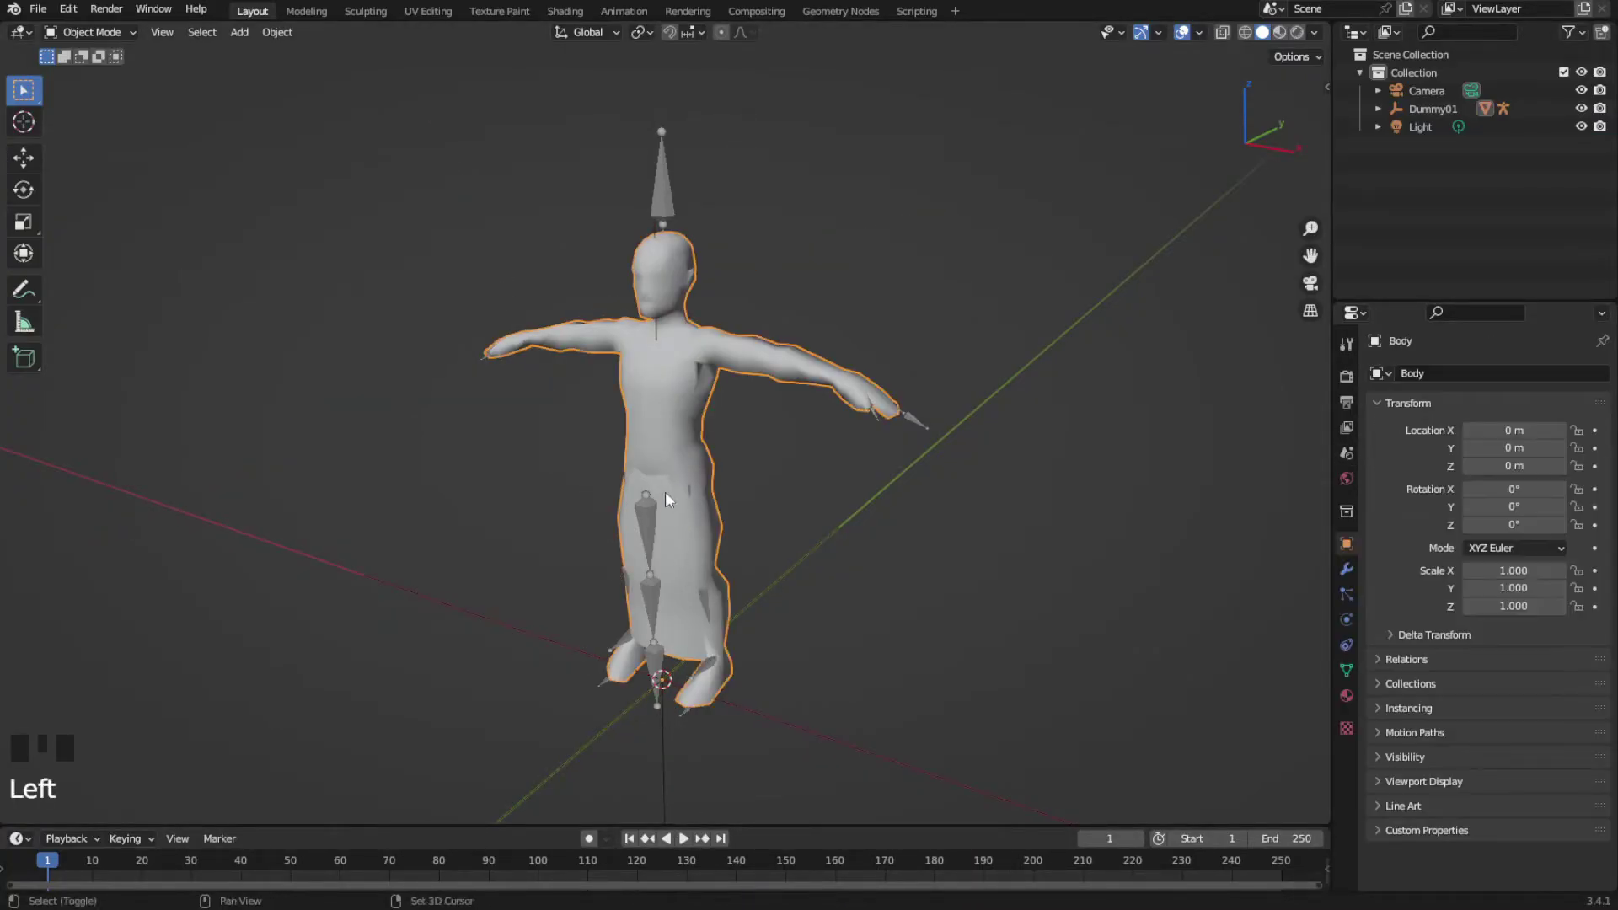
pyautogui.click(658, 535)
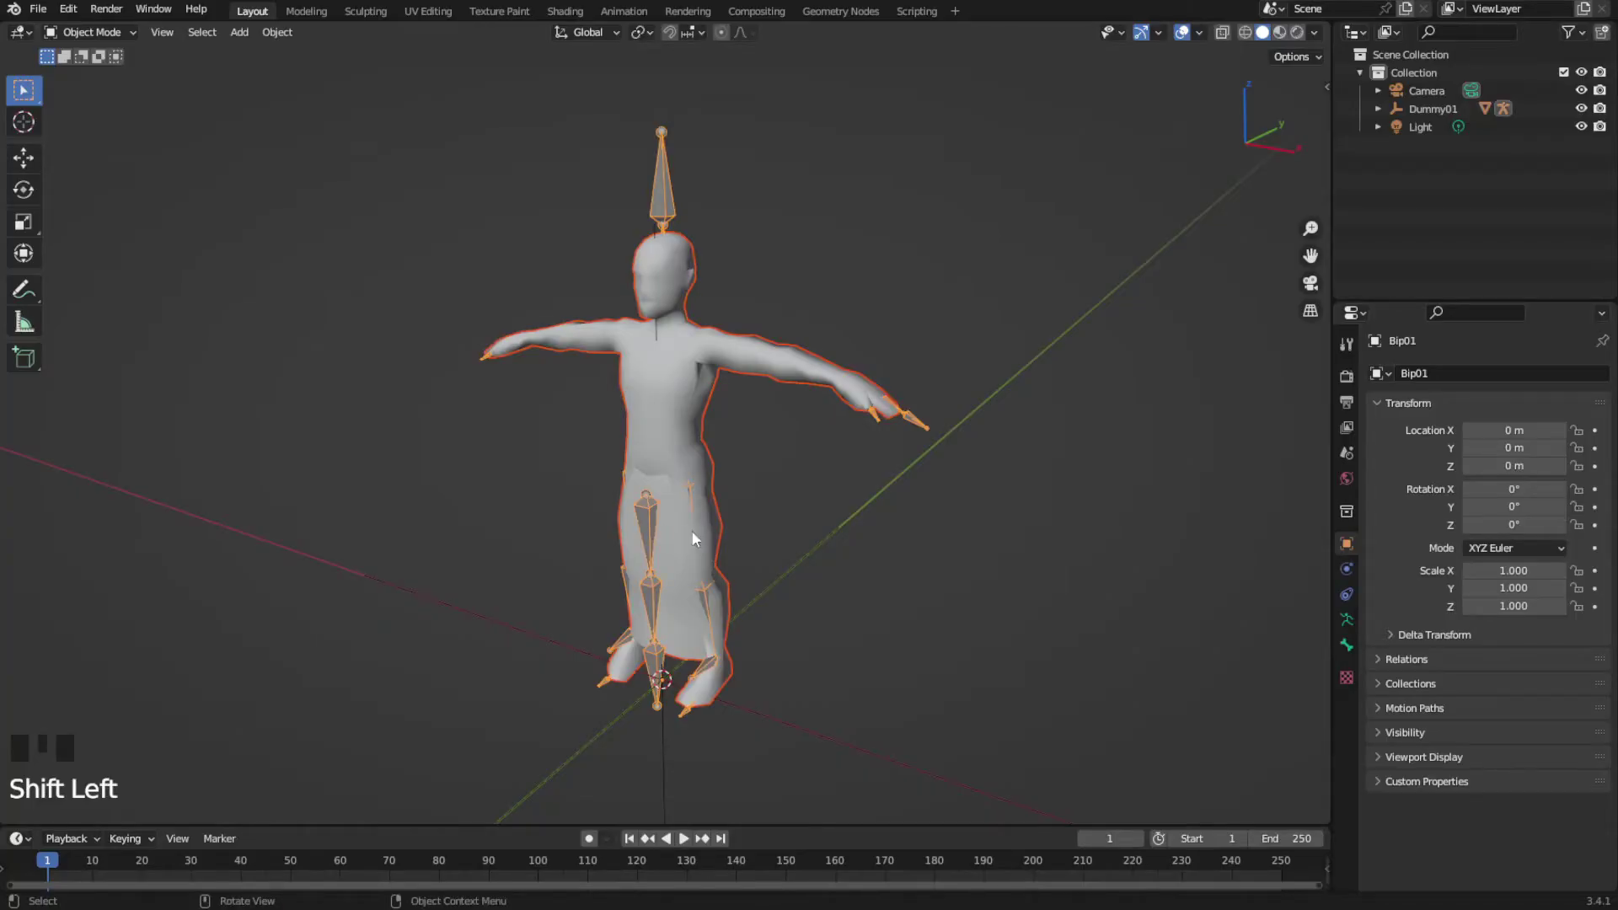
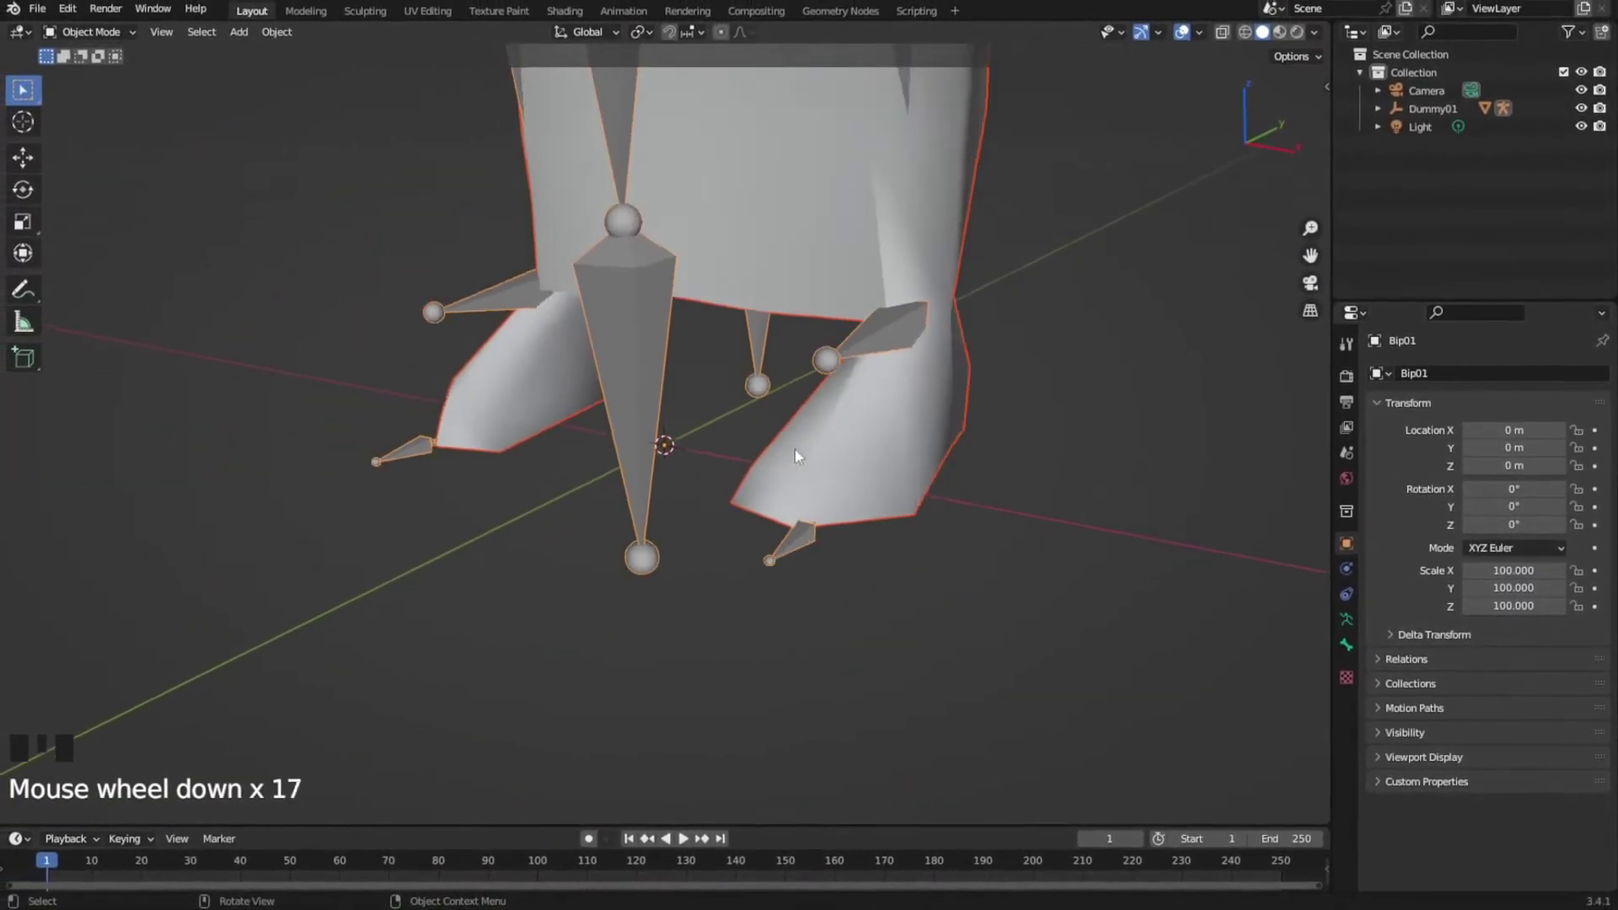
# Edit the Body mesh to separate the loose leg flaps into their own objects
pyautogui.moveTo(826, 230); pyautogui.dragTo(817, 627)
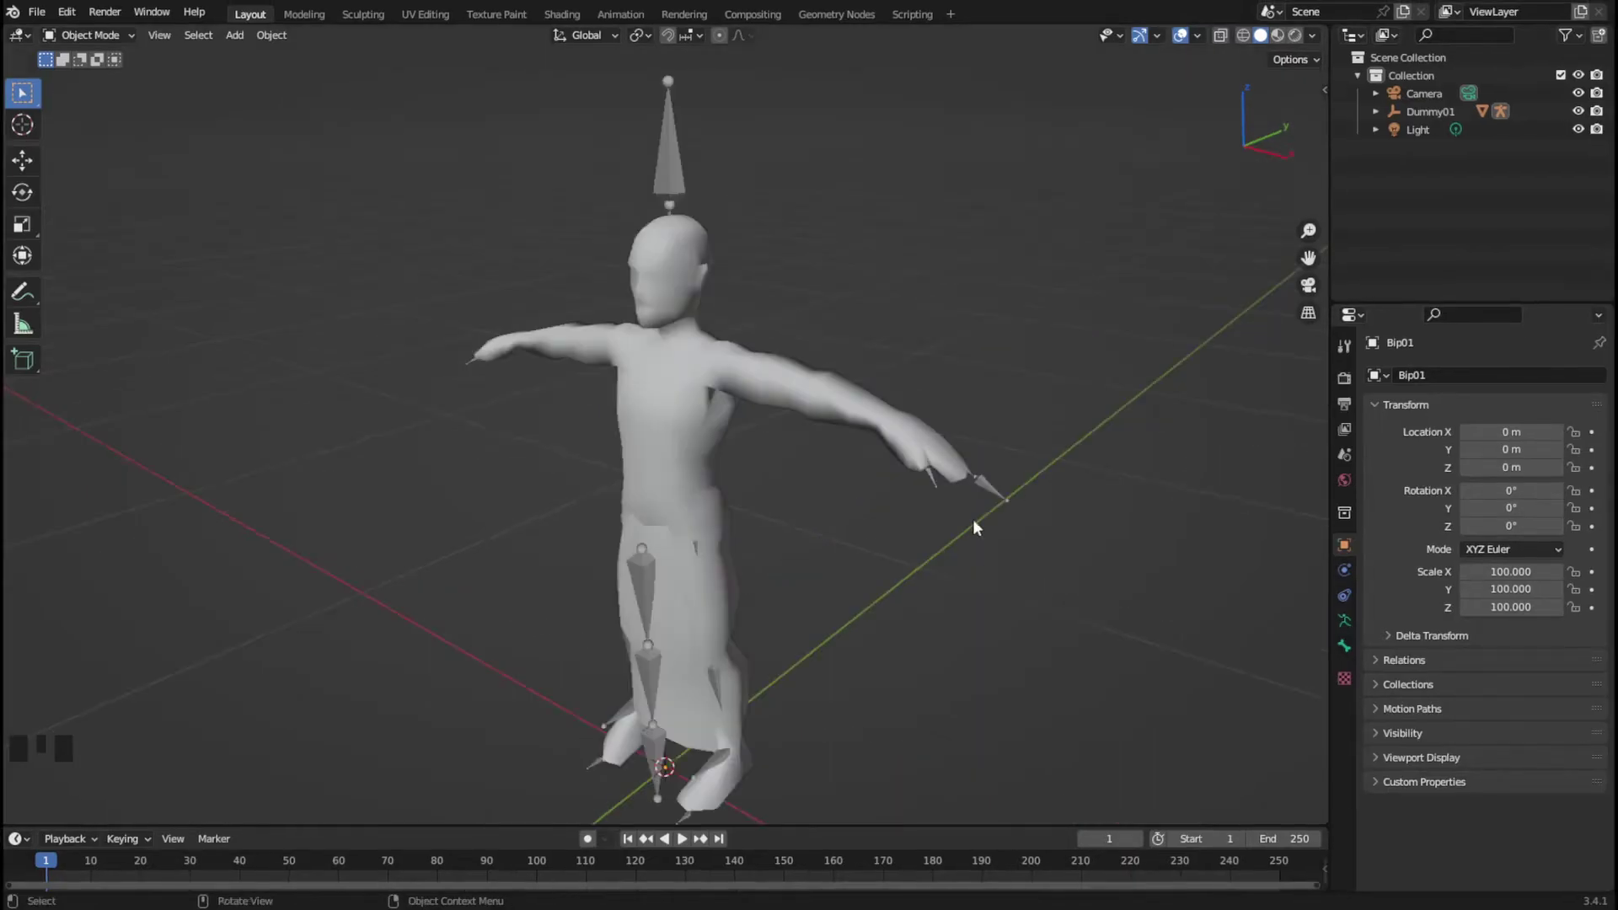
pyautogui.click(669, 447)
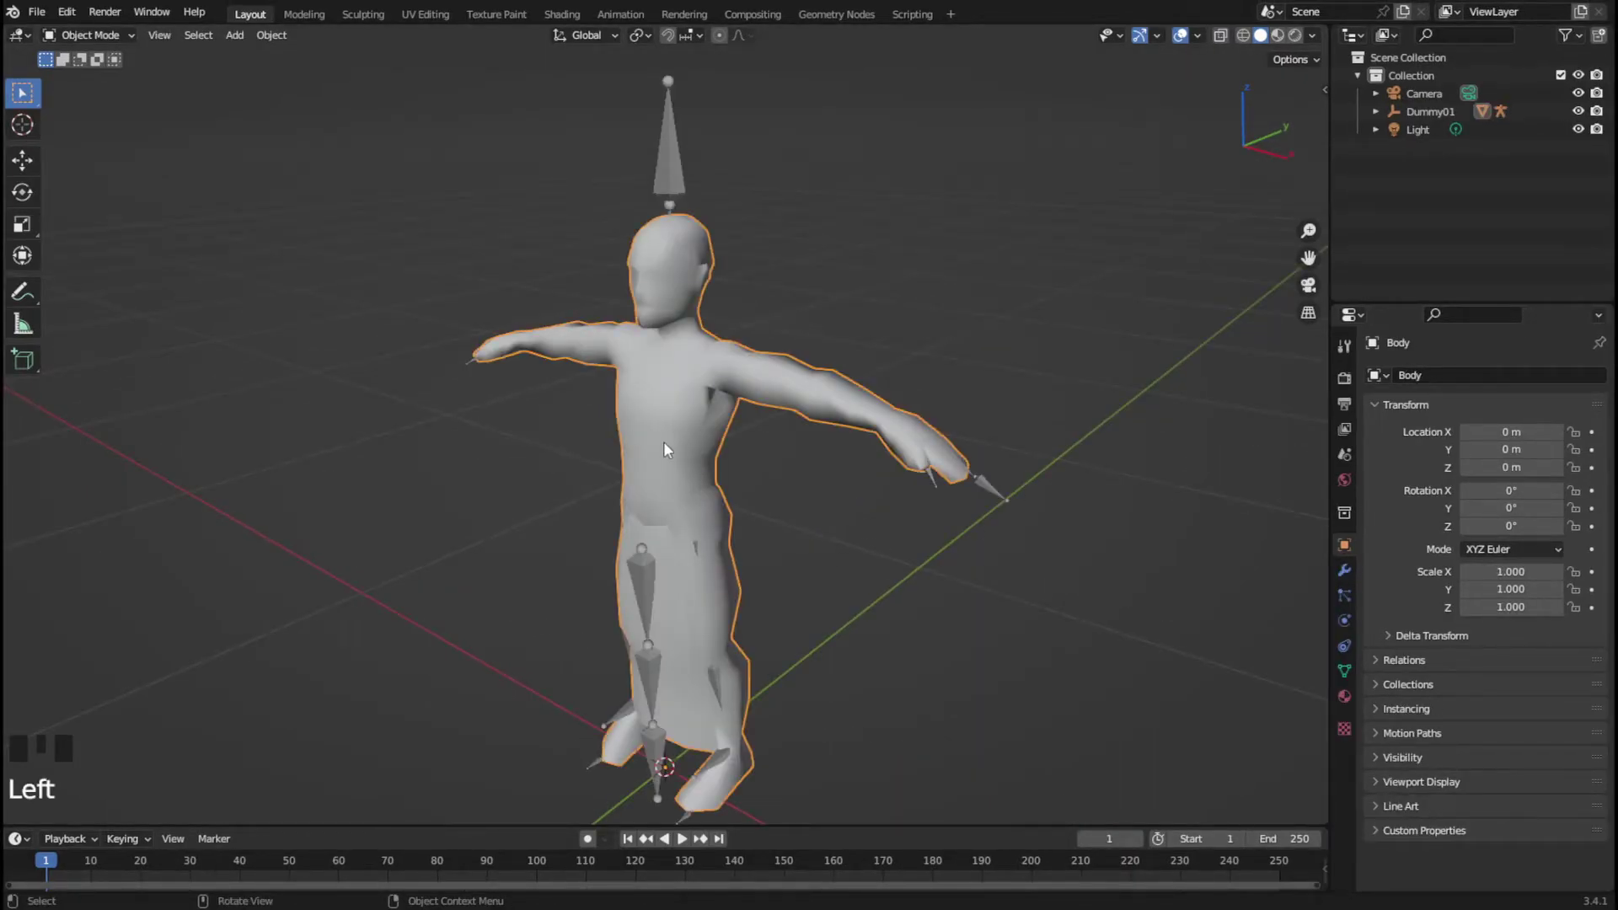
pyautogui.press('Tab')
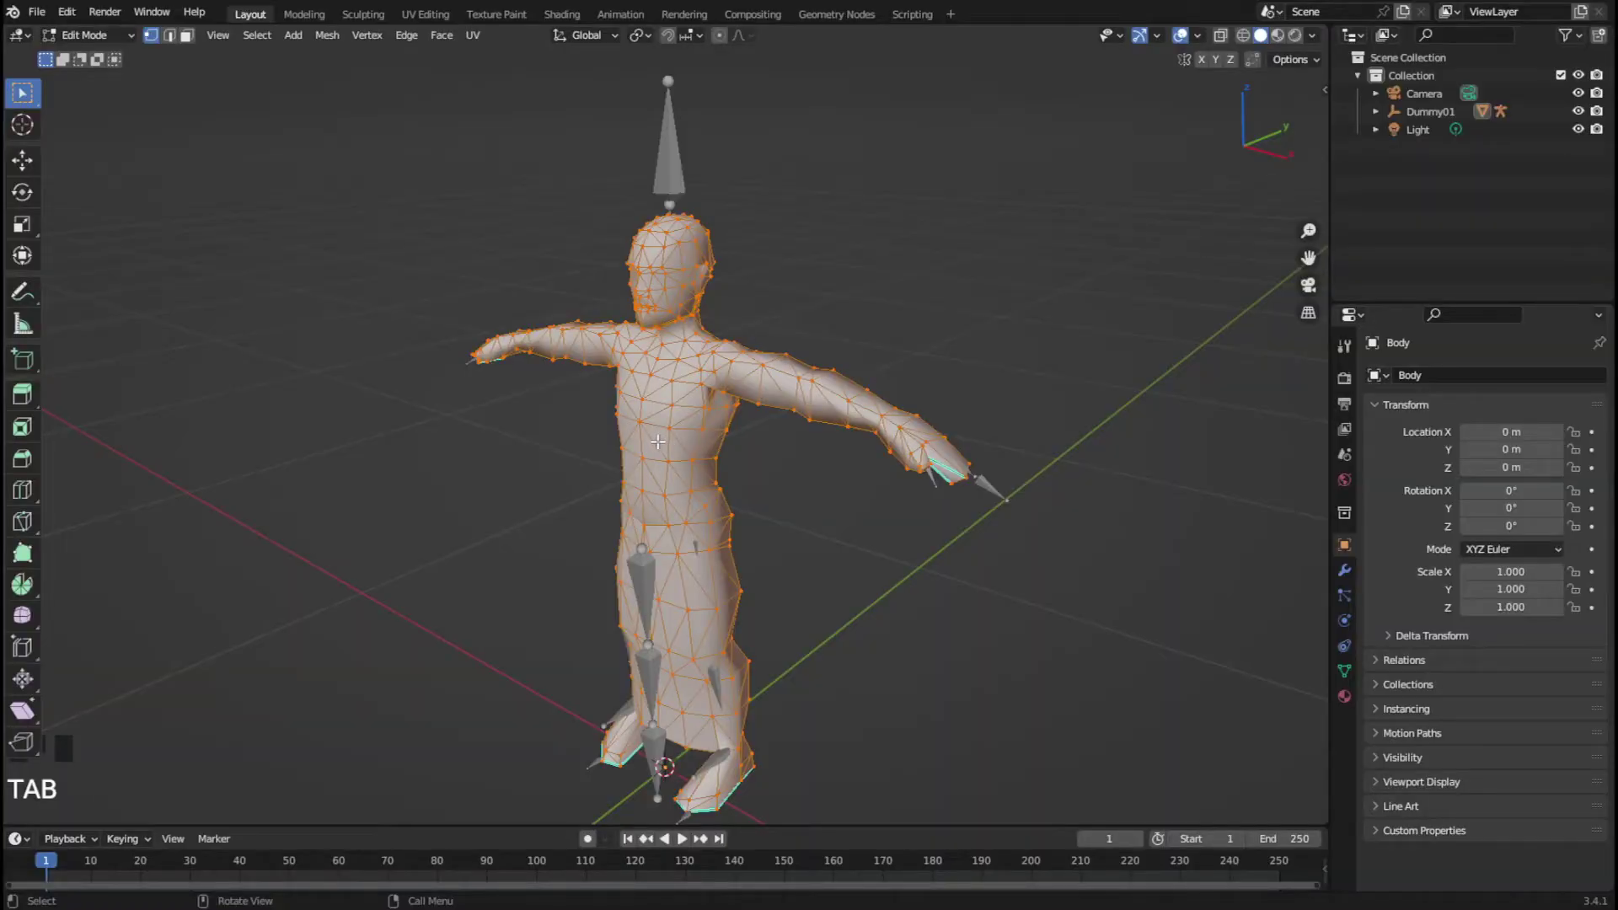
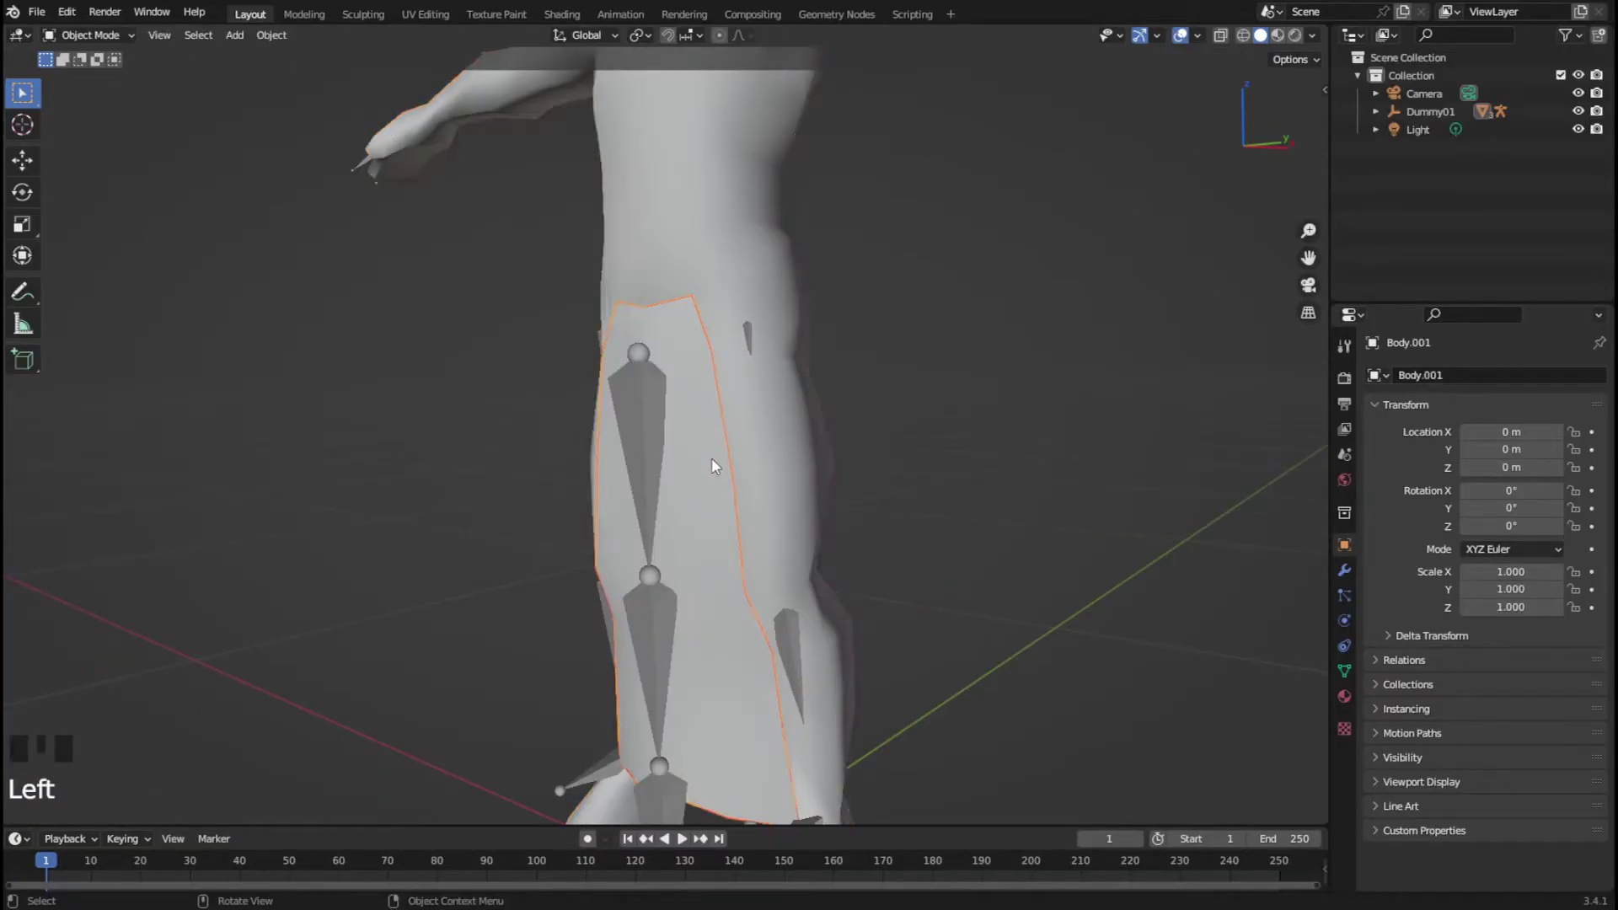
pyautogui.moveTo(777, 471); pyautogui.dragTo(653, 473)
# Delete the separated leg flaps and the old Bip01 armature bones
pyautogui.press('Delete')
pyautogui.click(591, 480)
pyautogui.press('Delete')
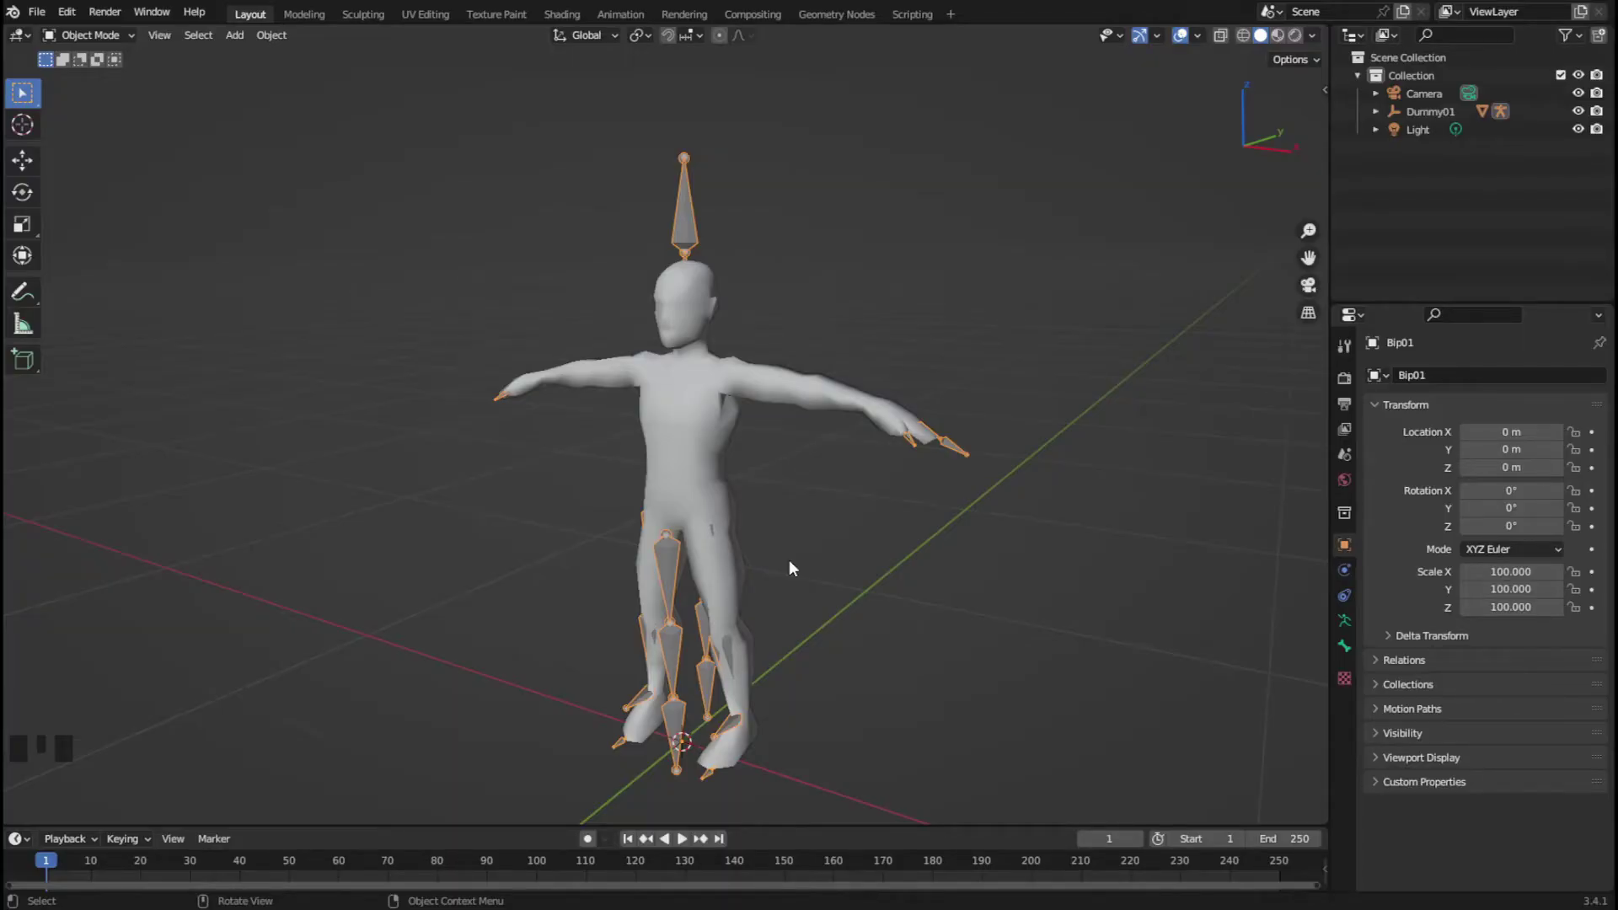
pyautogui.press('Delete')
# Select the body mesh and begin rotating it 90° on X to stand upright
pyautogui.moveTo(796, 559); pyautogui.dragTo(799, 608)
pyautogui.click(799, 608)
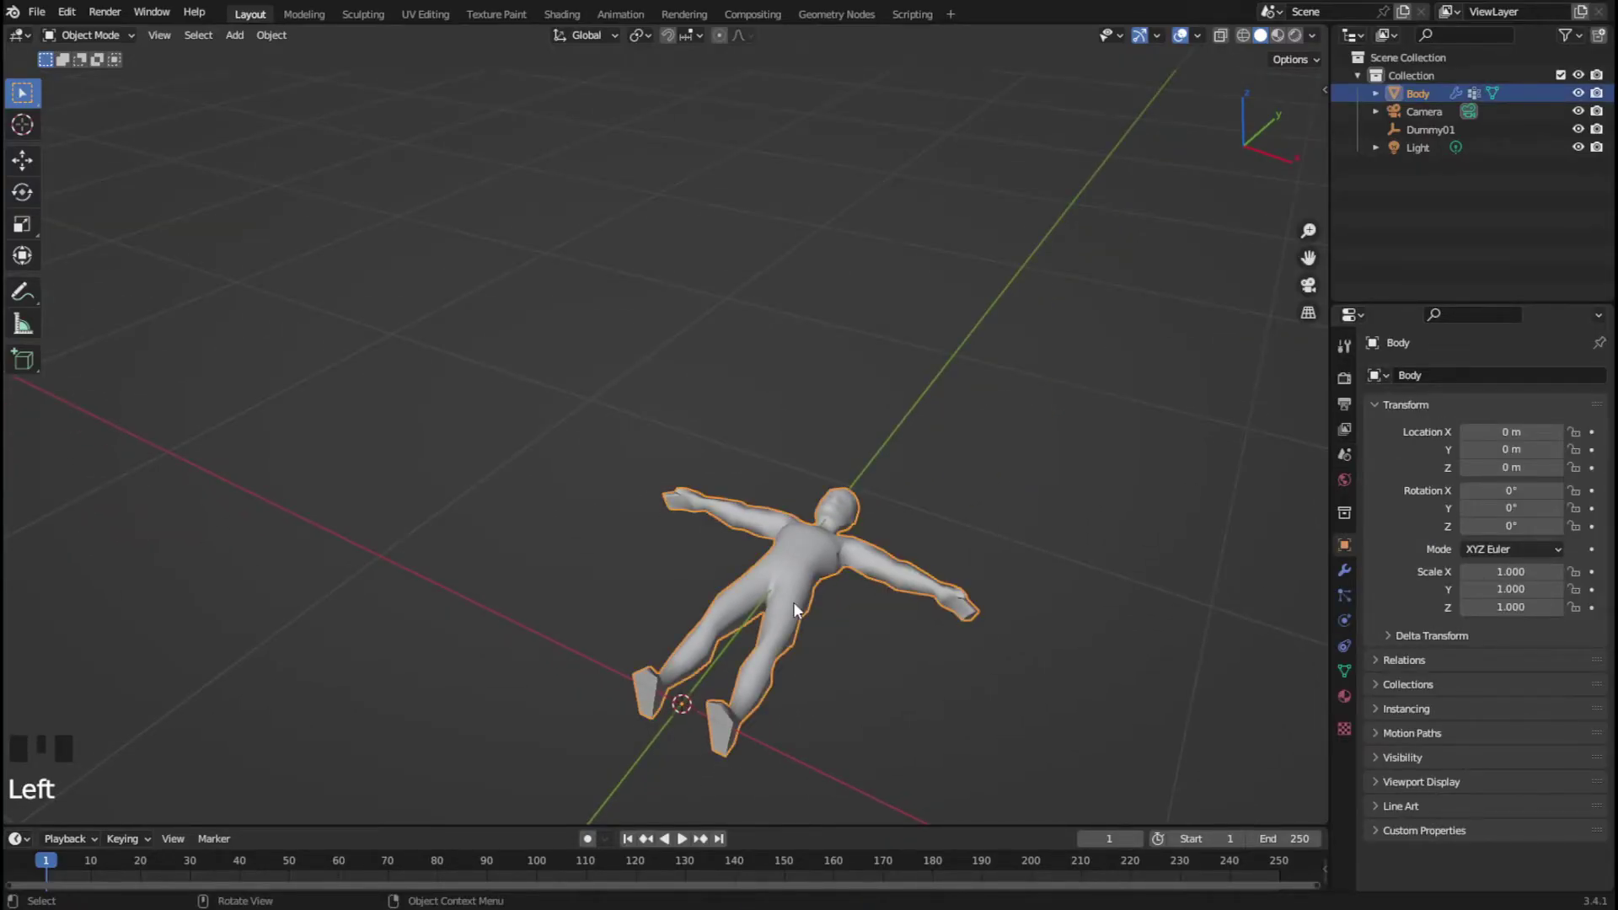
pyautogui.press('r')
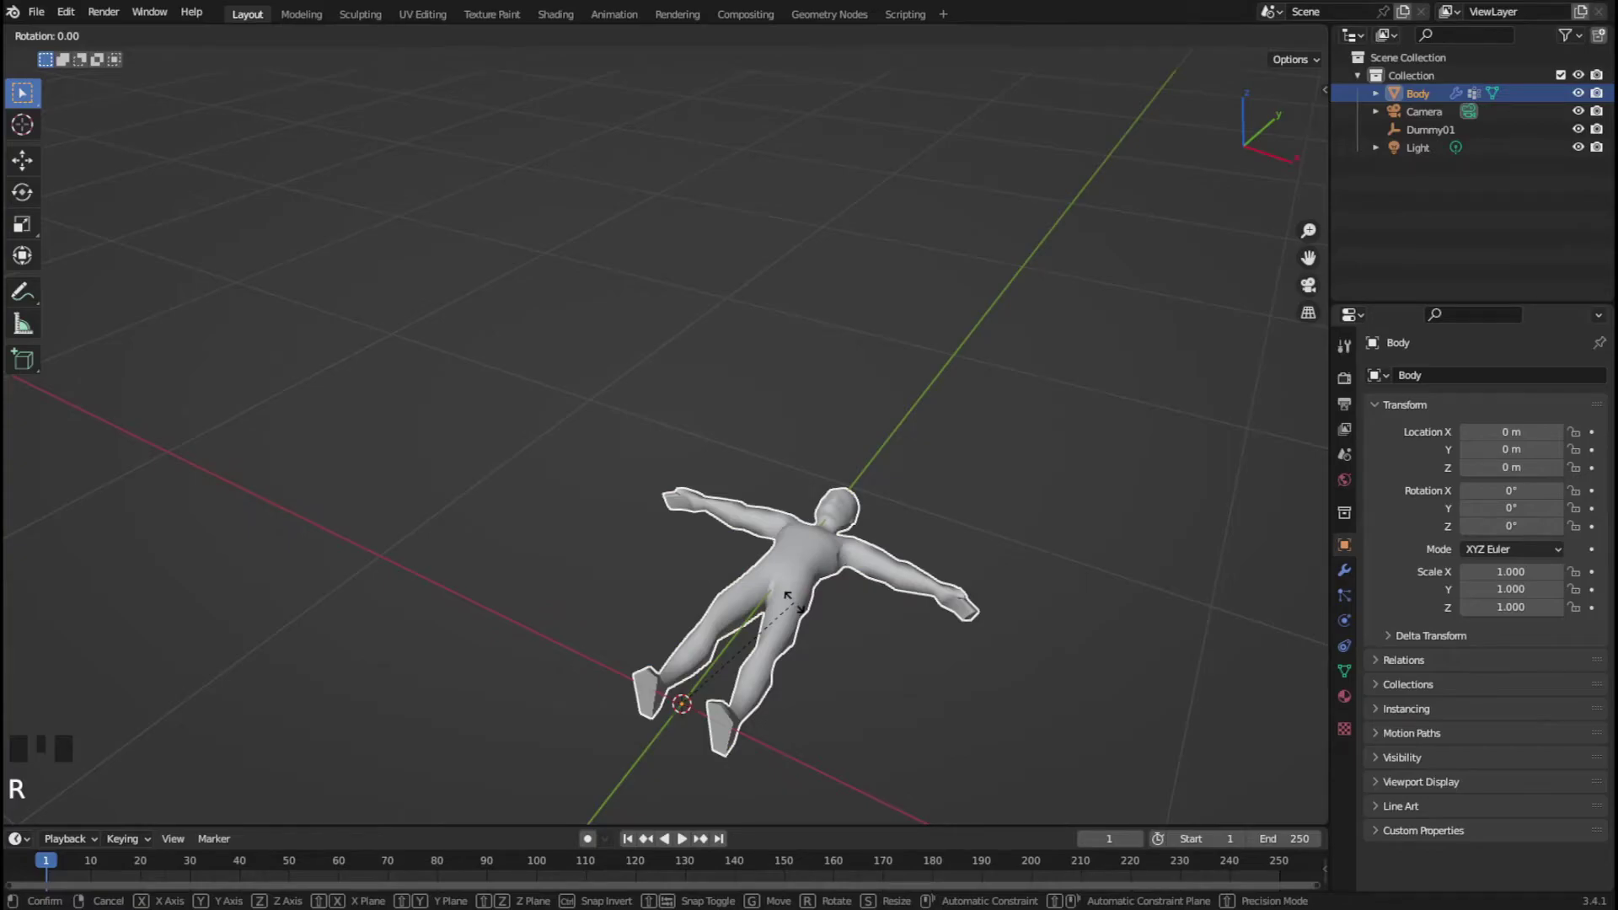
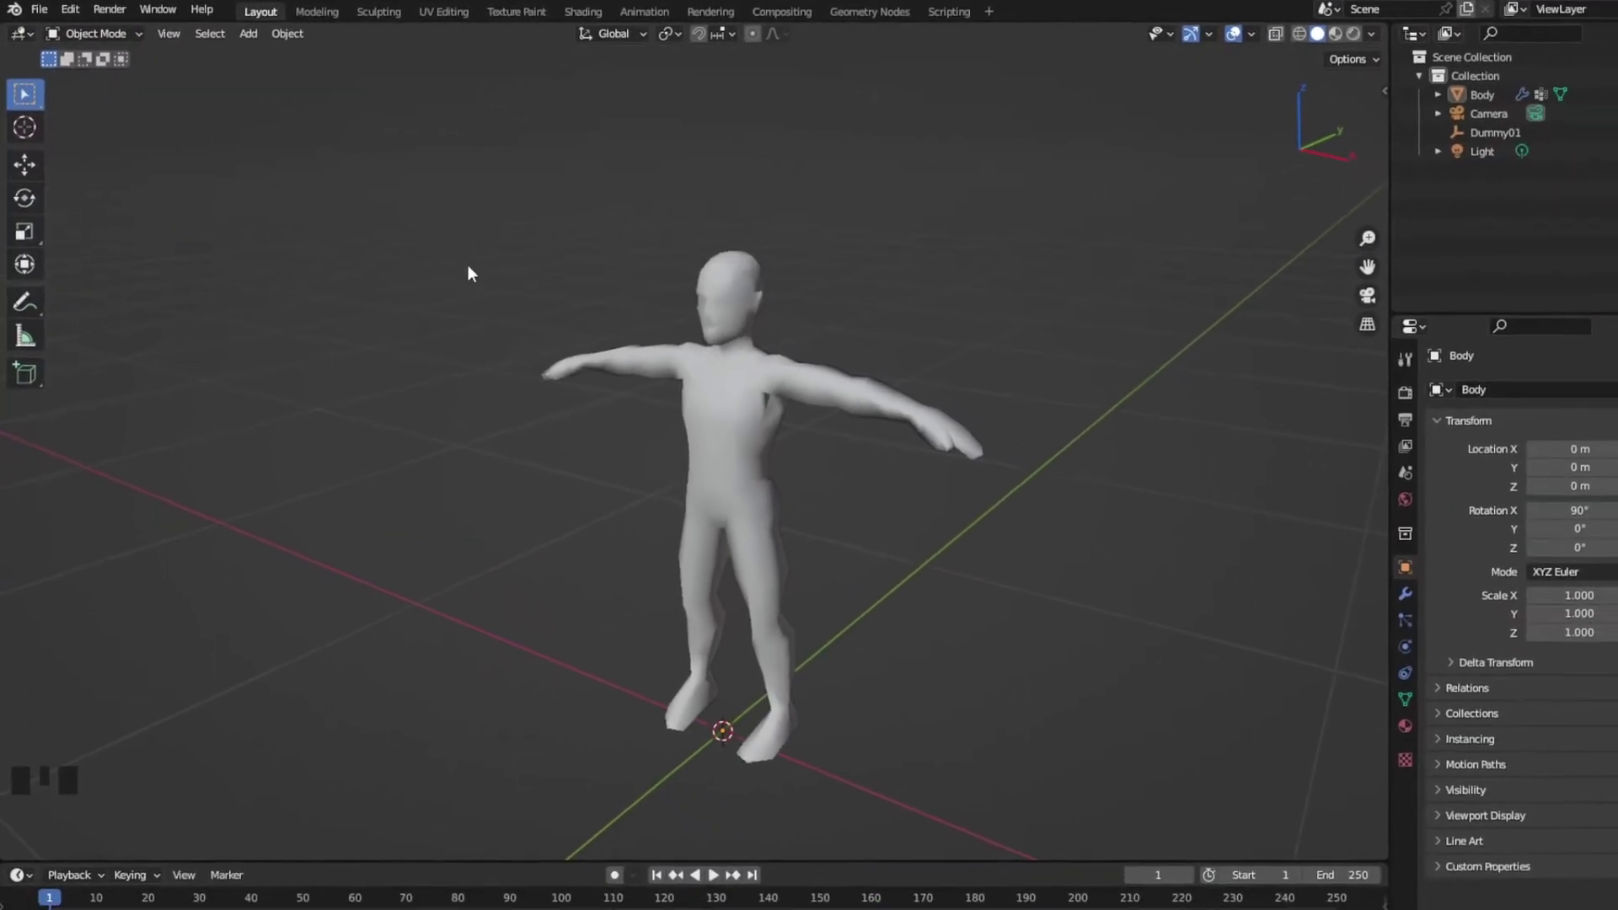
# Add a Human Meta-Rig, select it and disable proportional editing before scaling
pyautogui.press('shift+a')
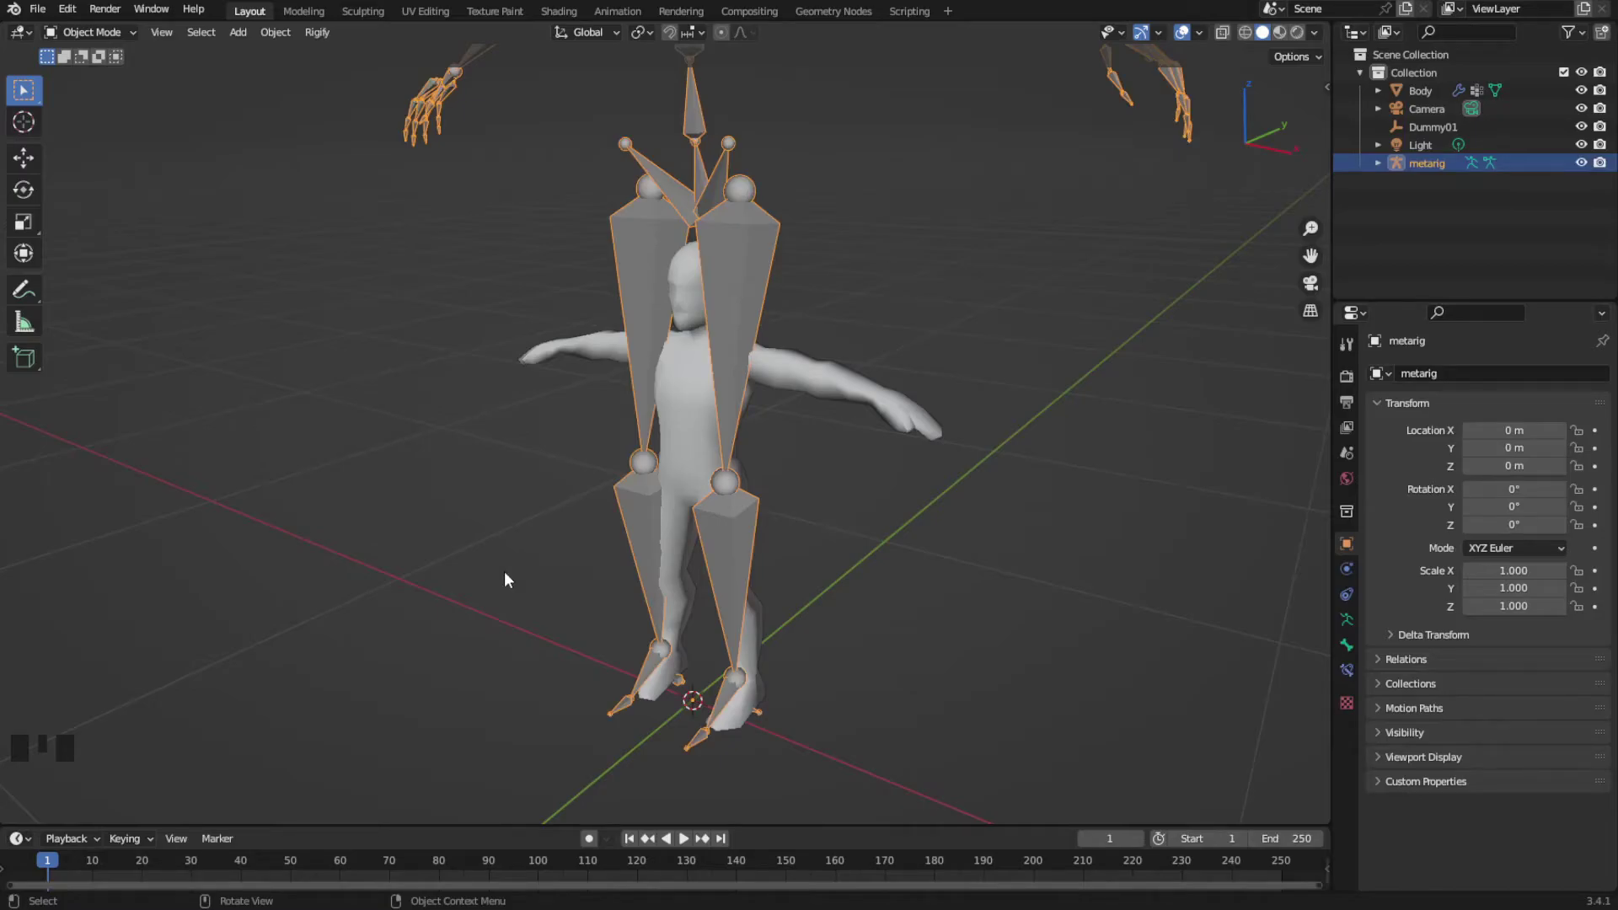
pyautogui.scroll(-3)
pyautogui.moveTo(533, 451); pyautogui.dragTo(532, 524)
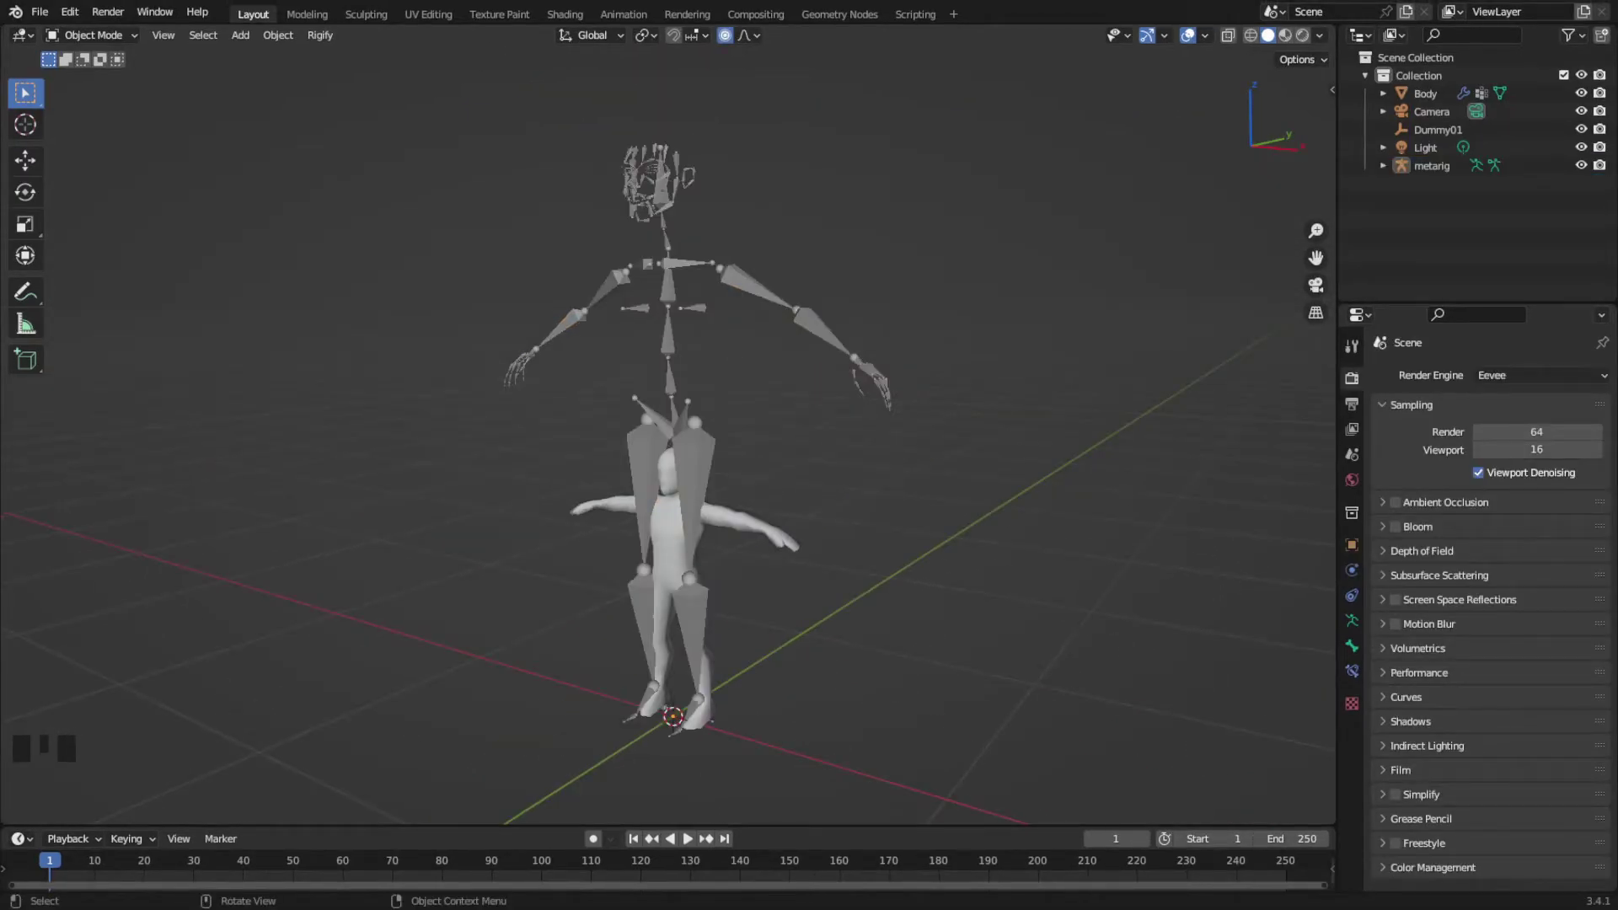
pyautogui.click(702, 446)
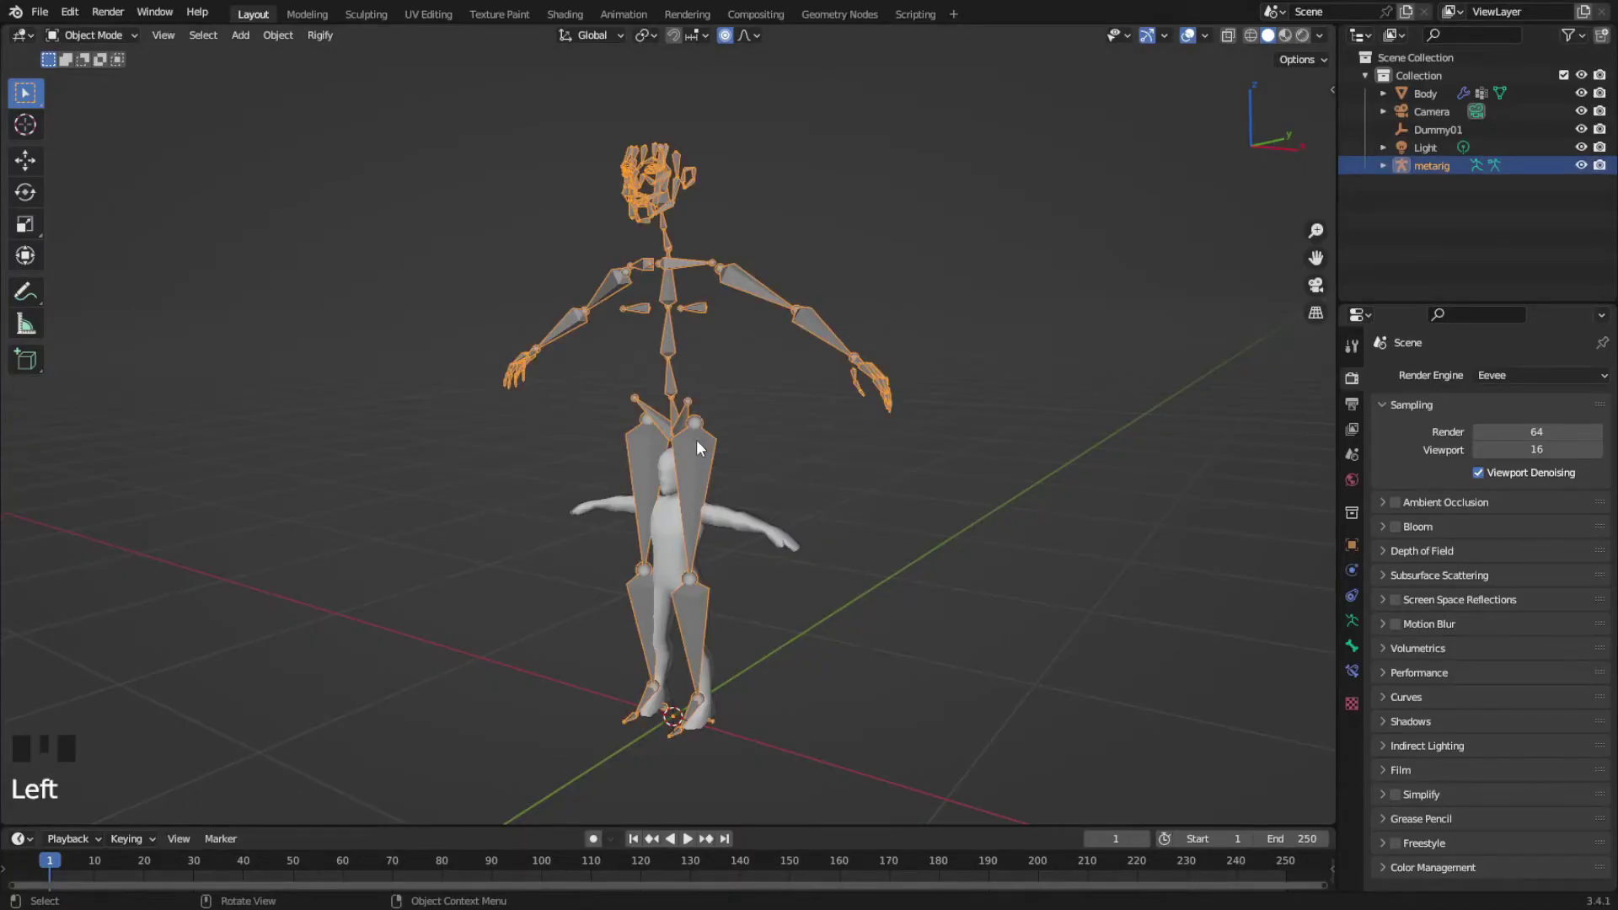
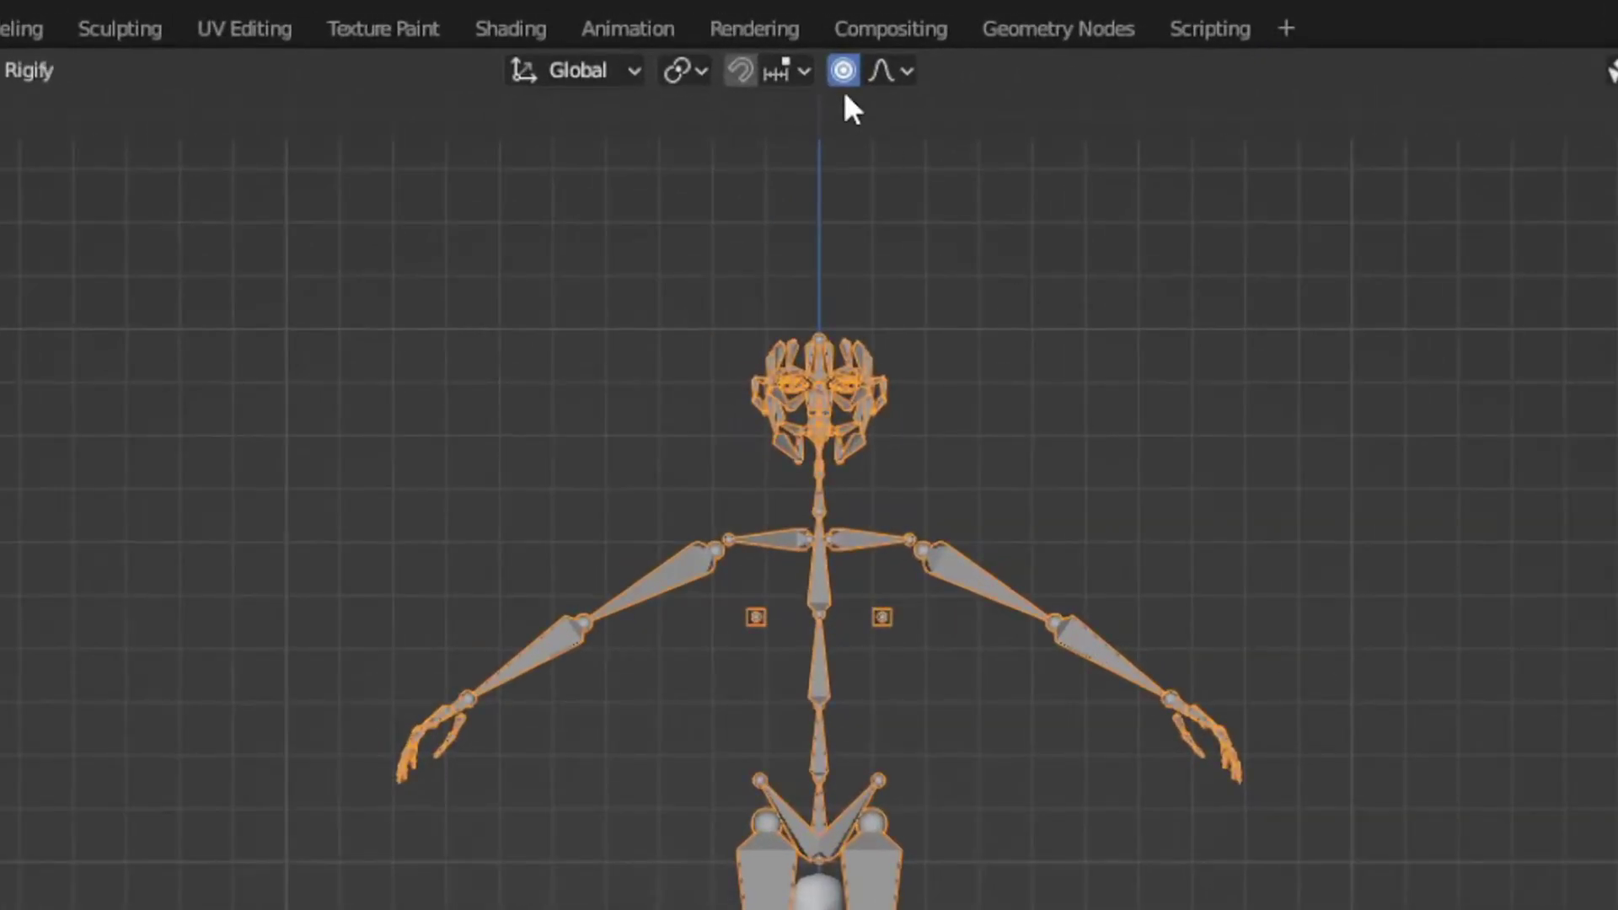
pyautogui.click(895, 212)
# Check the scaled metarig from front and side views, then enter bone Edit Mode
pyautogui.press('s')
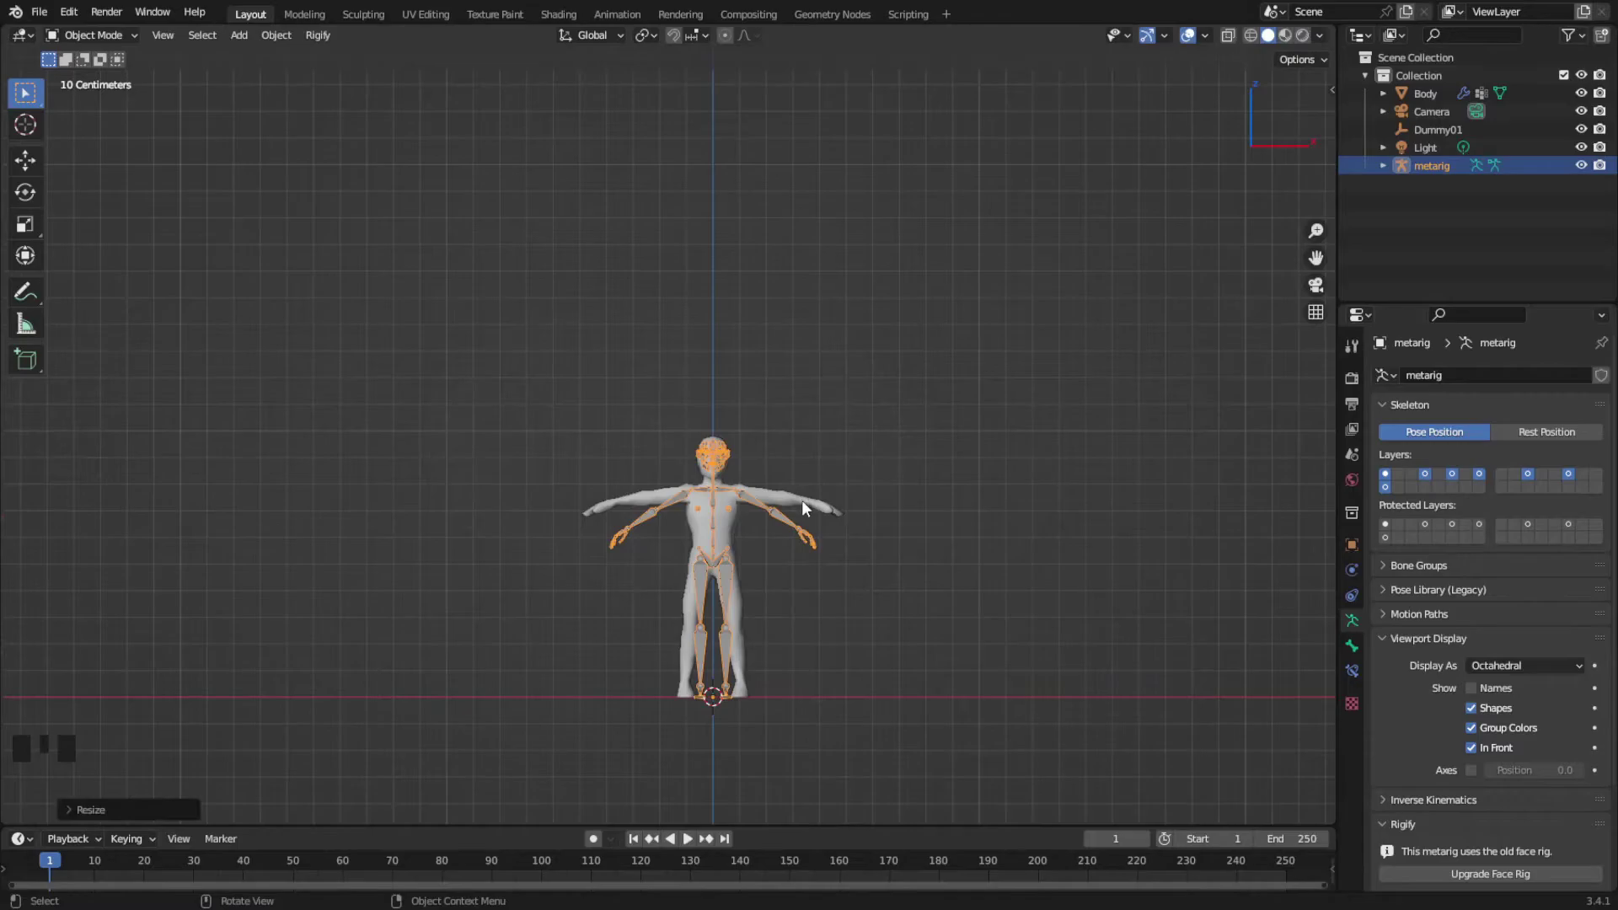
pyautogui.press('KP_3')
pyautogui.rightClick(1067, 450)
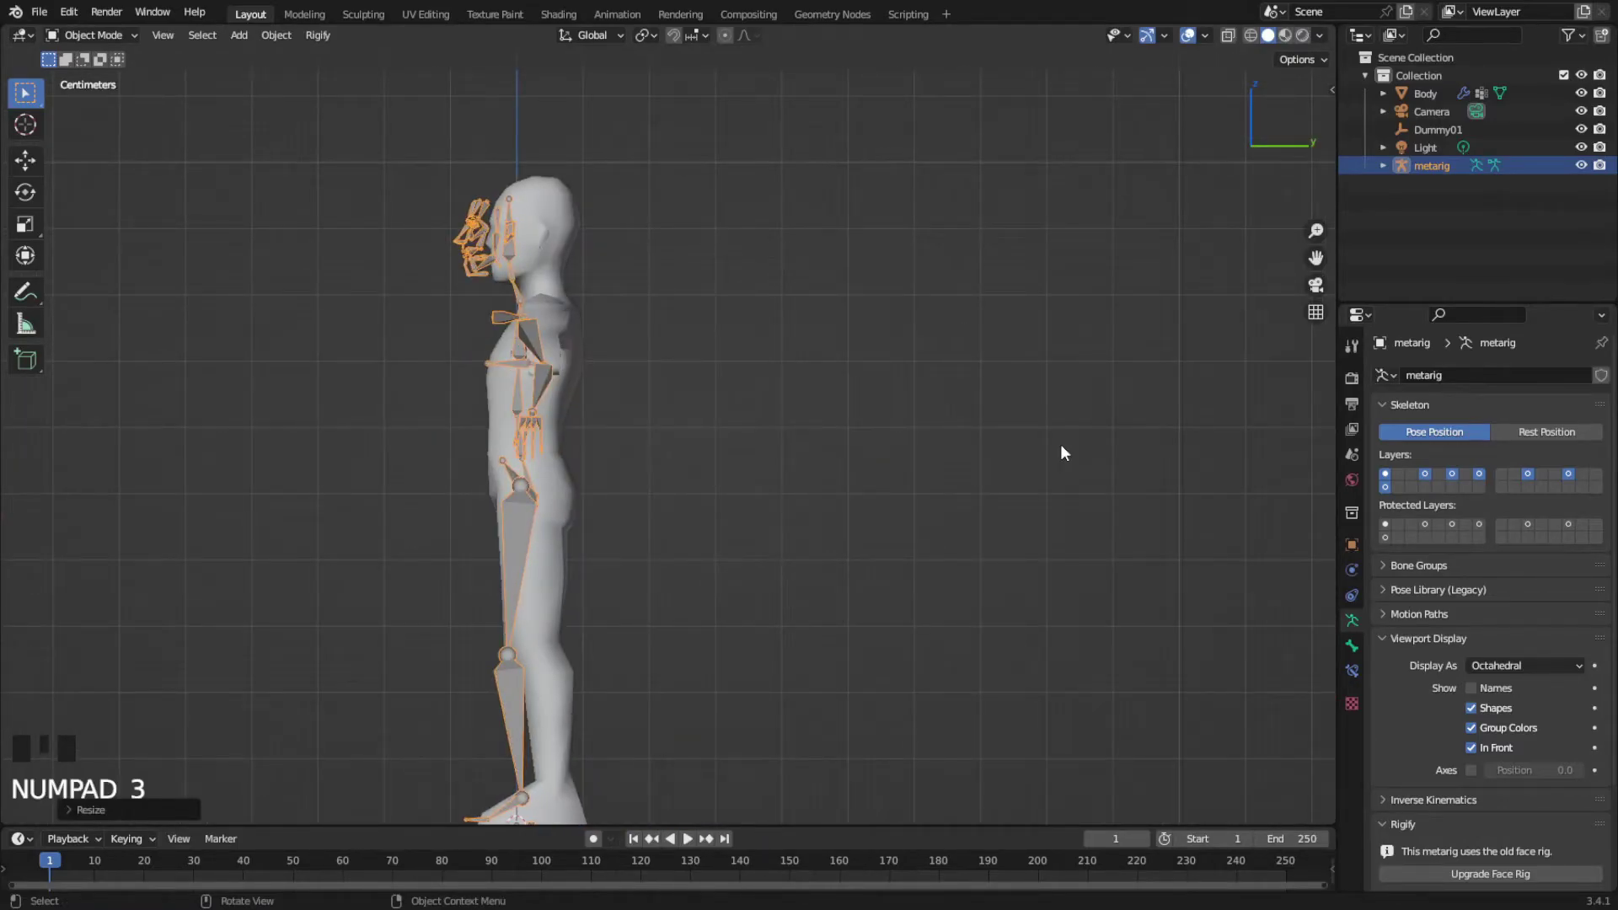
pyautogui.scroll(-3)
pyautogui.press('g')
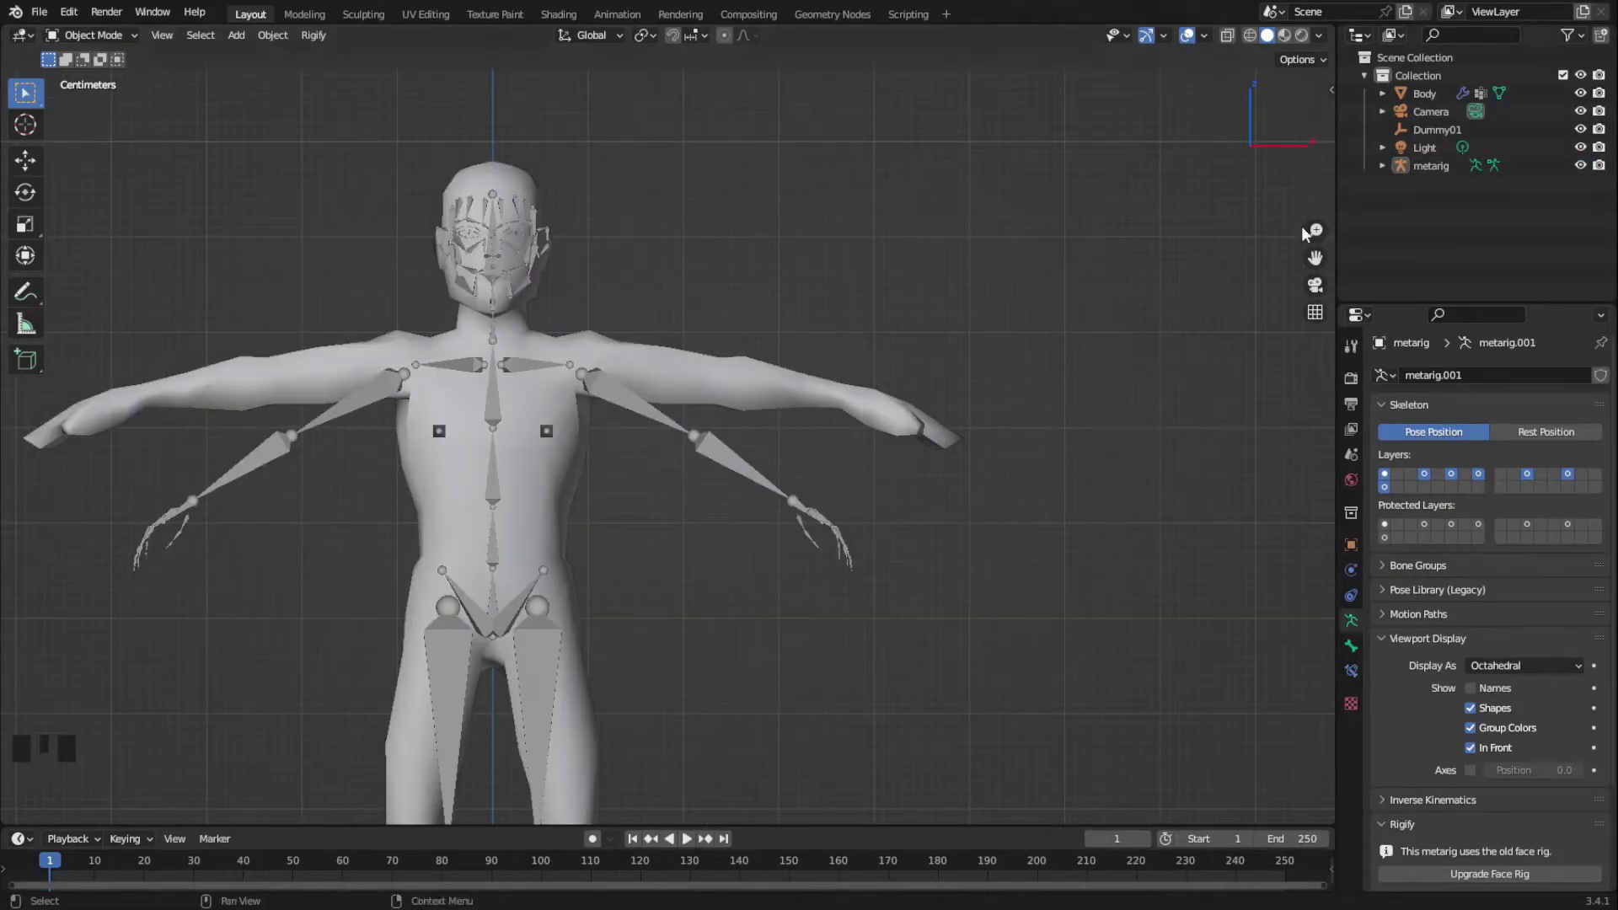
pyautogui.click(650, 418)
pyautogui.press('Tab')
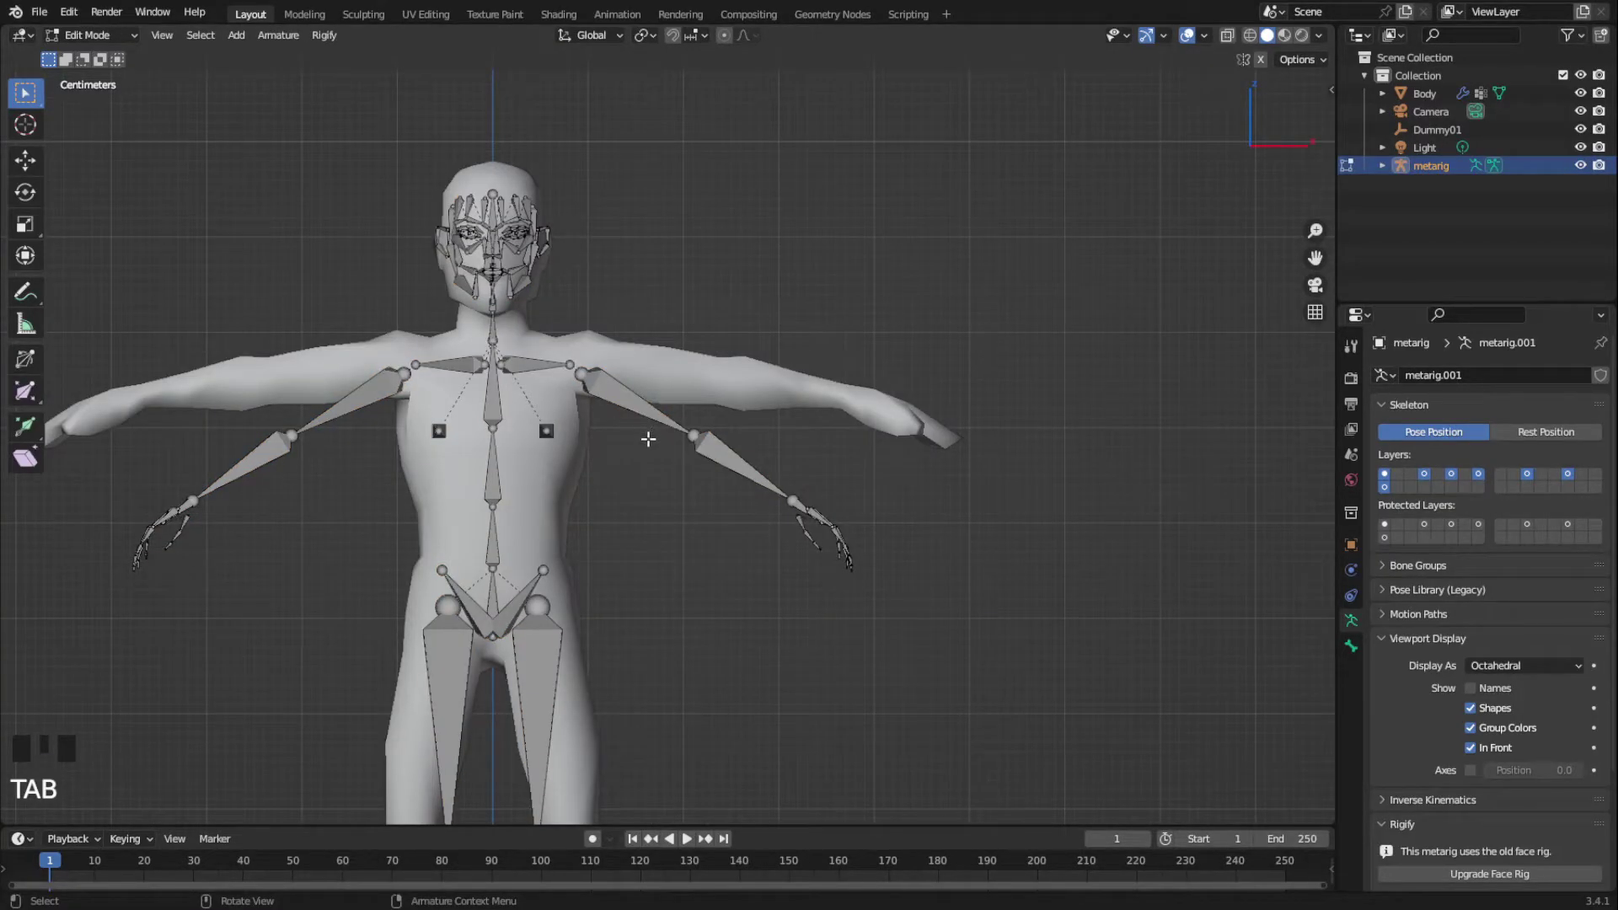
# Circle-select the arm bones and move them up into the character's arm
pyautogui.press('c')
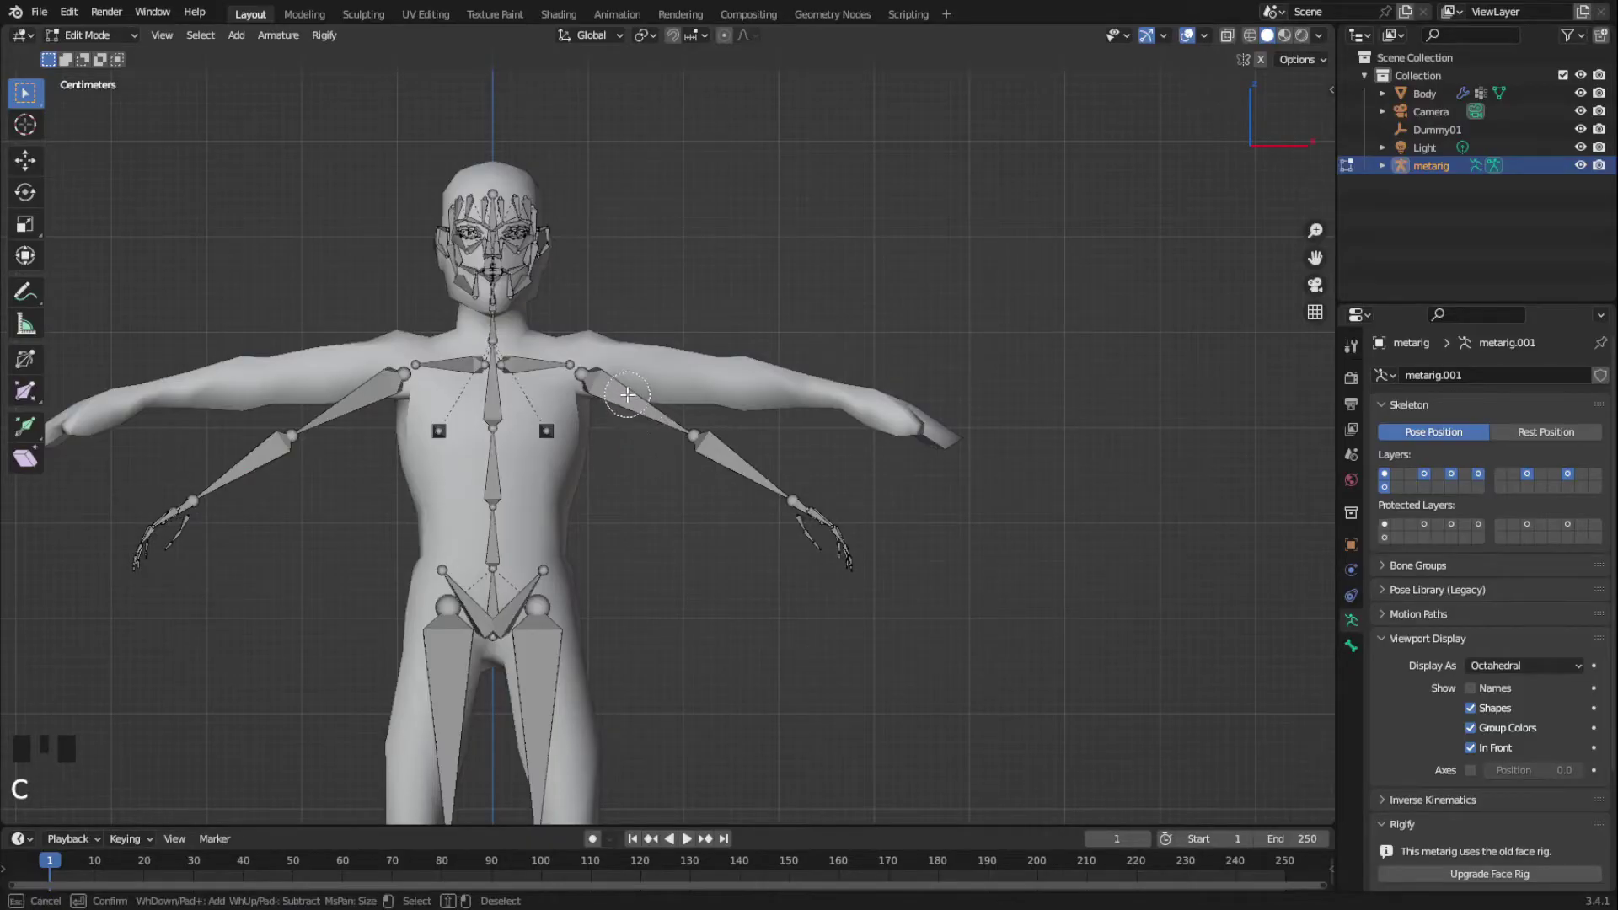
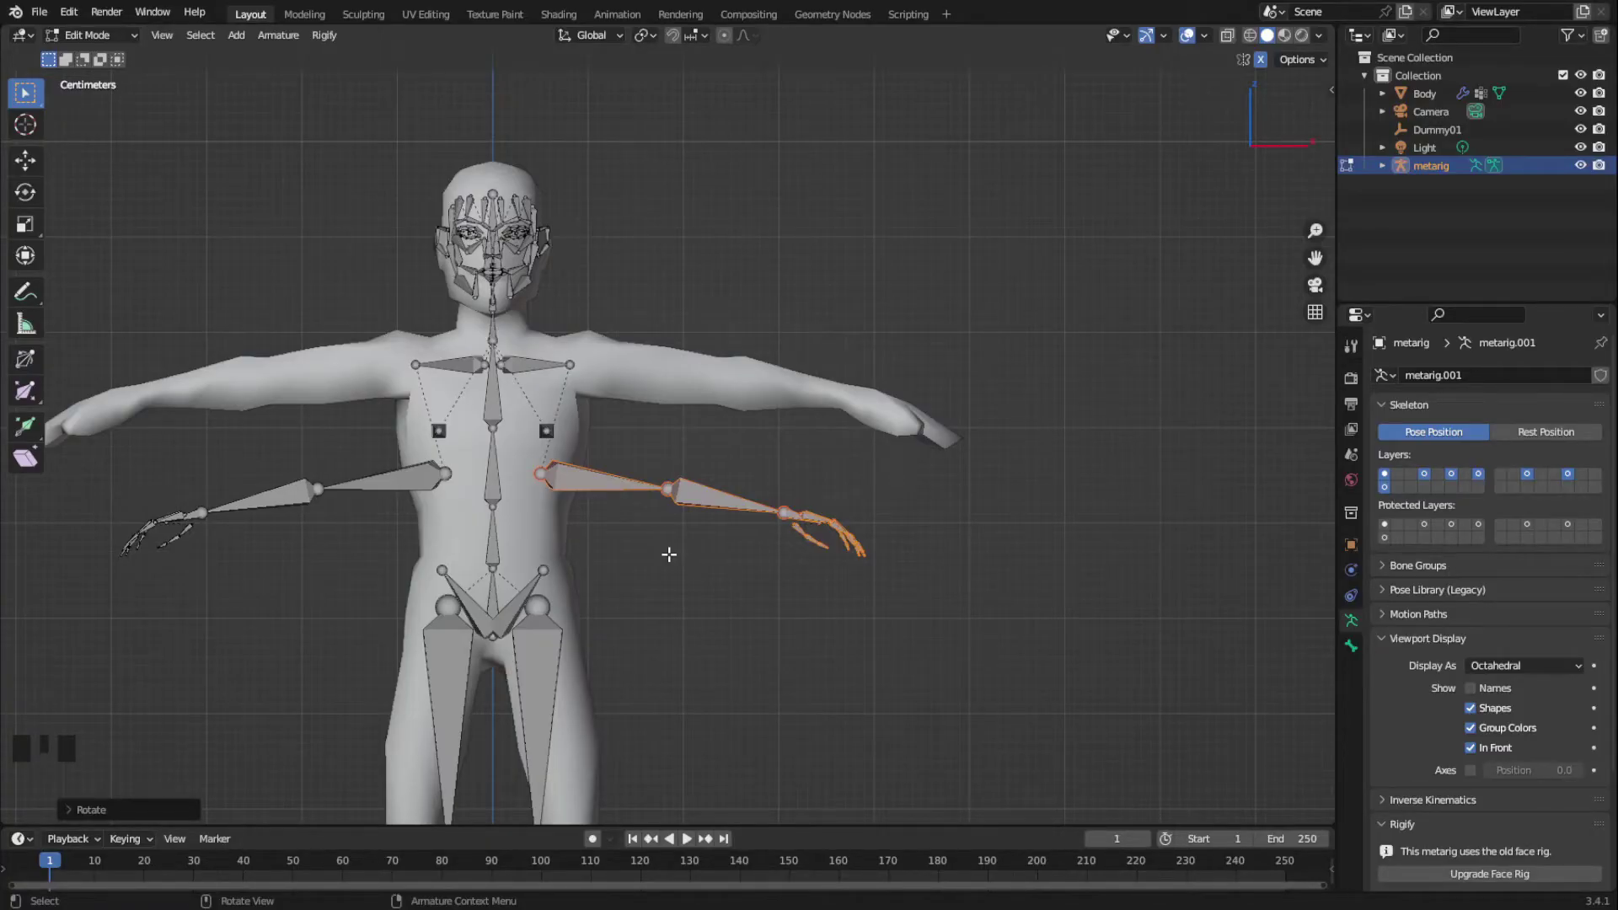
pyautogui.press('g')
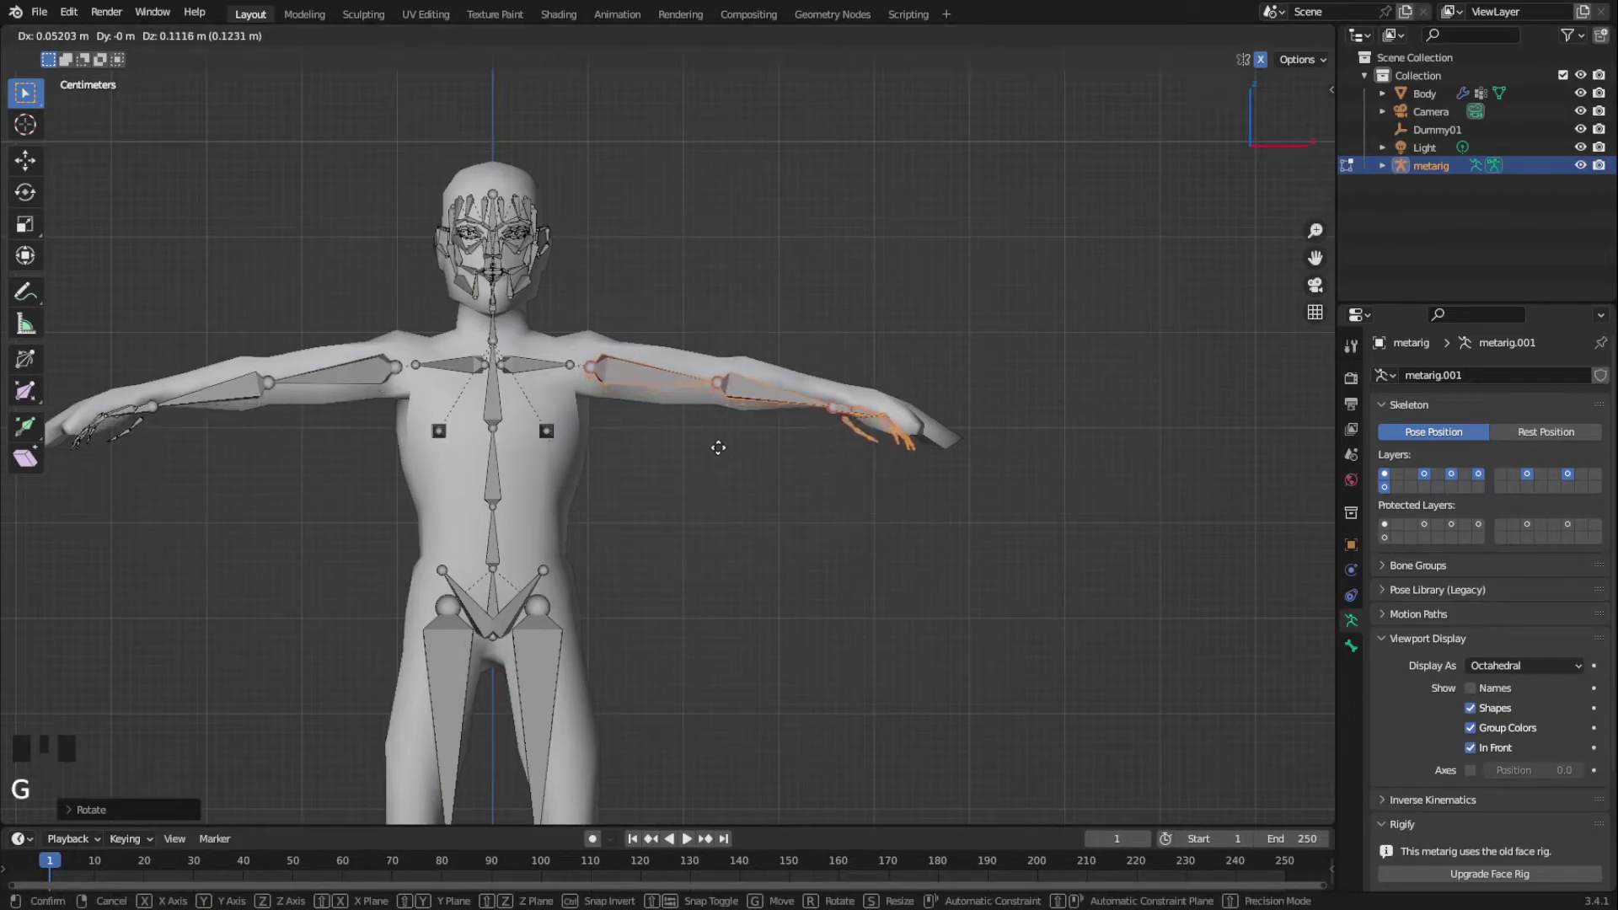
pyautogui.scroll(3)
pyautogui.press('g')
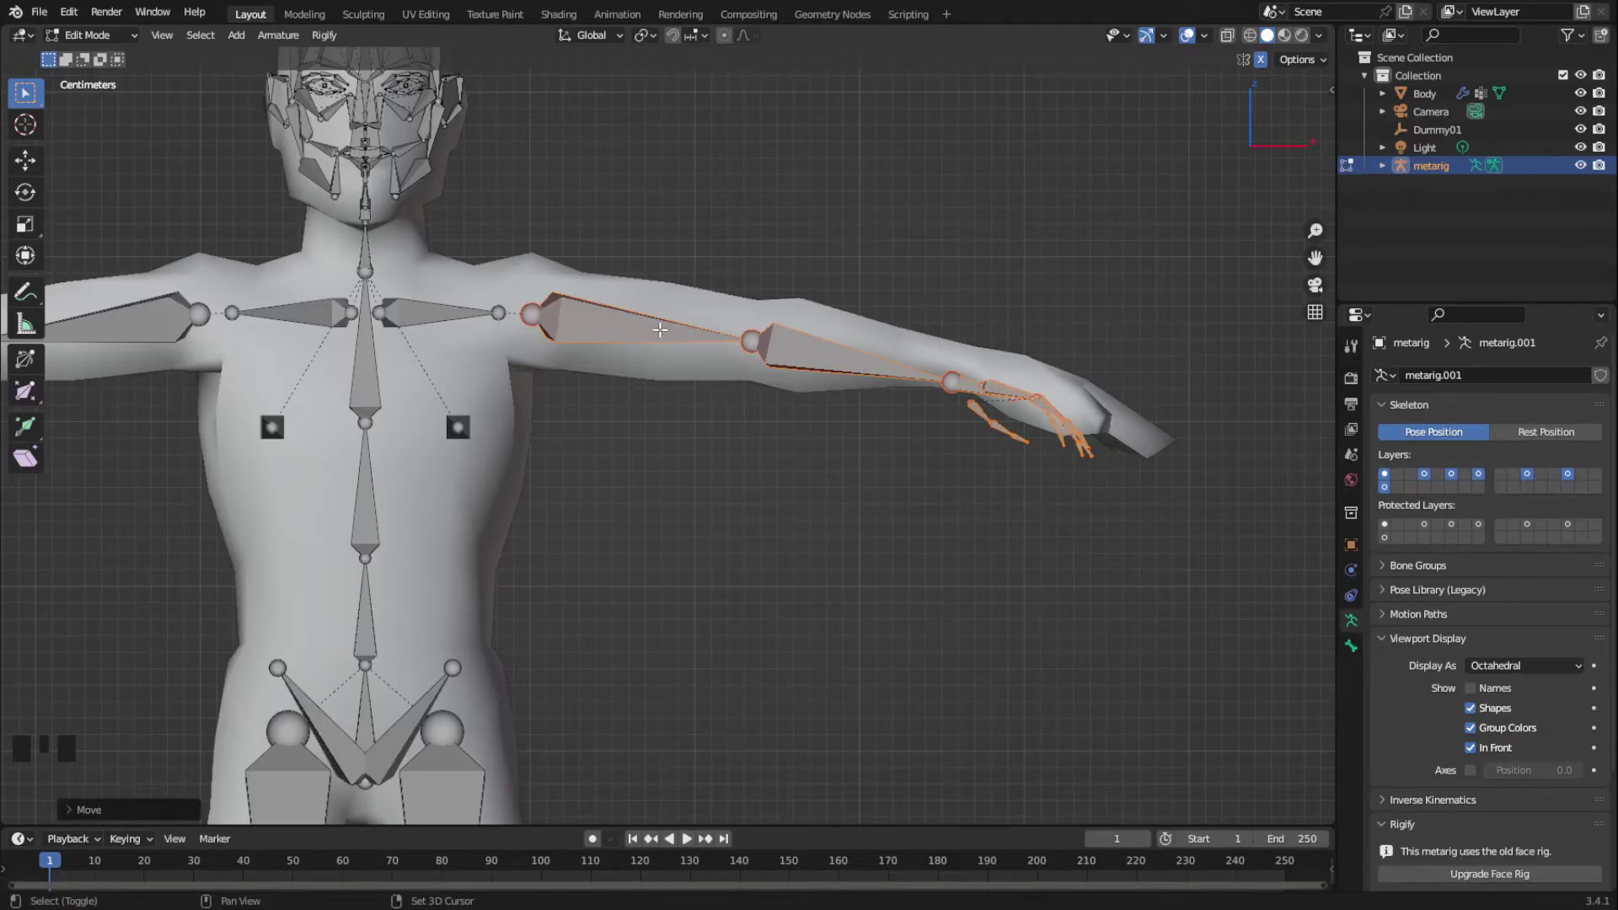
# Select and move the forearm joint toward the wrist to fit the arm
pyautogui.press('c')
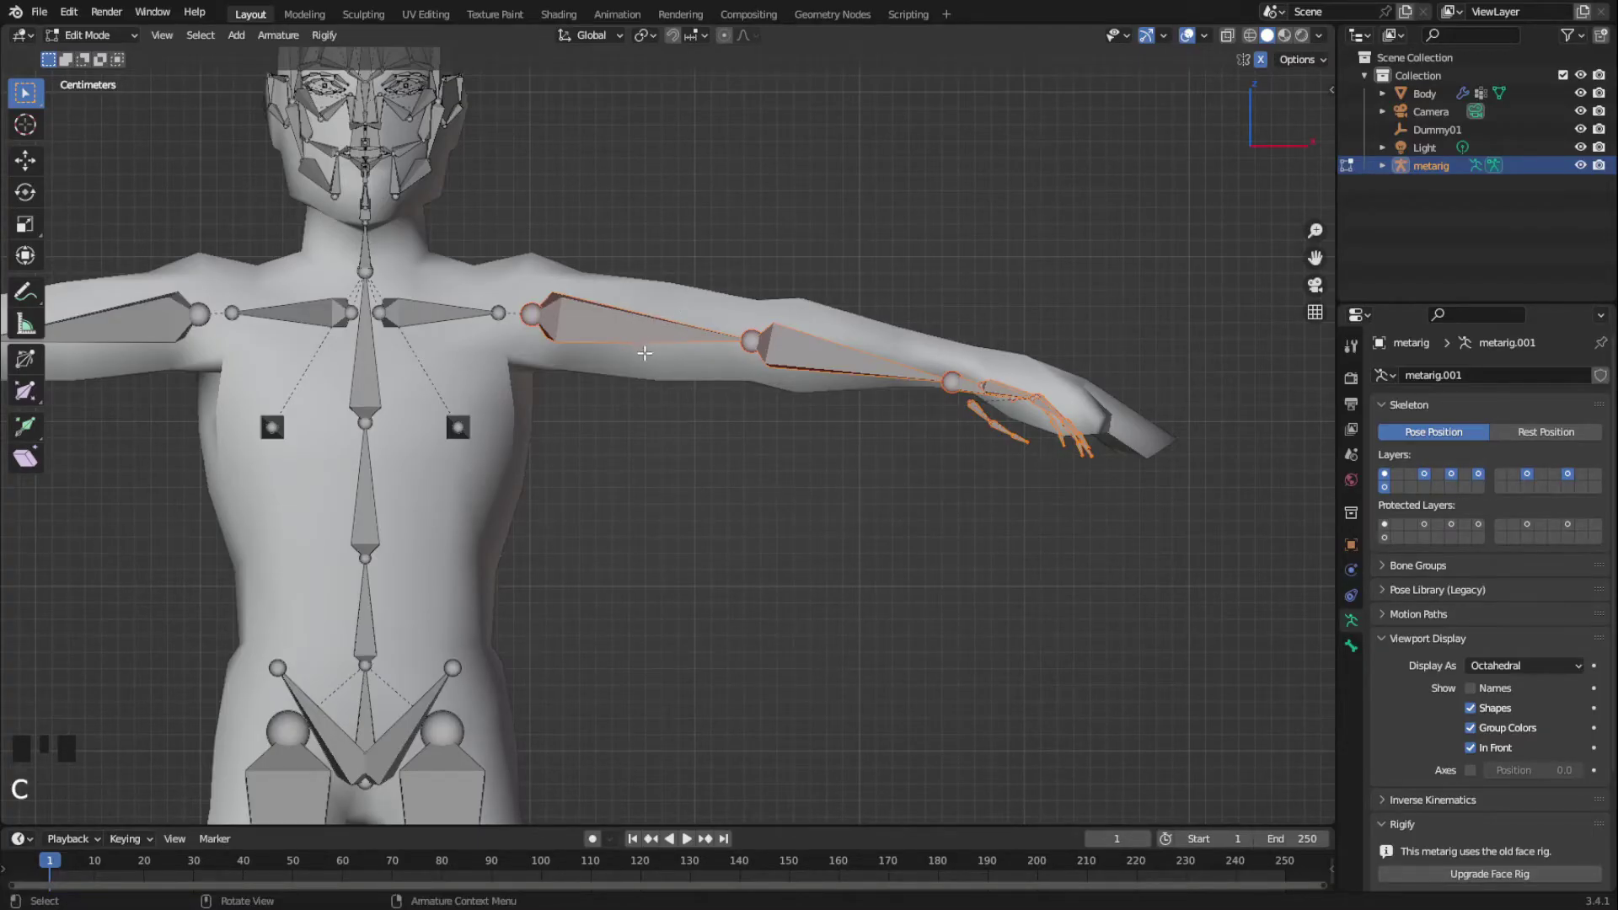
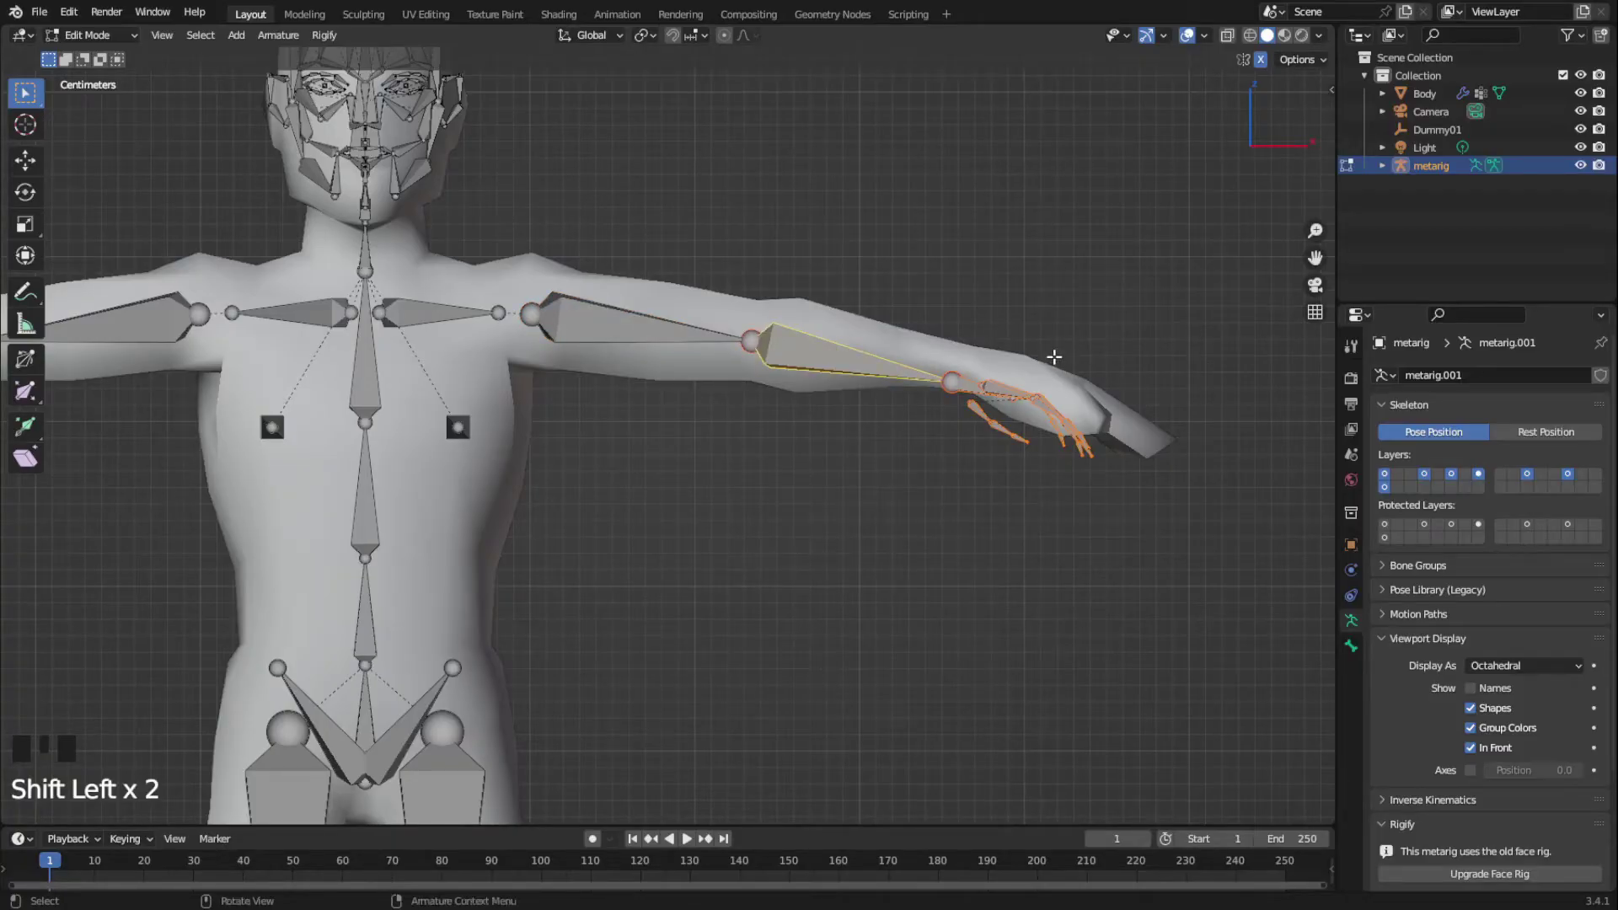
pyautogui.press('r')
pyautogui.press('g')
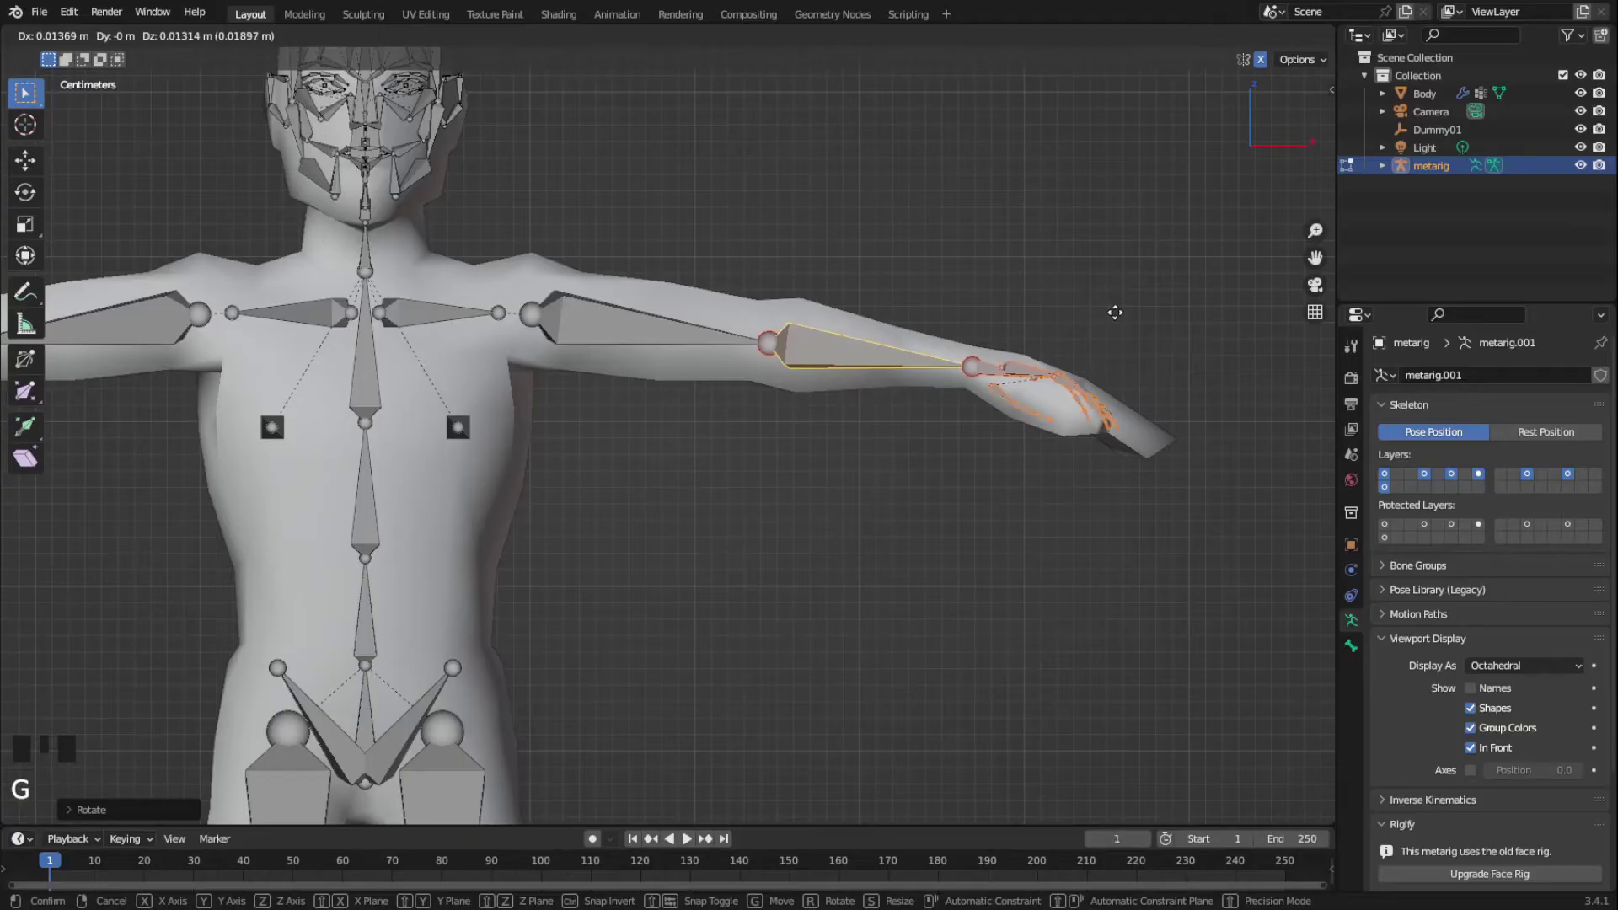
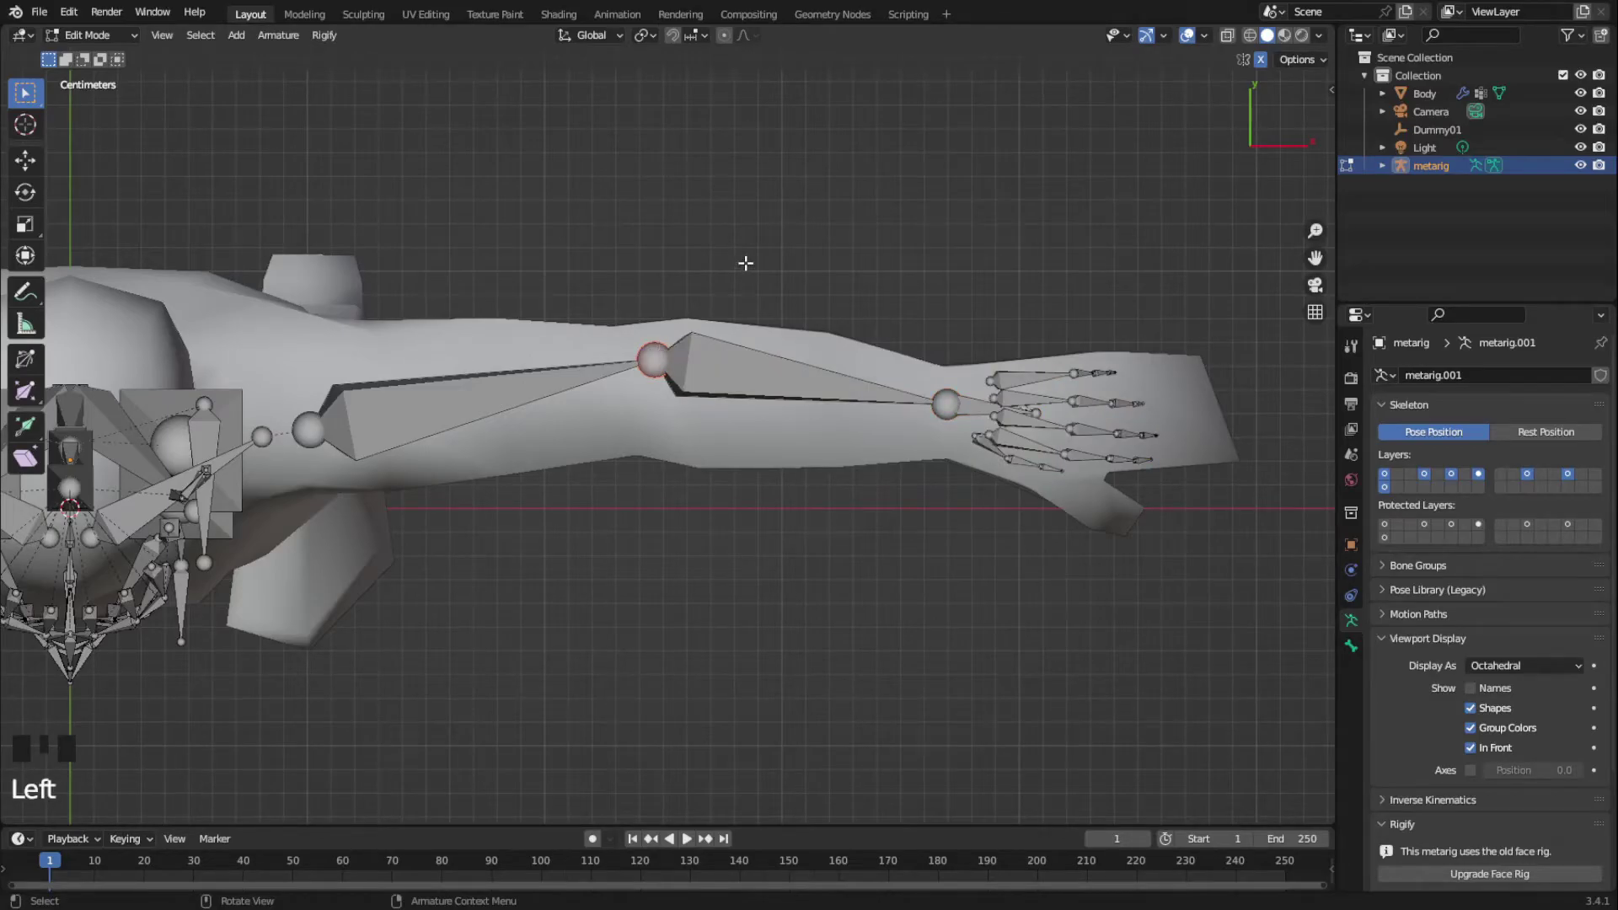
# Slide the elbow joint into place and delete the extra finger bones
pyautogui.press('g')
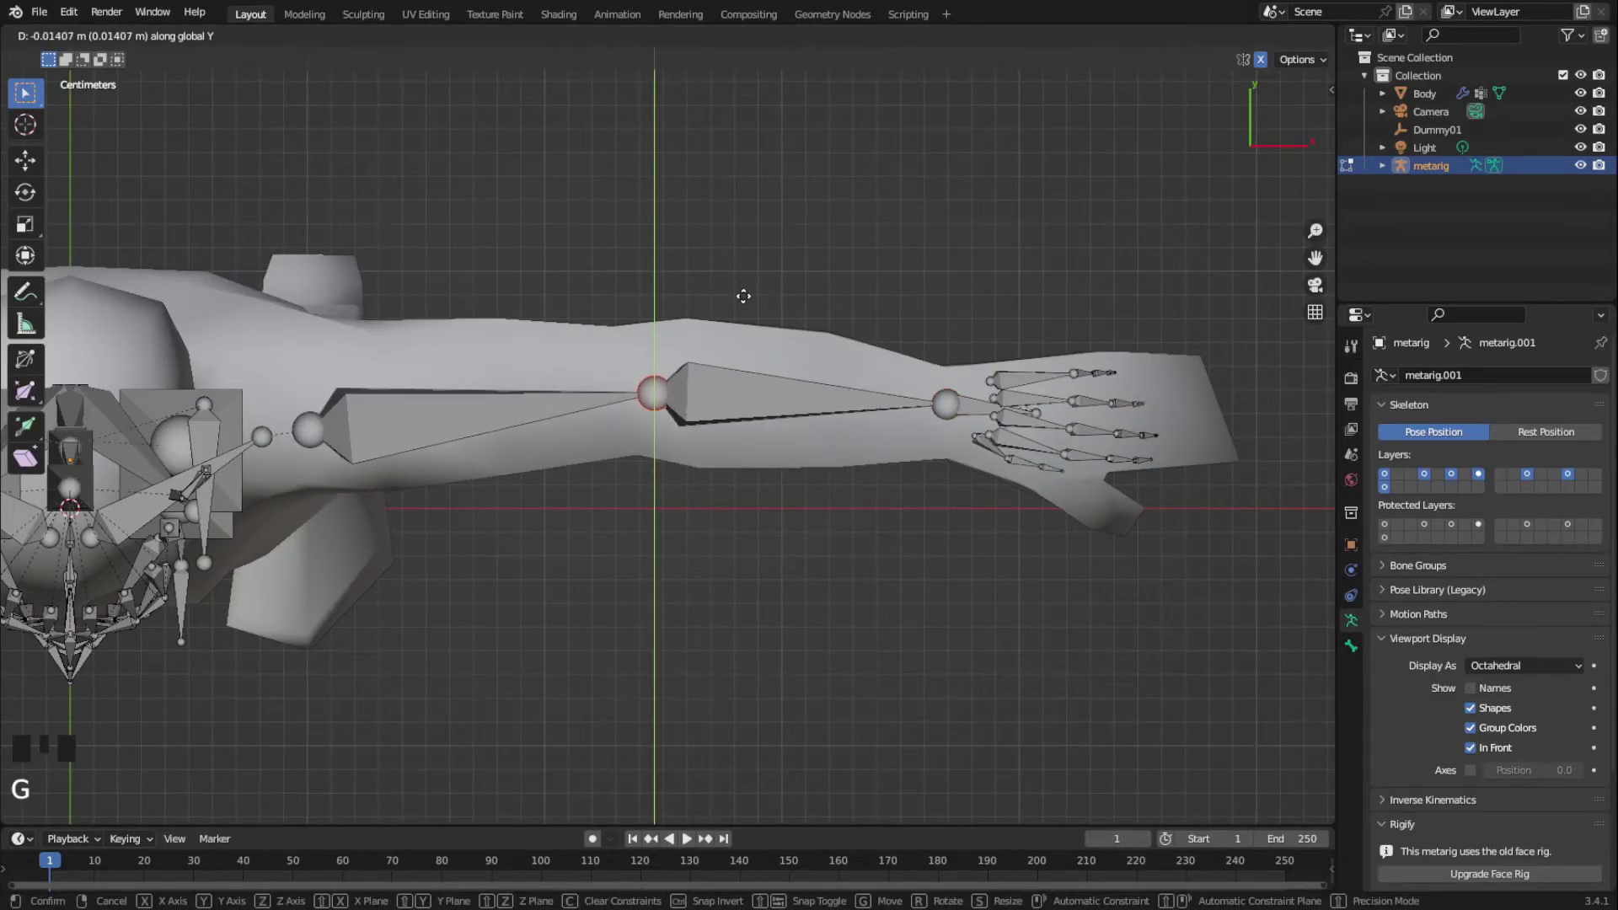
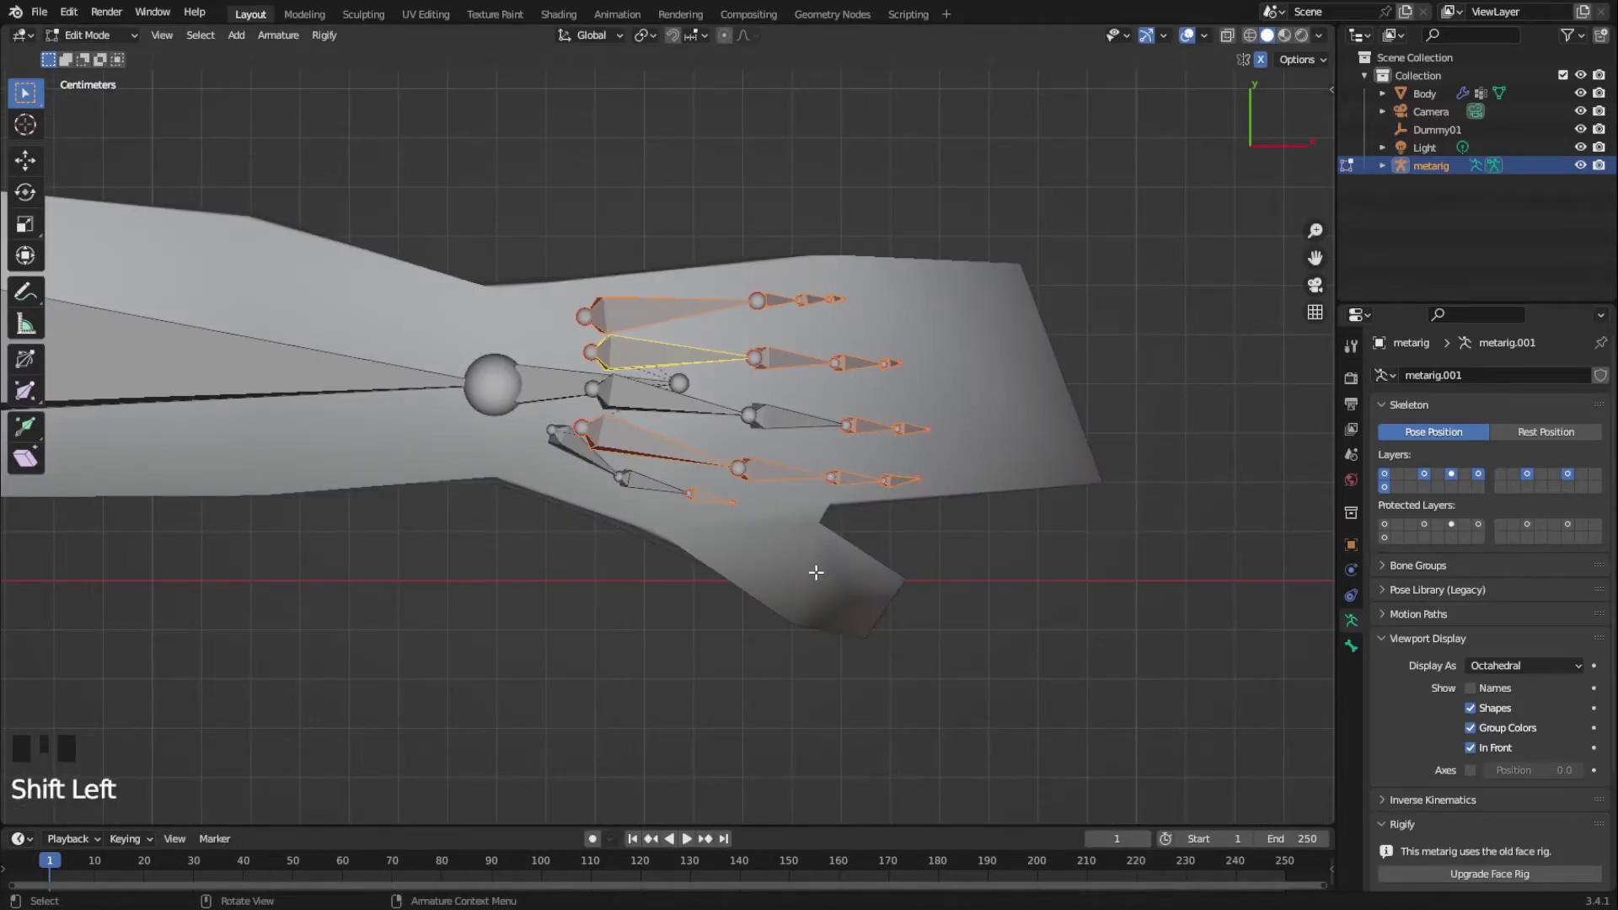
pyautogui.press('Delete')
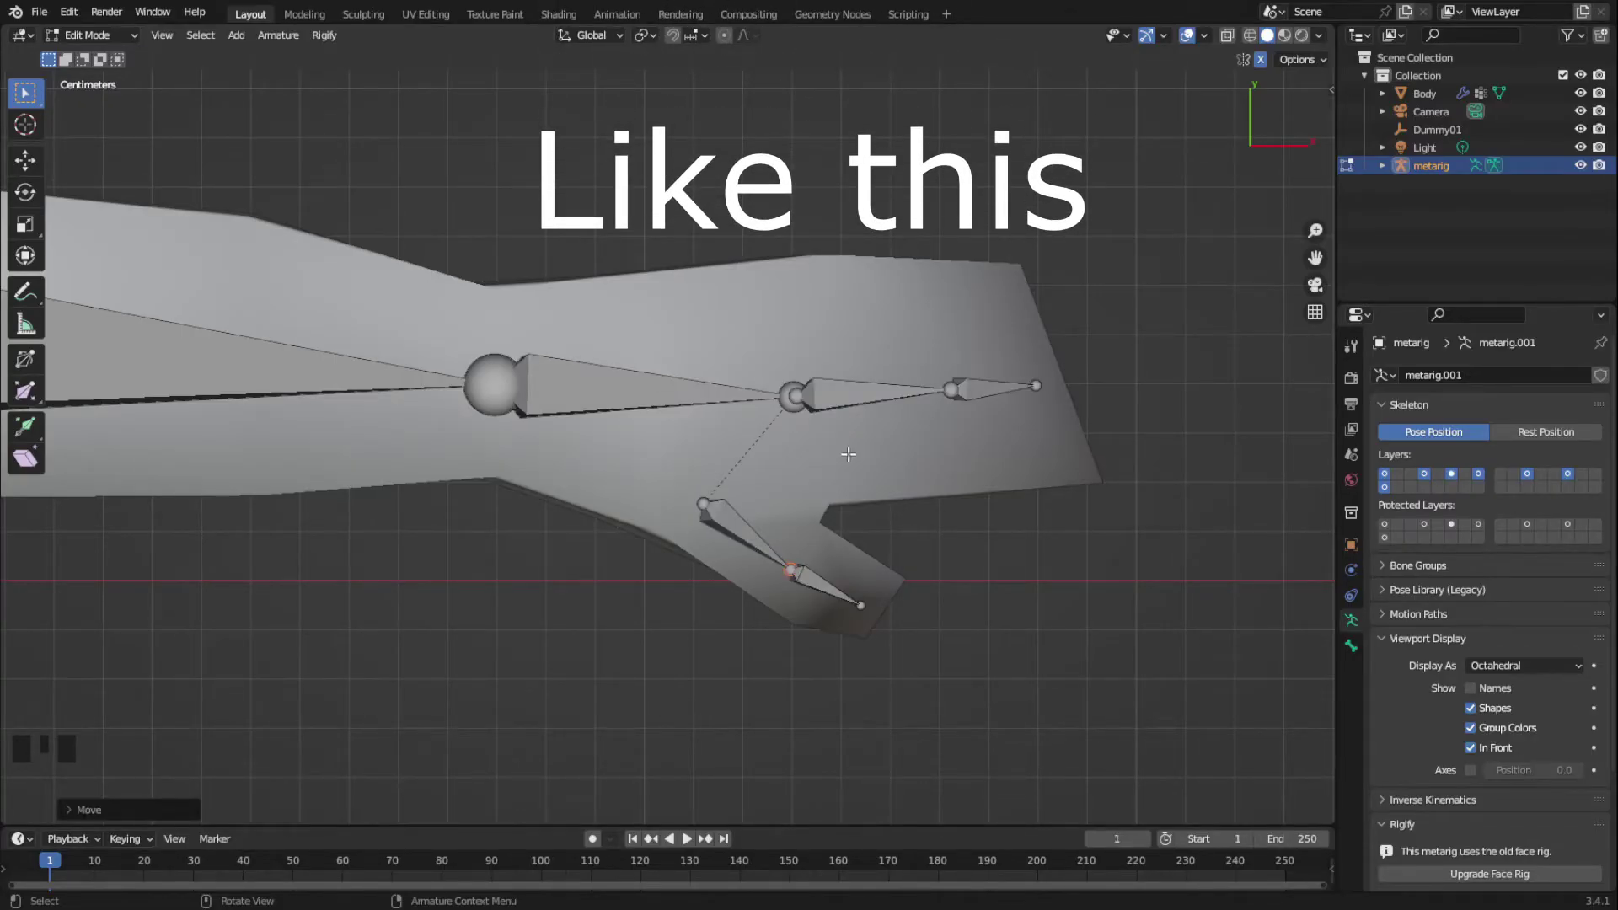
# Reposition the remaining hand bones and circle-select leg and spine bones for fitting
pyautogui.press('g')
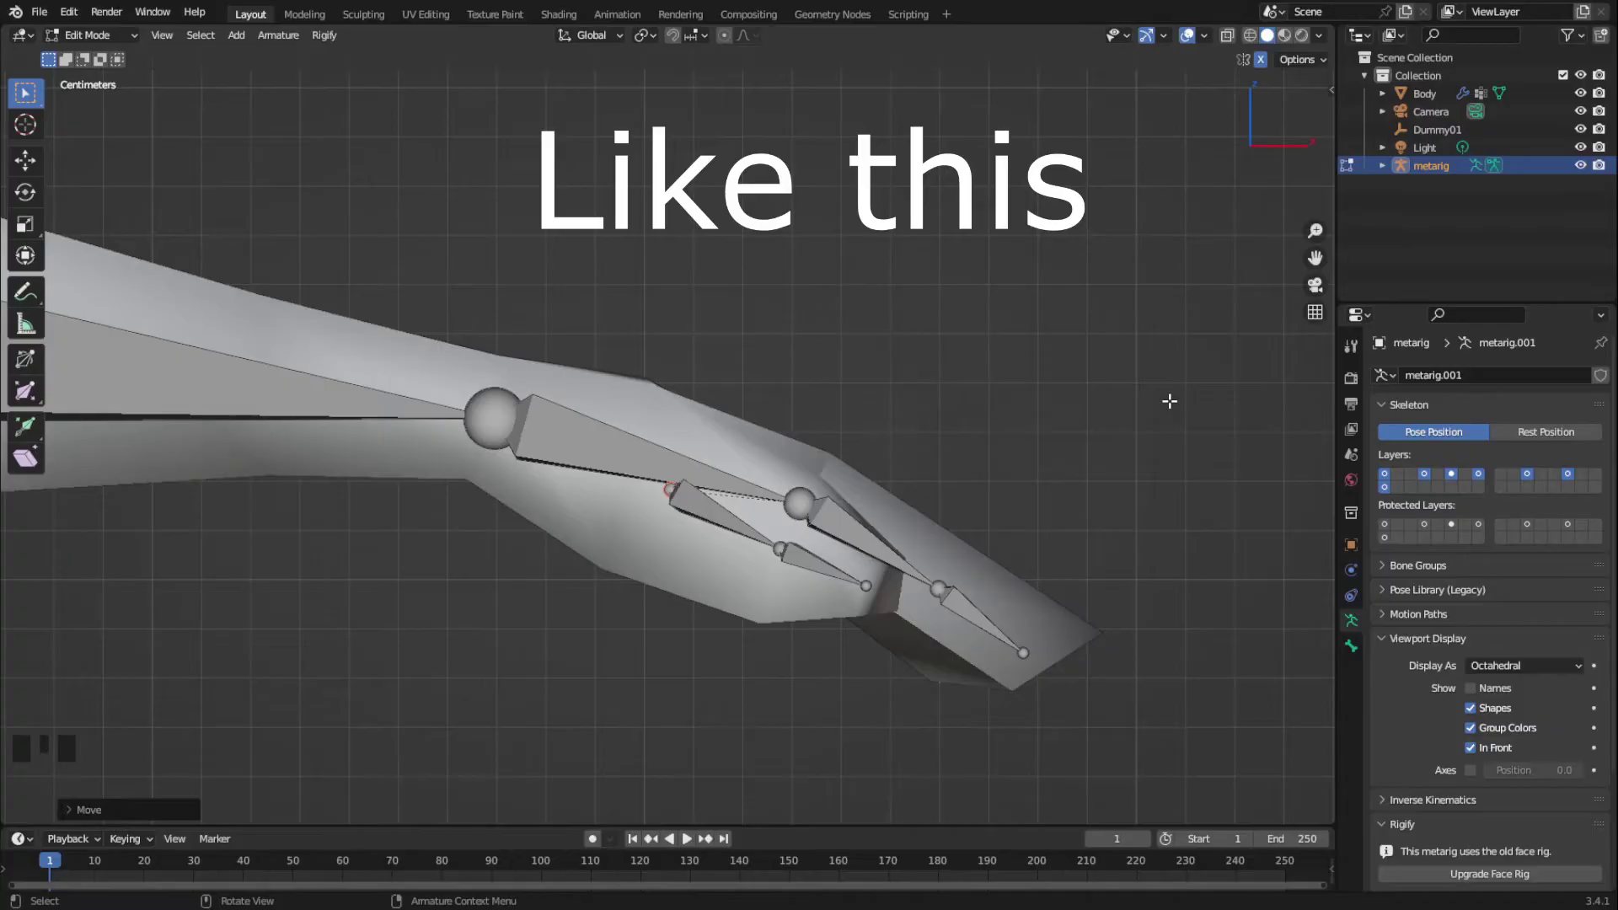
pyautogui.press('c')
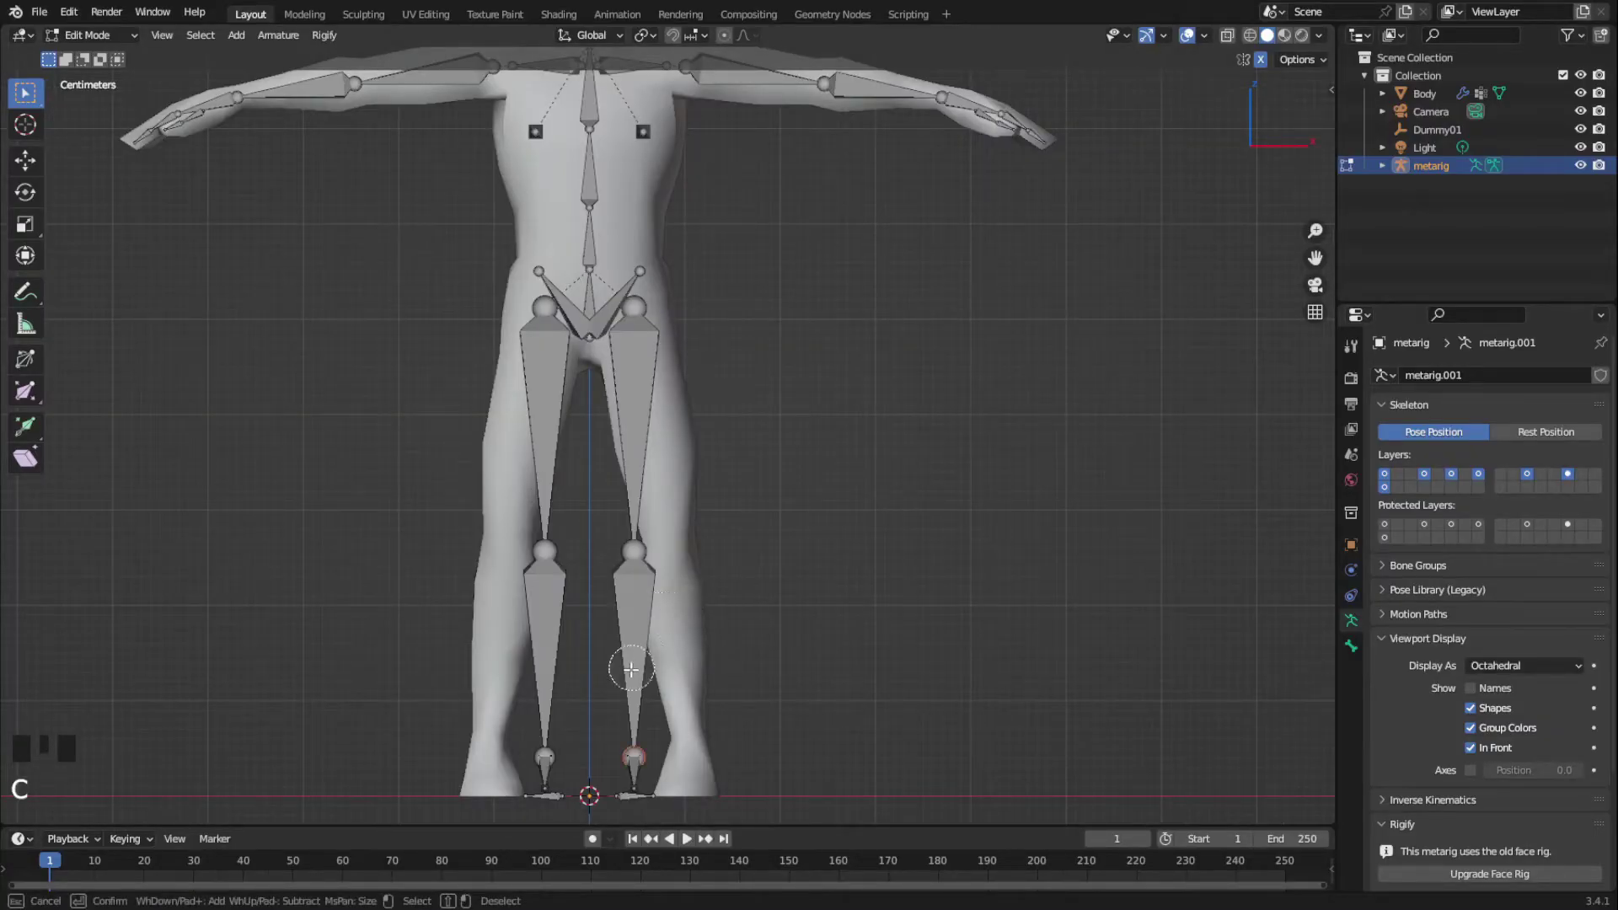
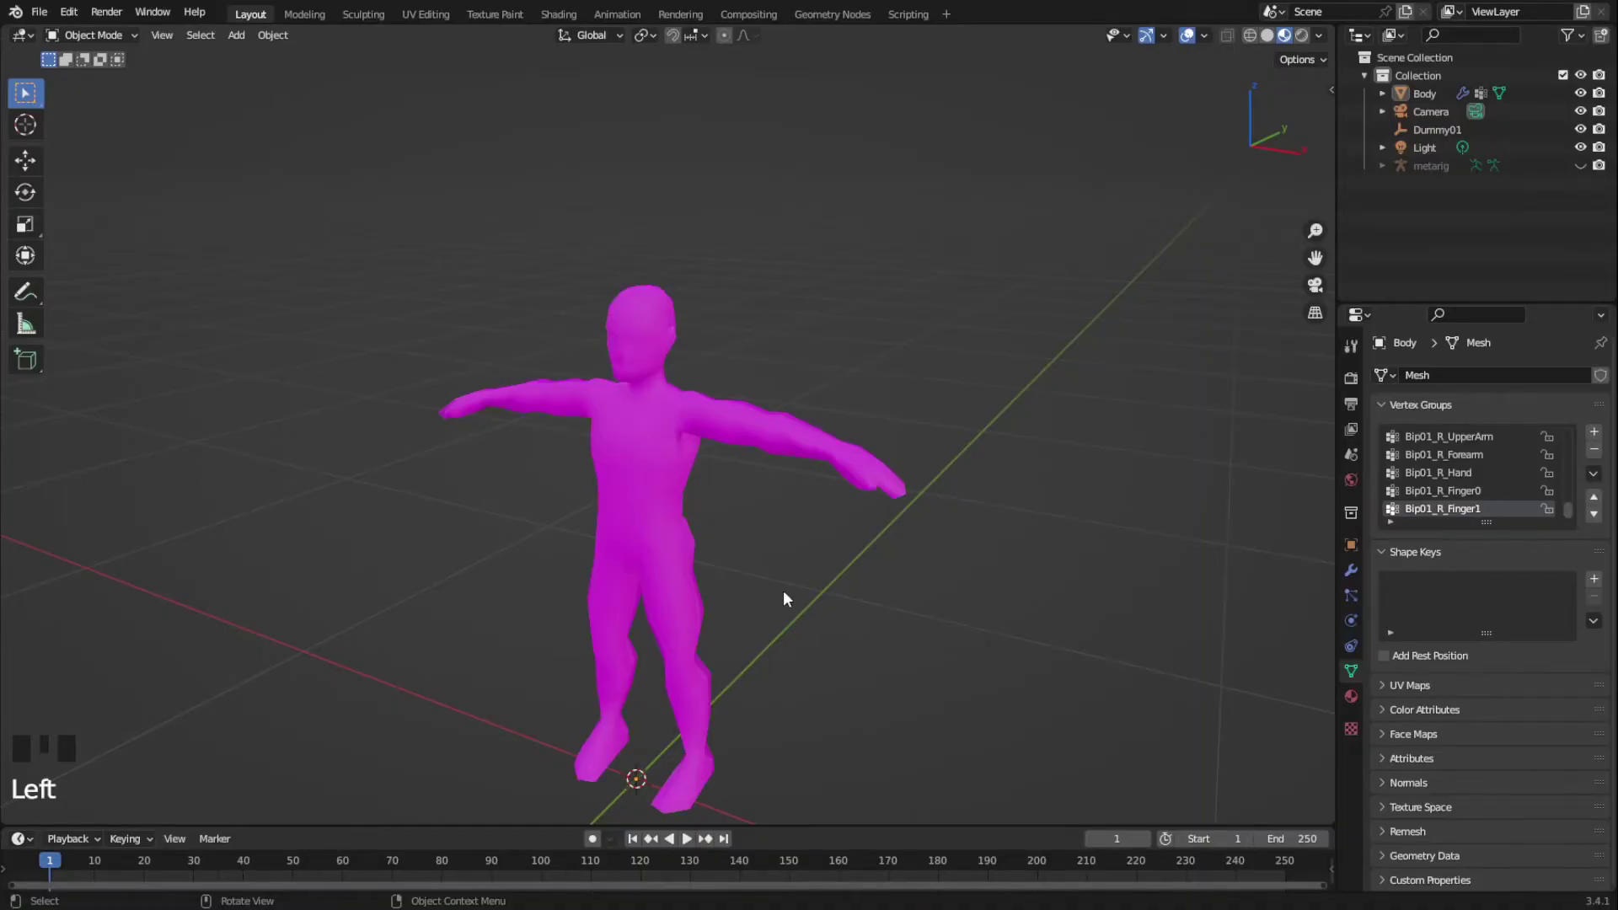
# Select the body mesh in the viewport with the metarig hidden
pyautogui.click(668, 490)
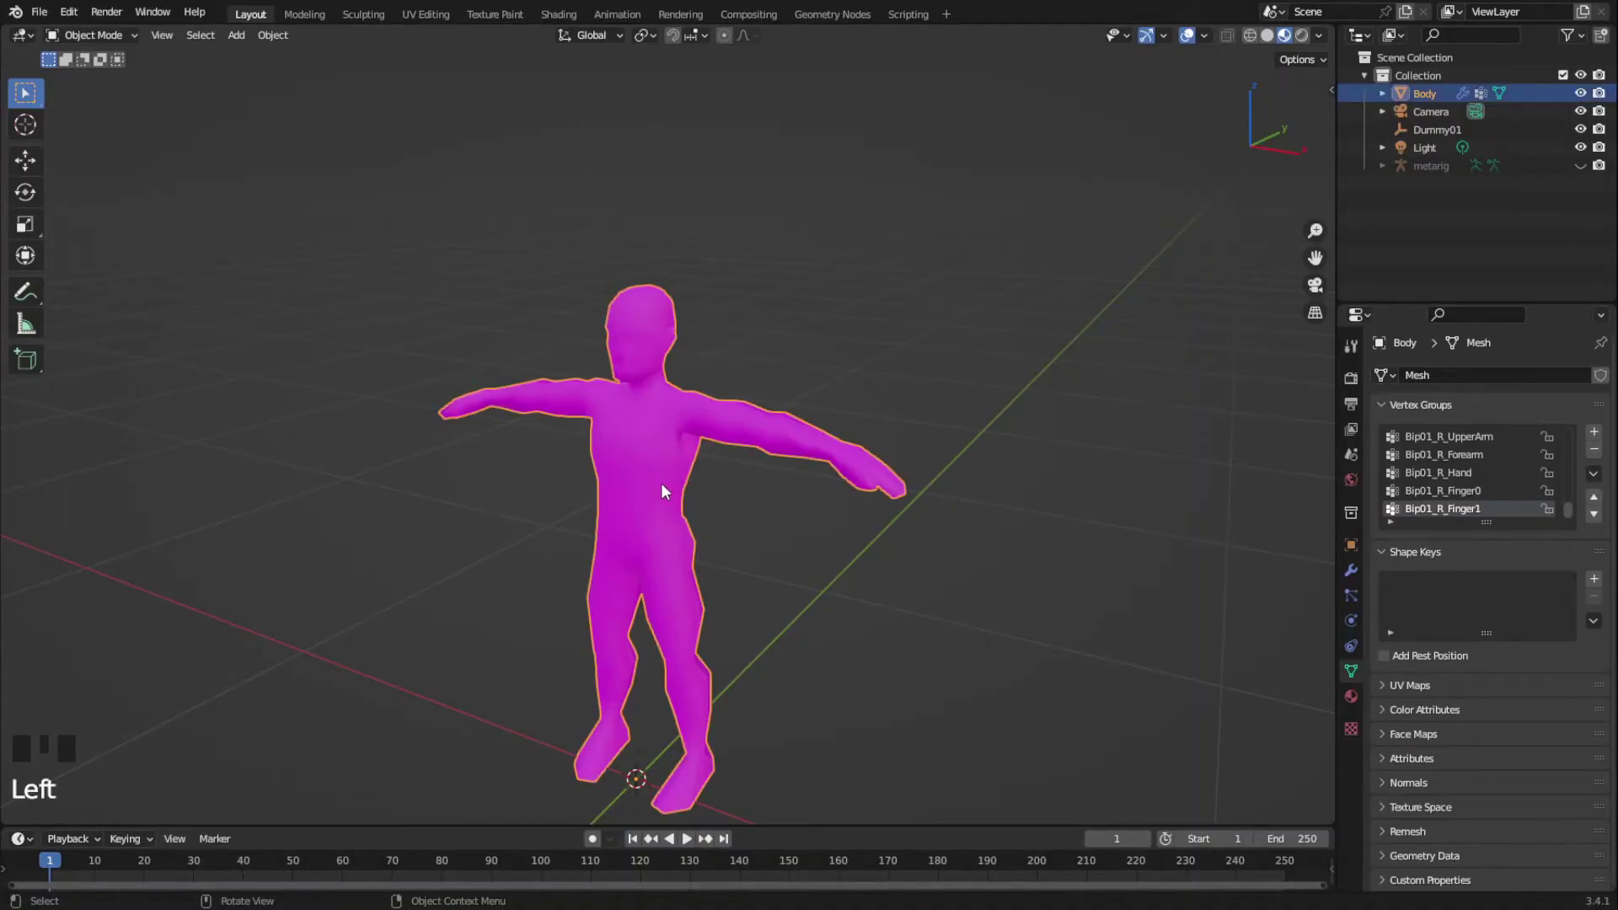
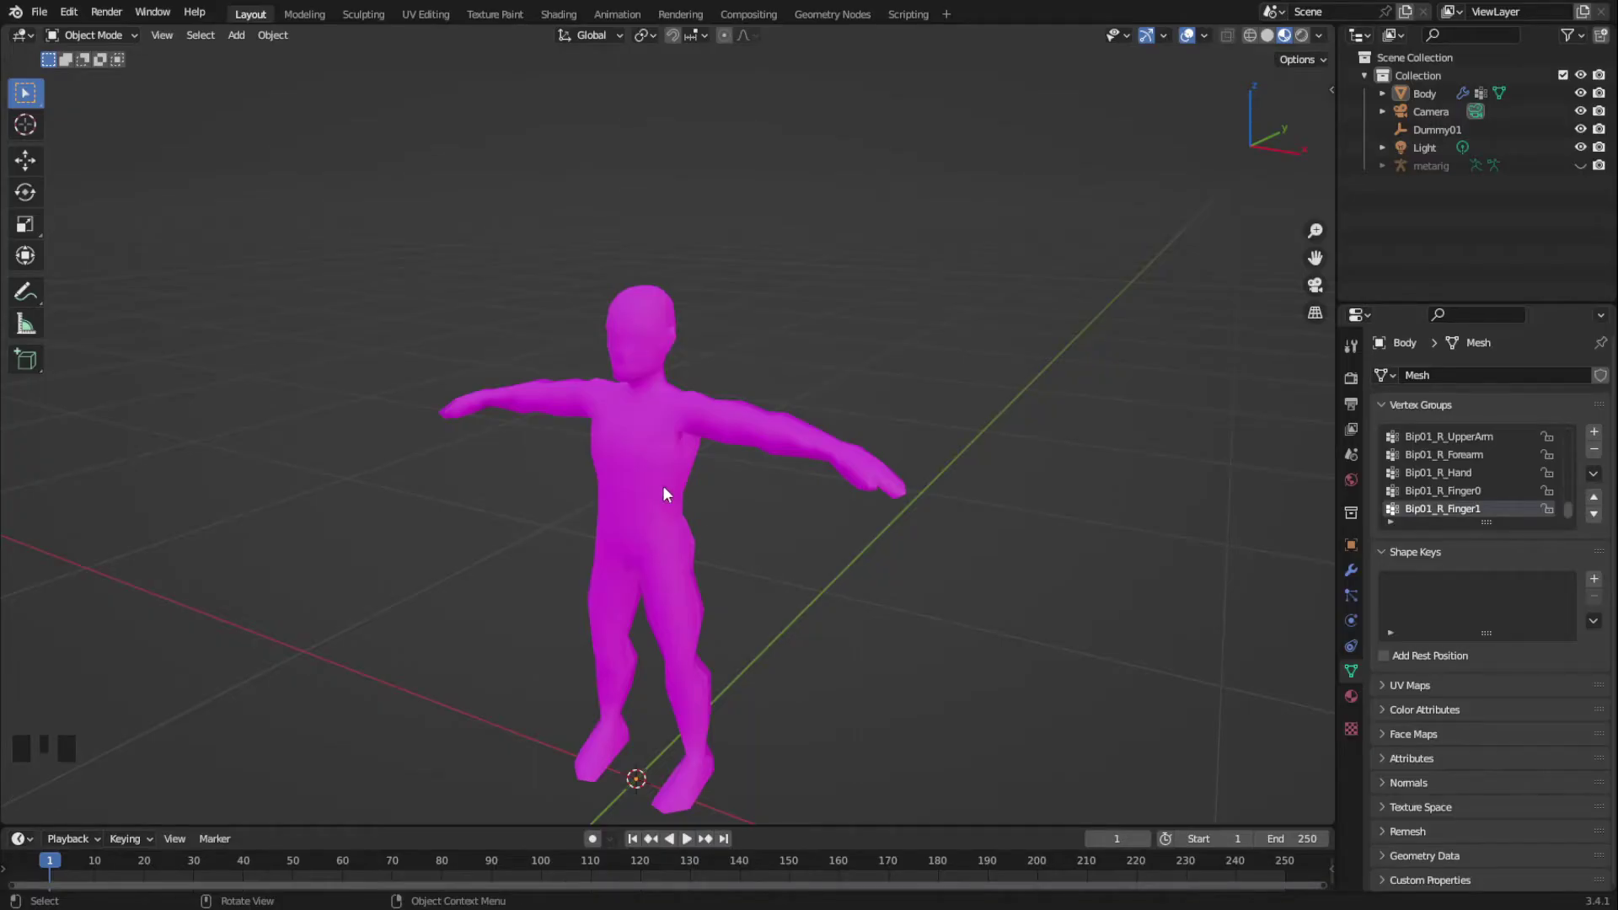
# Assign MaleBody03a.png as the material's Base Color image with Closest interpolation
pyautogui.click(666, 489)
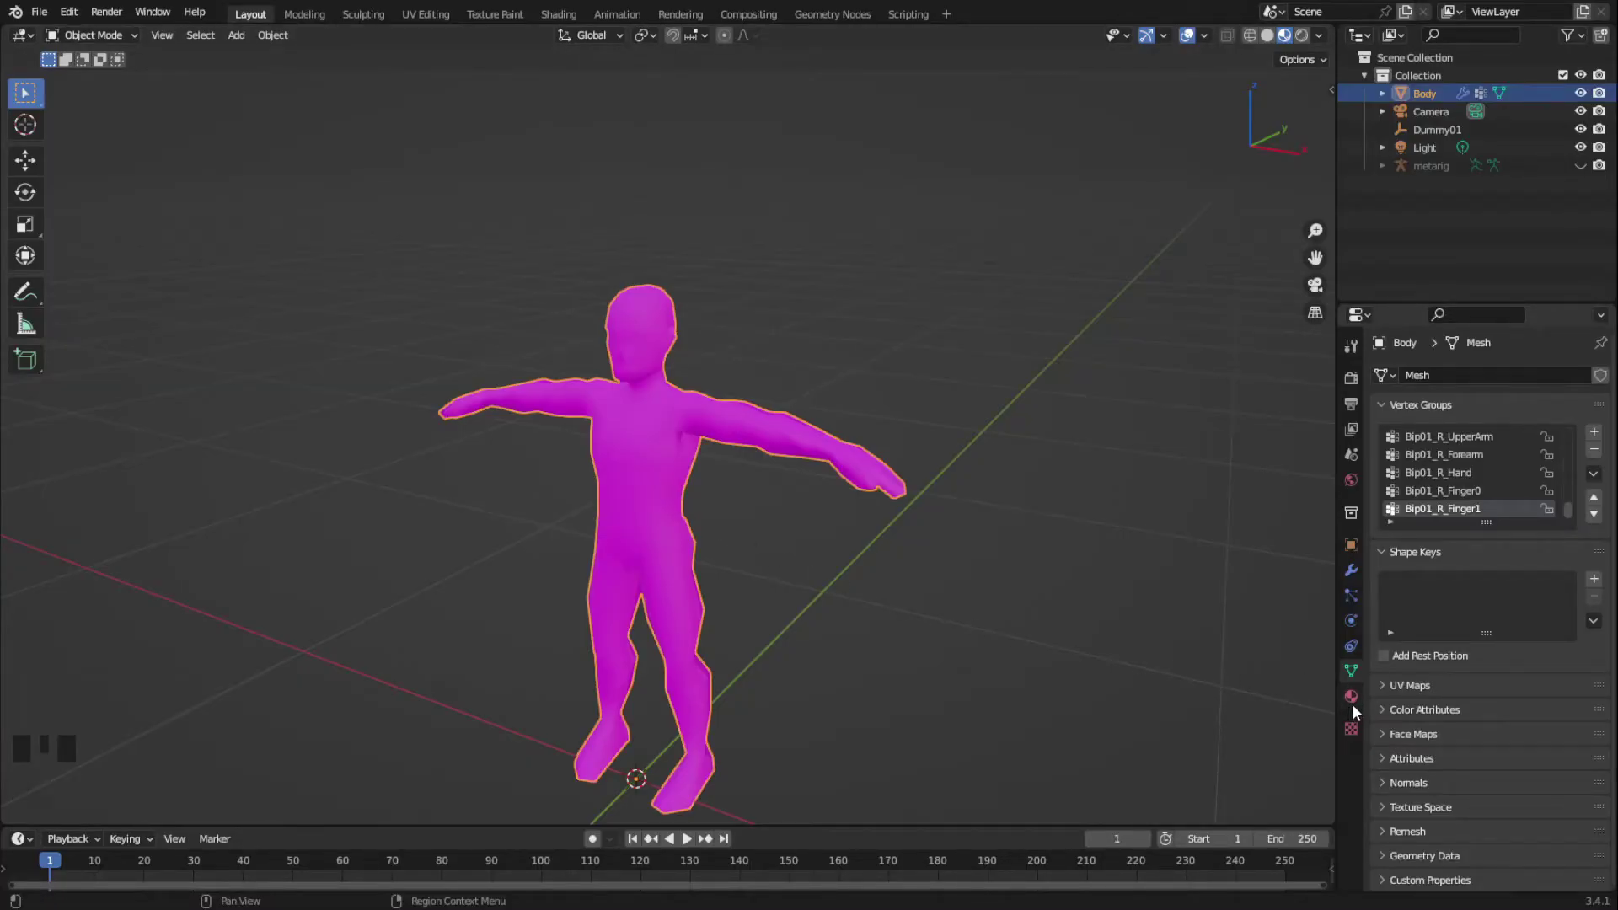
pyautogui.click(1357, 709)
pyautogui.moveTo(1609, 396); pyautogui.dragTo(1525, 576)
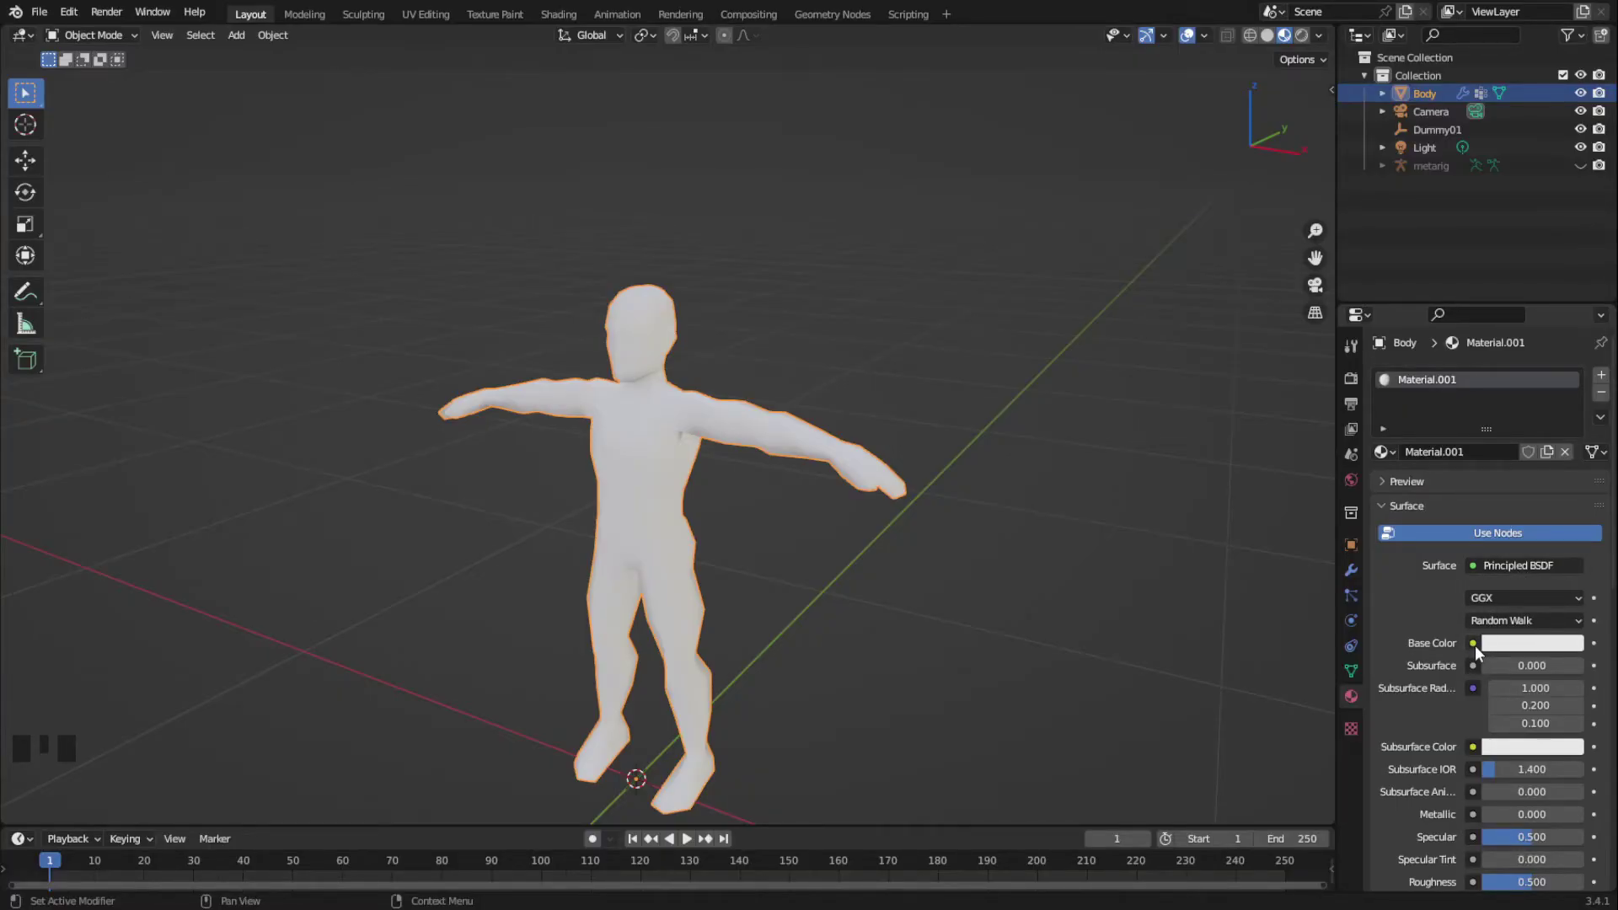
pyautogui.moveTo(1477, 649); pyautogui.dragTo(1118, 489)
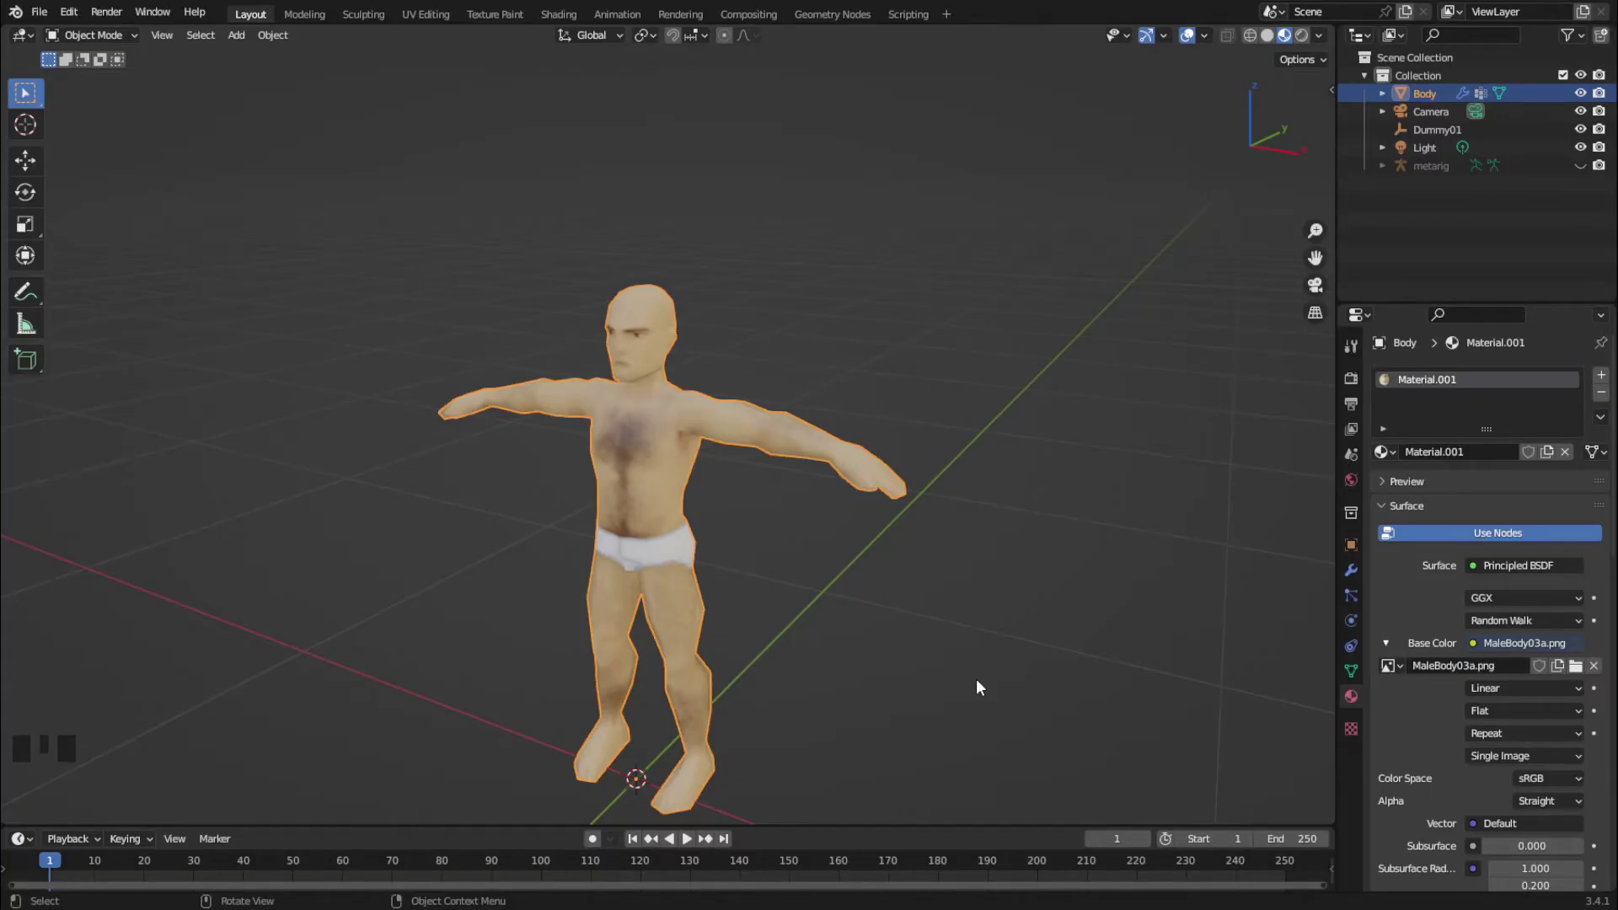
pyautogui.moveTo(1511, 696); pyautogui.dragTo(1499, 735)
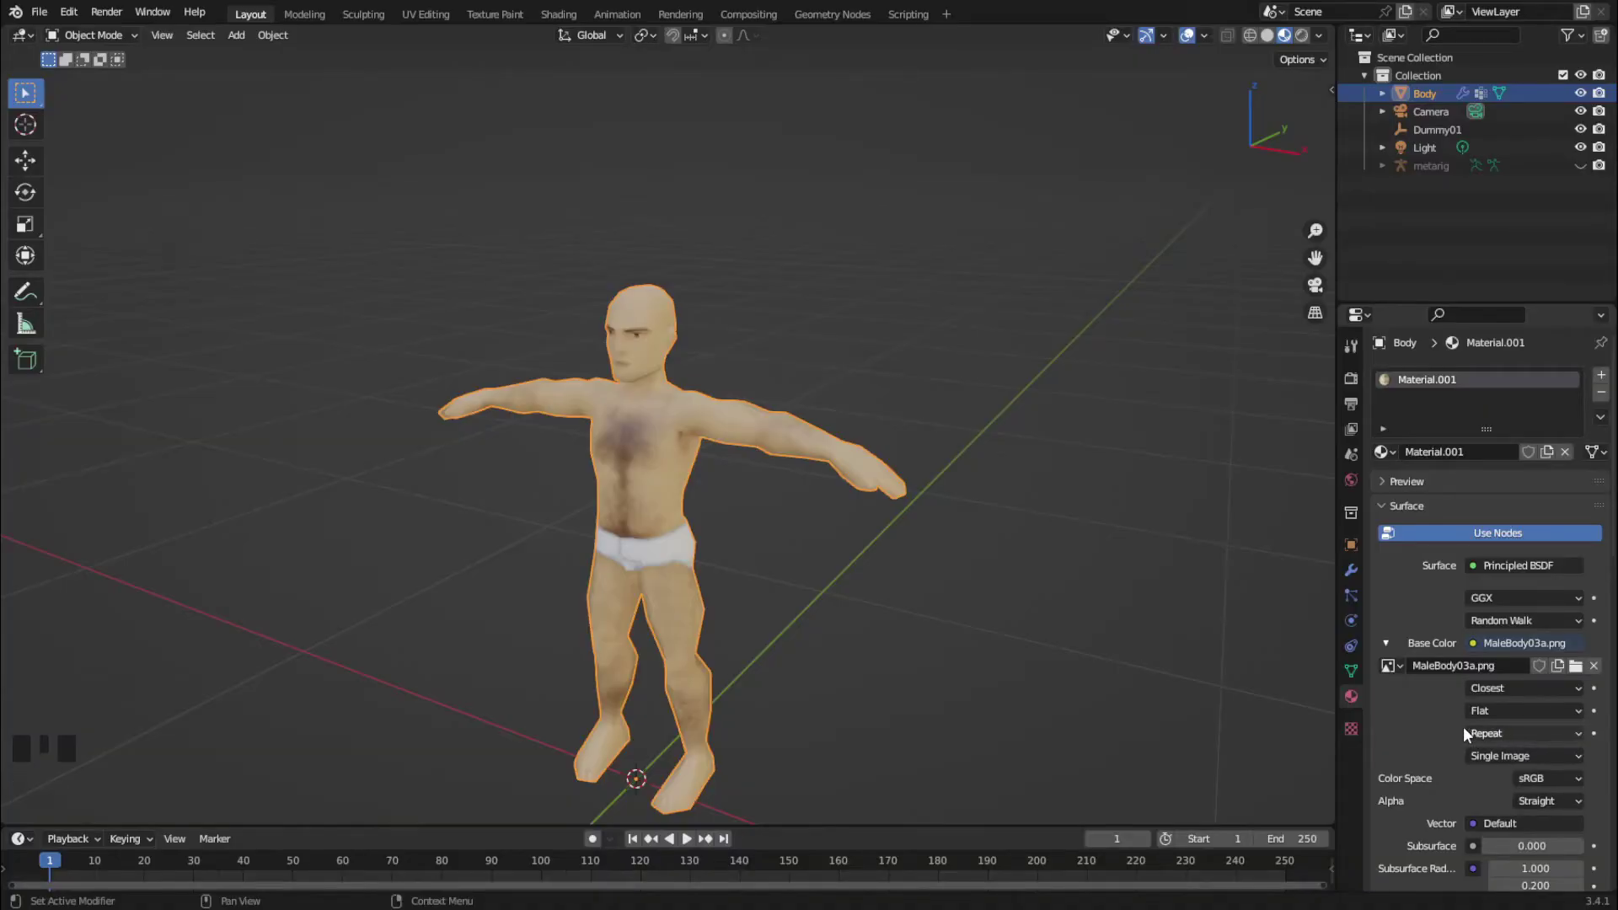
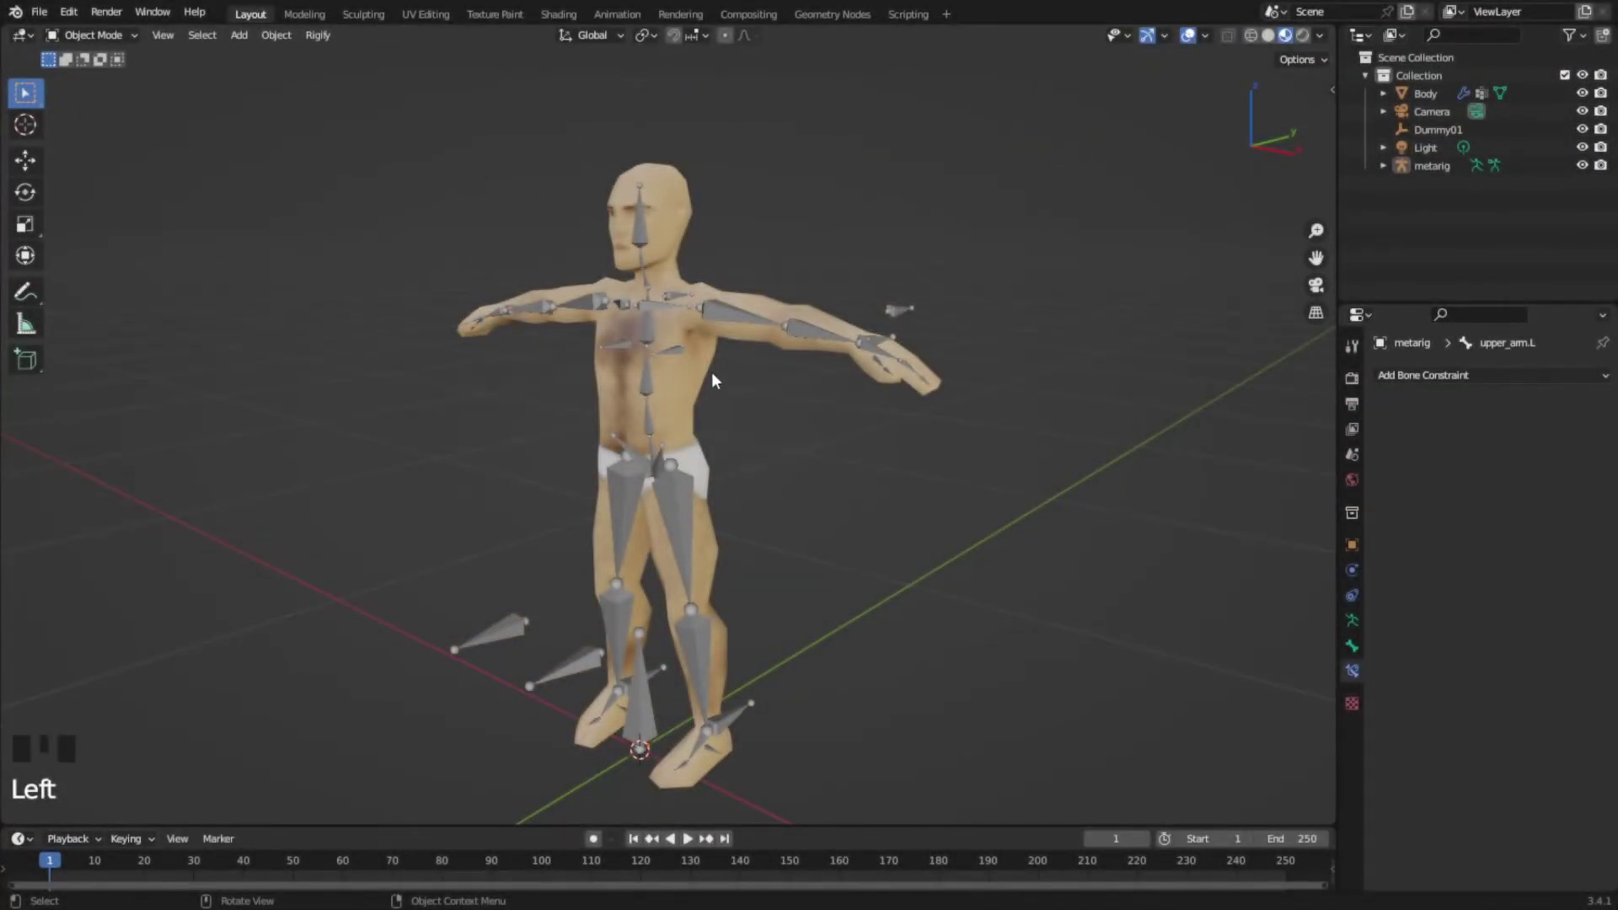
# Unhide the metarig, then select Body and add the metarig as active for parenting
pyautogui.click(709, 366)
pyautogui.click(729, 319)
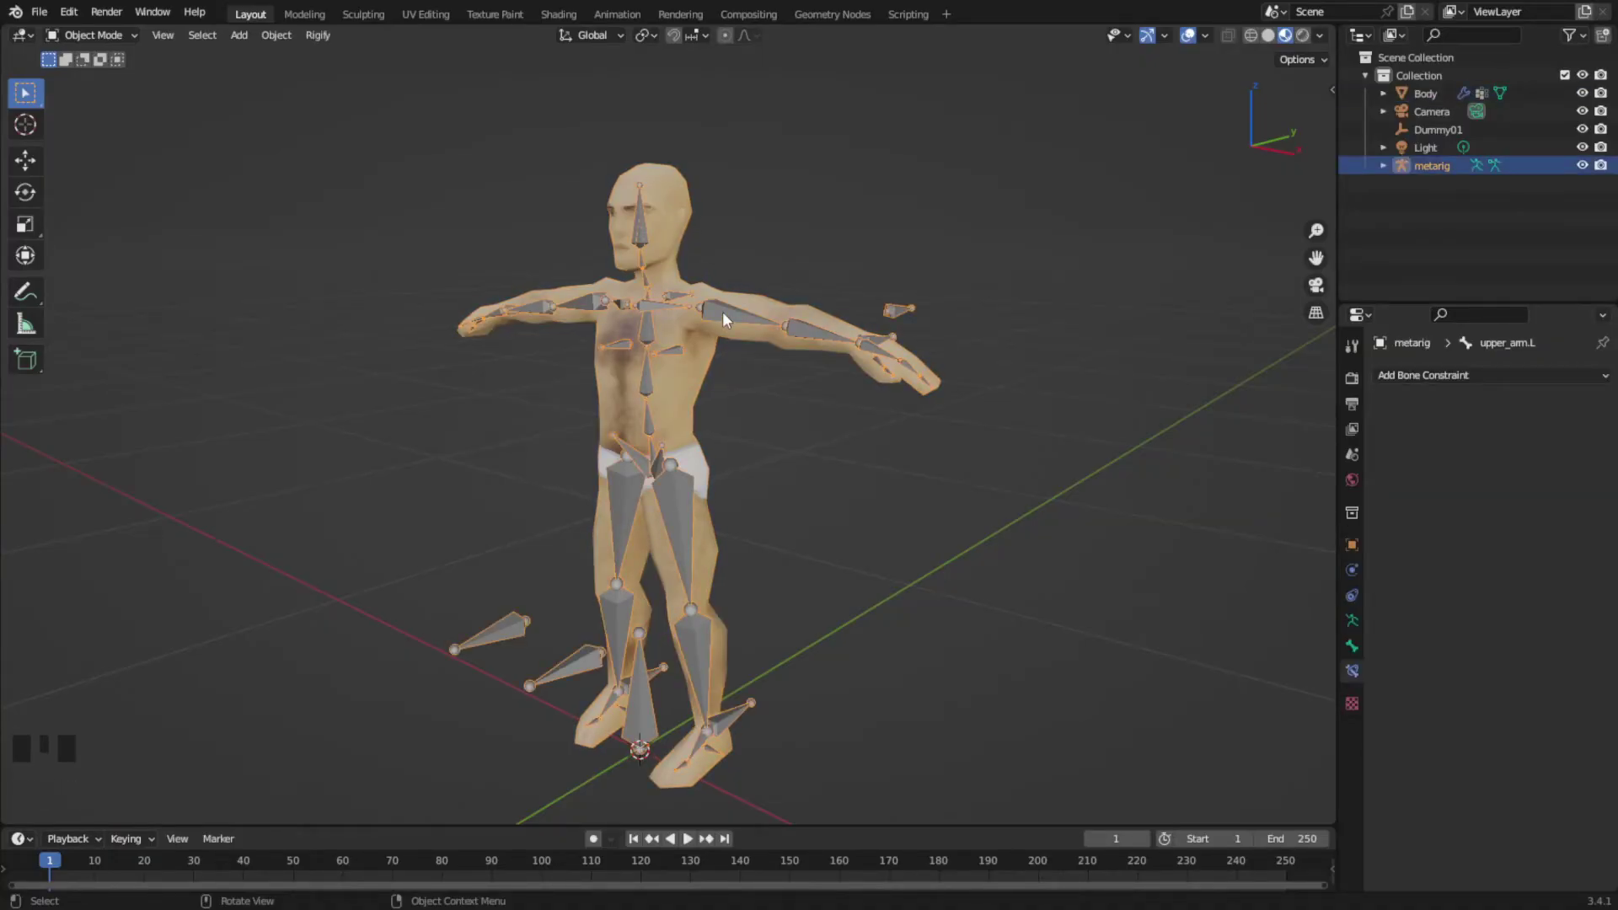
pyautogui.click(725, 361)
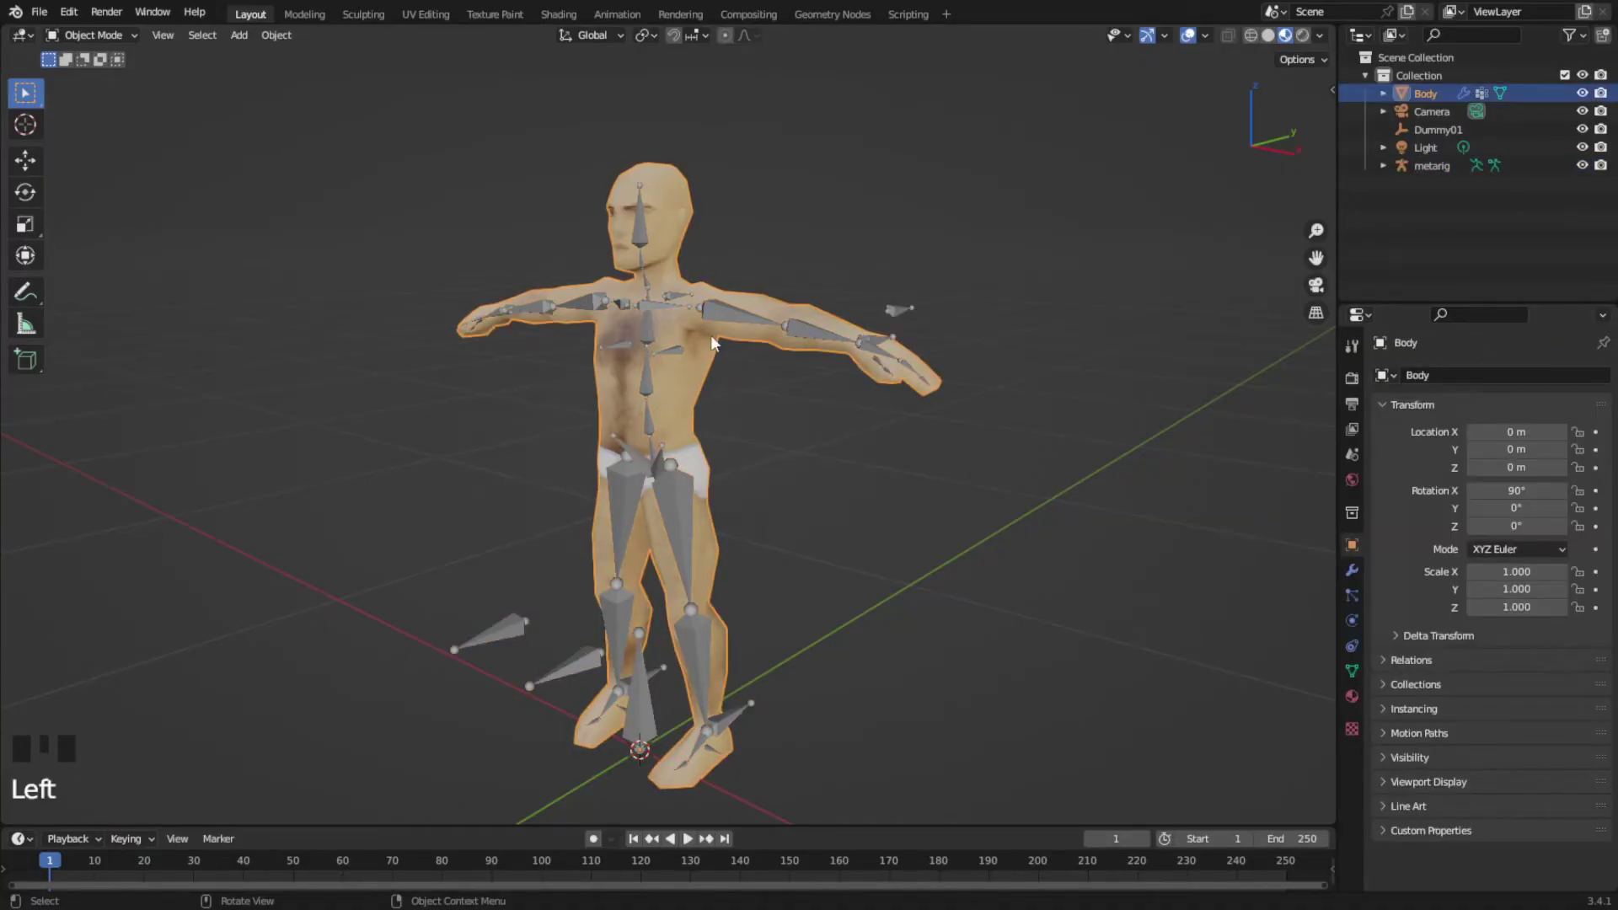
pyautogui.click(725, 320)
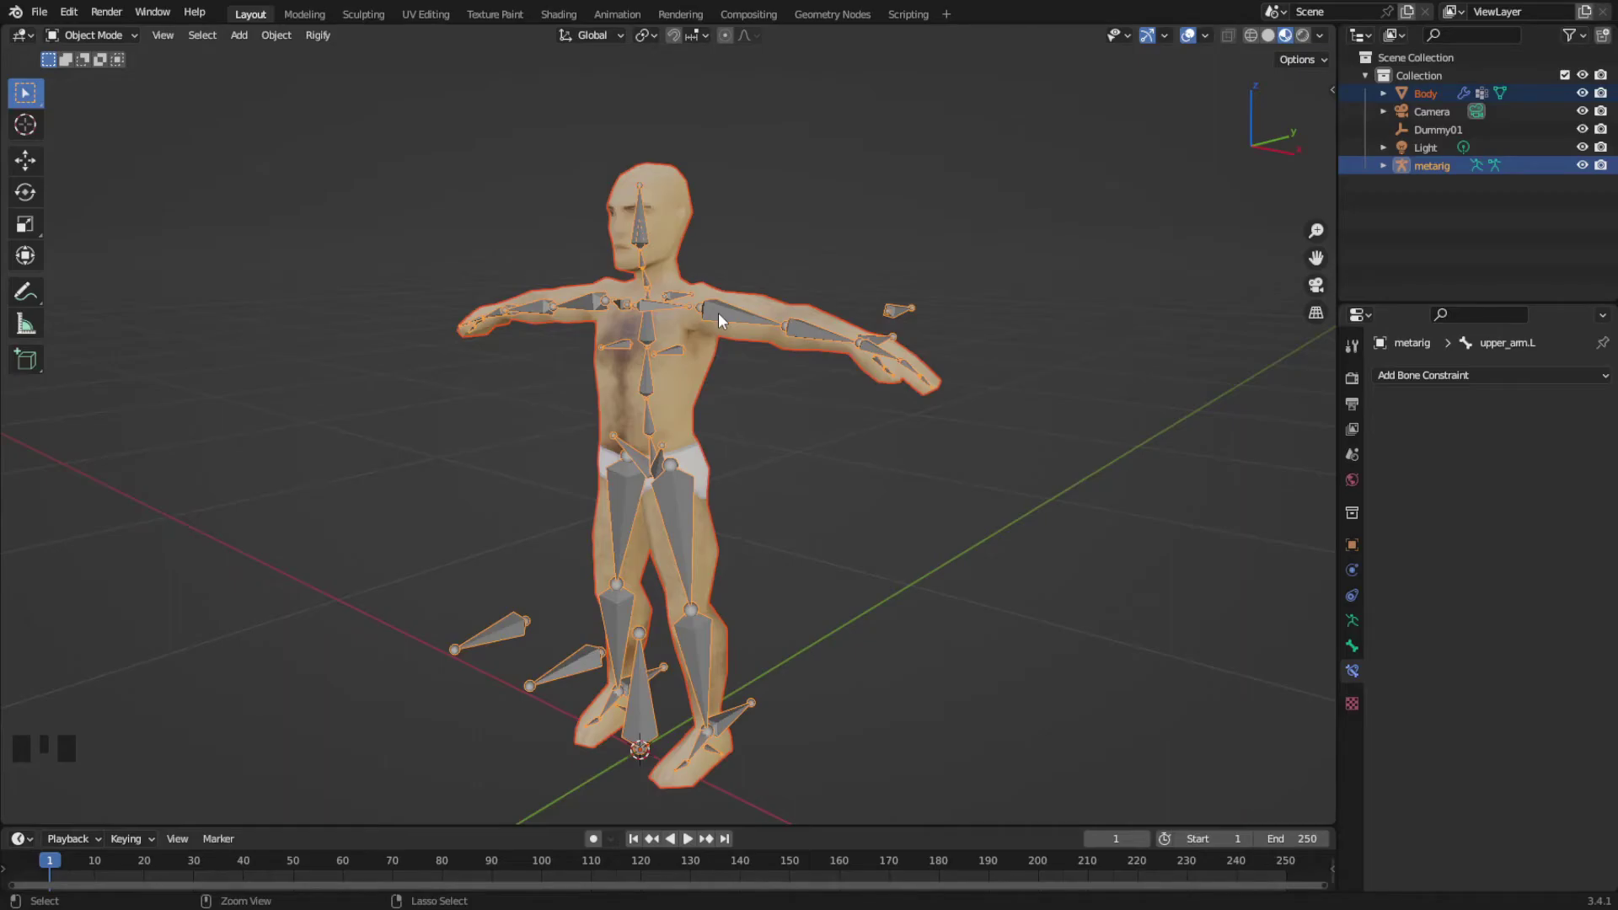
# Parent the body mesh to the metarig with automatic weights
pyautogui.press('ctrl+p')
pyautogui.moveTo(721, 323); pyautogui.dragTo(738, 402)
pyautogui.press('ctrl+p')
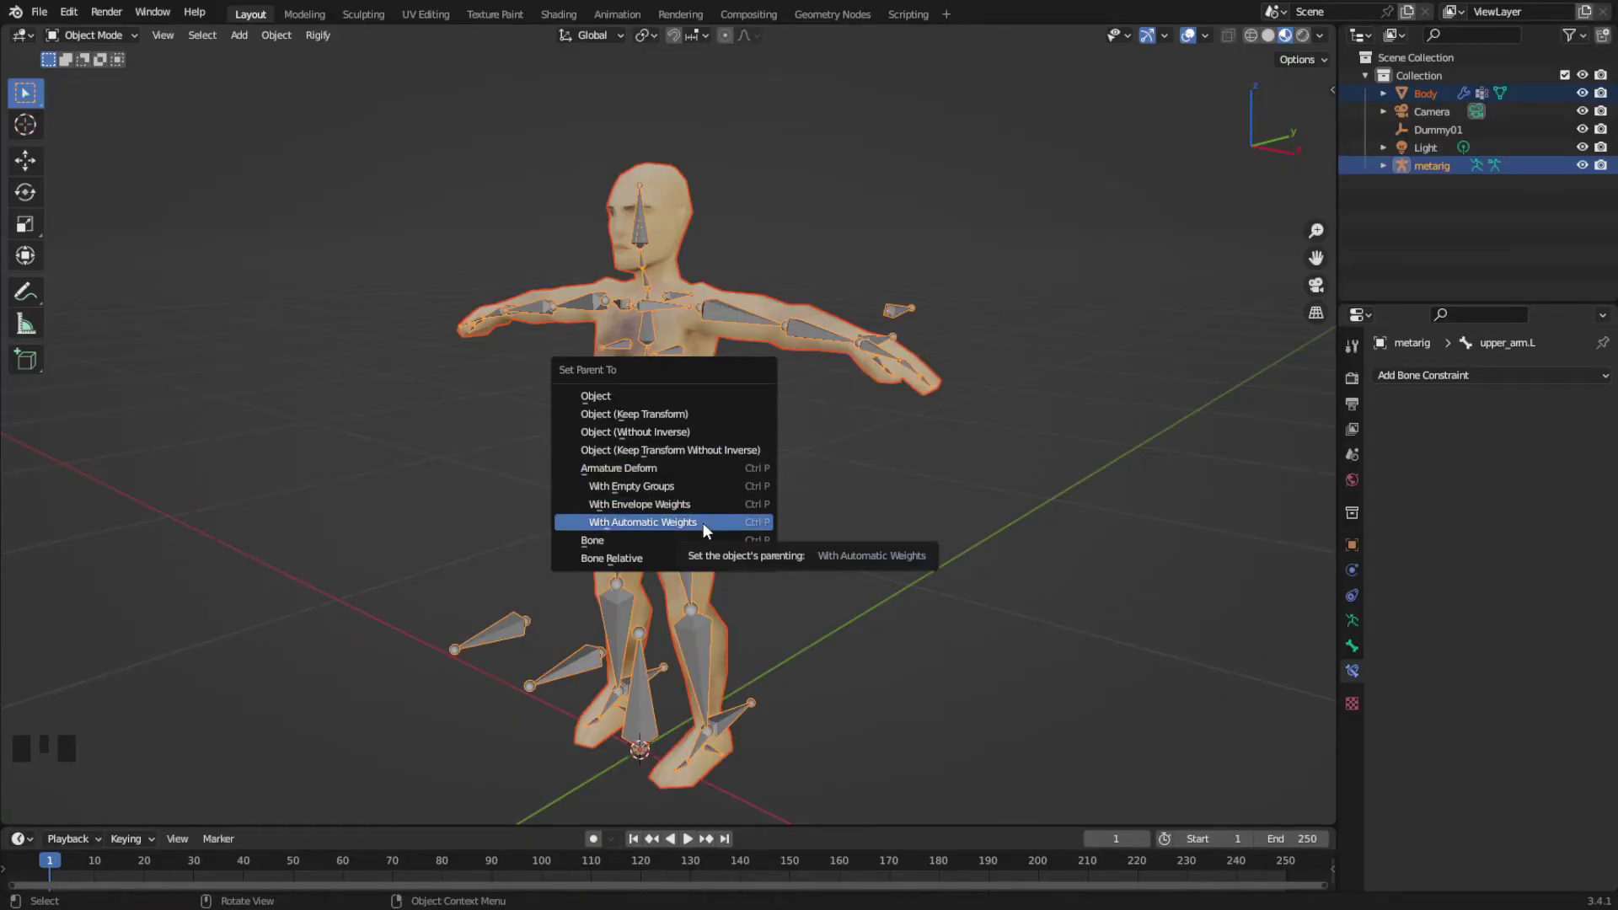
pyautogui.click(694, 513)
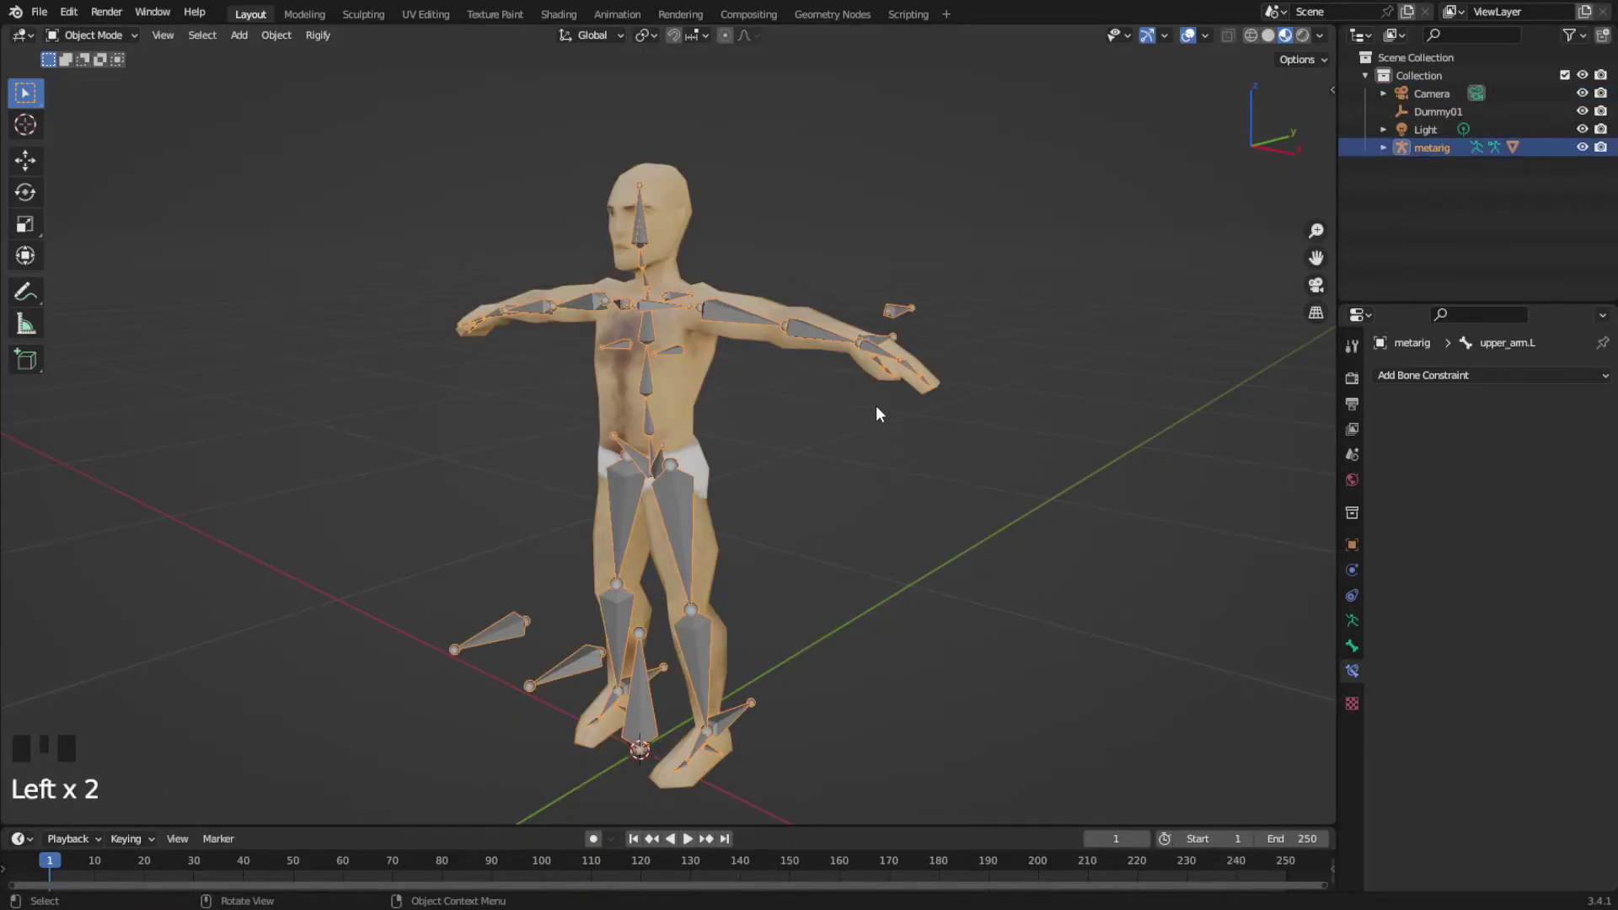
# In Pose Mode, move a hand control bone to test the arm bending
pyautogui.press('g')
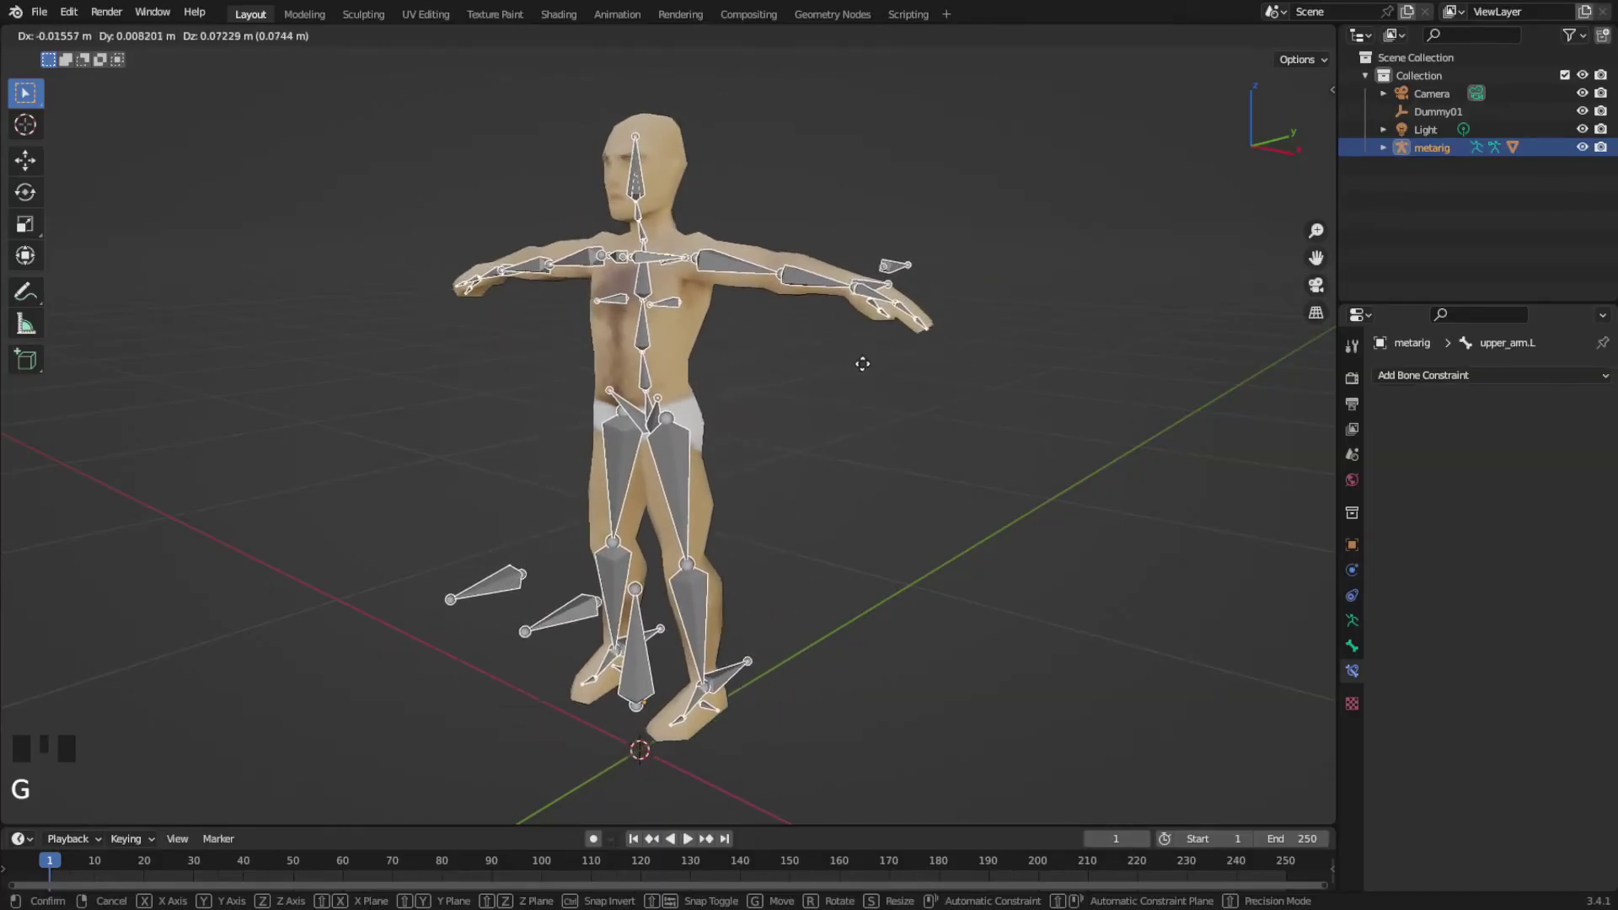
pyautogui.press('ctrl+Tab')
pyautogui.click(889, 343)
pyautogui.press('g')
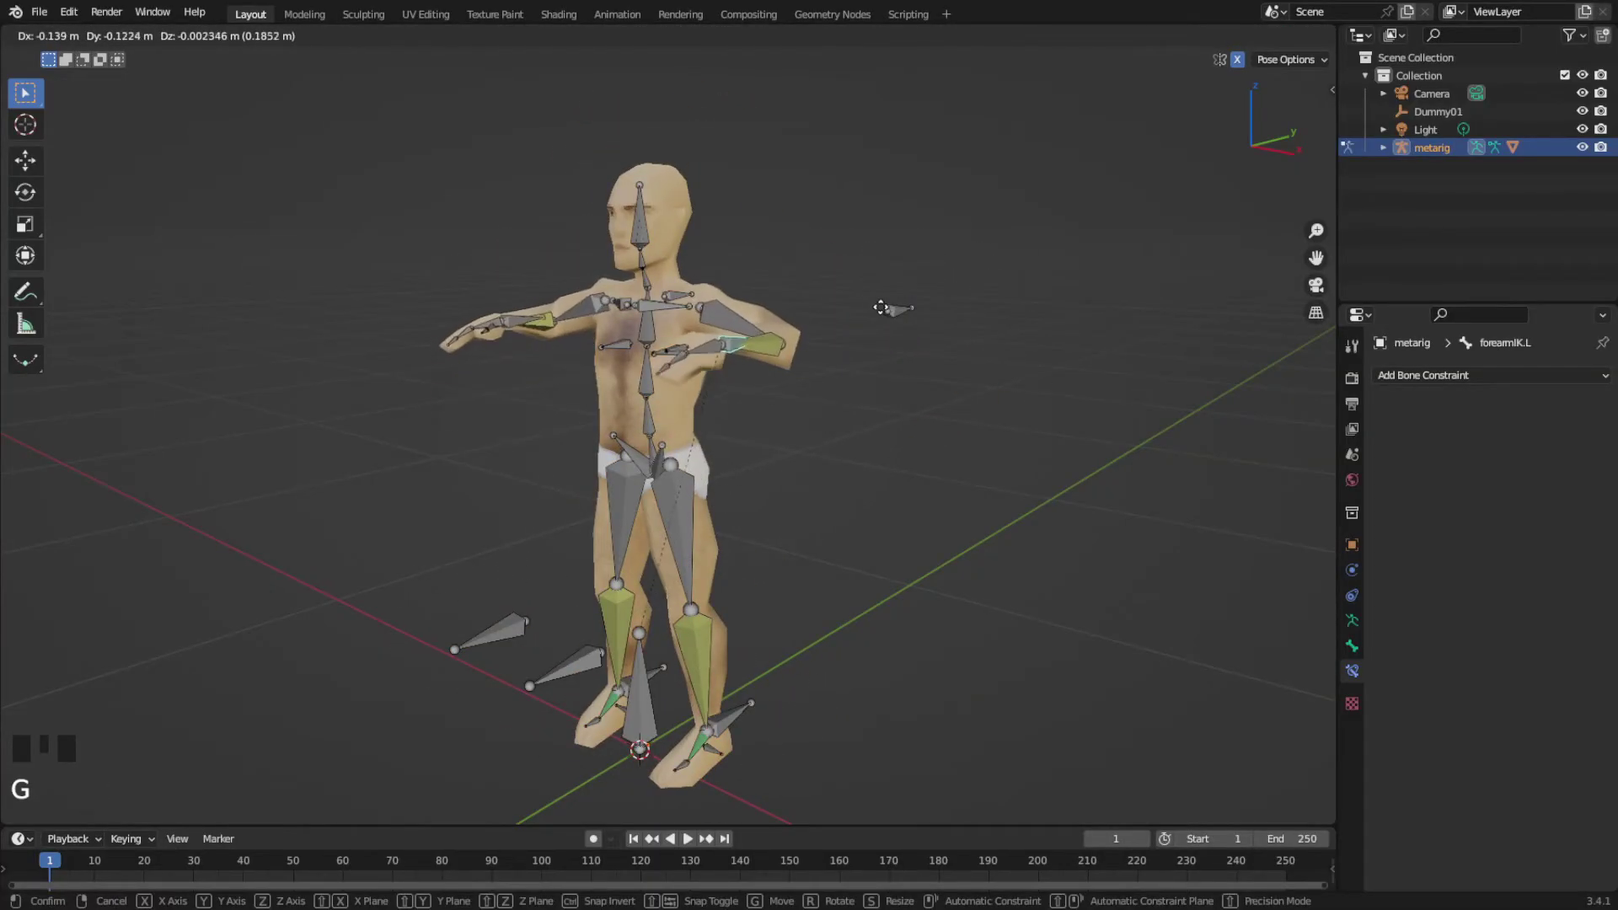
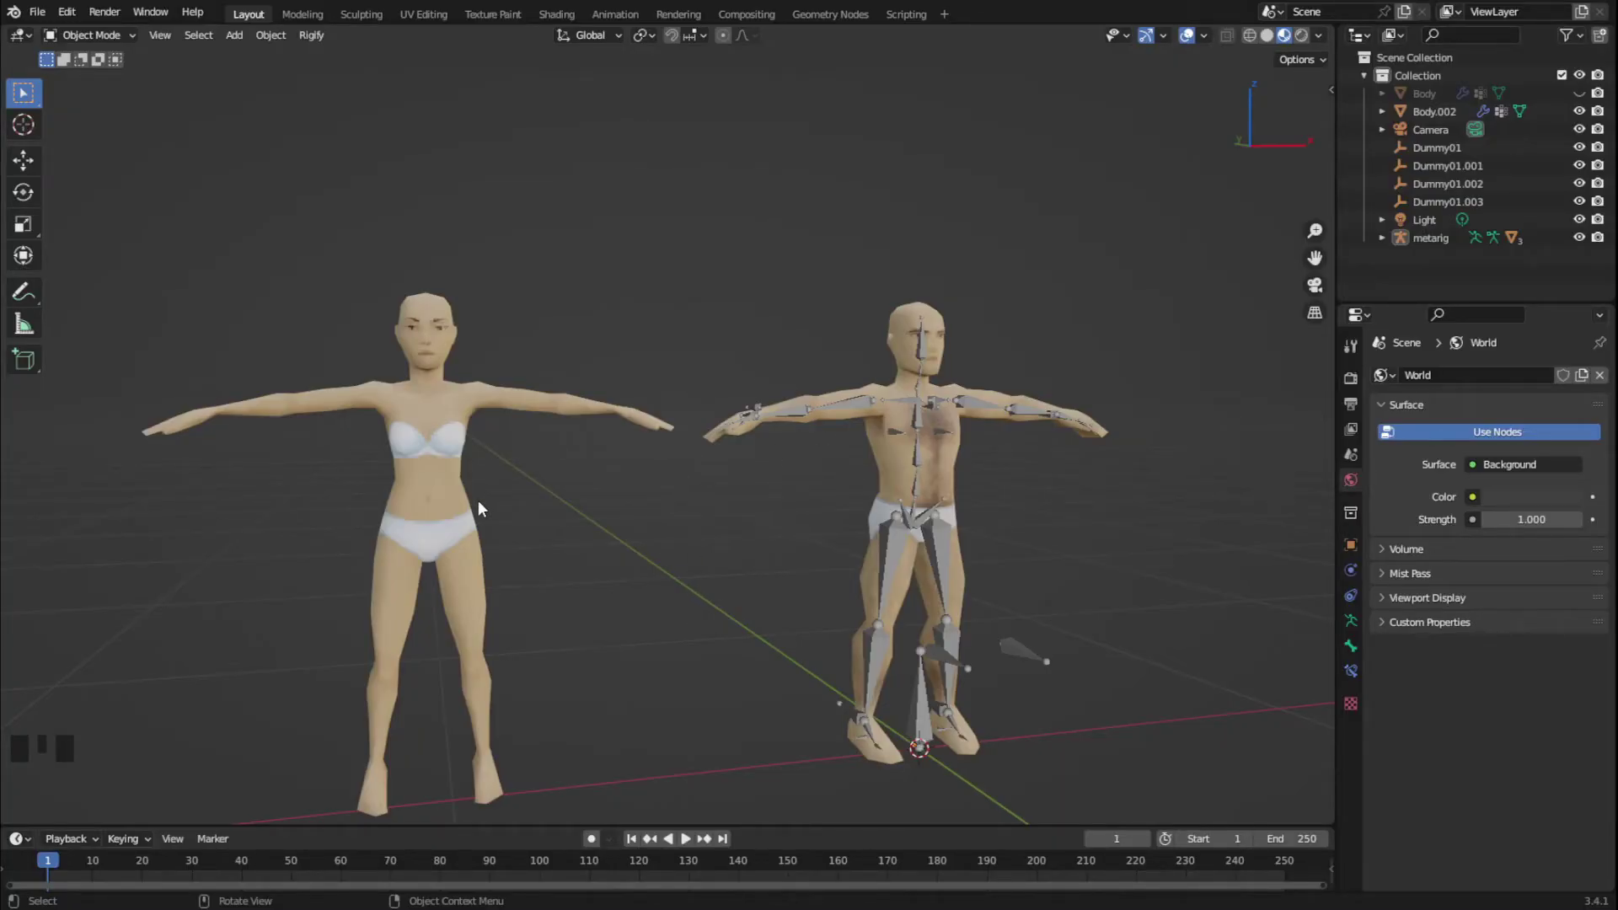
# Copy and paste the metarig and move the copy toward the female character
pyautogui.click(1085, 412)
pyautogui.press('ctrl+c')
pyautogui.press('ctrl+v')
pyautogui.press('g')
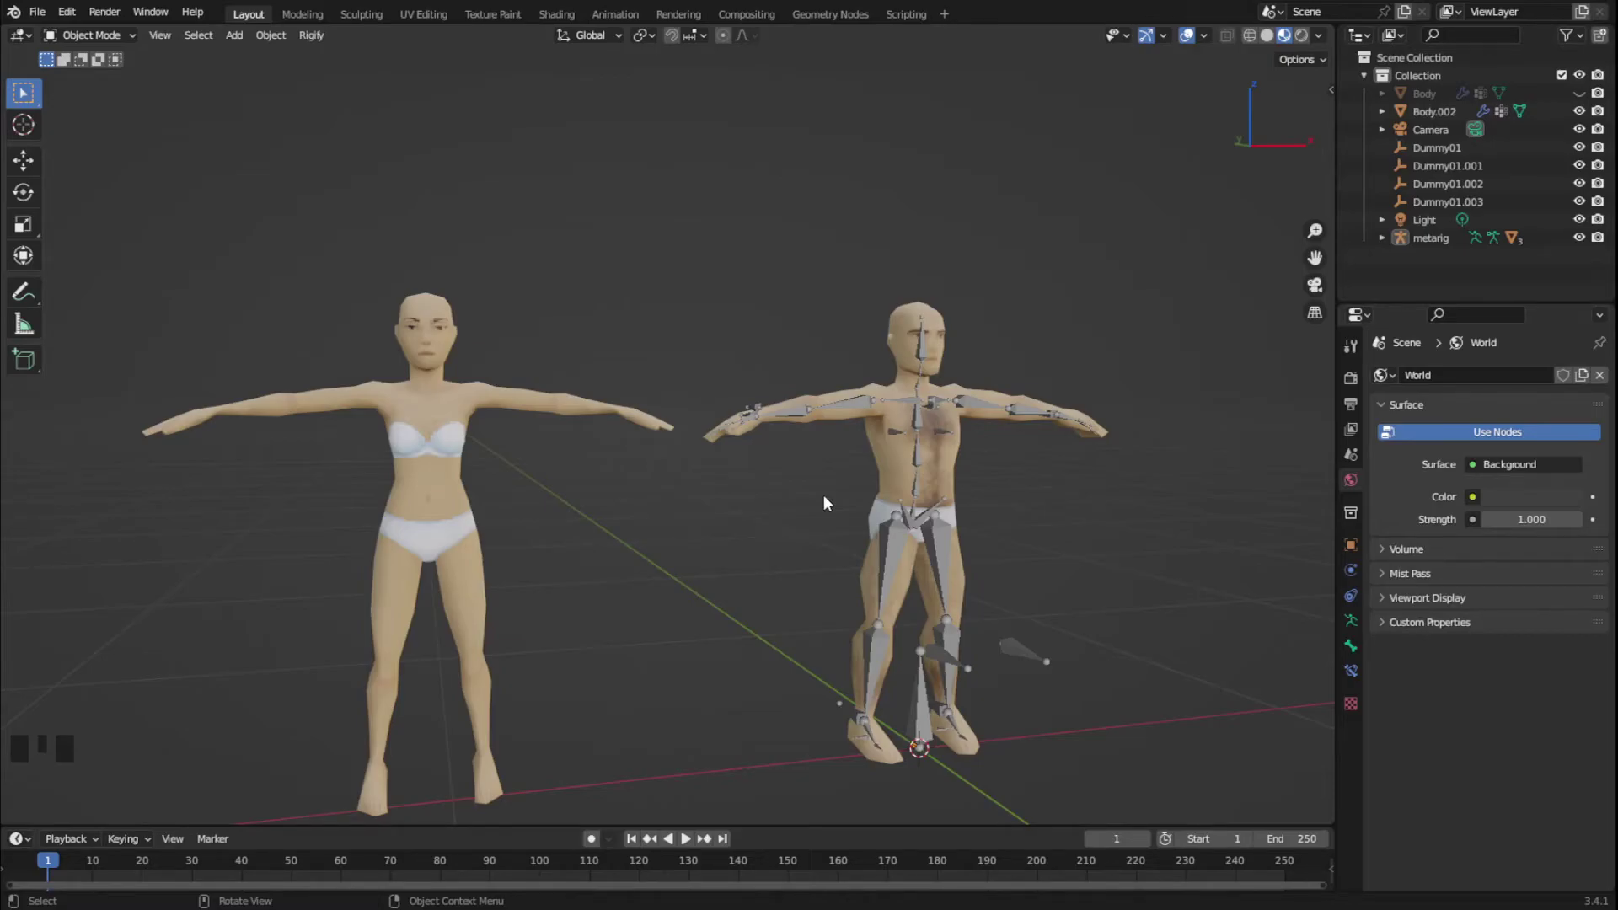
# Select the male body and rig and clear the parenting so the copy fits the female body
pyautogui.click(888, 419)
pyautogui.click(862, 410)
pyautogui.press('alt+p')
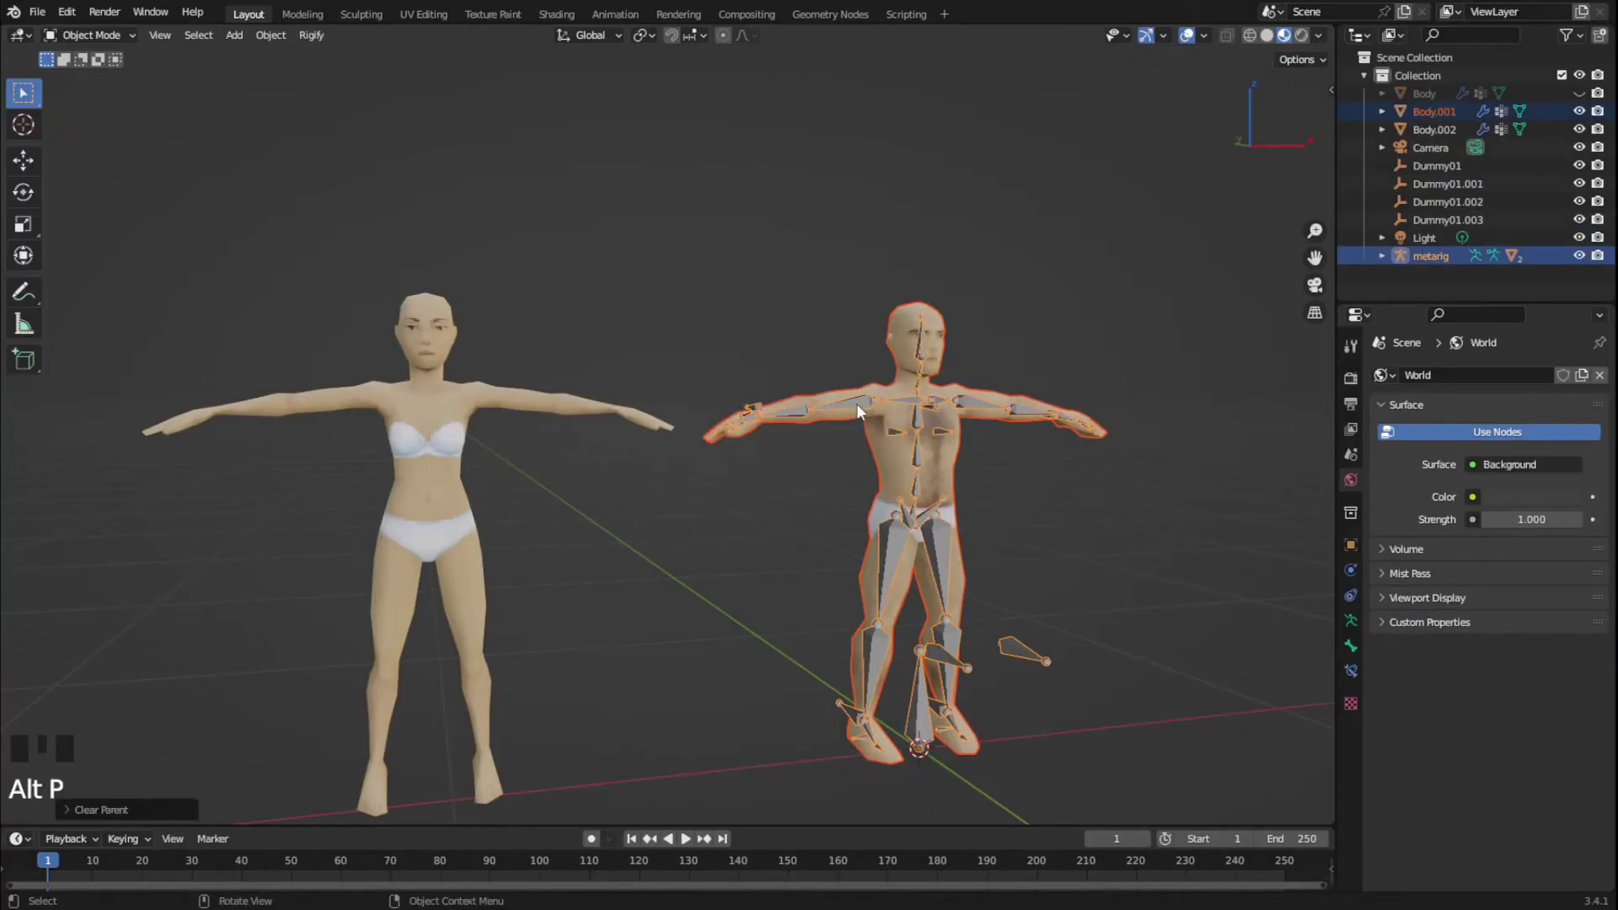
pyautogui.scroll(3)
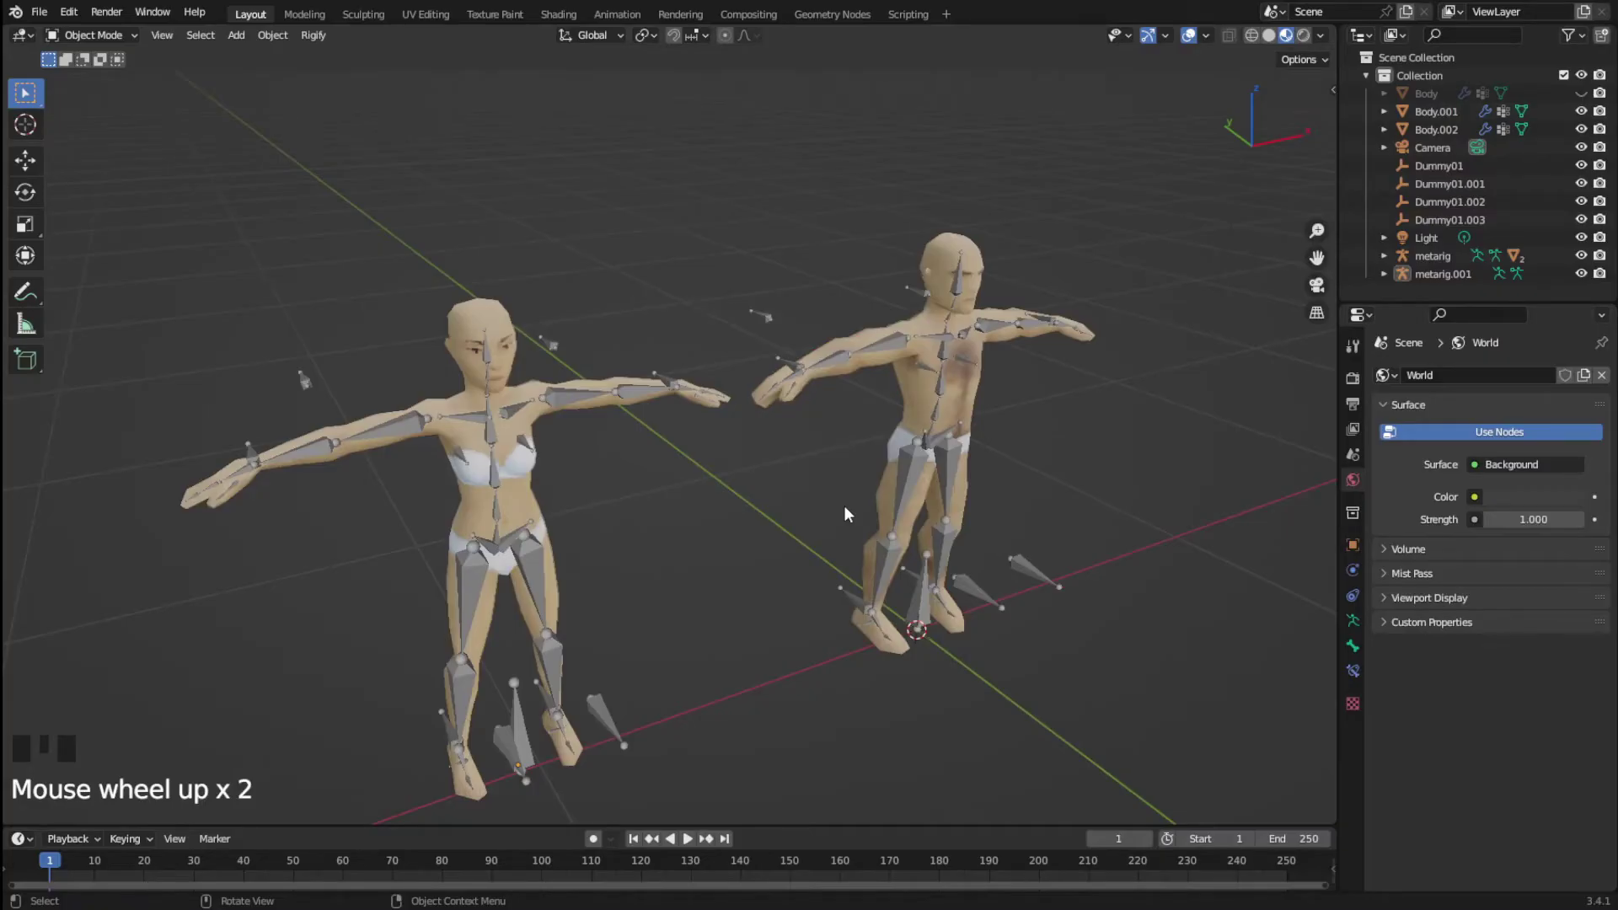
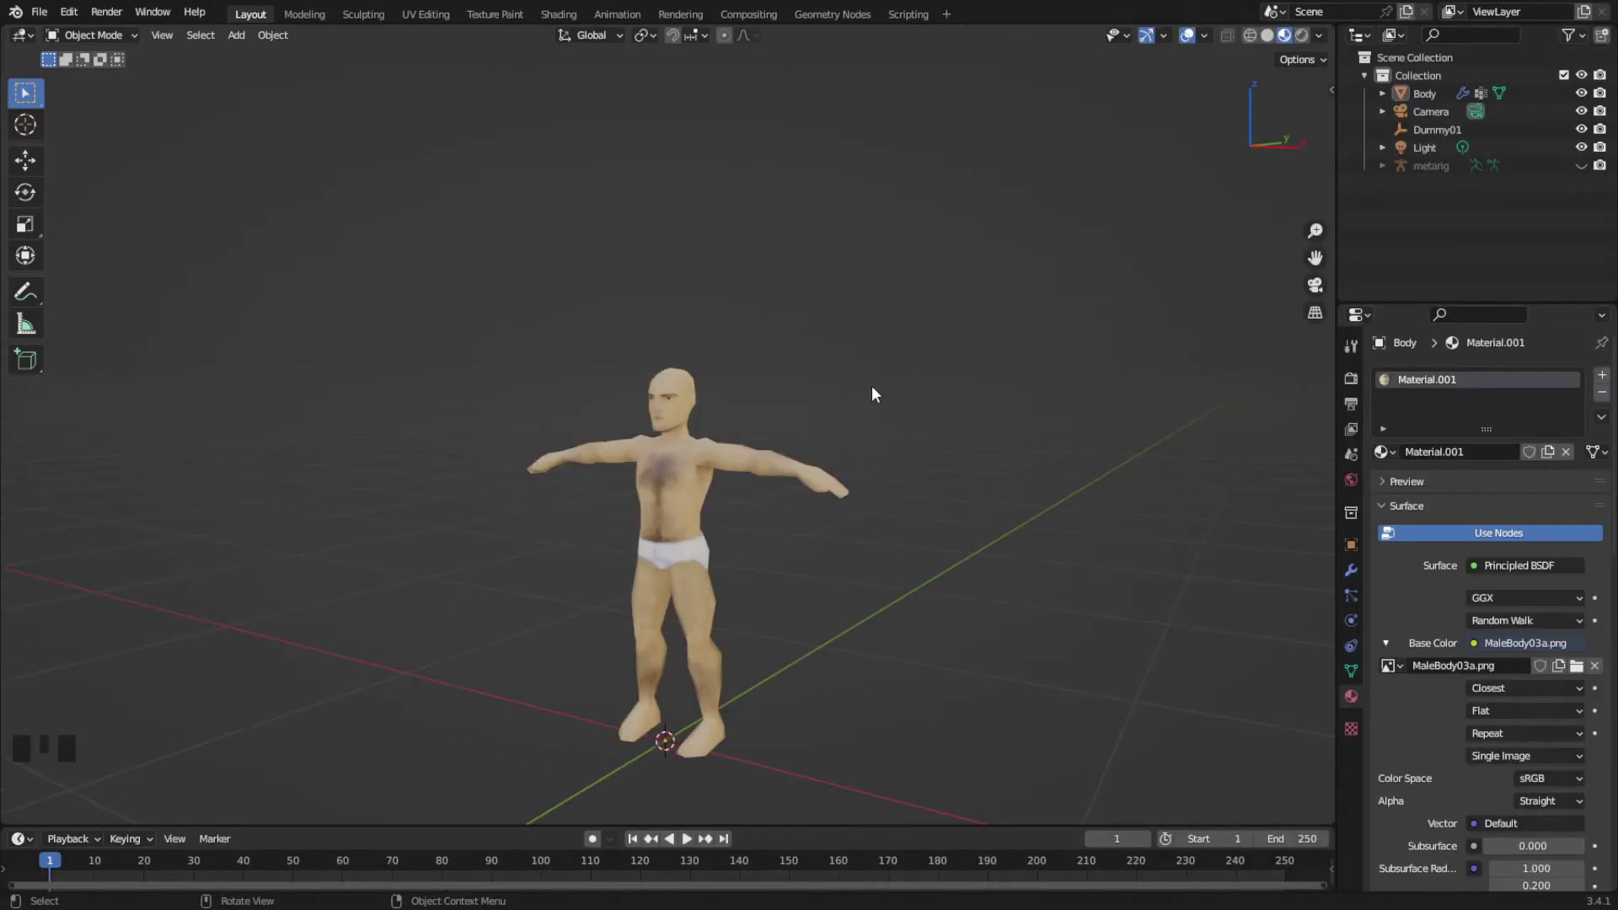
# From the front view, select the floating ponytail hair and move it down onto the head
pyautogui.press('ctrl+v')
pyautogui.press('Left')
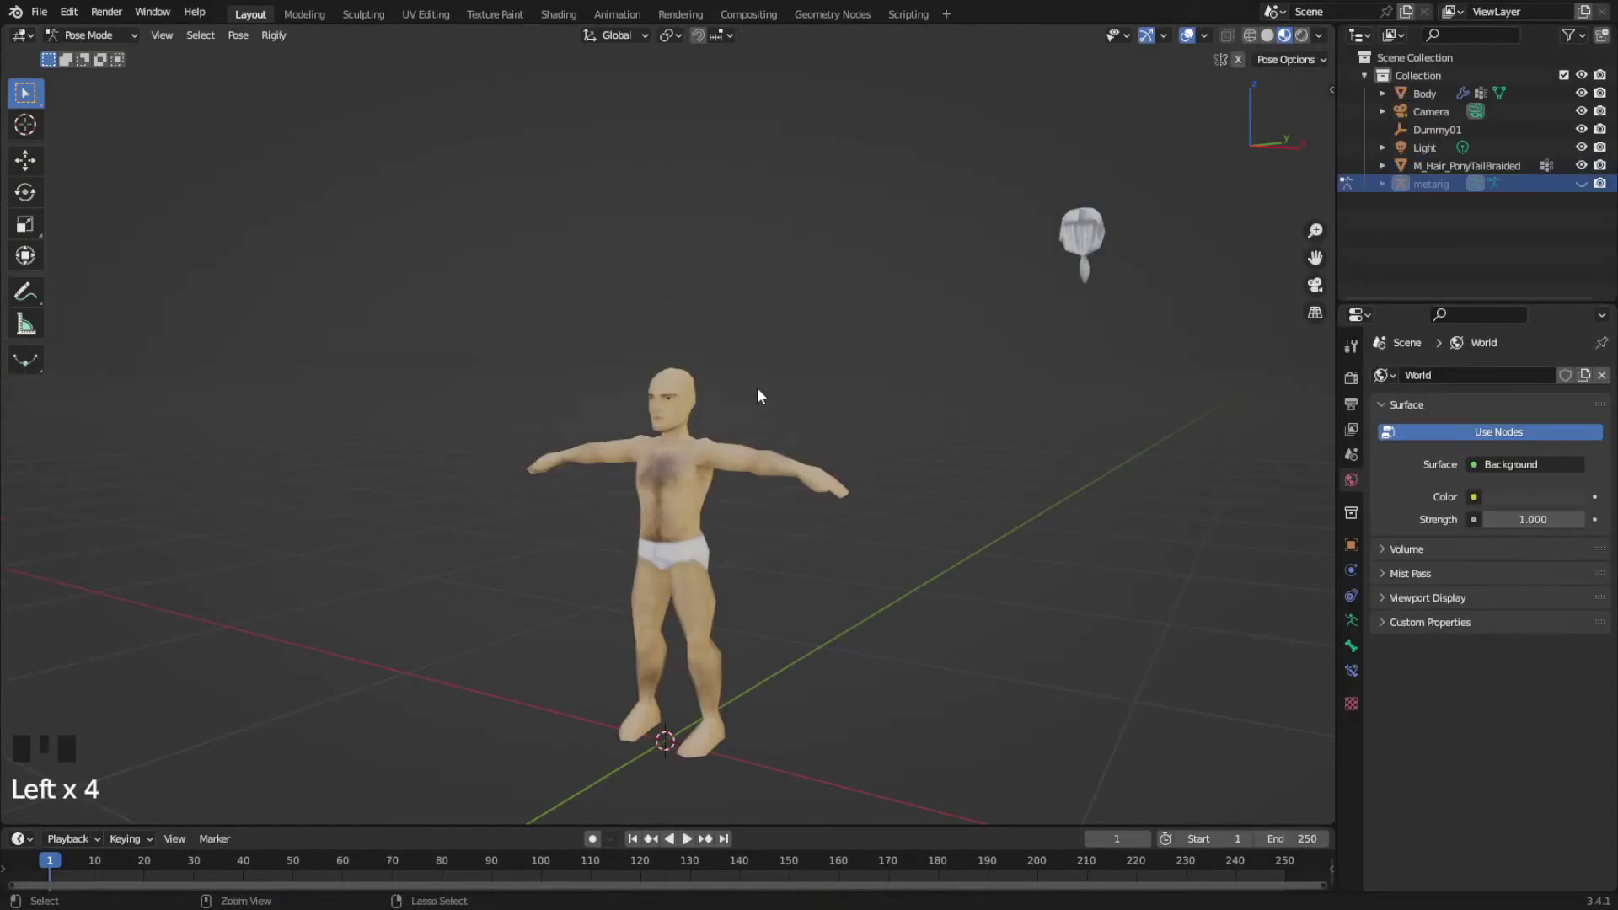
pyautogui.press('ctrl+v')
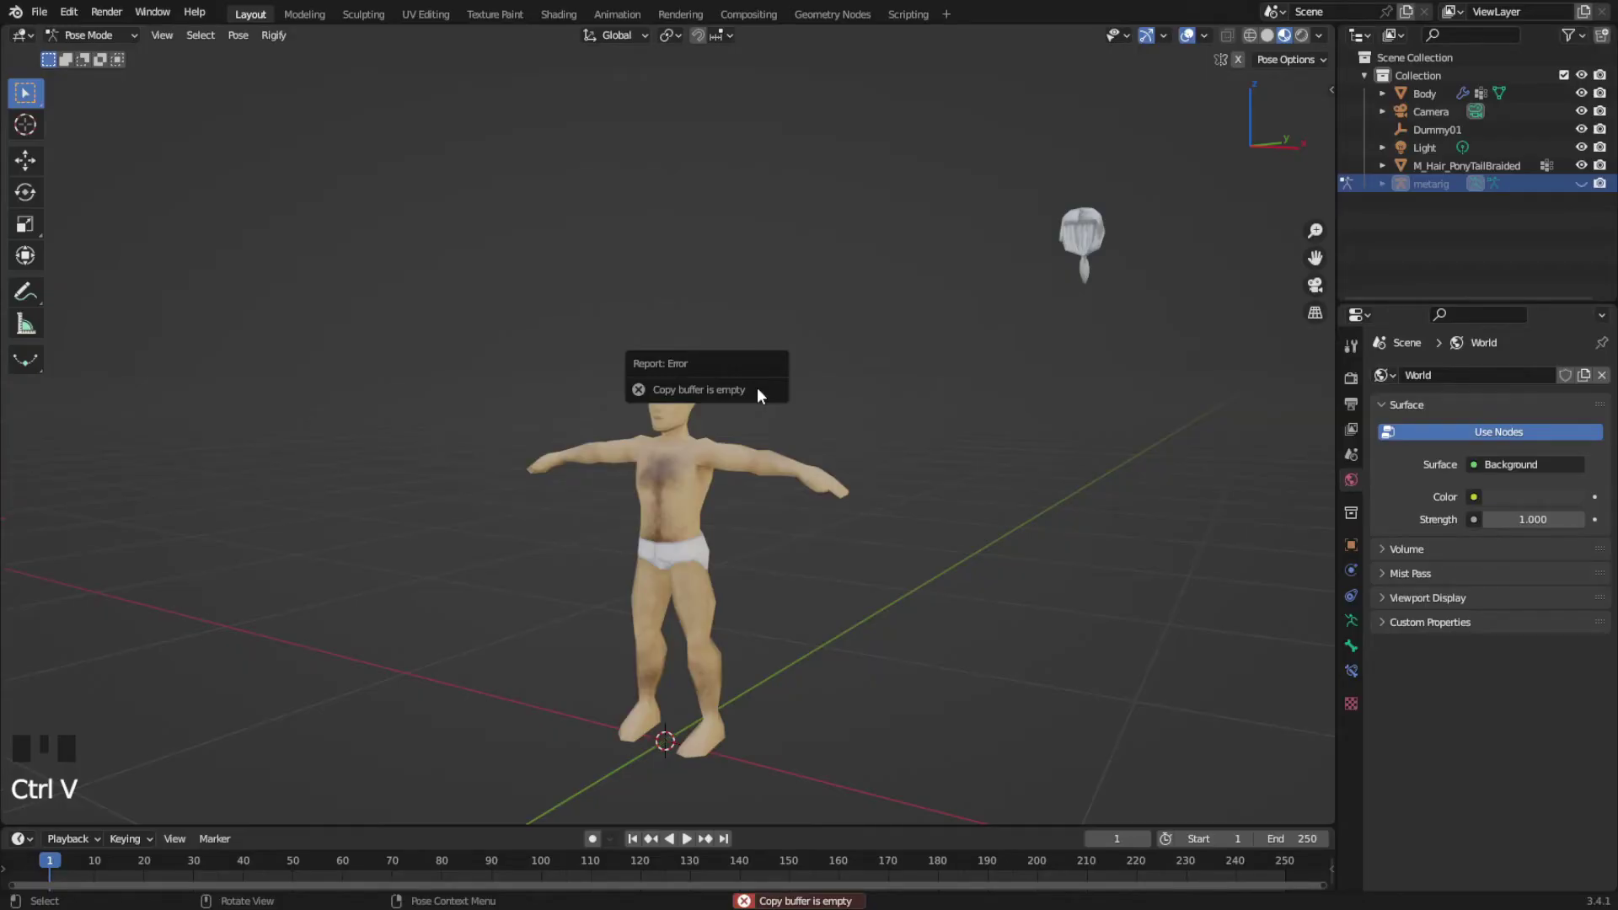
pyautogui.moveTo(108, 46); pyautogui.dragTo(119, 62)
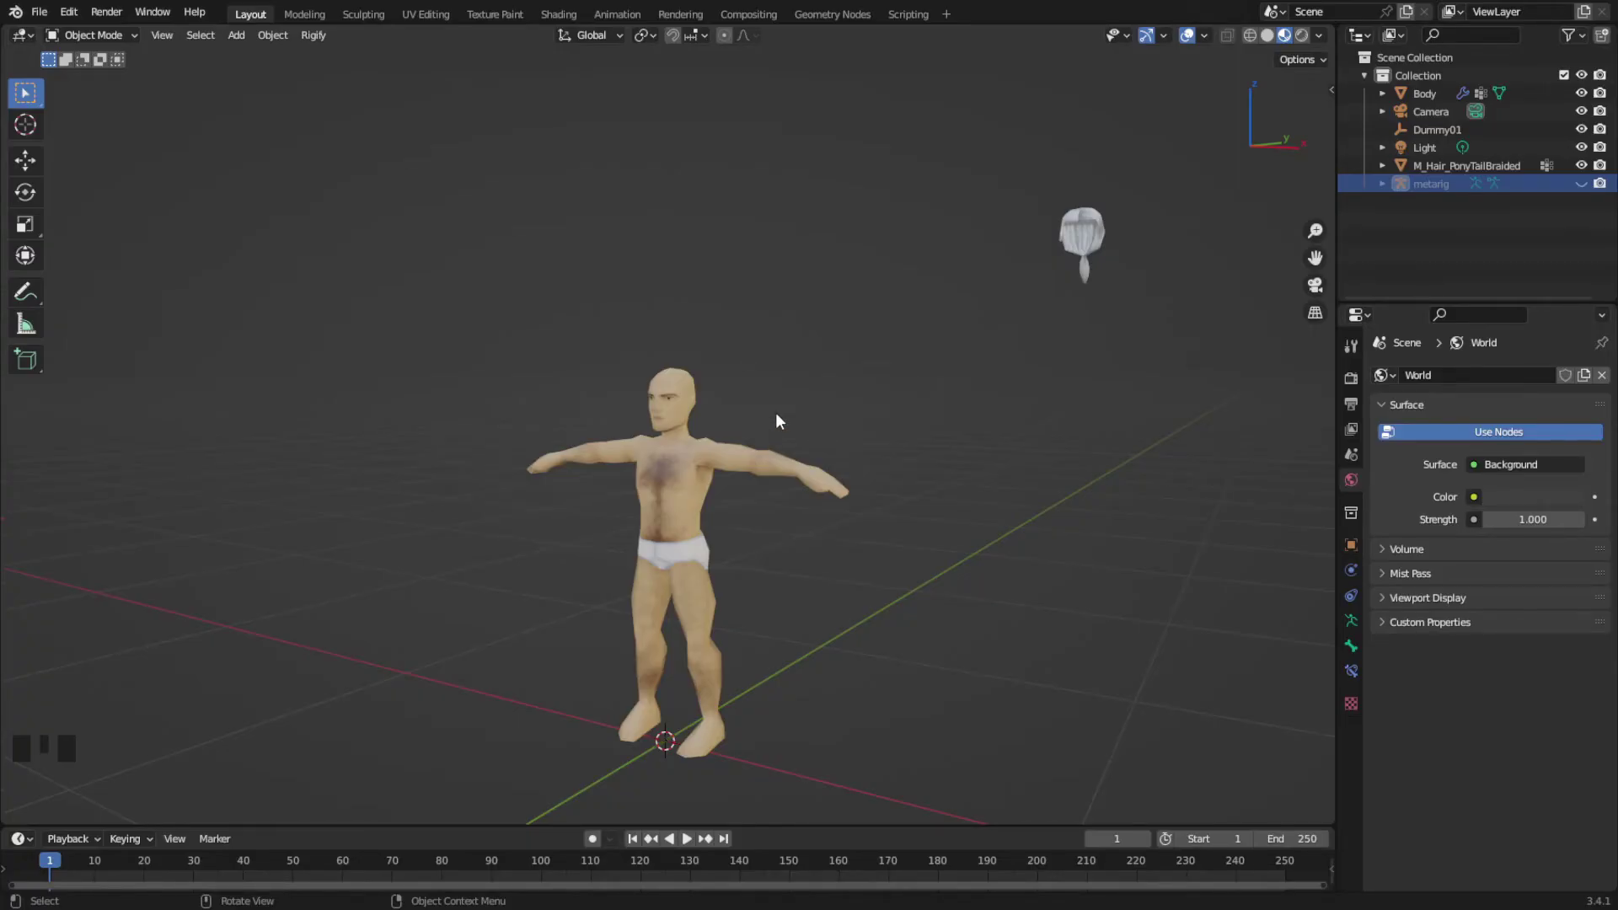
pyautogui.press('KP_1')
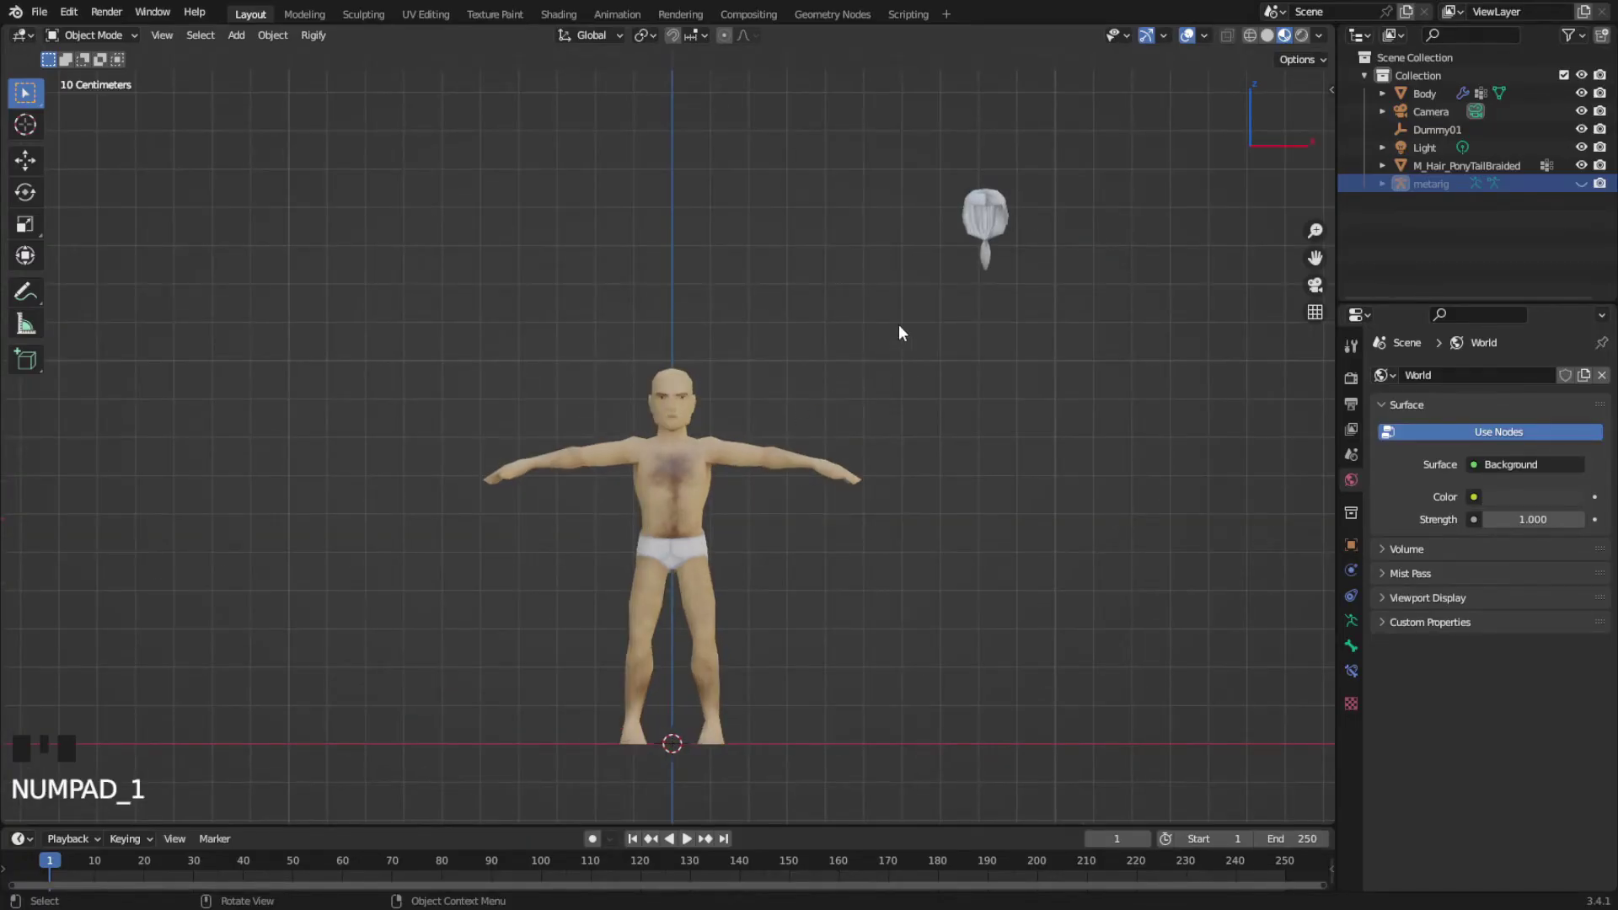
pyautogui.click(992, 221)
pyautogui.press('g')
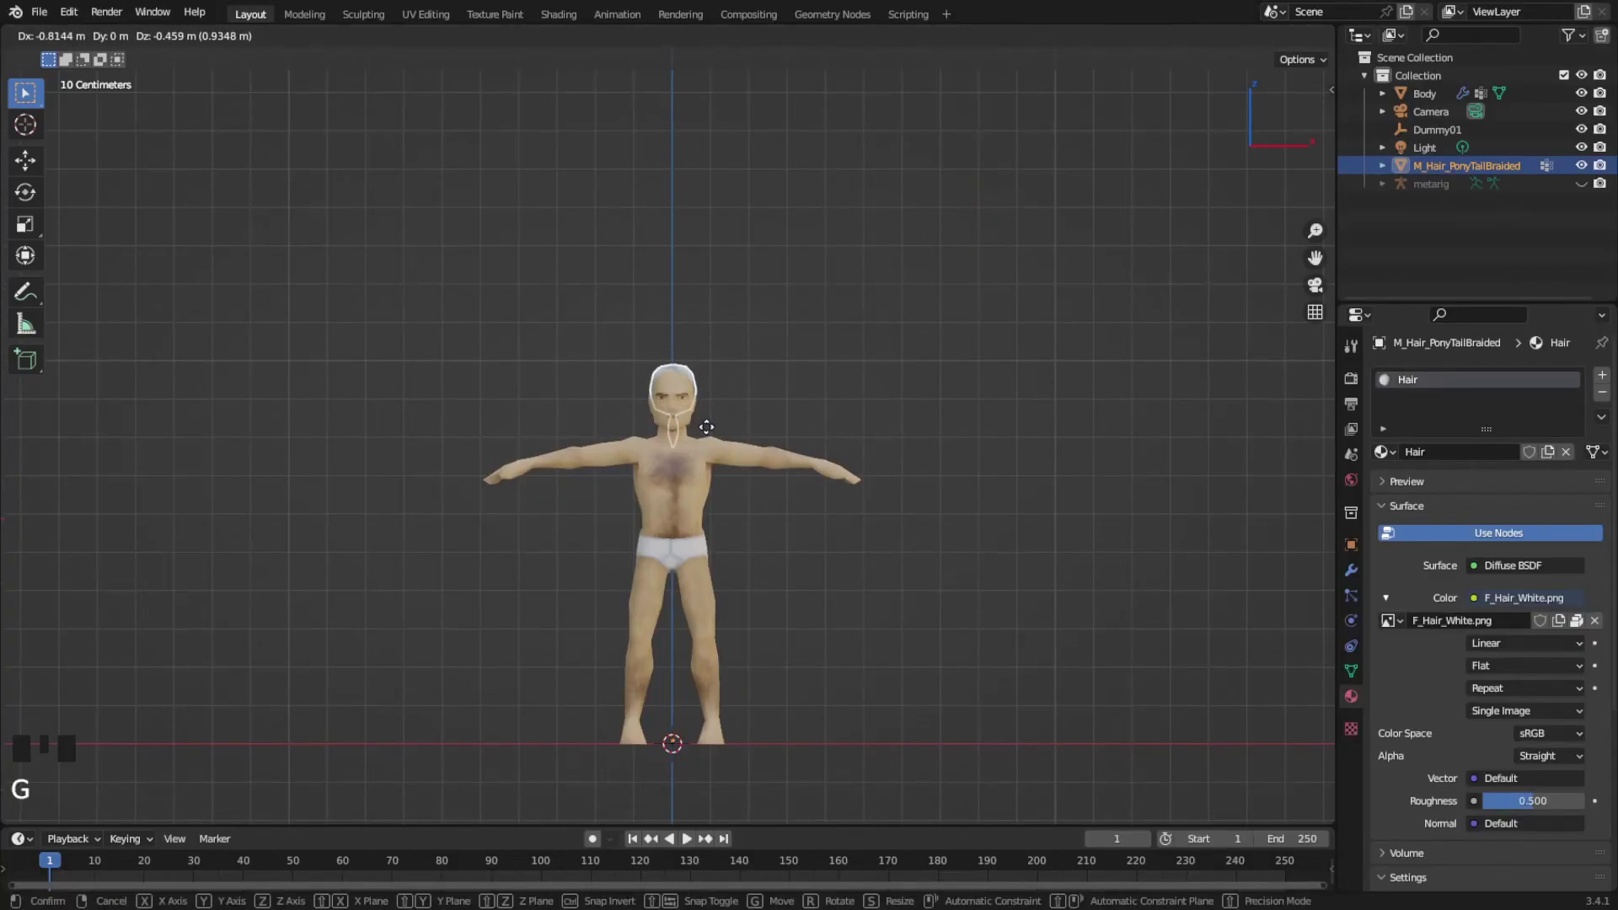
# From the side view, slide the hair forward so it sits on the scalp
pyautogui.scroll(3)
pyautogui.scroll(-3)
pyautogui.press('KP_3')
pyautogui.scroll(-3)
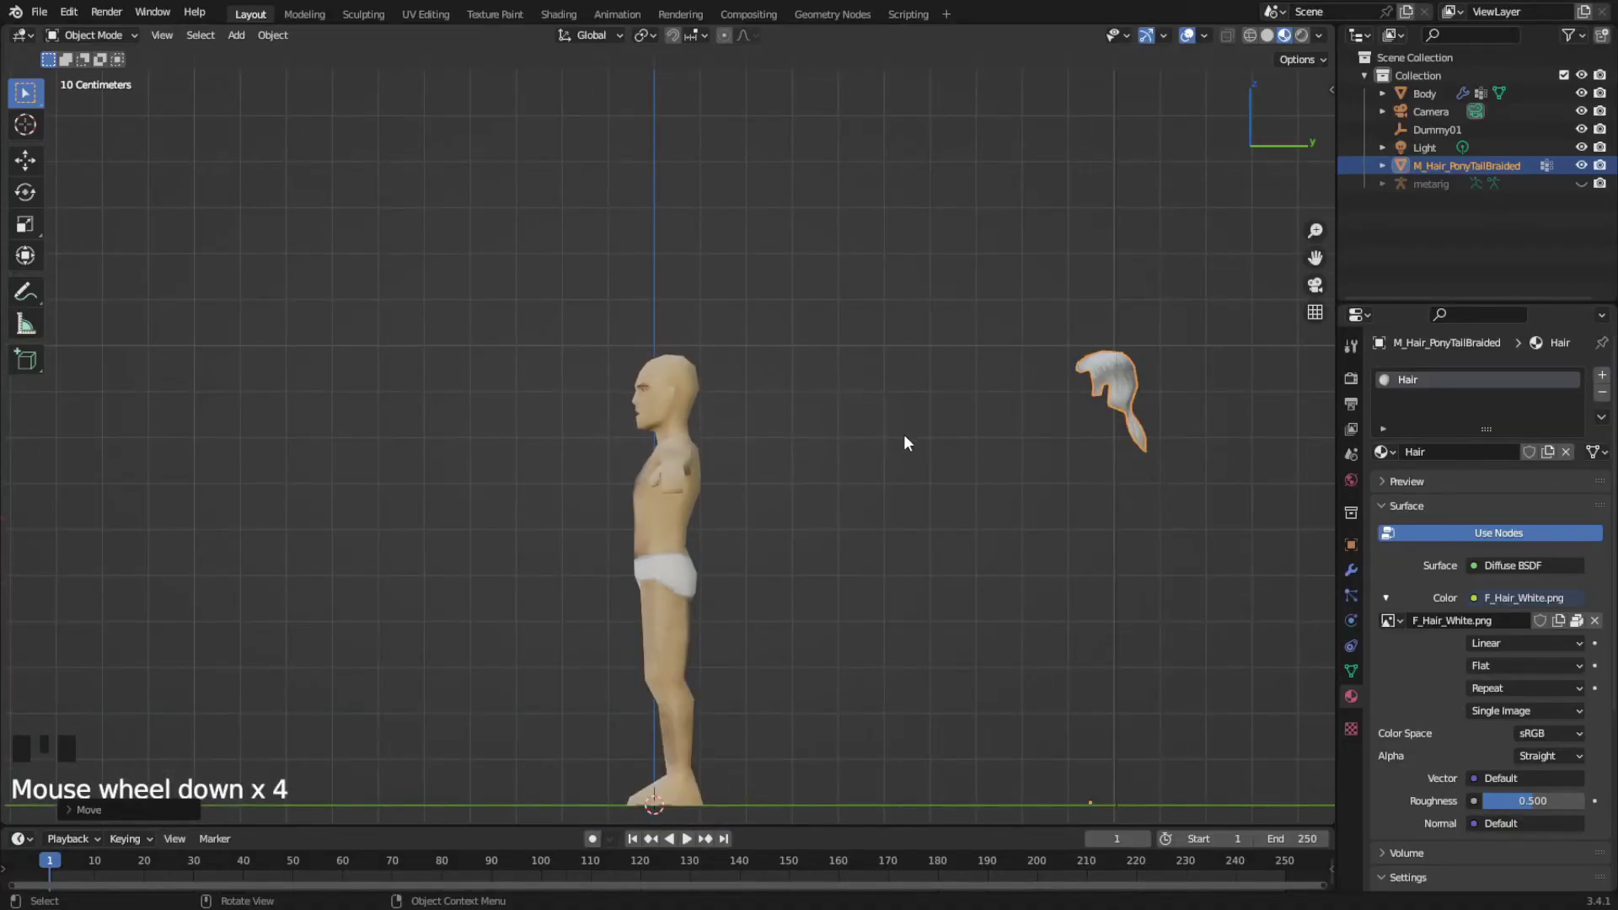
pyautogui.press('g')
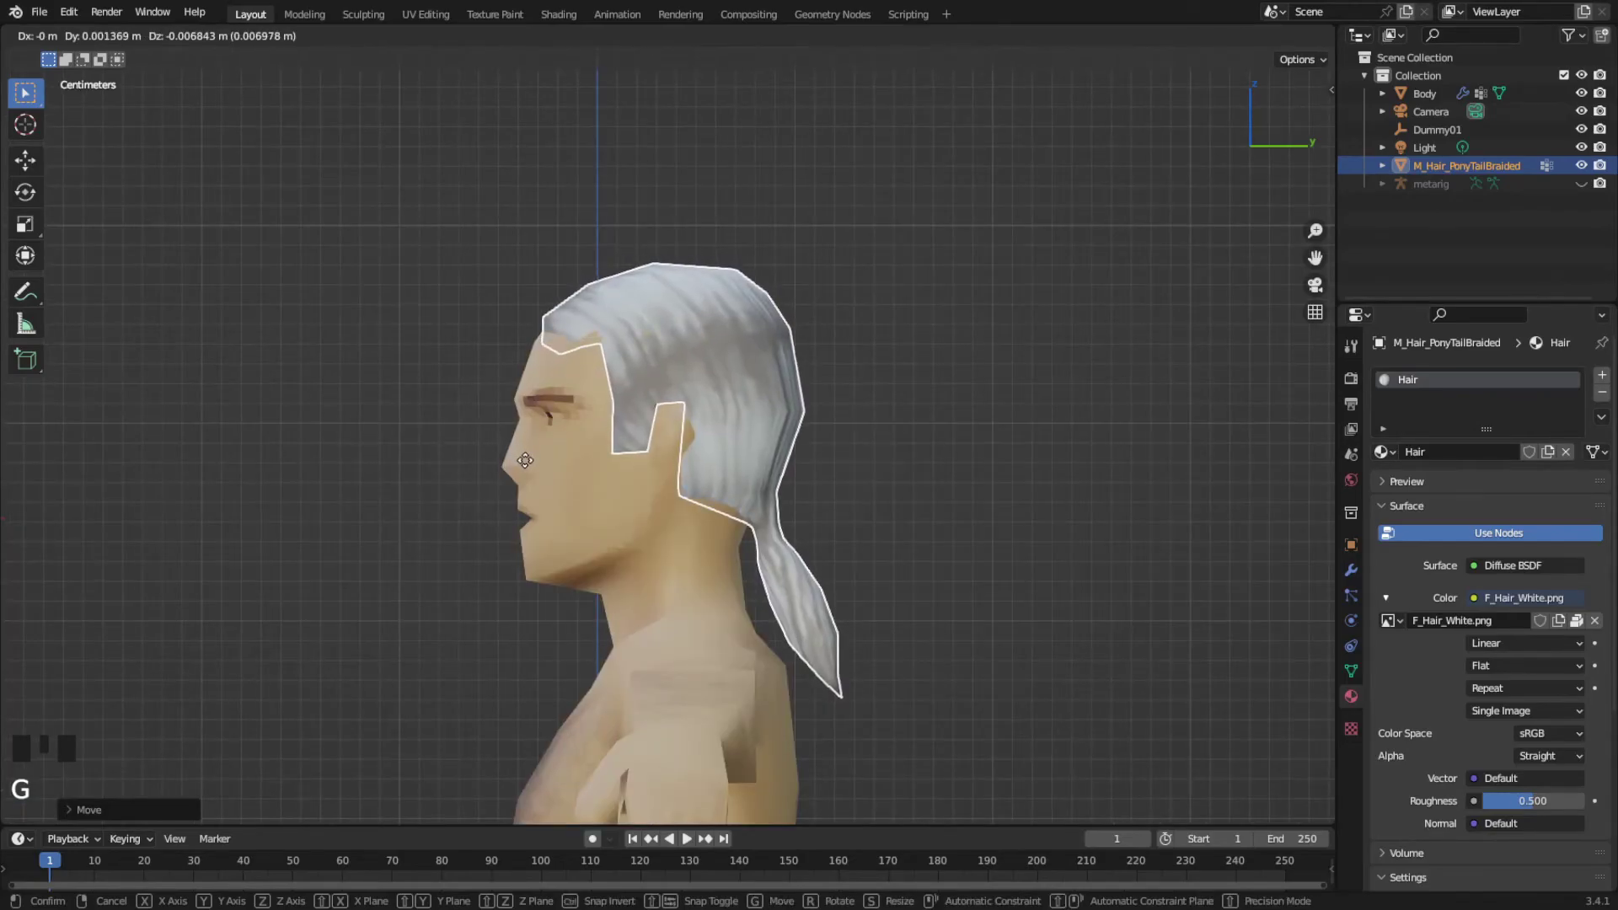
# Confirm the hair placement and orbit around the head to check the fit
pyautogui.click(1133, 450)
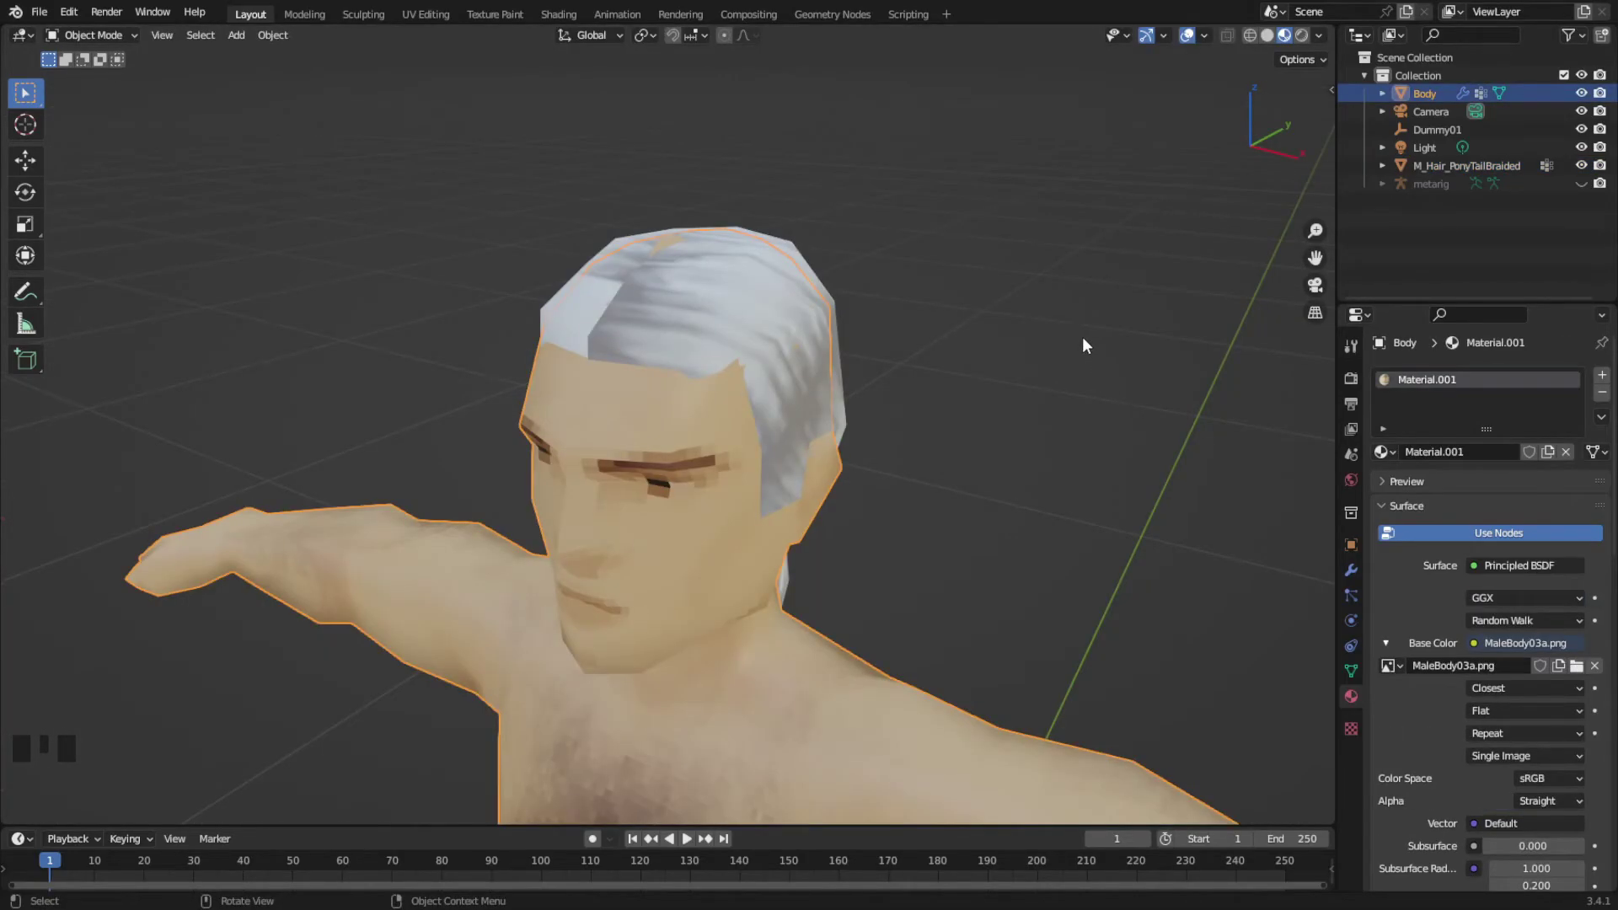
pyautogui.moveTo(1081, 333); pyautogui.dragTo(723, 558)
pyautogui.click(724, 559)
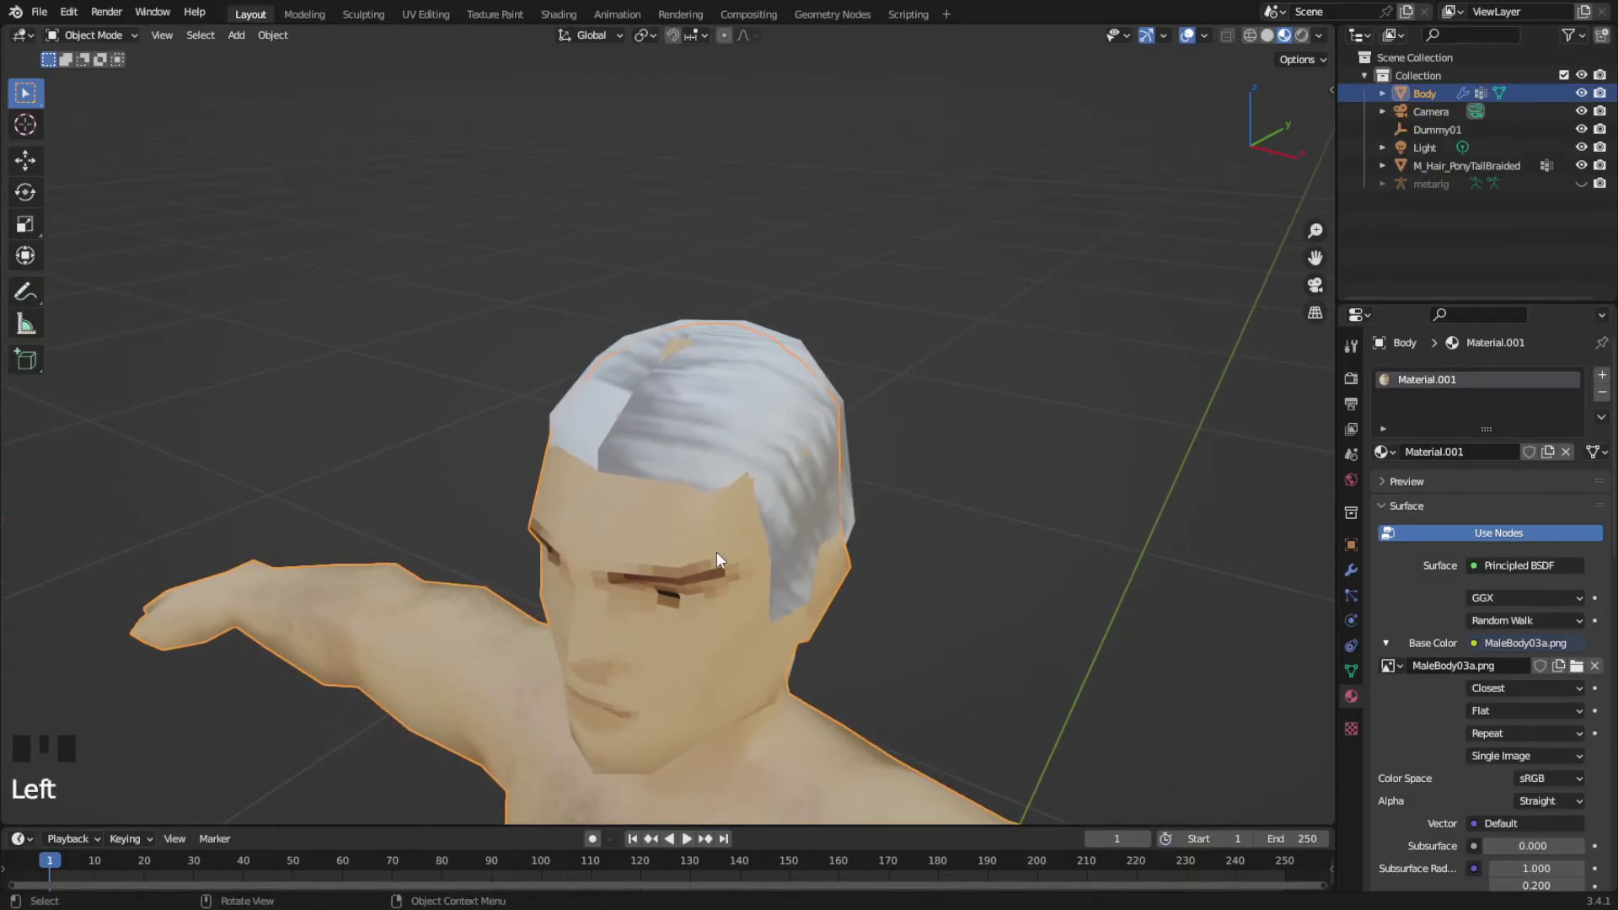
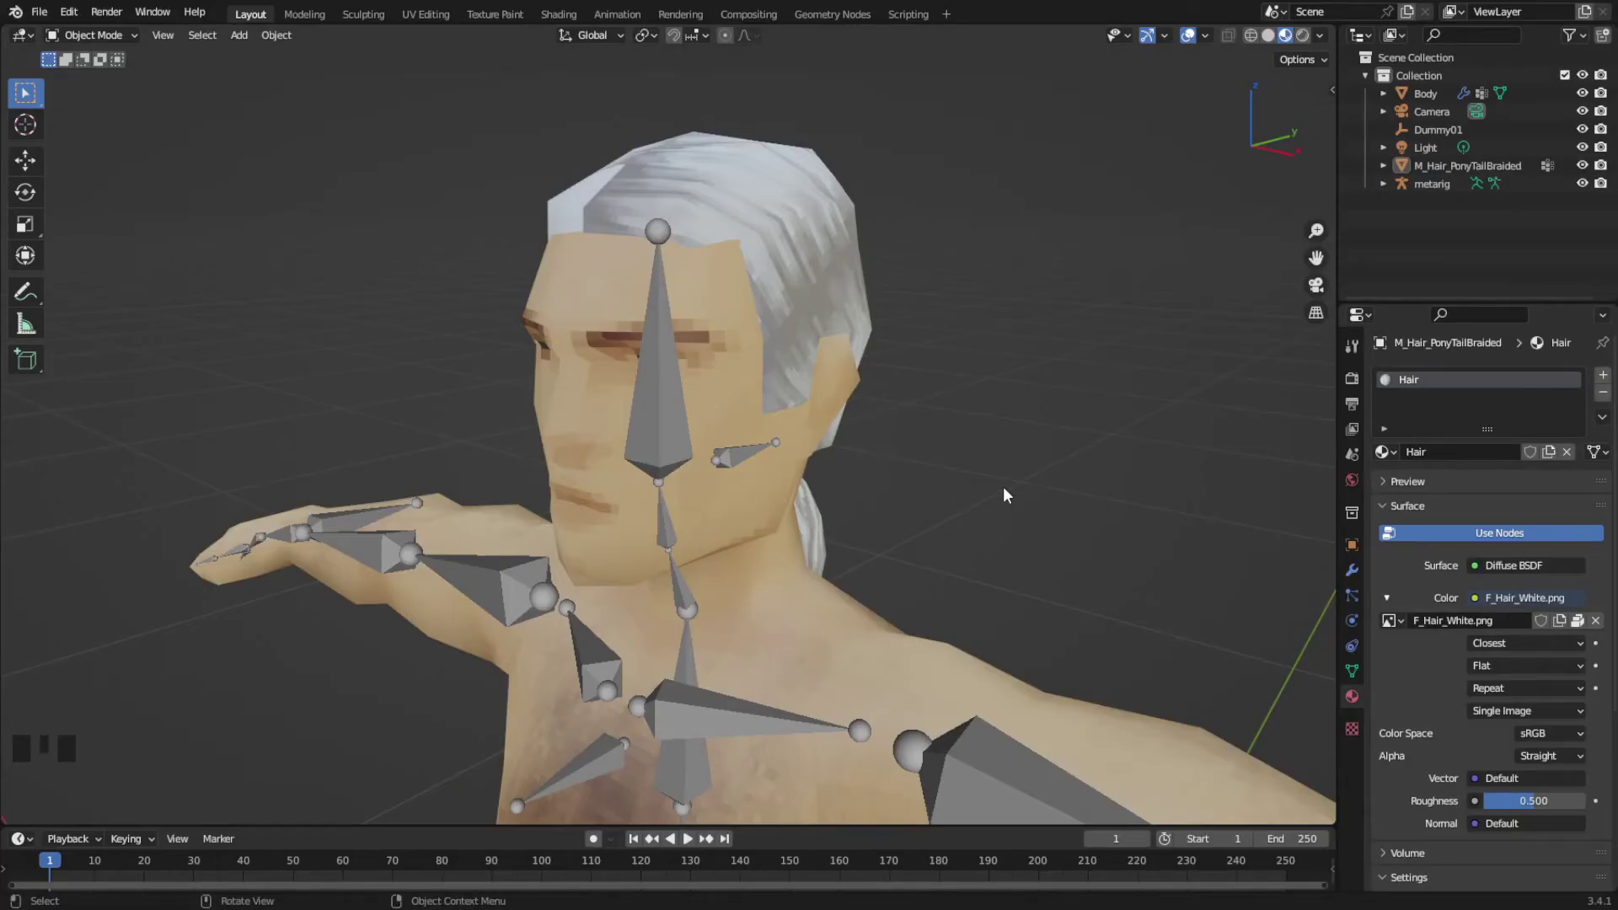
# Parent the ponytail hair to the metarig's head bone via Pose Mode bone parenting
pyautogui.click(814, 207)
pyautogui.click(668, 440)
pyautogui.press('ctrl+Tab')
pyautogui.click(687, 581)
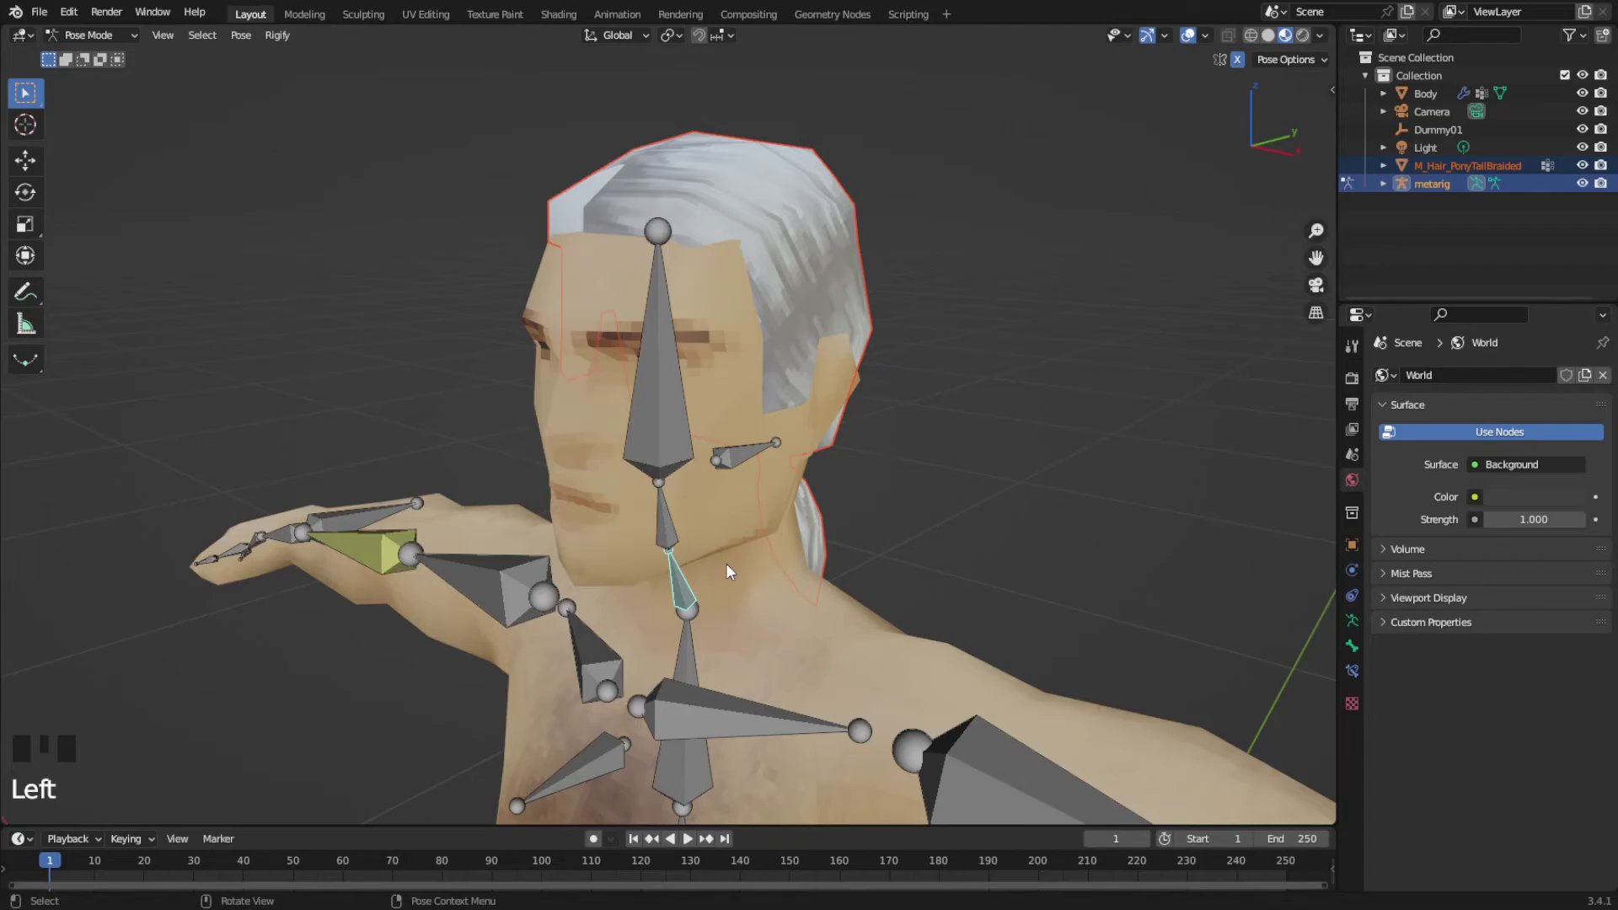
pyautogui.press('ctrl+p')
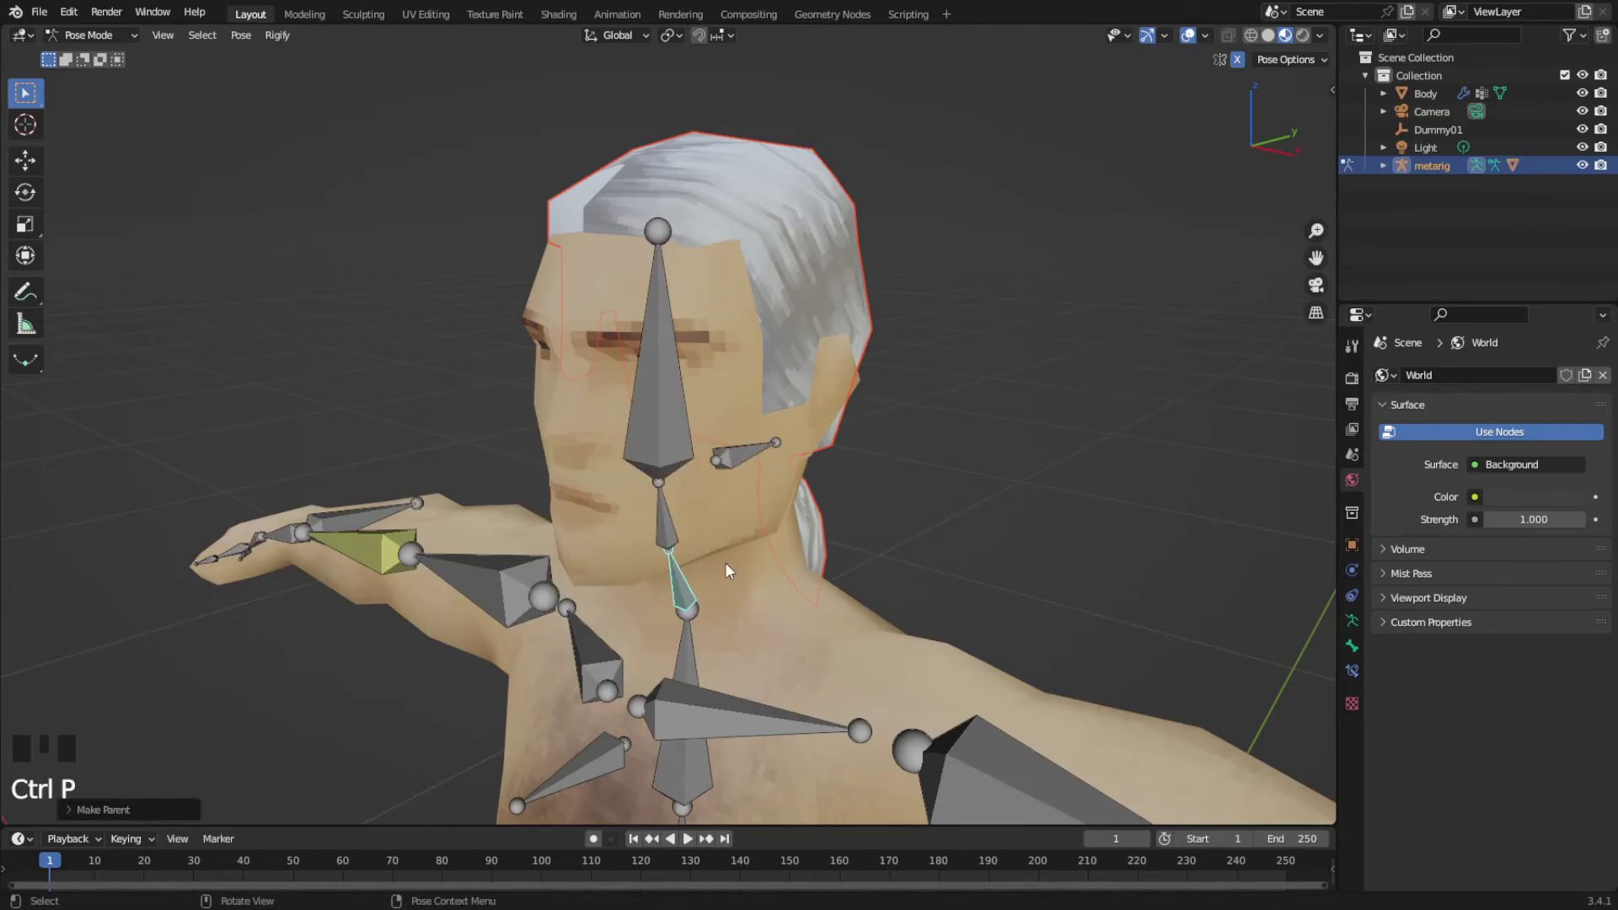
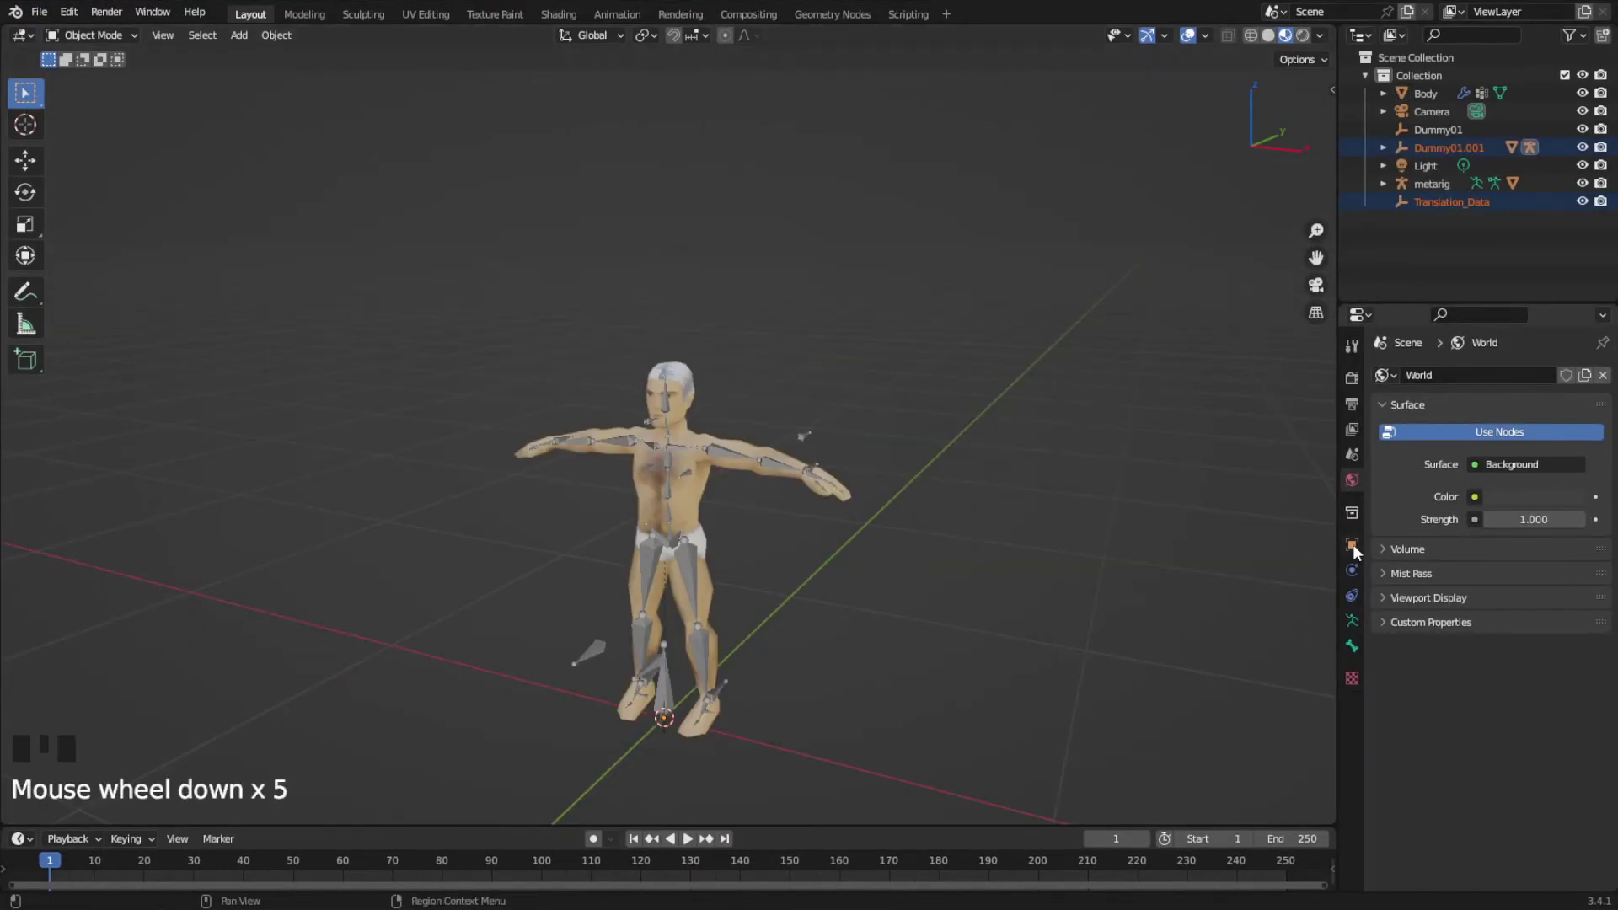
# Scale the imported root to full size and delete the leftover imported object
pyautogui.click(1359, 550)
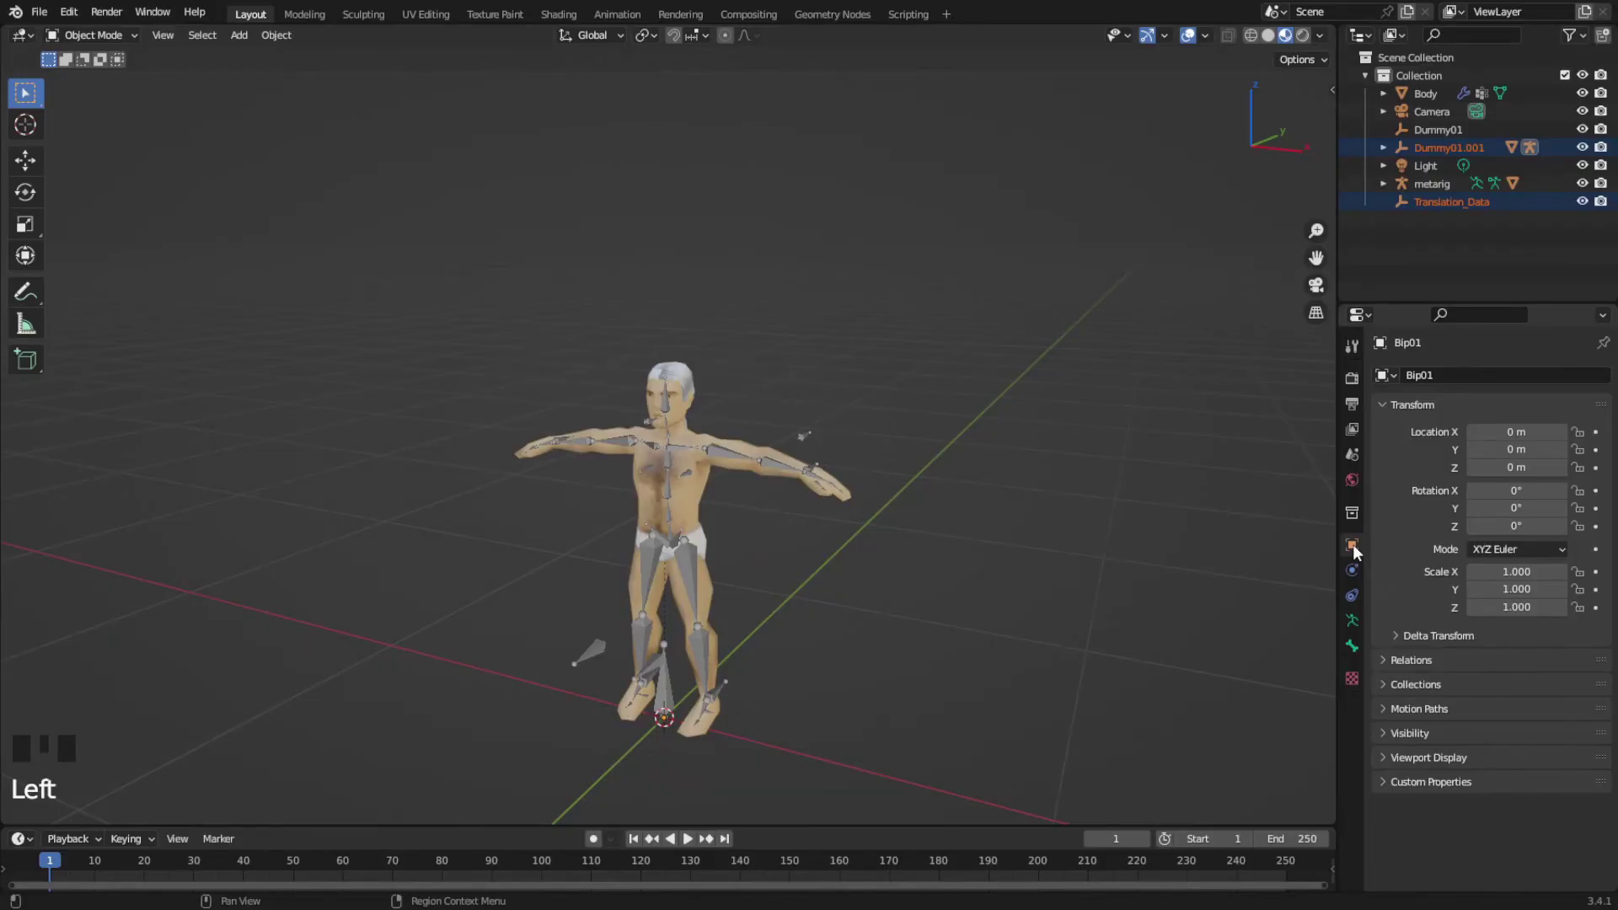
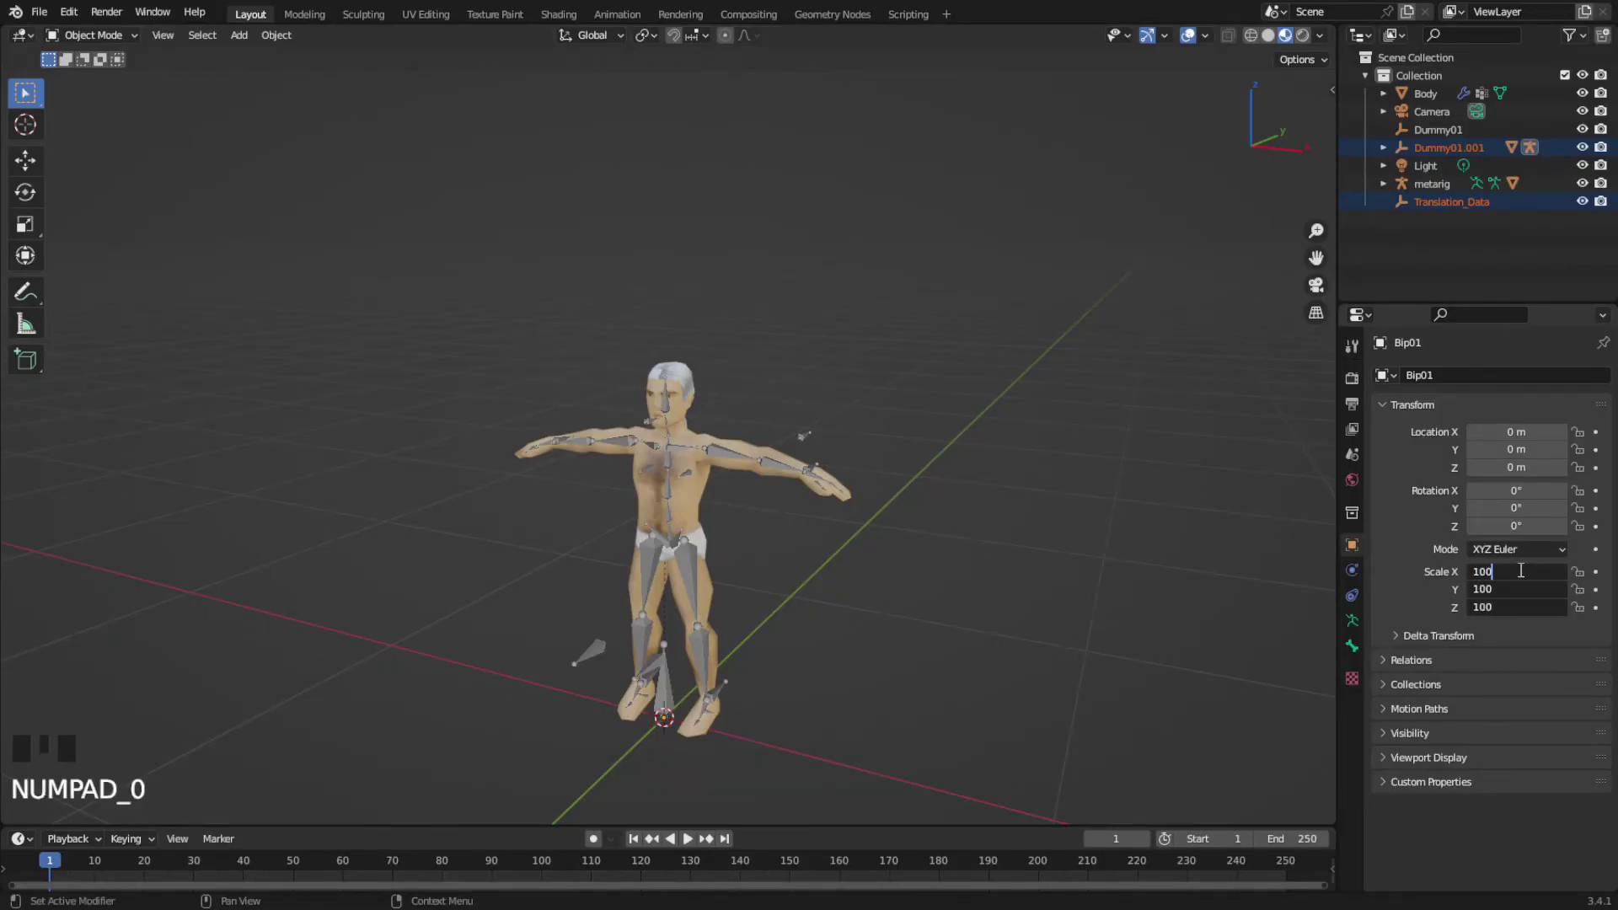
pyautogui.scroll(3)
pyautogui.moveTo(812, 608); pyautogui.dragTo(838, 429)
pyautogui.click(838, 430)
pyautogui.press('Delete')
# Select the Bob_Jacket mesh lying beside the character's feet
pyautogui.moveTo(768, 394); pyautogui.dragTo(803, 647)
pyautogui.click(803, 647)
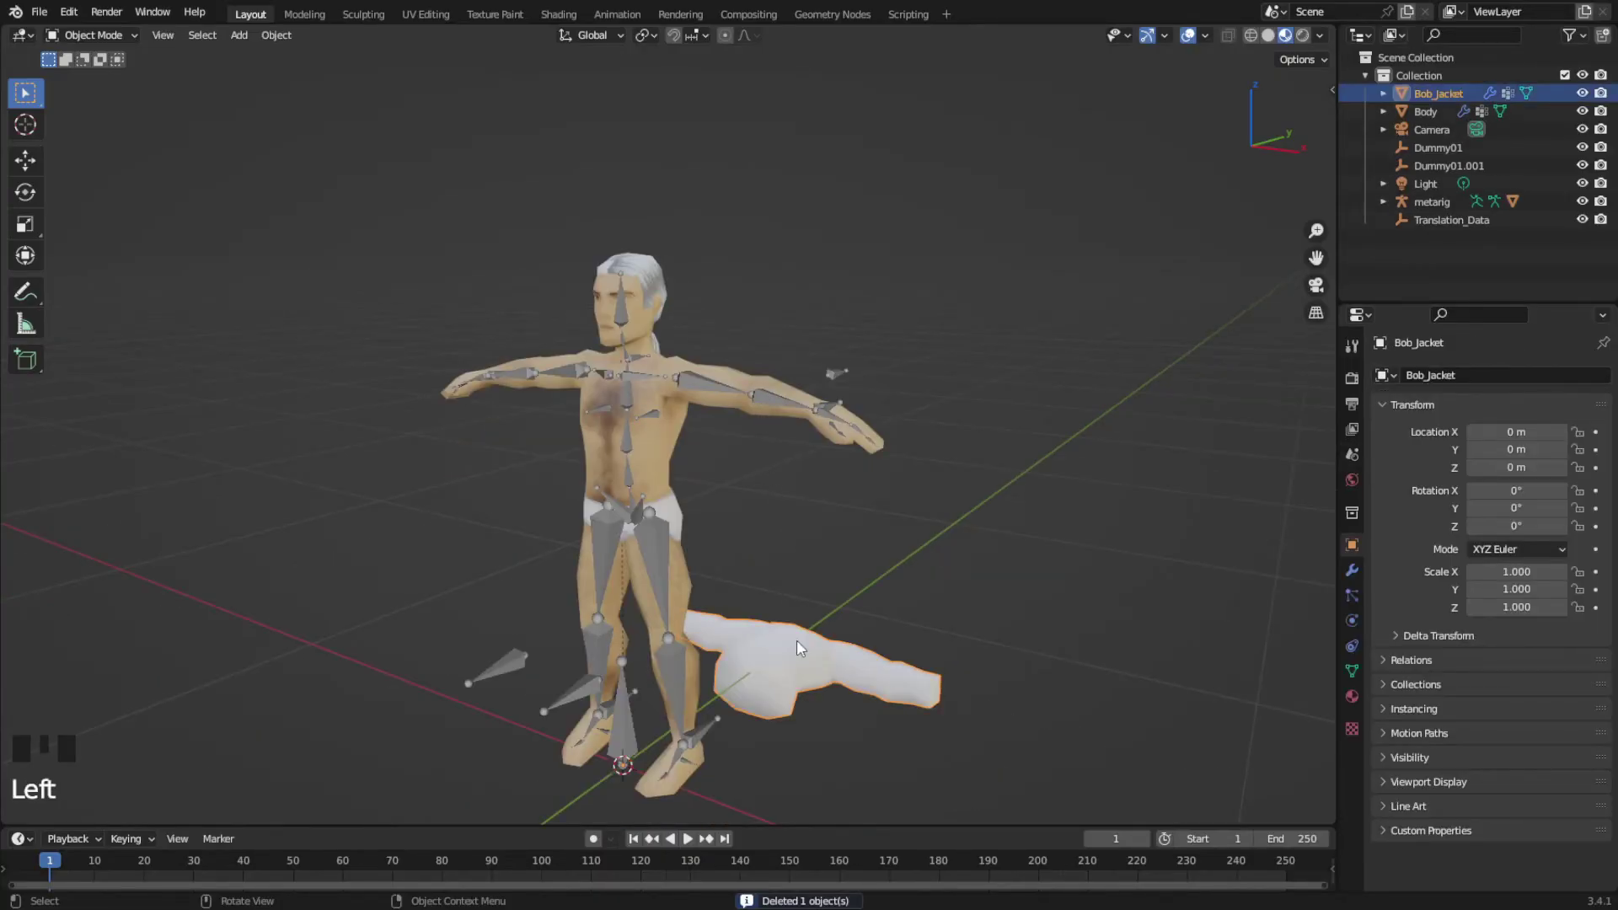
# Rotate the jacket upright 90° on X around the torso and inspect the chest area
pyautogui.press('r')
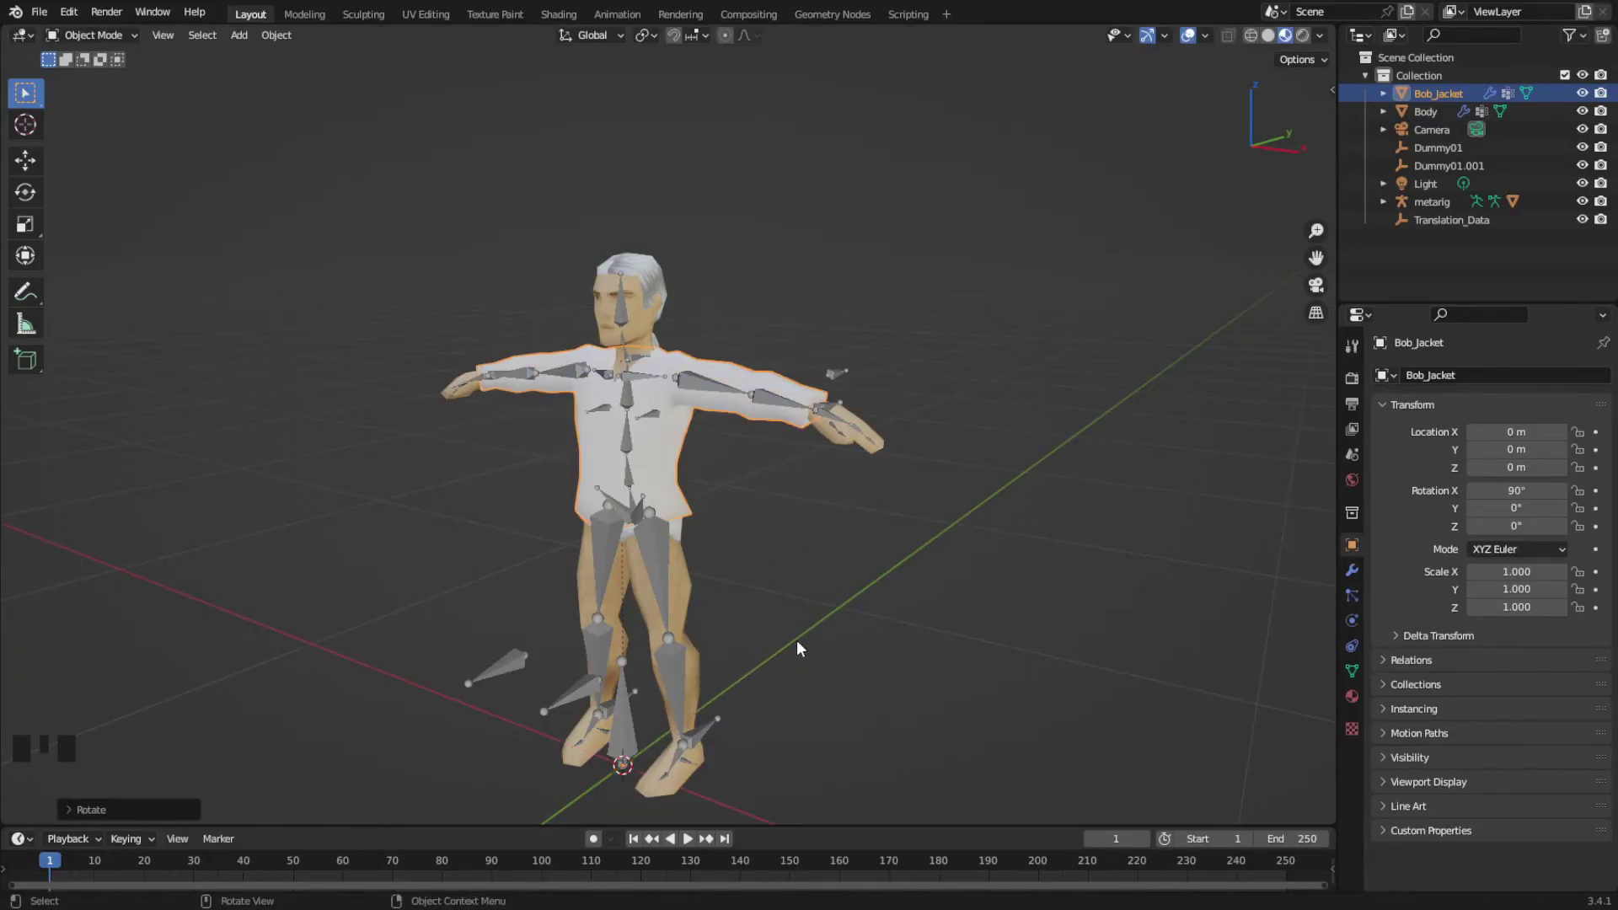
pyautogui.middleClick(753, 469)
pyautogui.press('g')
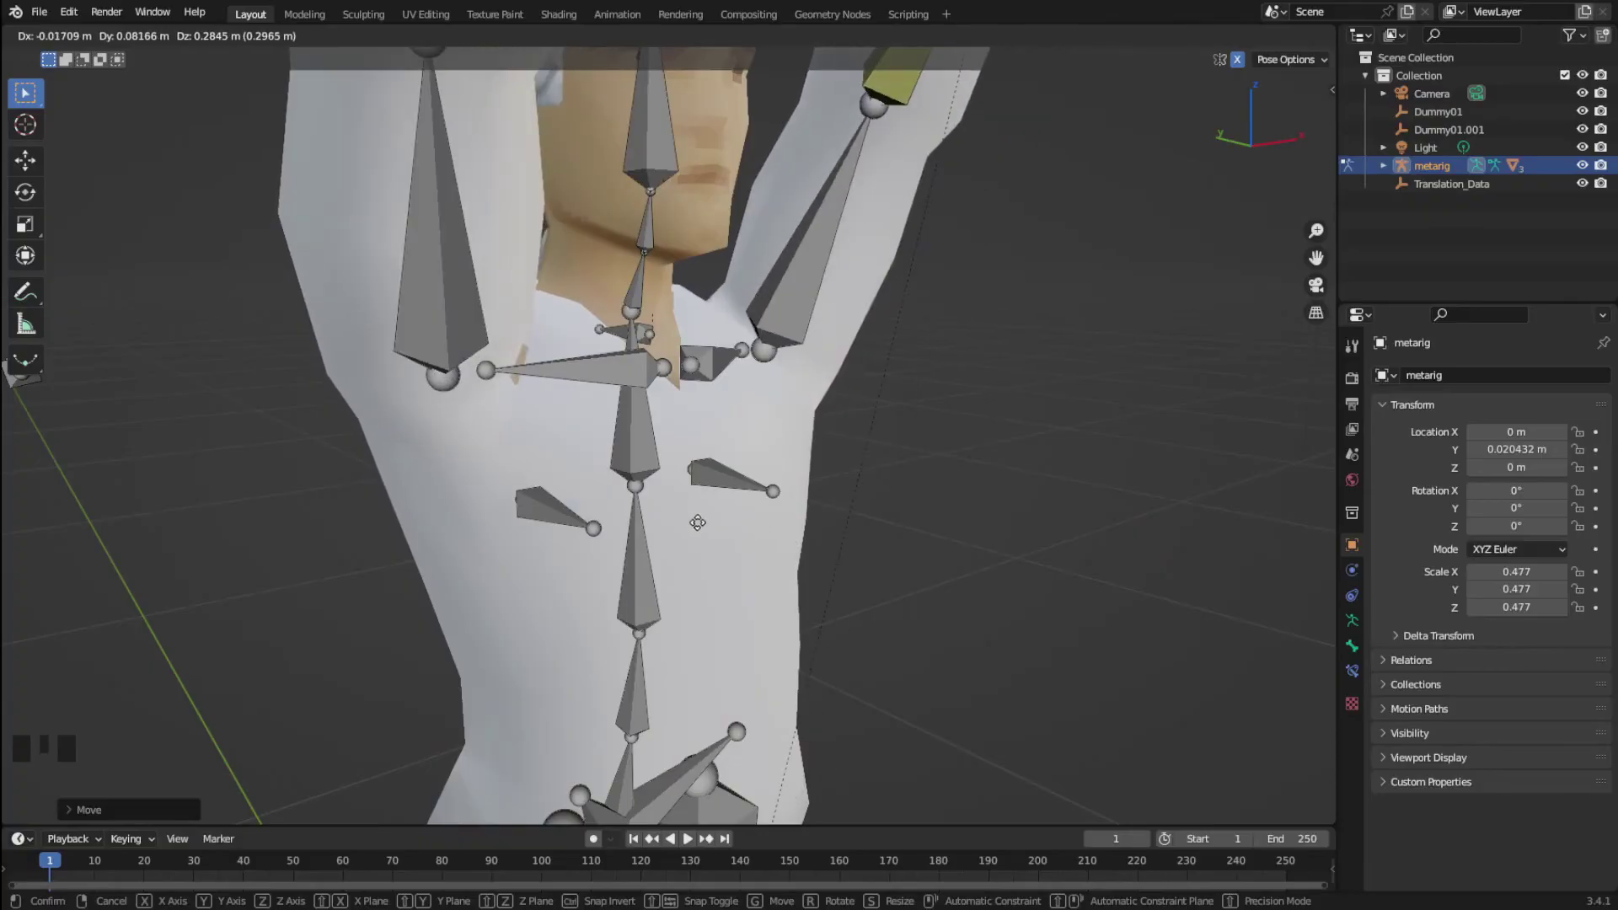
pyautogui.moveTo(832, 440); pyautogui.dragTo(750, 439)
pyautogui.scroll(3)
pyautogui.moveTo(900, 407); pyautogui.dragTo(886, 603)
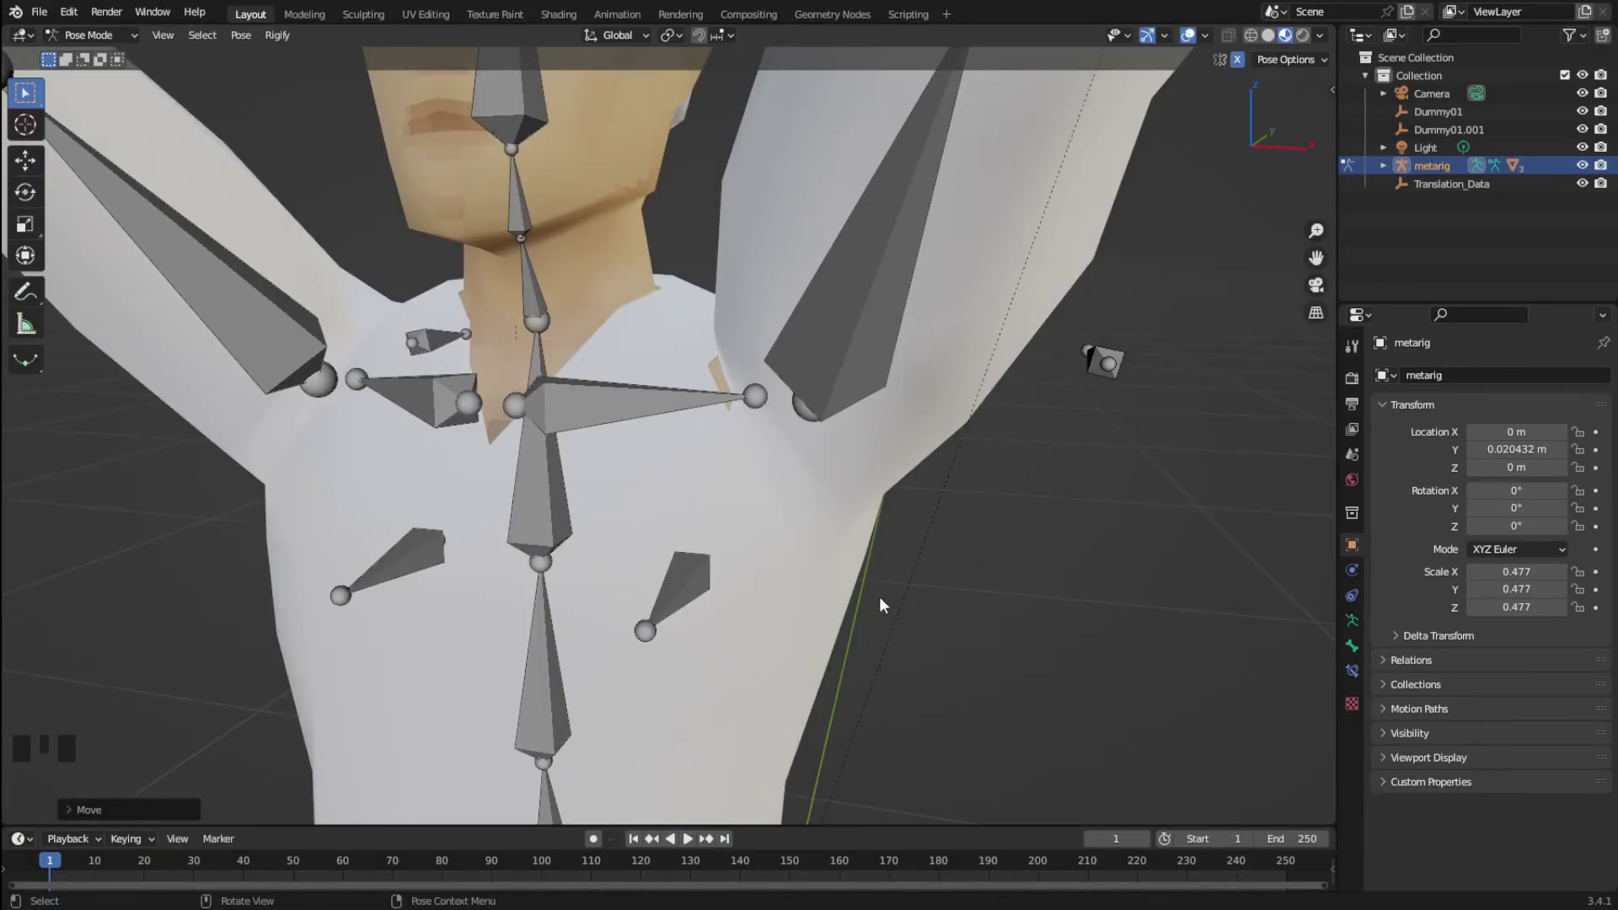
# Undo the stray moves, reselect the jacket and start shifting it back behind the body
pyautogui.press('ctrl+z')
pyautogui.press('ctrl+z')
pyautogui.press('ctrl+z')
pyautogui.press('ctrl+z')
pyautogui.press('ctrl+z')
pyautogui.press('ctrl+z')
pyautogui.press('ctrl+z')
pyautogui.press('ctrl+z')
pyautogui.press('ctrl+z')
pyautogui.moveTo(733, 408); pyautogui.dragTo(709, 409)
pyautogui.click(709, 409)
pyautogui.press('g')
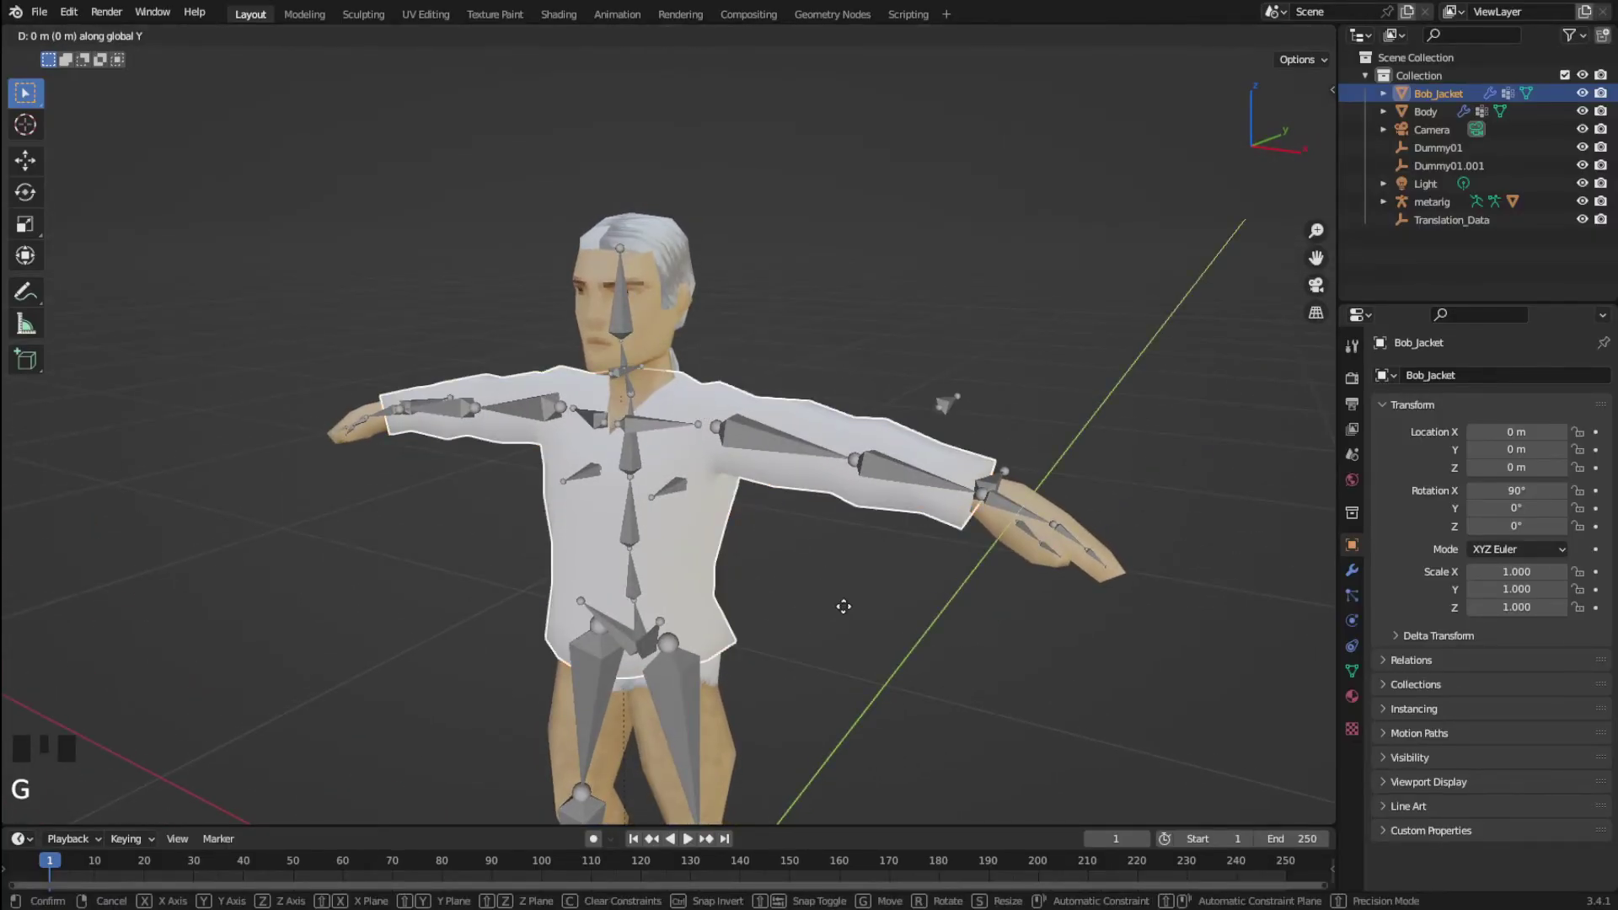
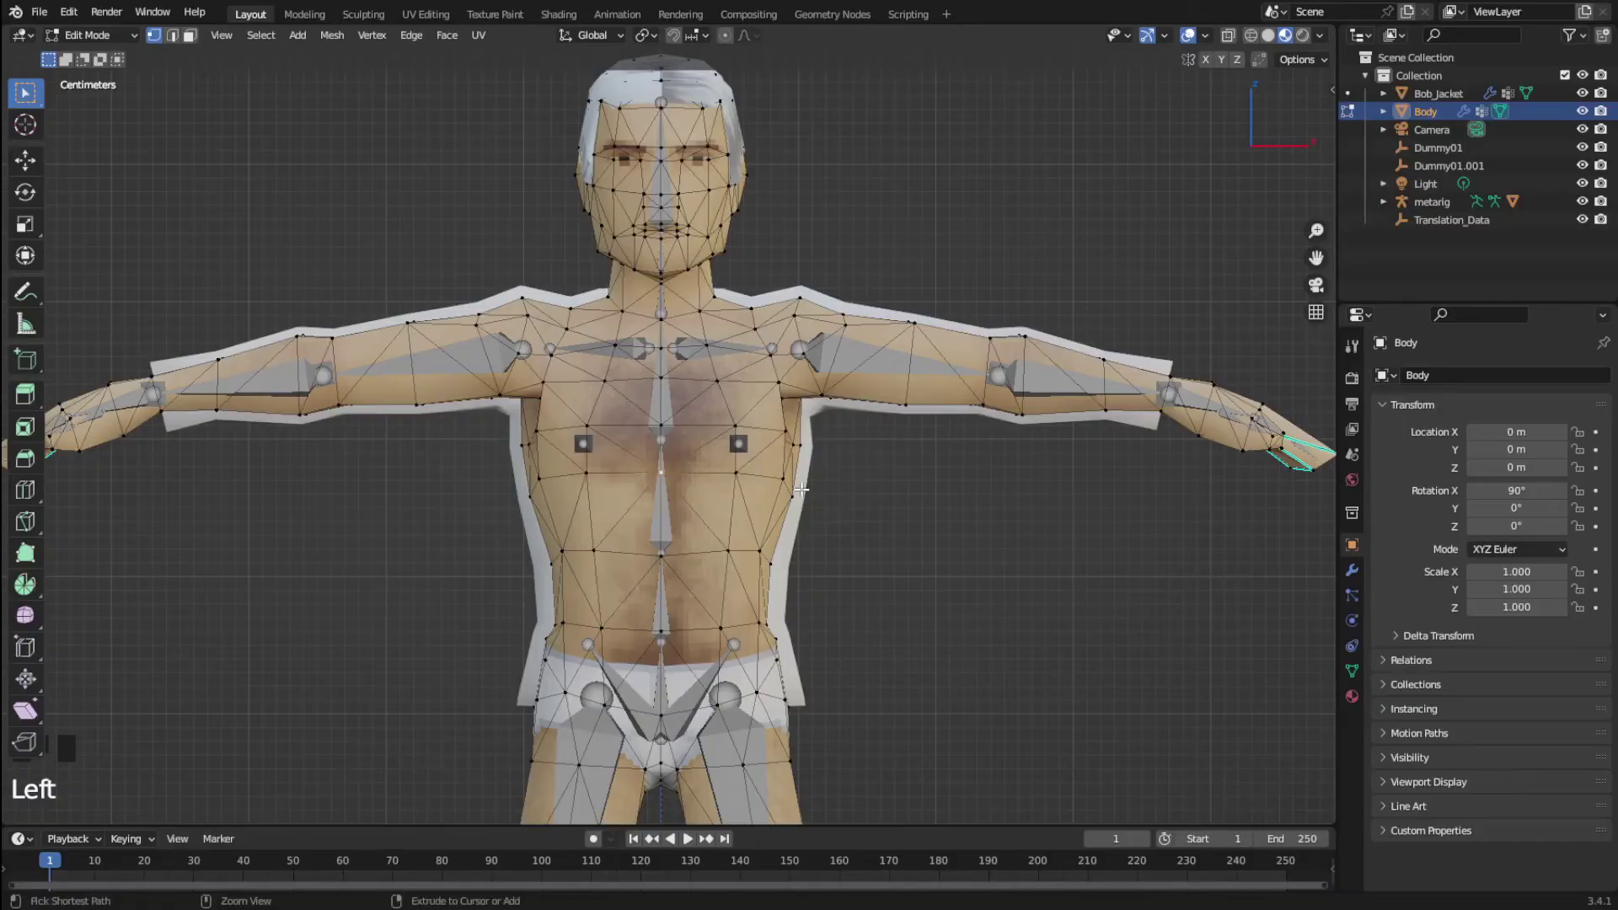
# Grow the Body mesh vertex selection across the chest twice
pyautogui.press('ctrl+KP_Add')
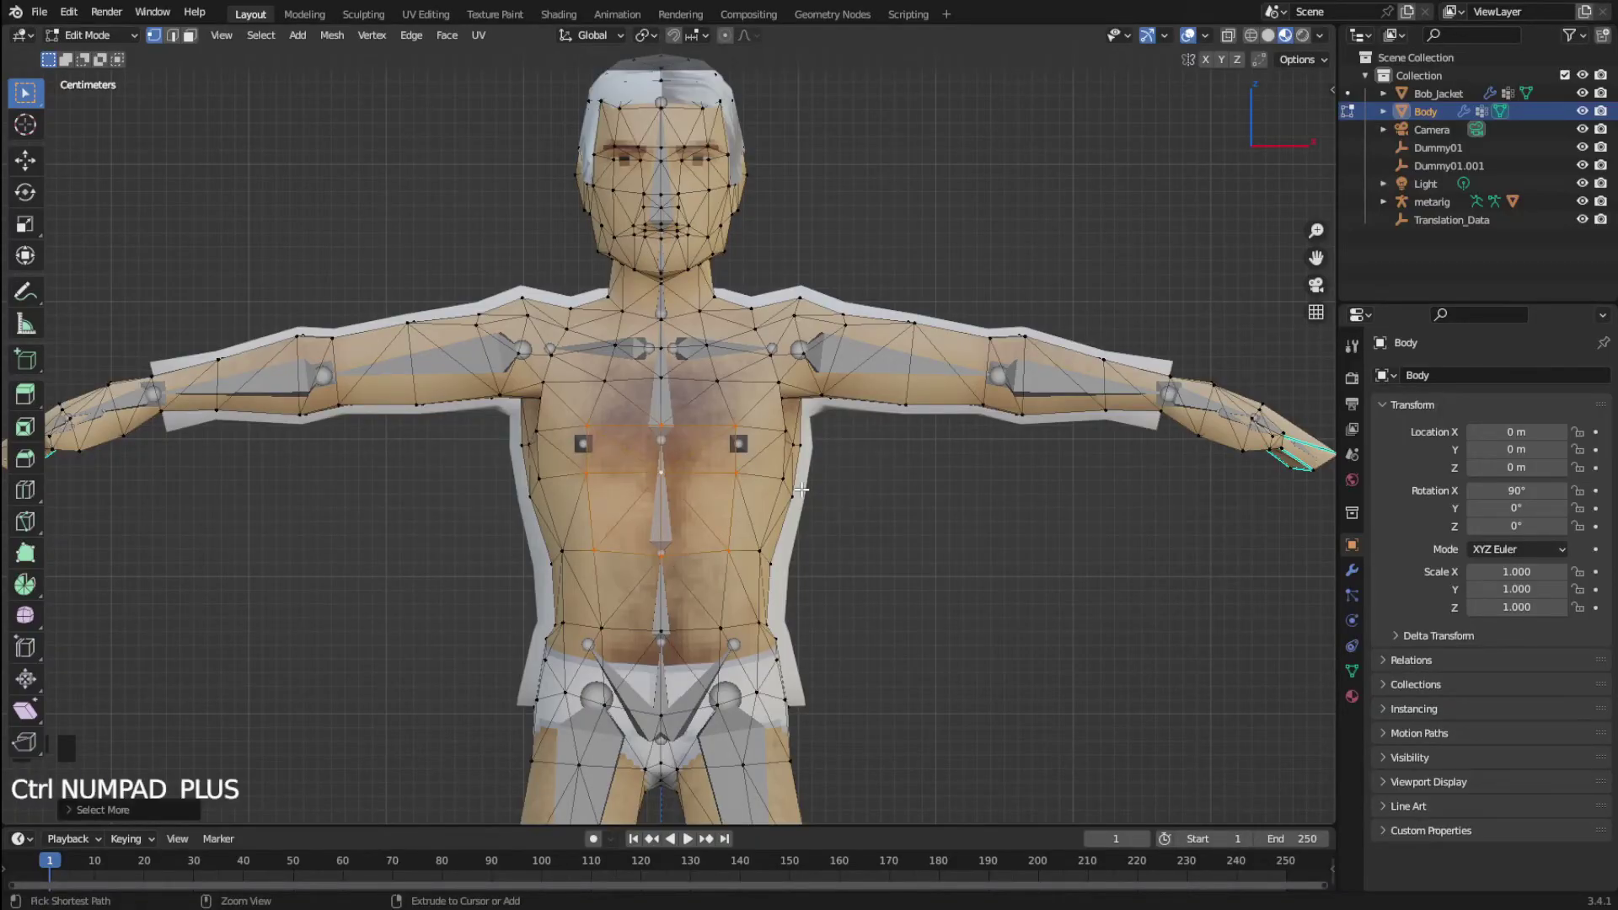
pyautogui.press('ctrl+KP_Add')
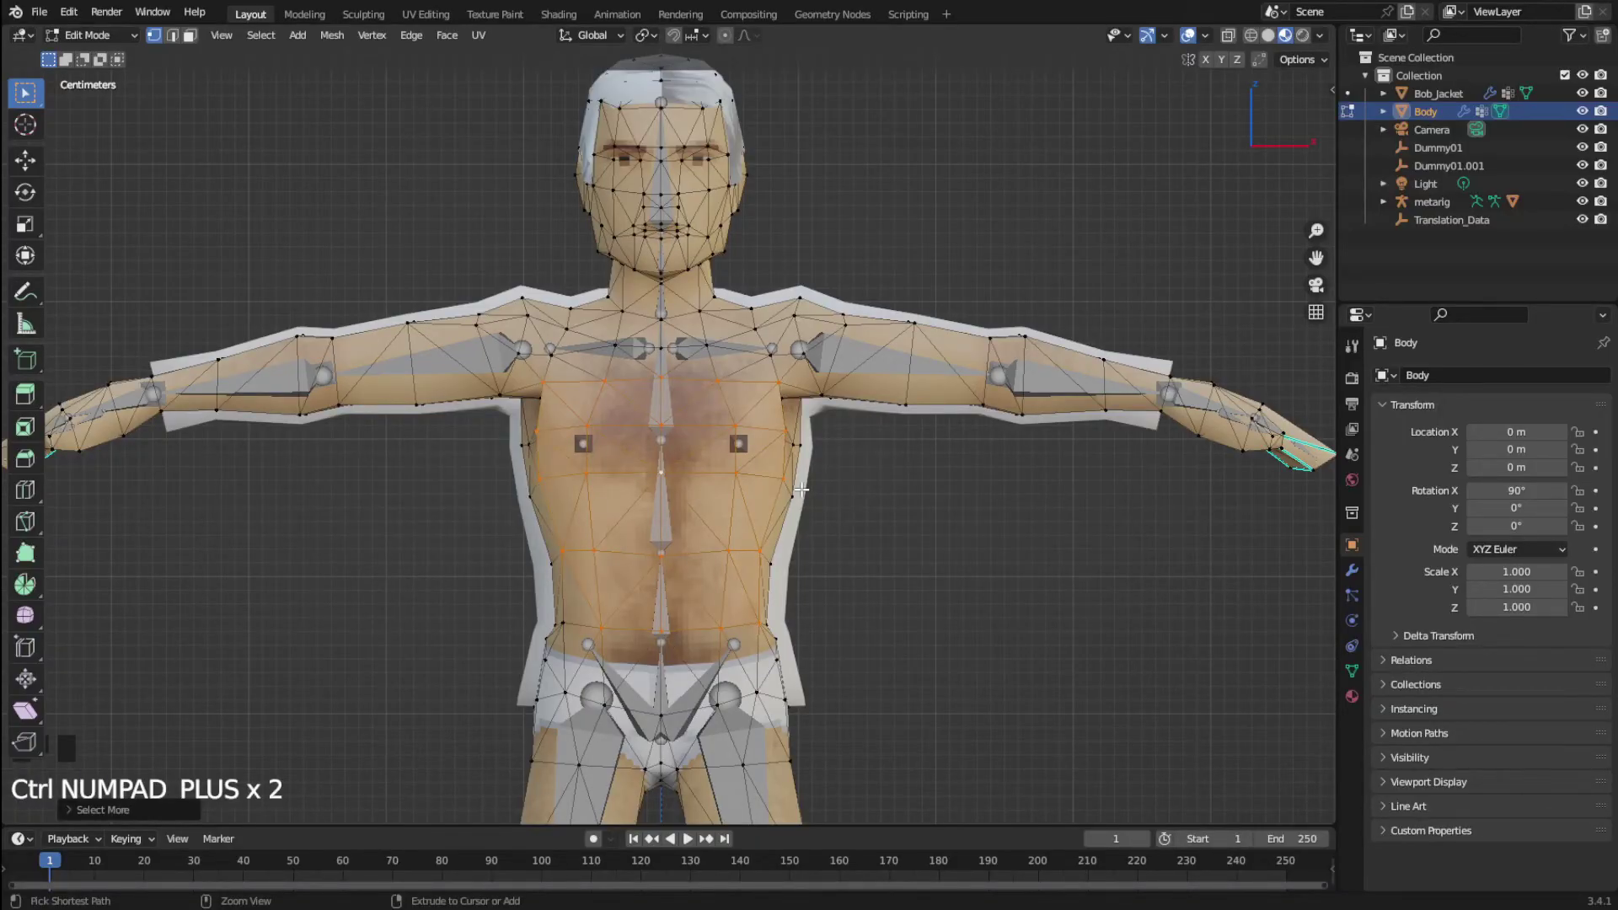
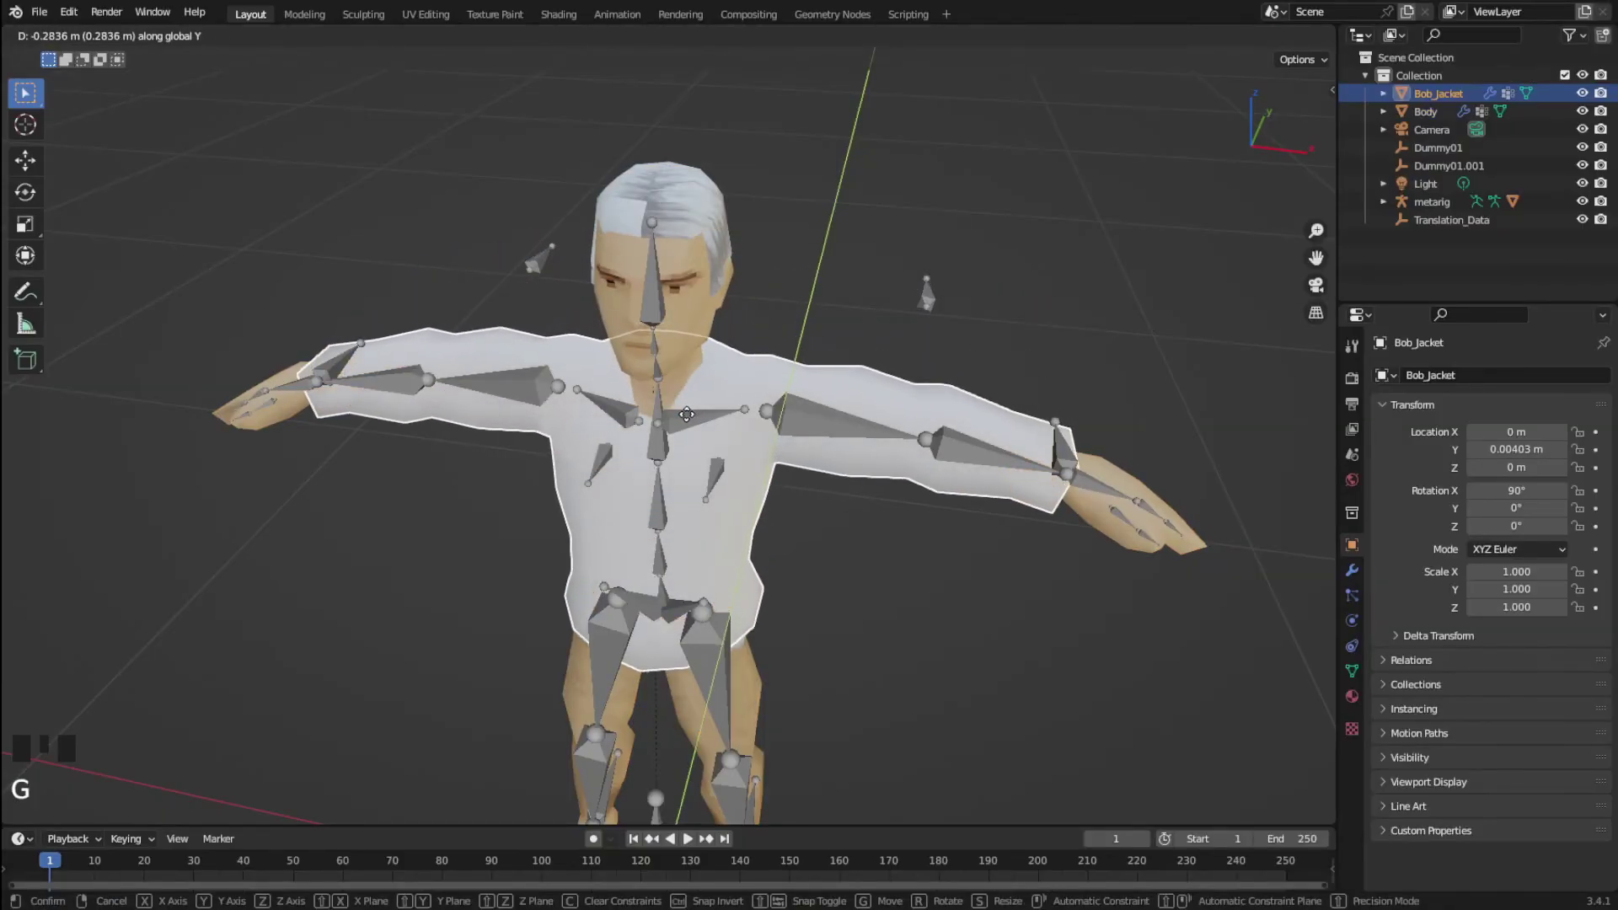
# Parent Bob_Jacket to the metarig with automatic weights and check it follows the rig
pyautogui.click(705, 439)
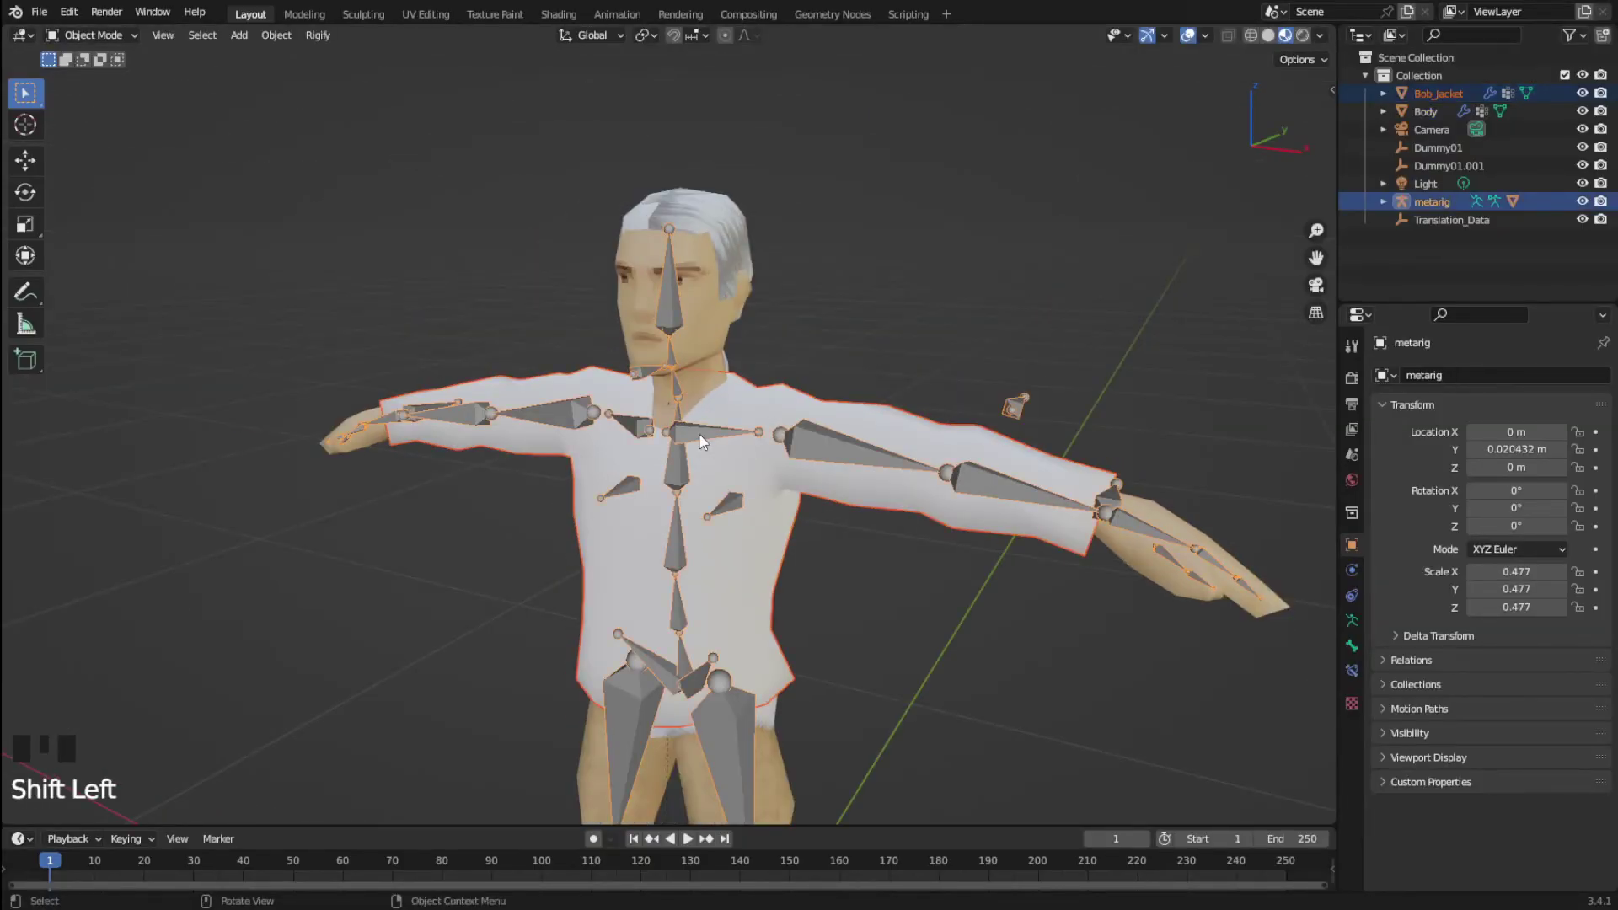
pyautogui.press('ctrl+p')
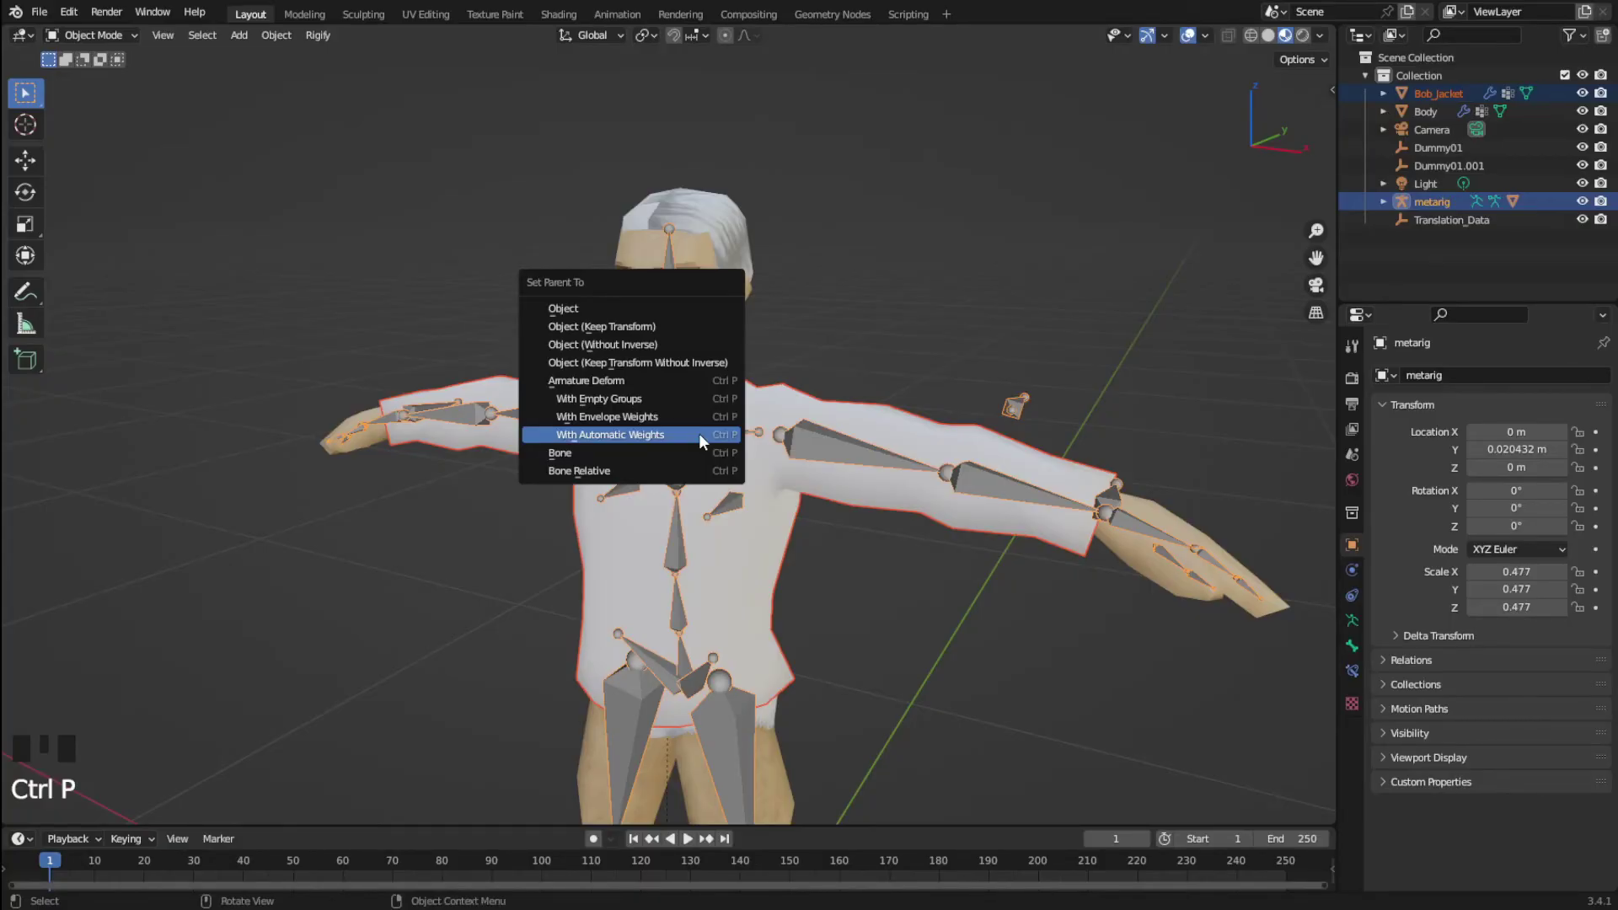
pyautogui.click(840, 451)
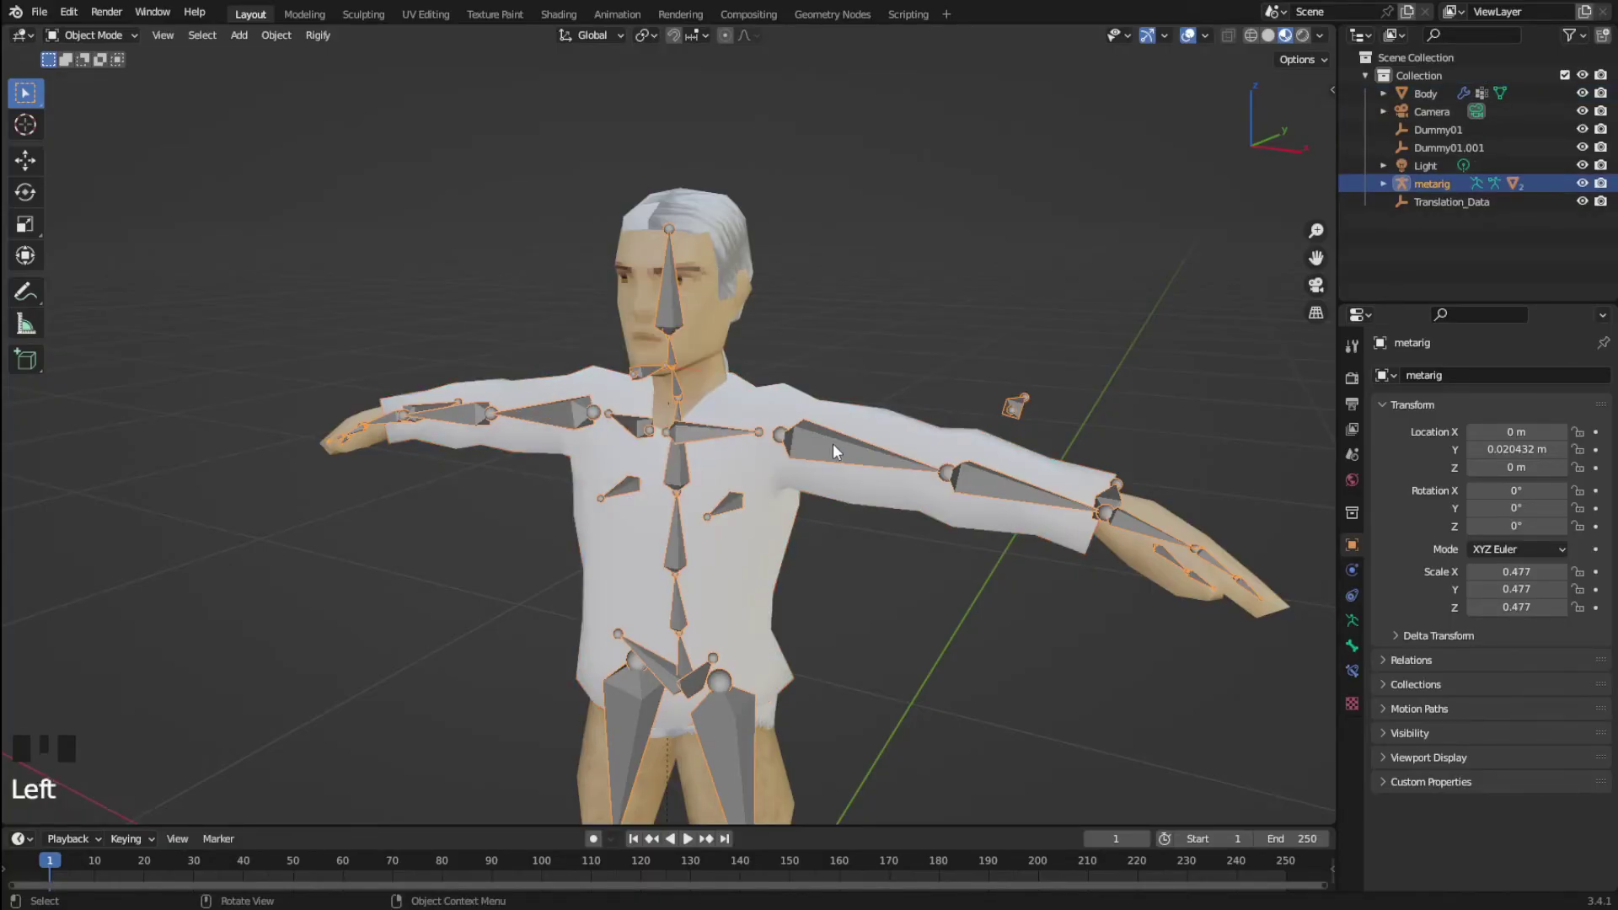
pyautogui.press('g')
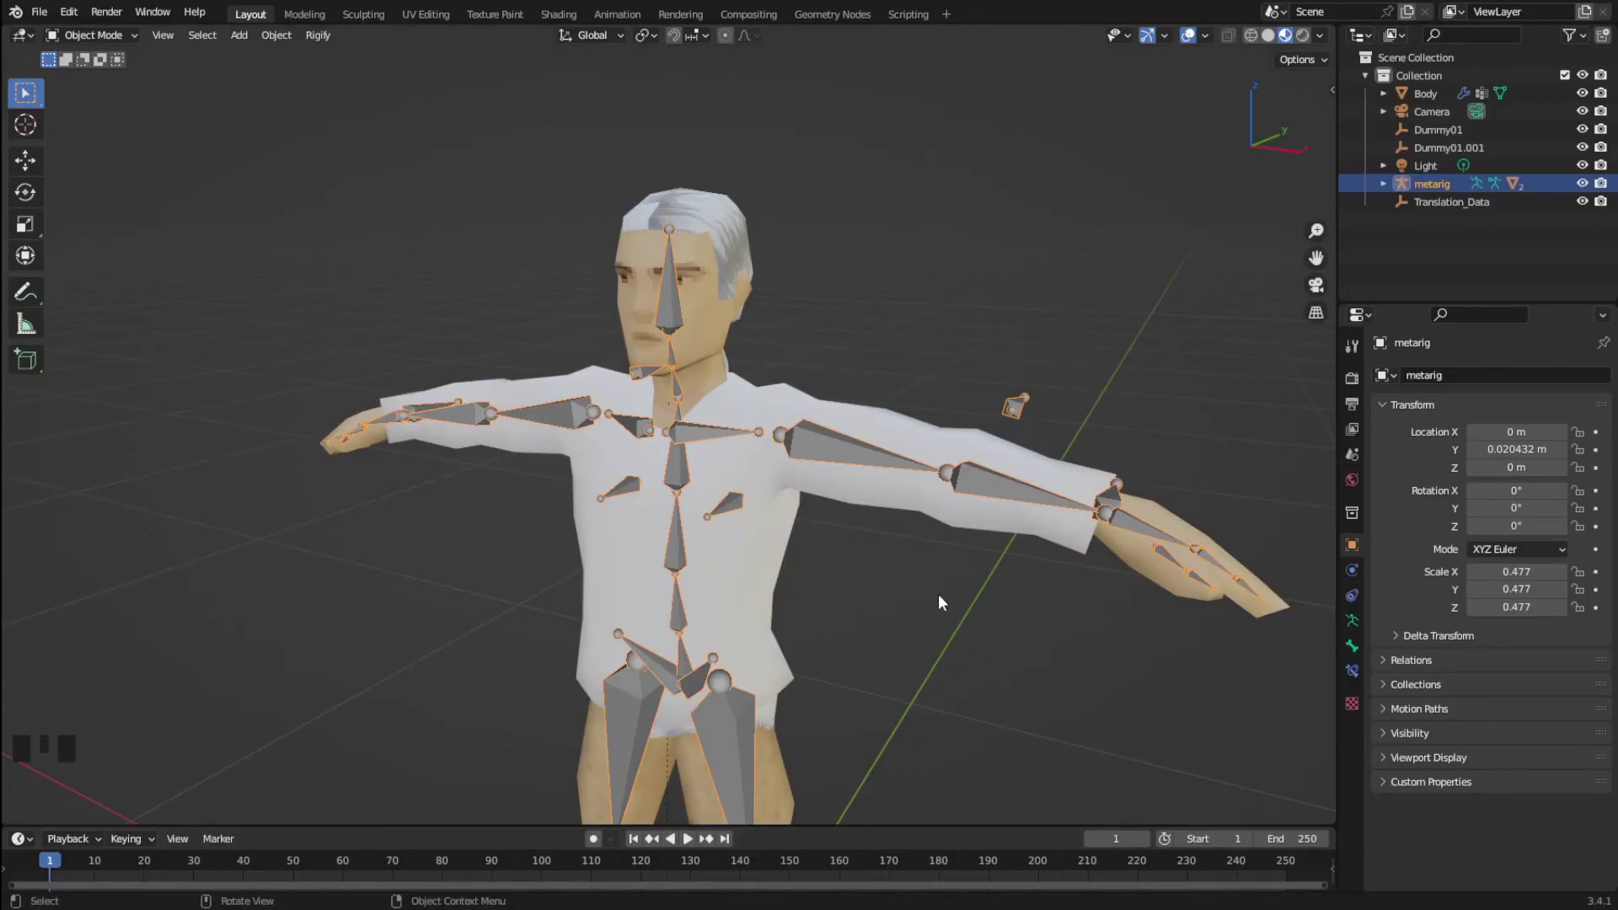
pyautogui.click(841, 498)
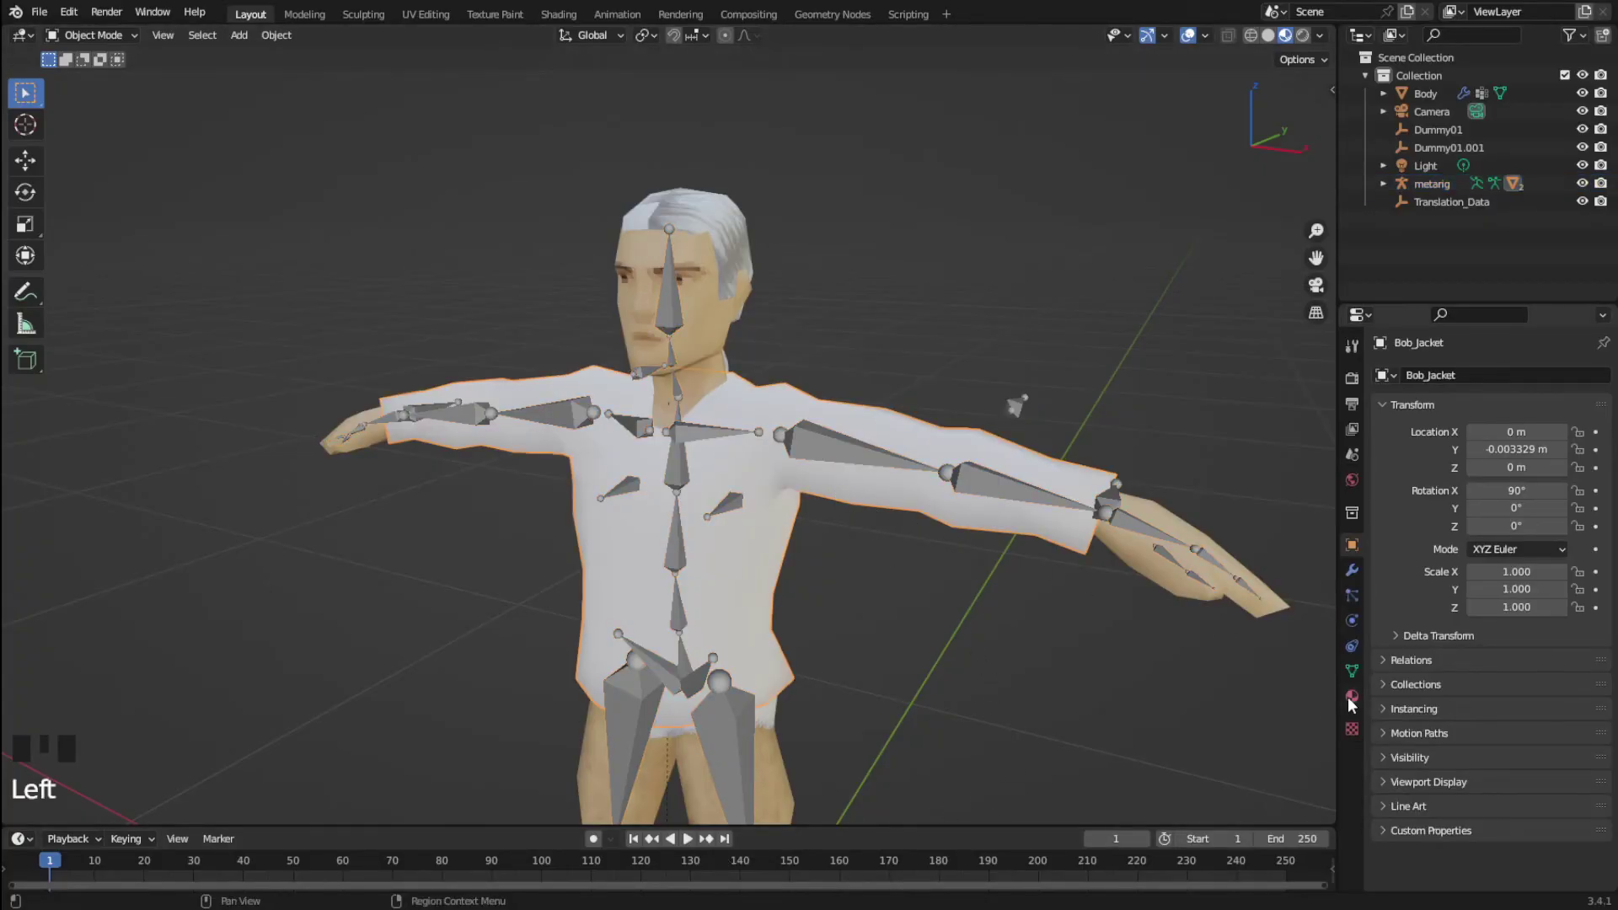
# Load the HoodieDOWNFemale image texture as the jacket material's colour
pyautogui.click(1357, 707)
pyautogui.moveTo(1514, 460); pyautogui.dragTo(1403, 313)
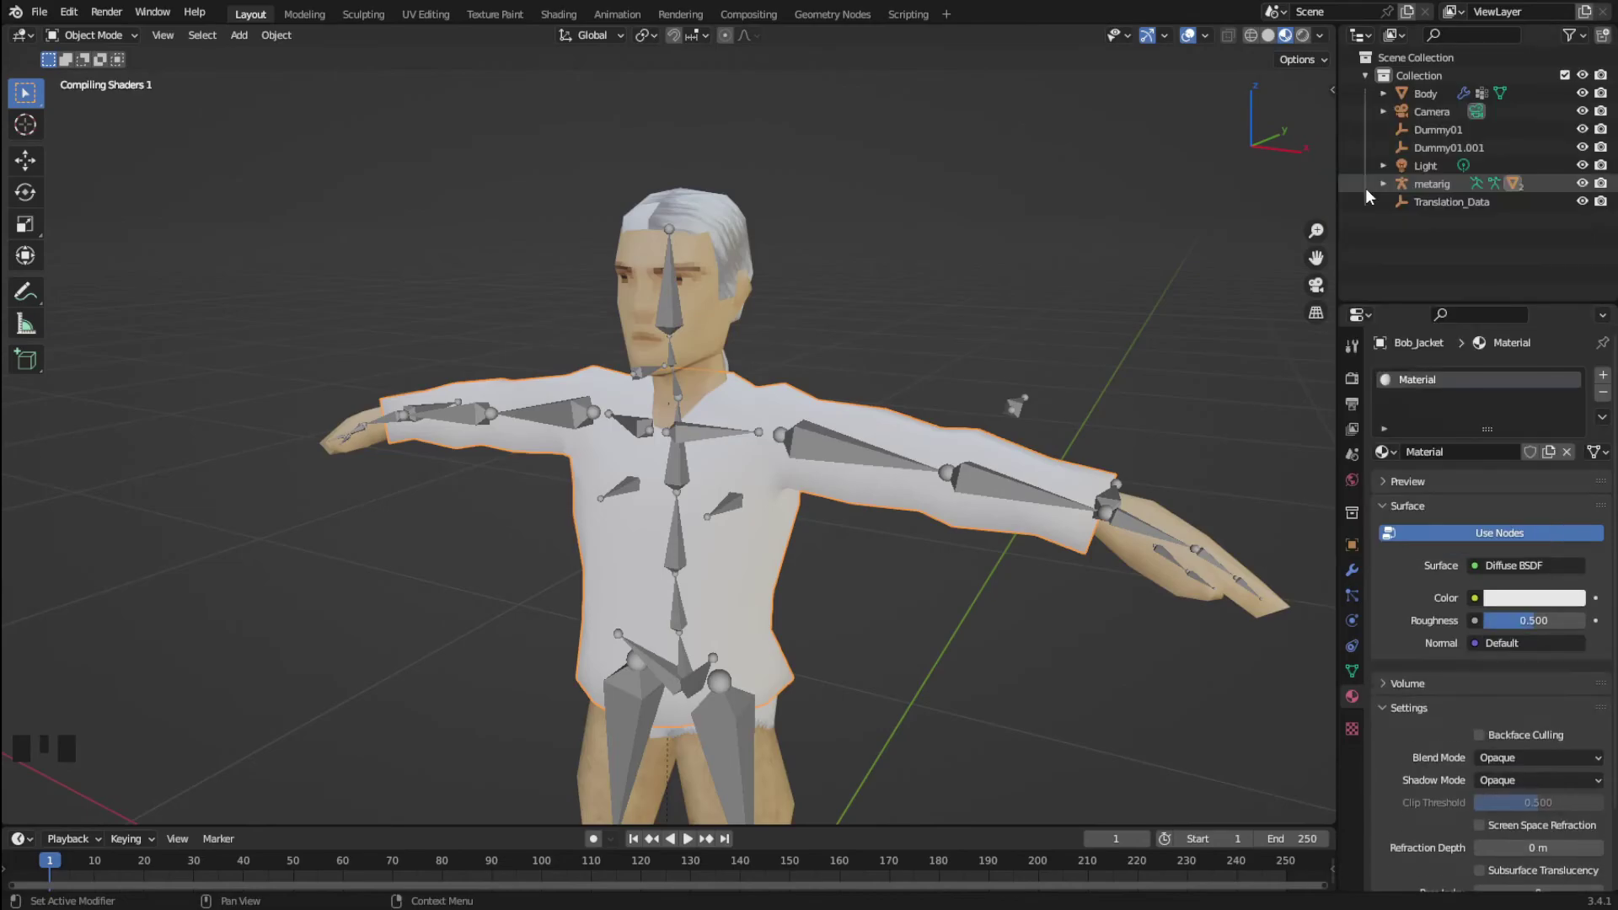
pyautogui.moveTo(1476, 608); pyautogui.dragTo(1550, 608)
pyautogui.click(1560, 626)
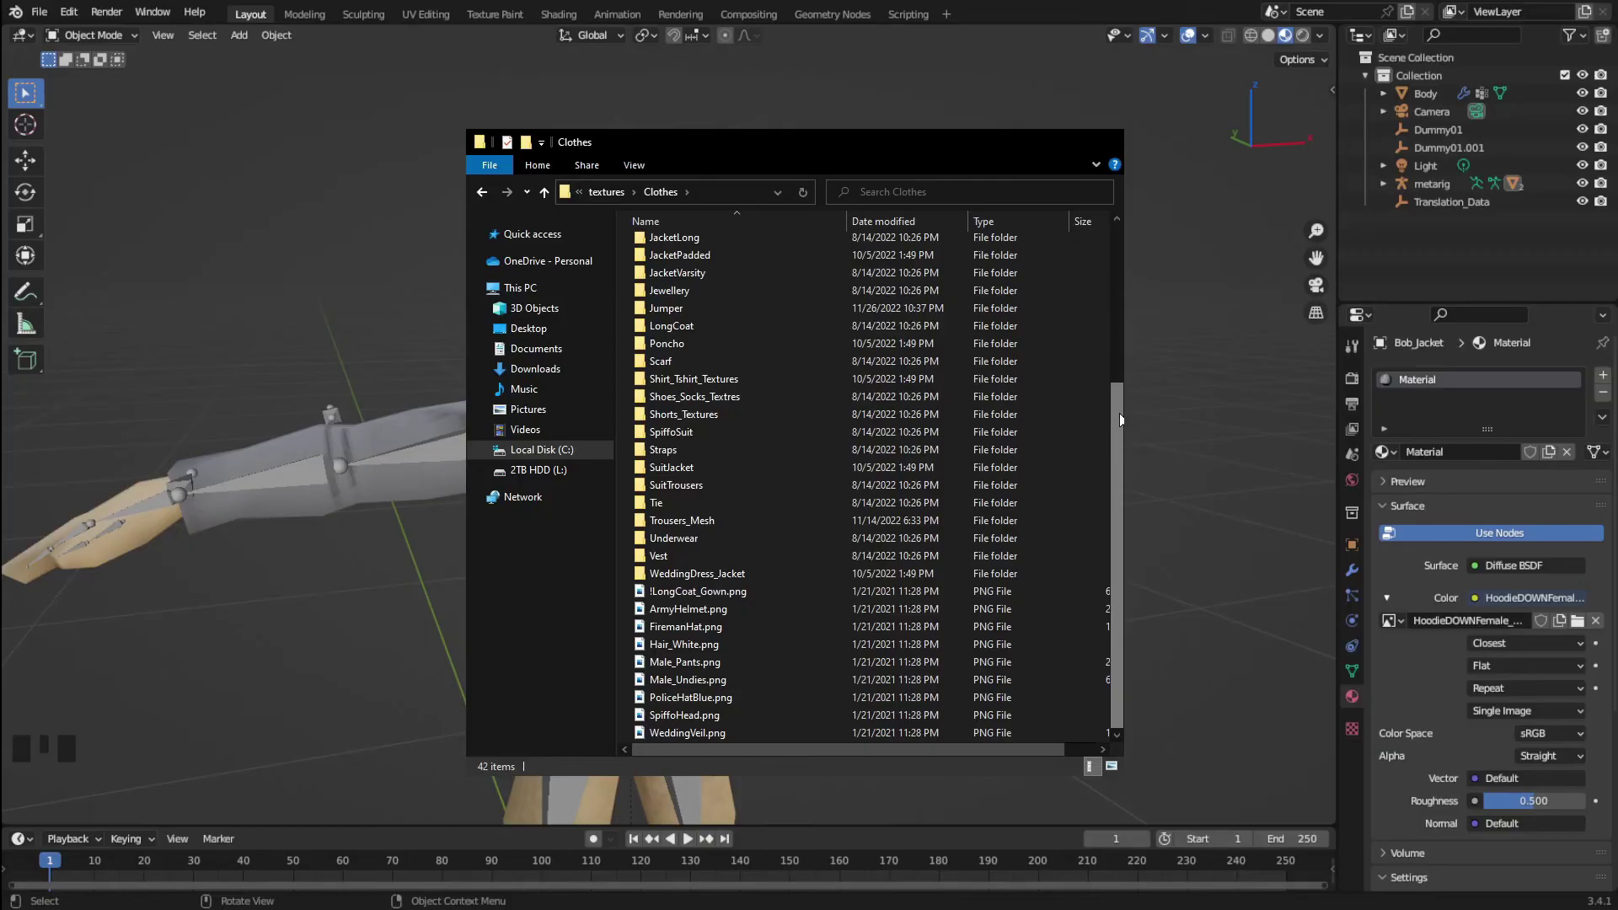
pyautogui.click(872, 598)
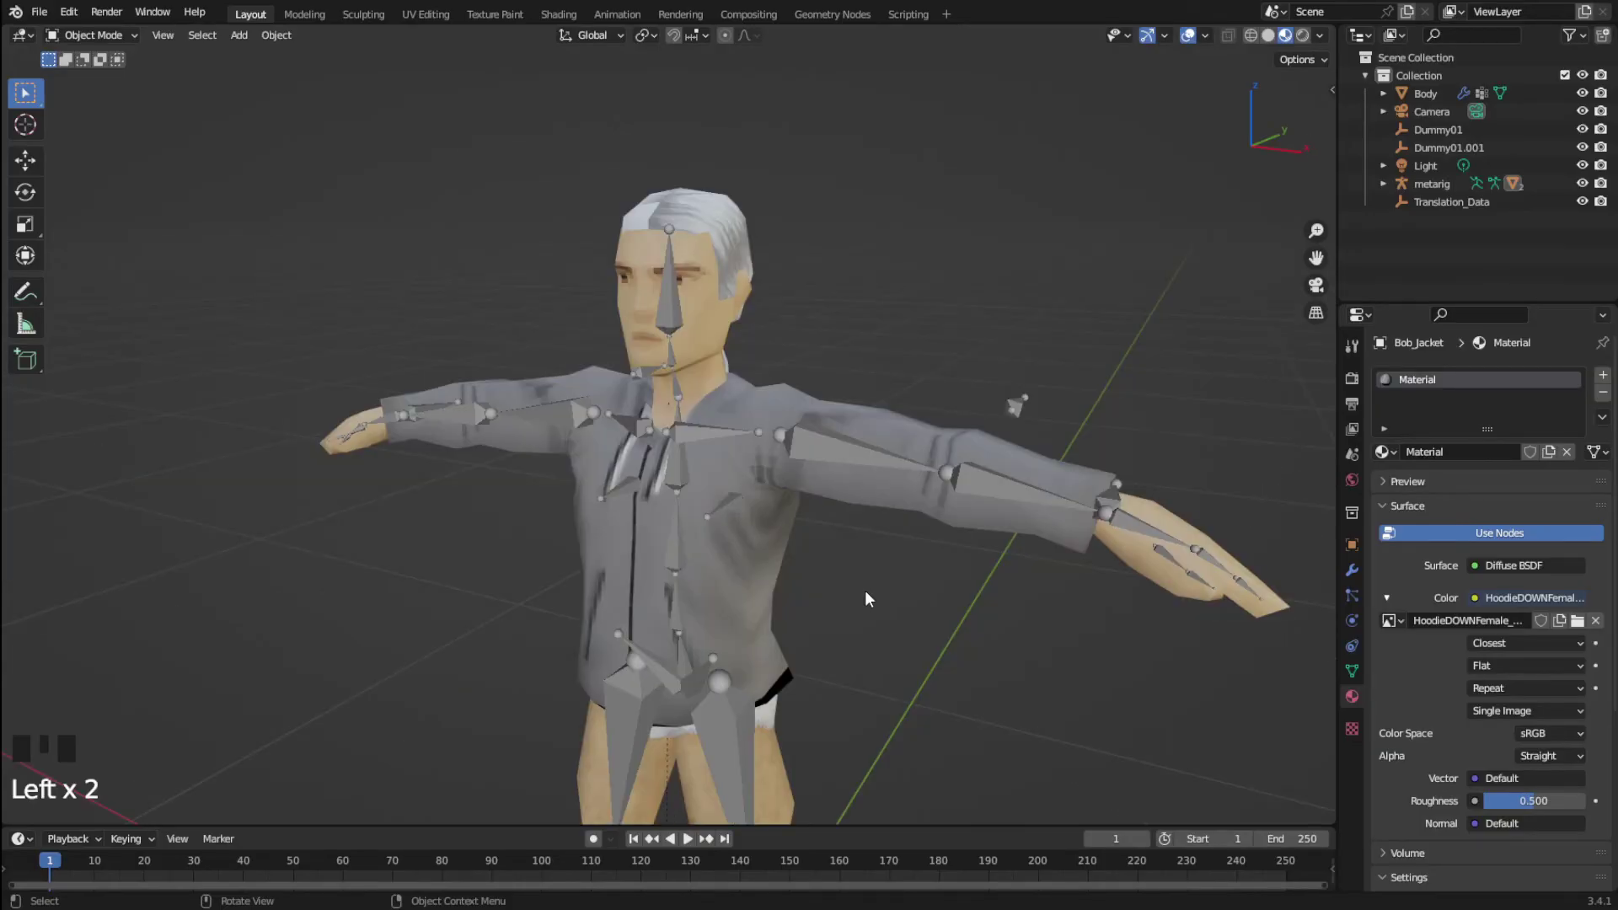
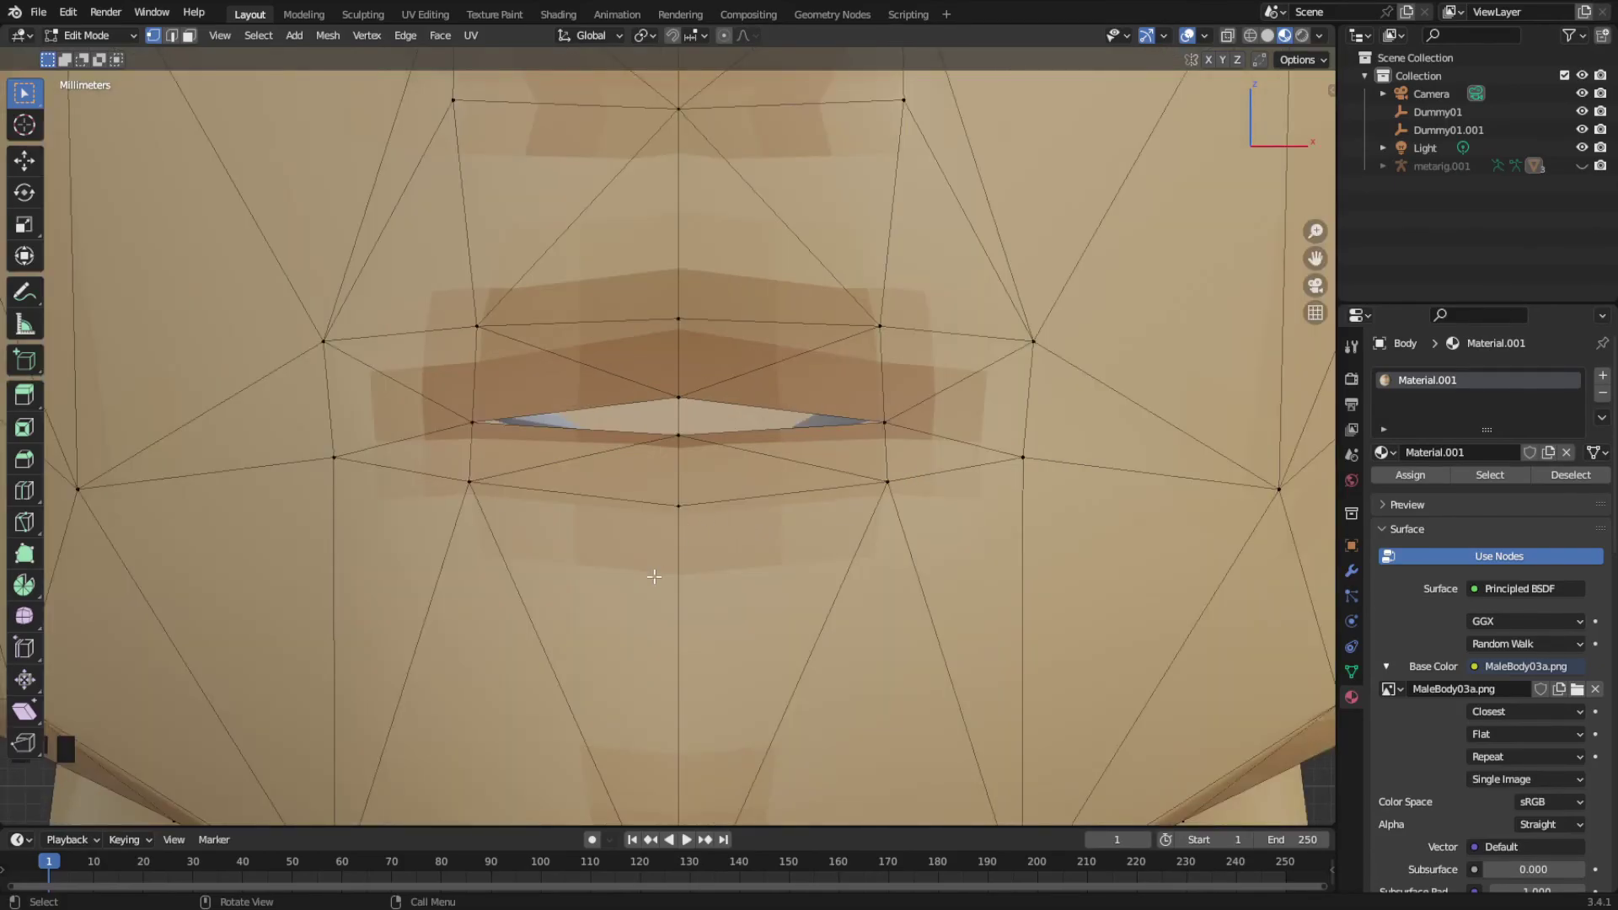
# Knife-cut along the lips, select the face mesh to pull it apart, and leave Edit Mode
pyautogui.press('k')
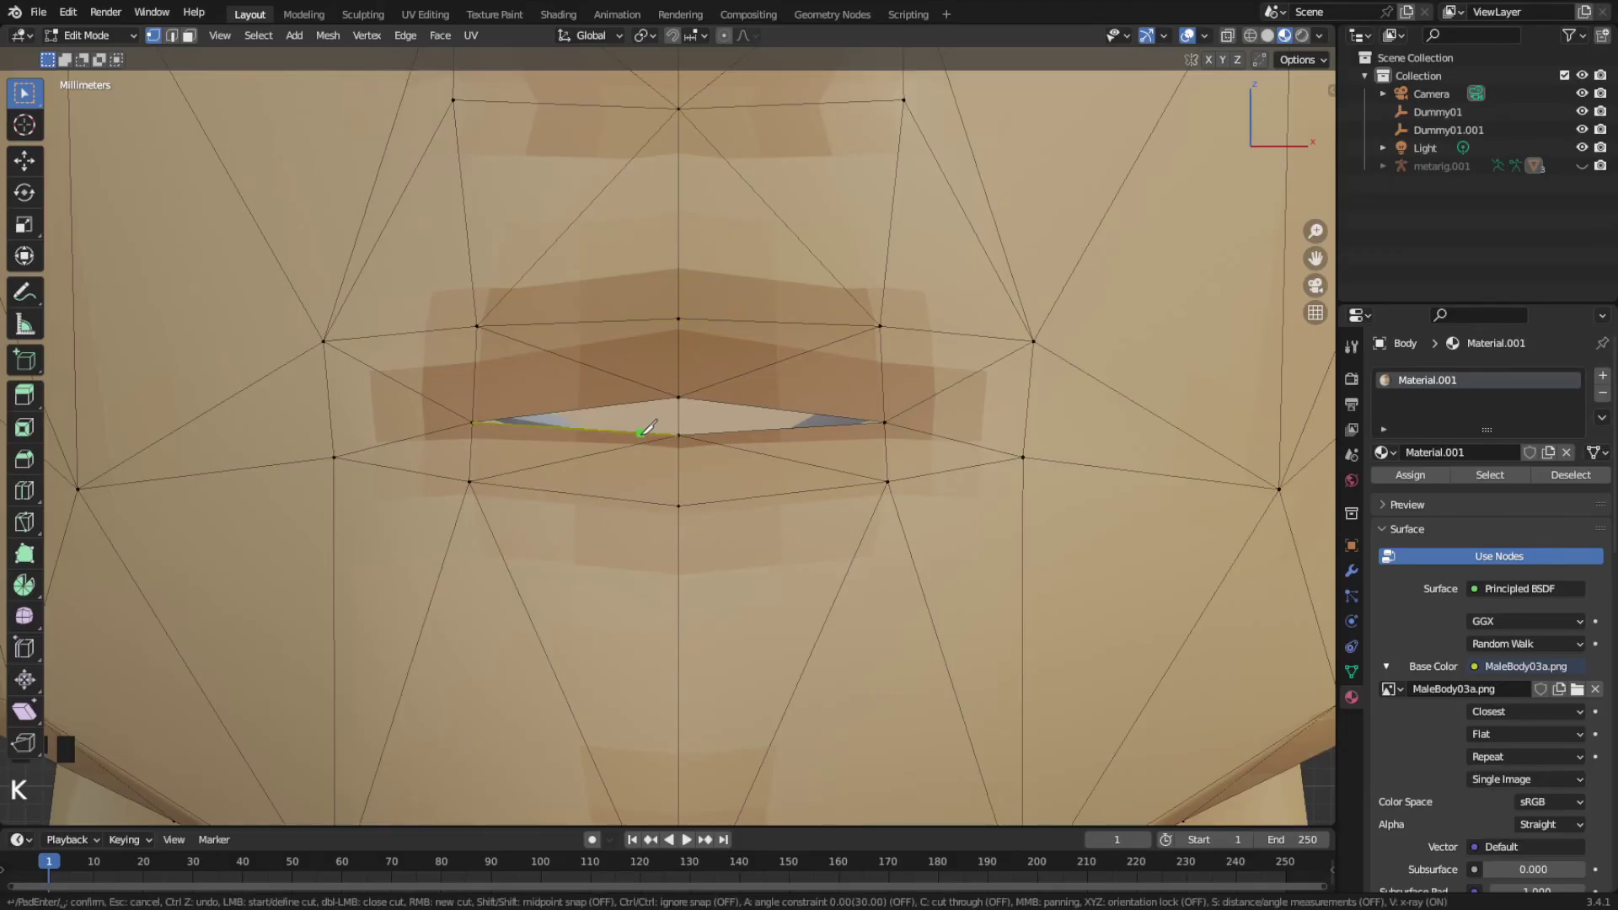
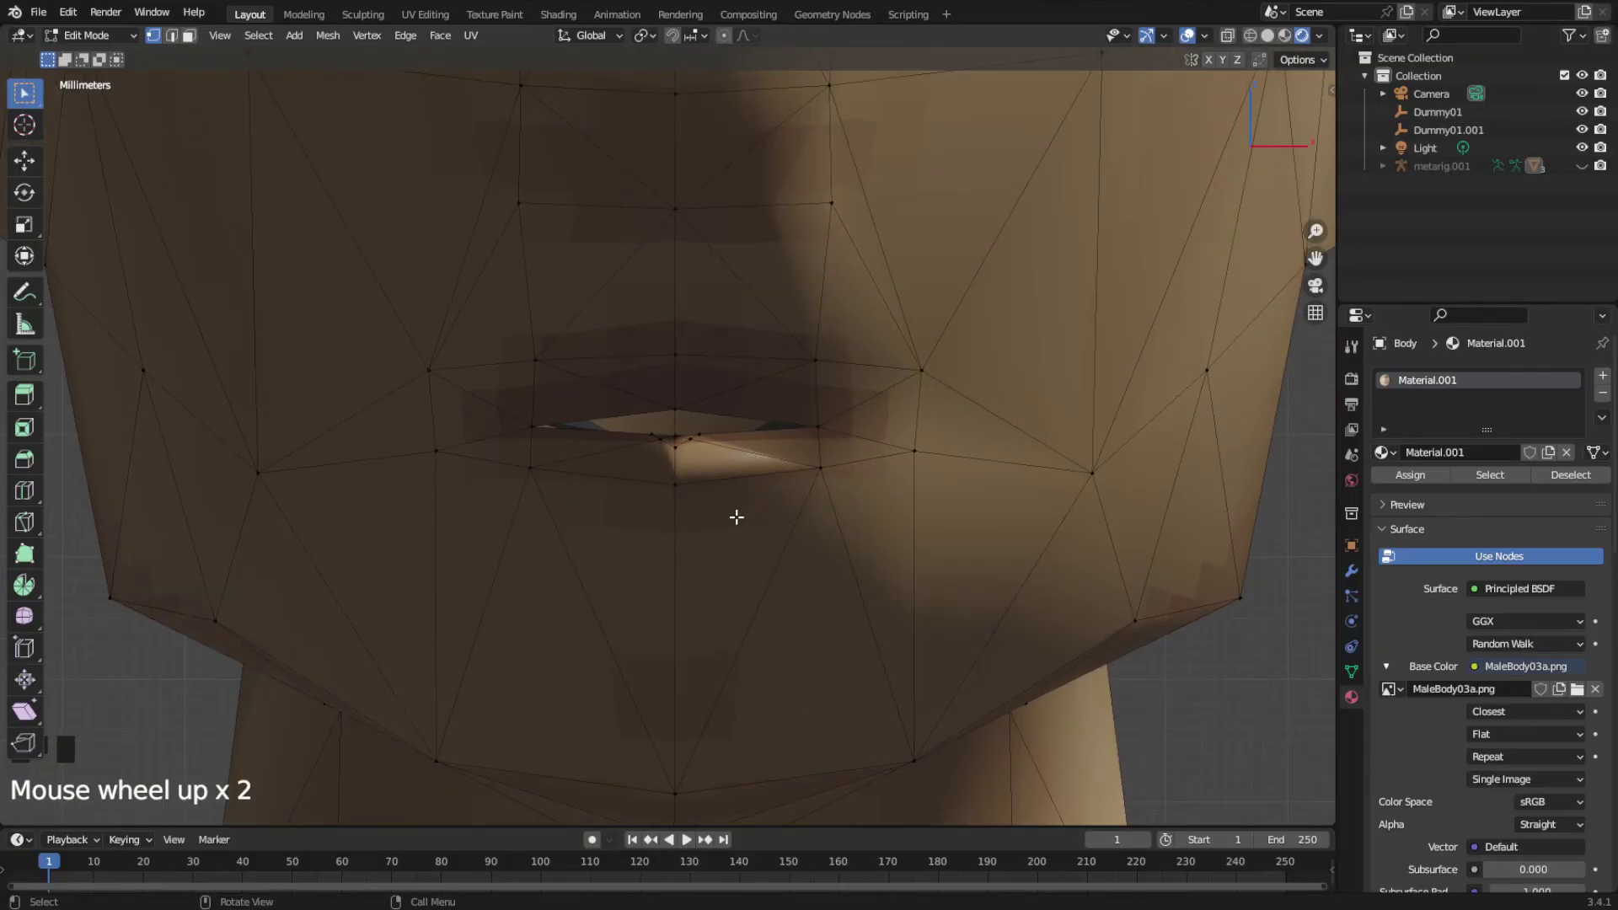
pyautogui.scroll(-3)
pyautogui.press('a')
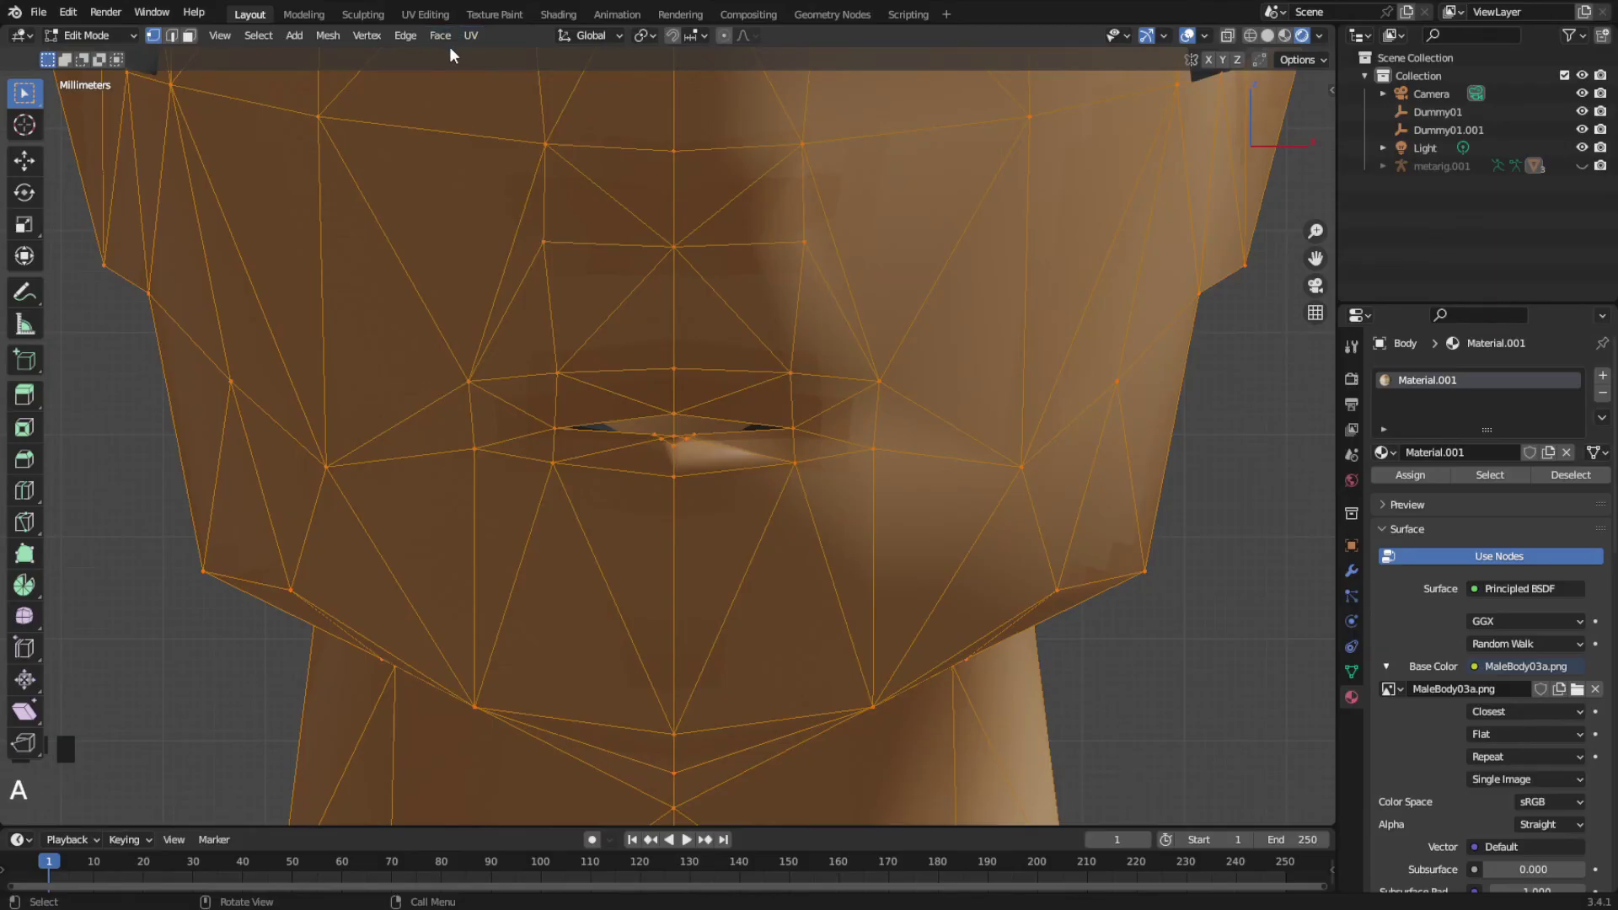
pyautogui.press('alt+n')
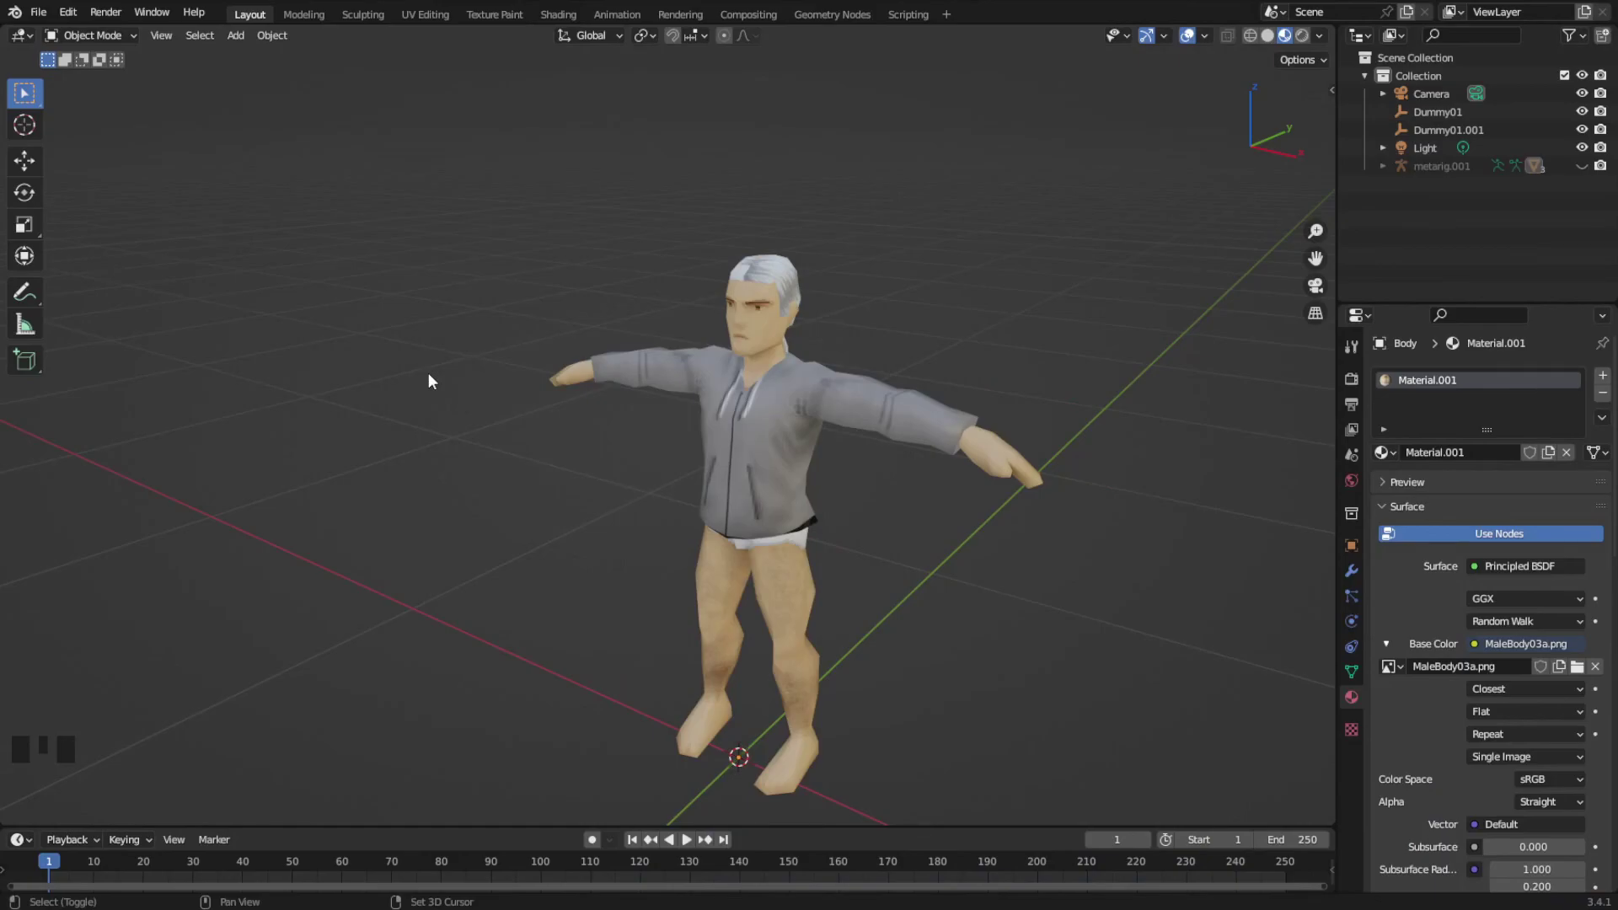
# Add a cube to the scene and squash it narrower along its width
pyautogui.press('shift+a')
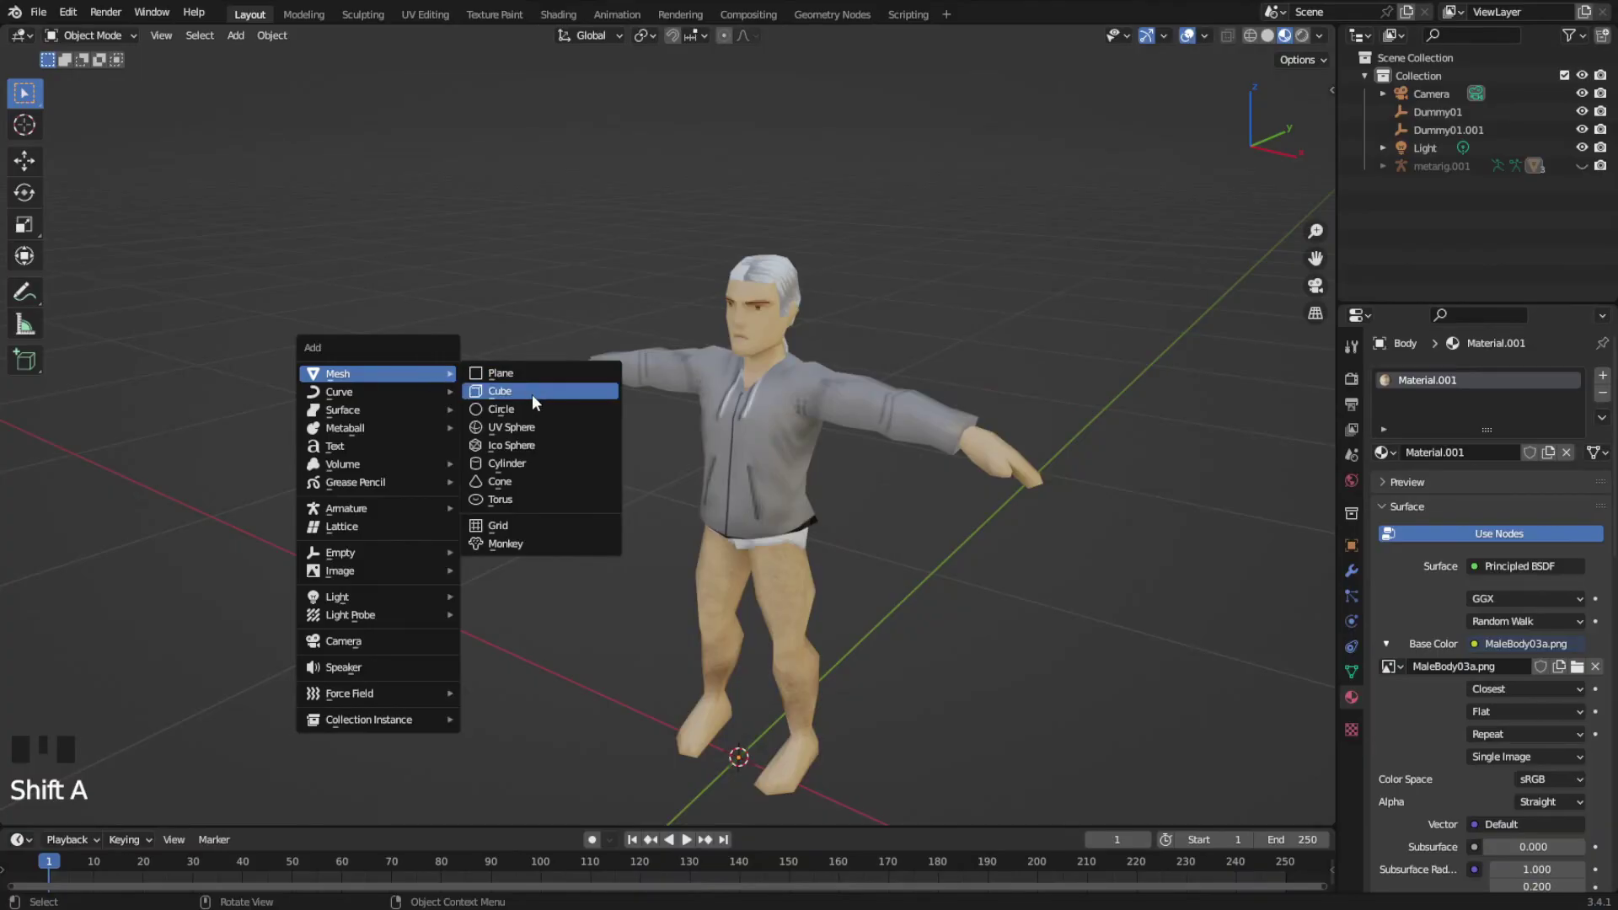
pyautogui.press('s')
pyautogui.scroll(3)
pyautogui.press('s')
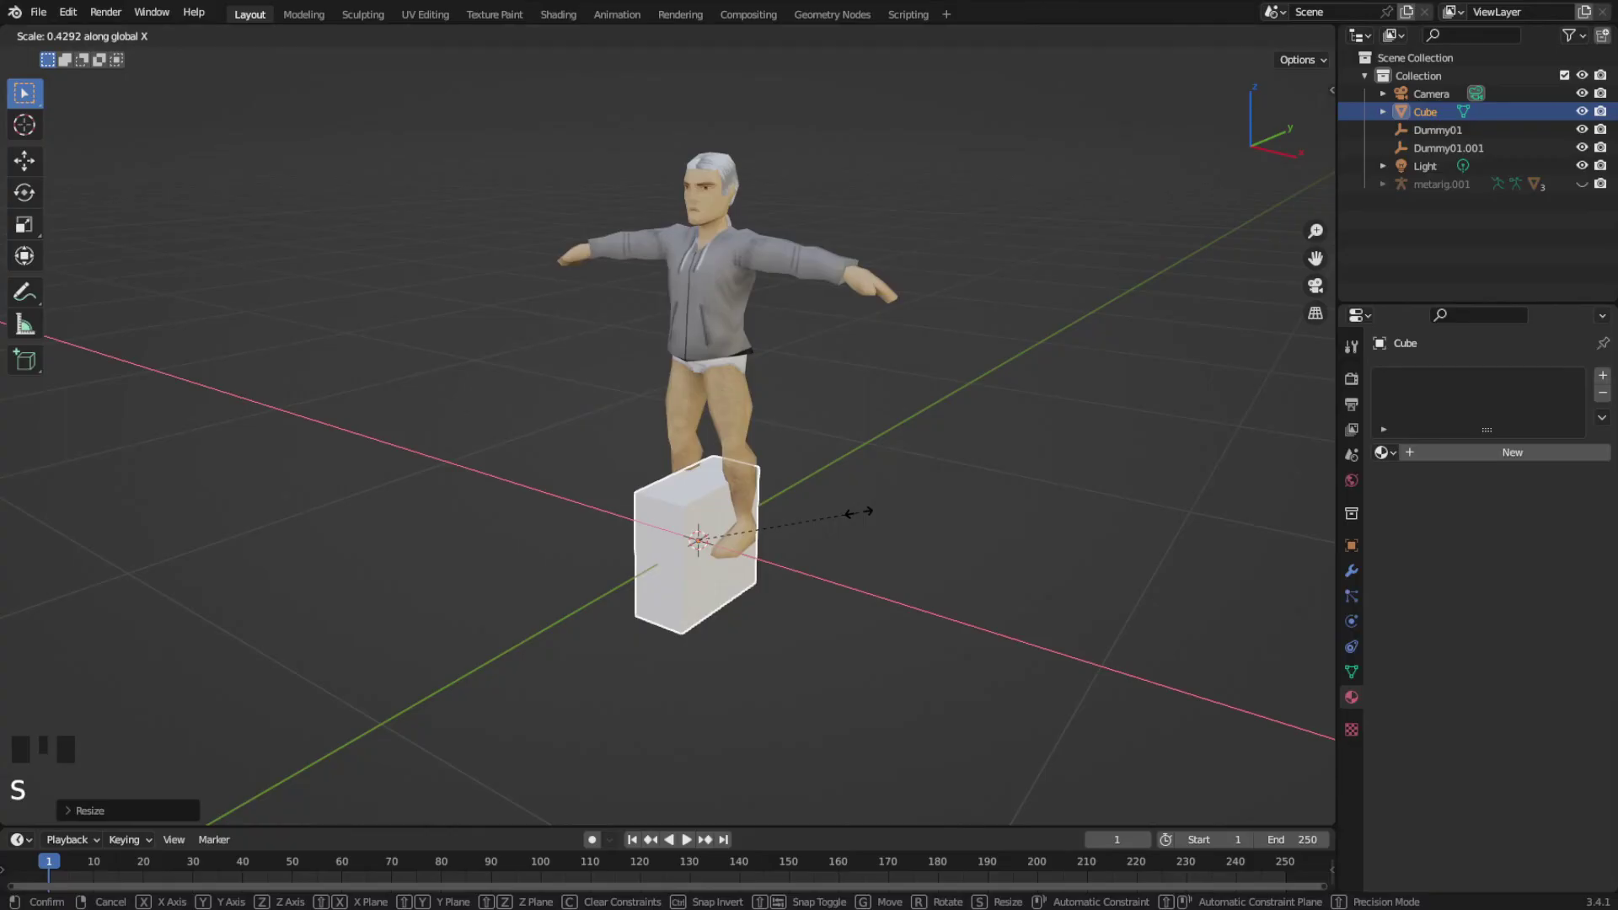
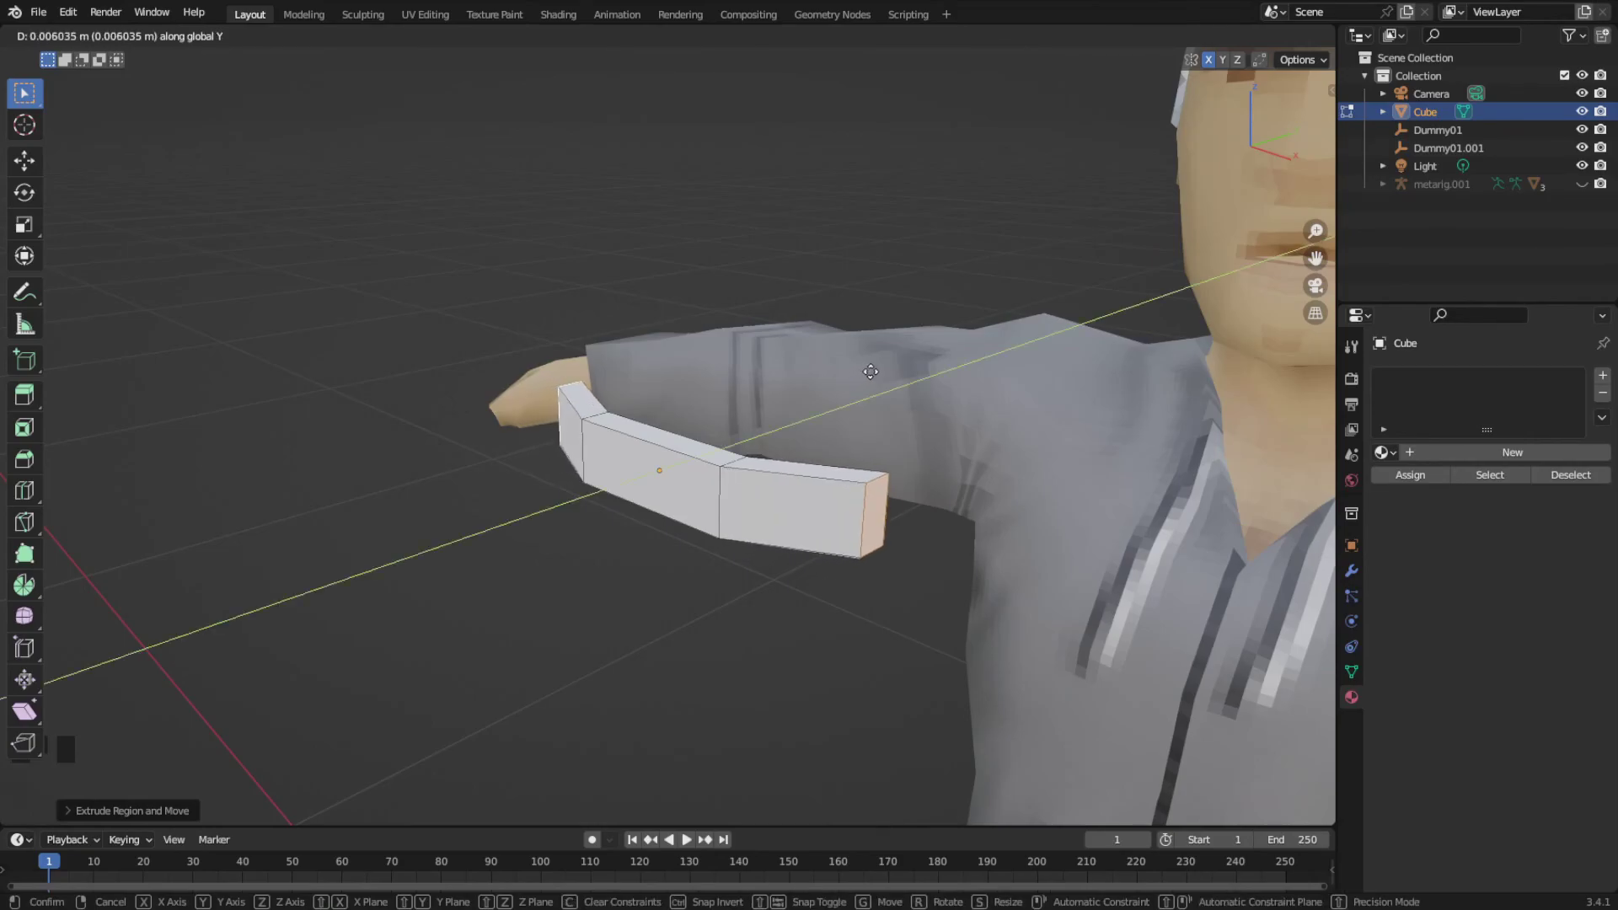
# Duplicate the teeth strip into two copies and offset each sideways from the original
pyautogui.middleClick(757, 415)
pyautogui.press('ctrl+c')
pyautogui.press('ctrl+v')
pyautogui.press('ctrl+v')
pyautogui.click(756, 414)
pyautogui.press('g')
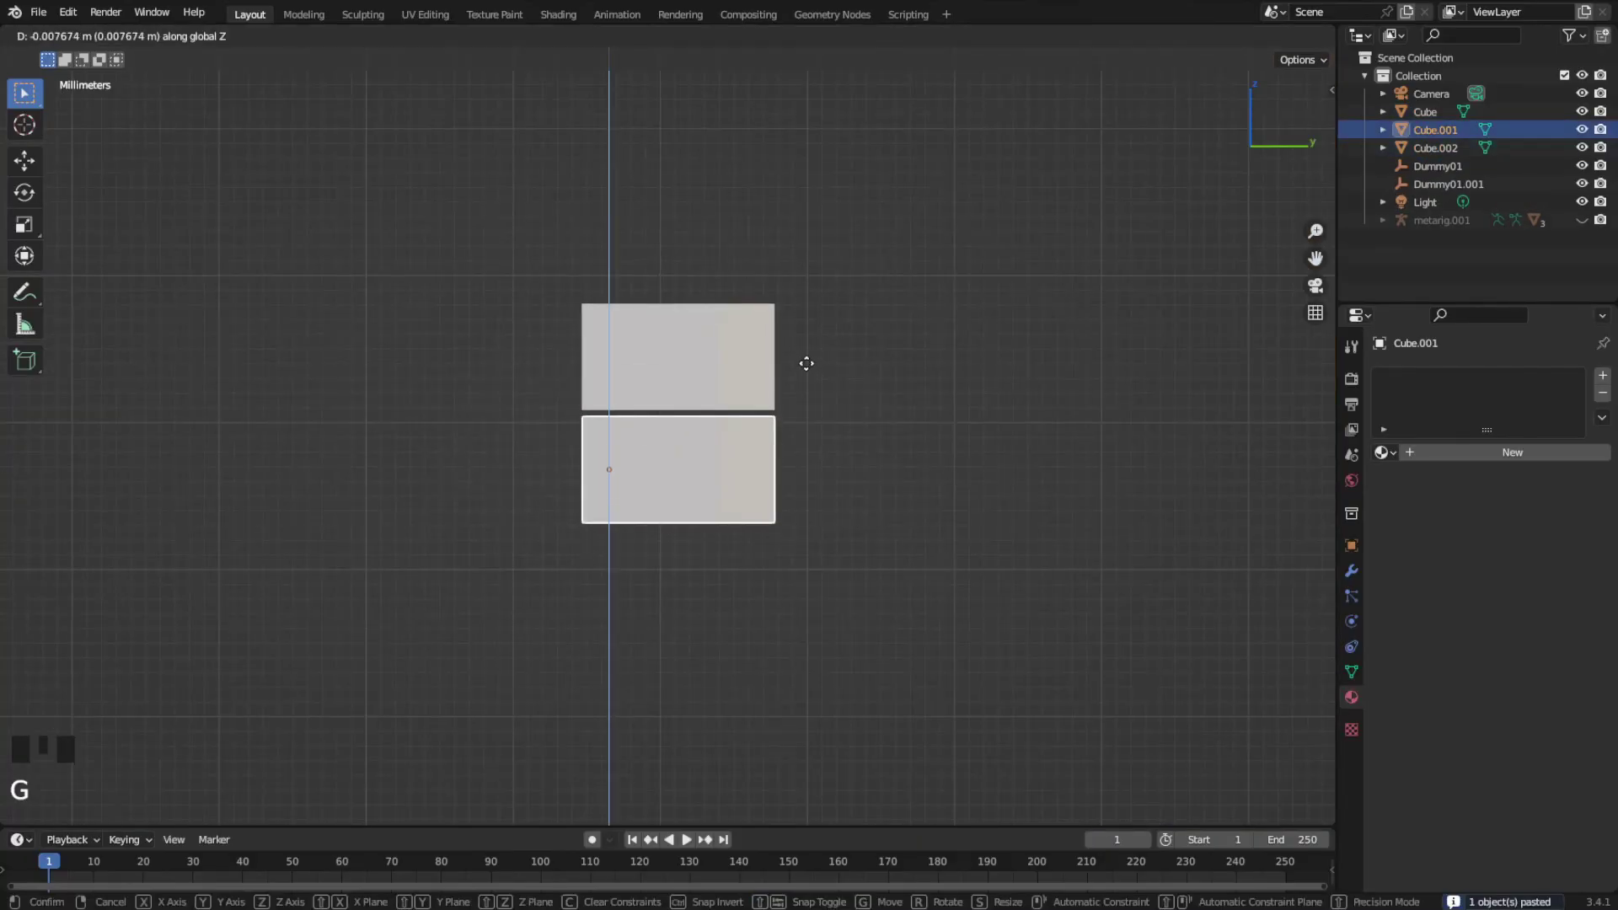
pyautogui.press('g')
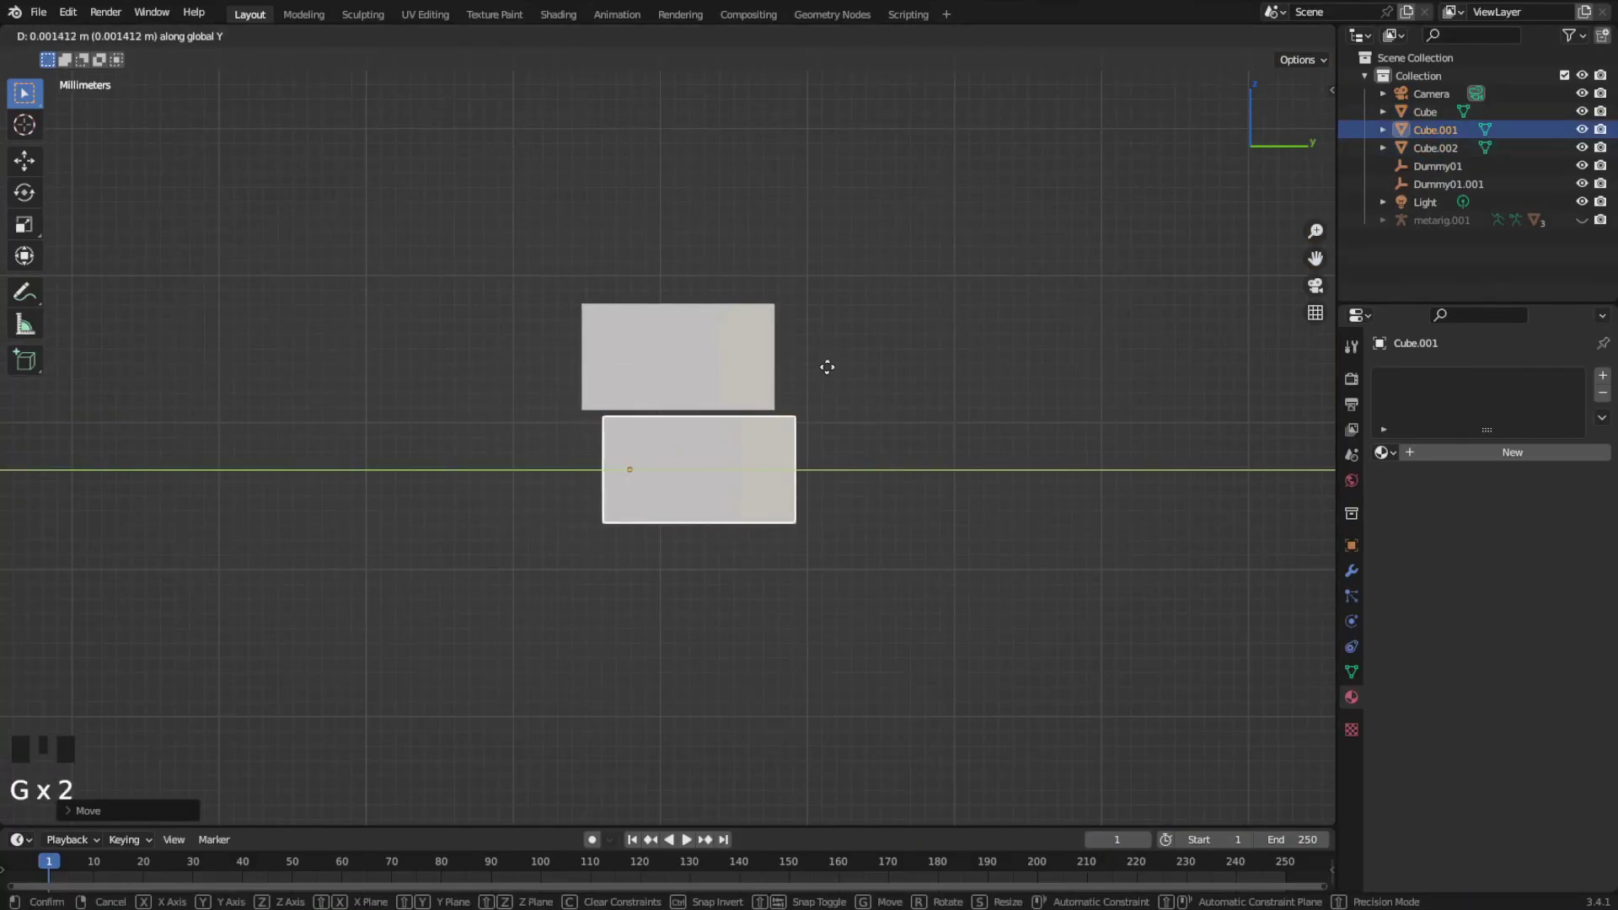
pyautogui.click(715, 335)
pyautogui.press('g')
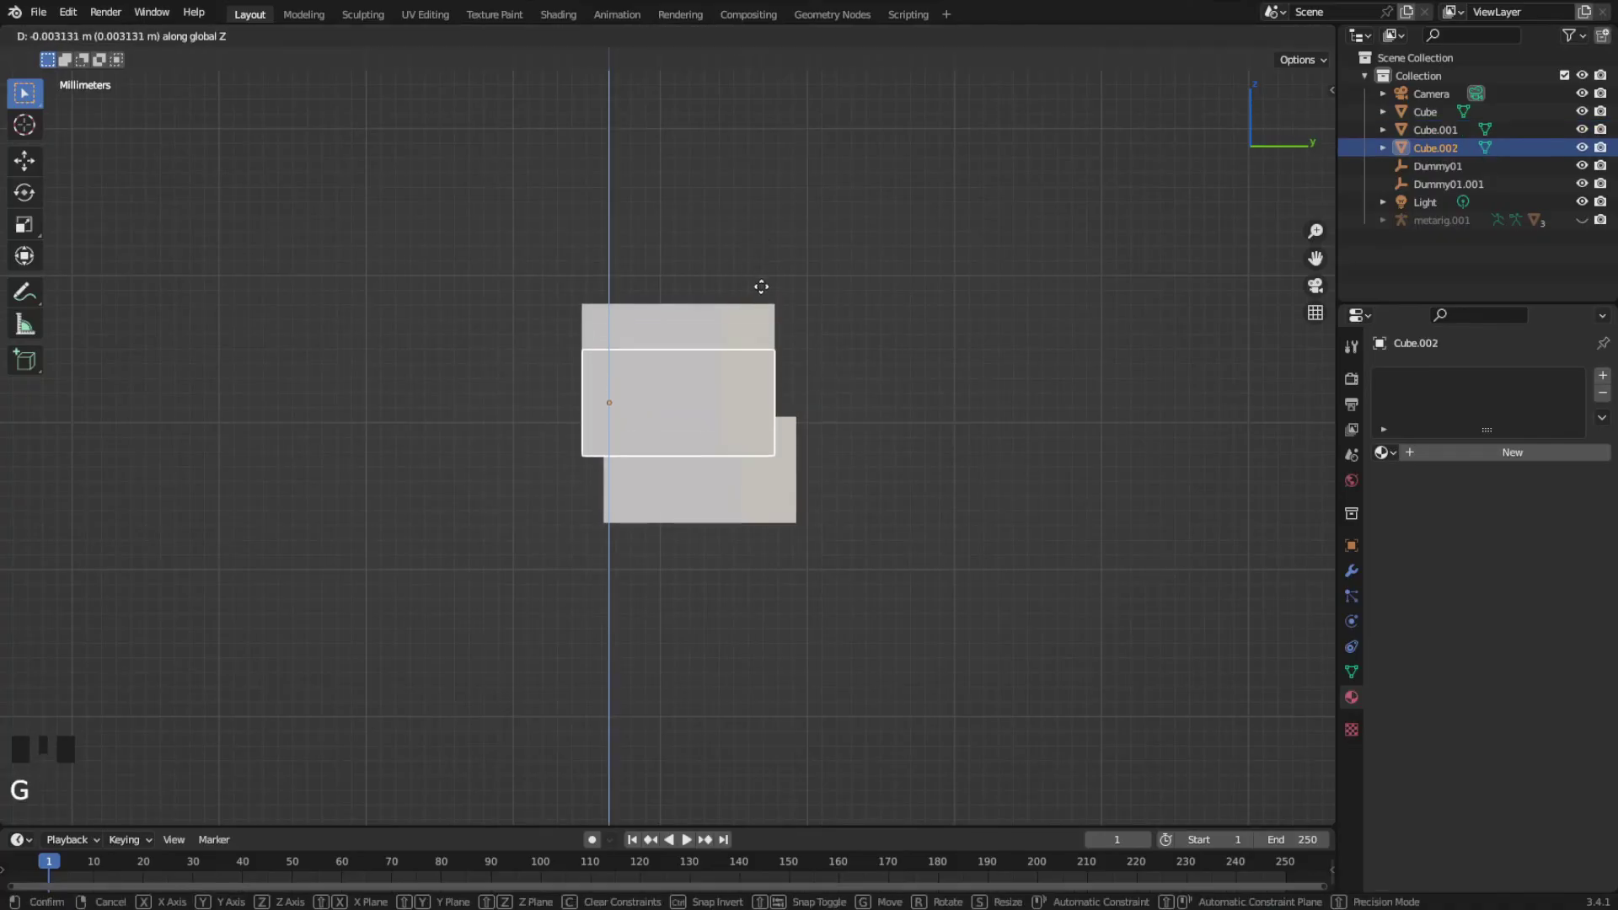
pyautogui.press('g')
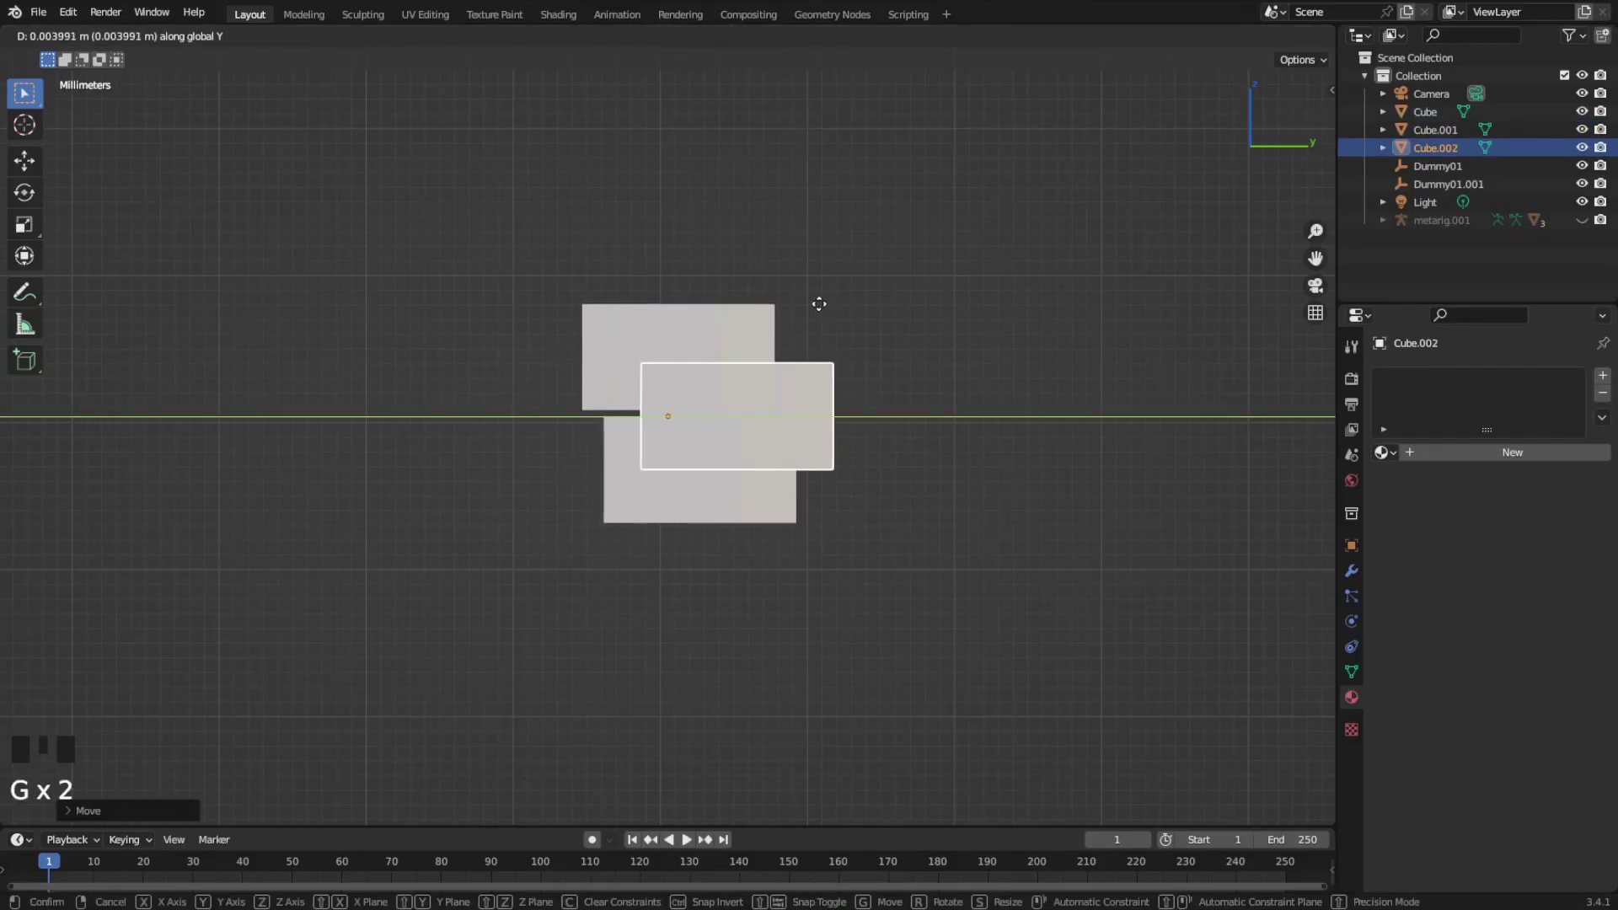
# Give one teeth piece a new material with a black Base Color
pyautogui.middleClick(782, 347)
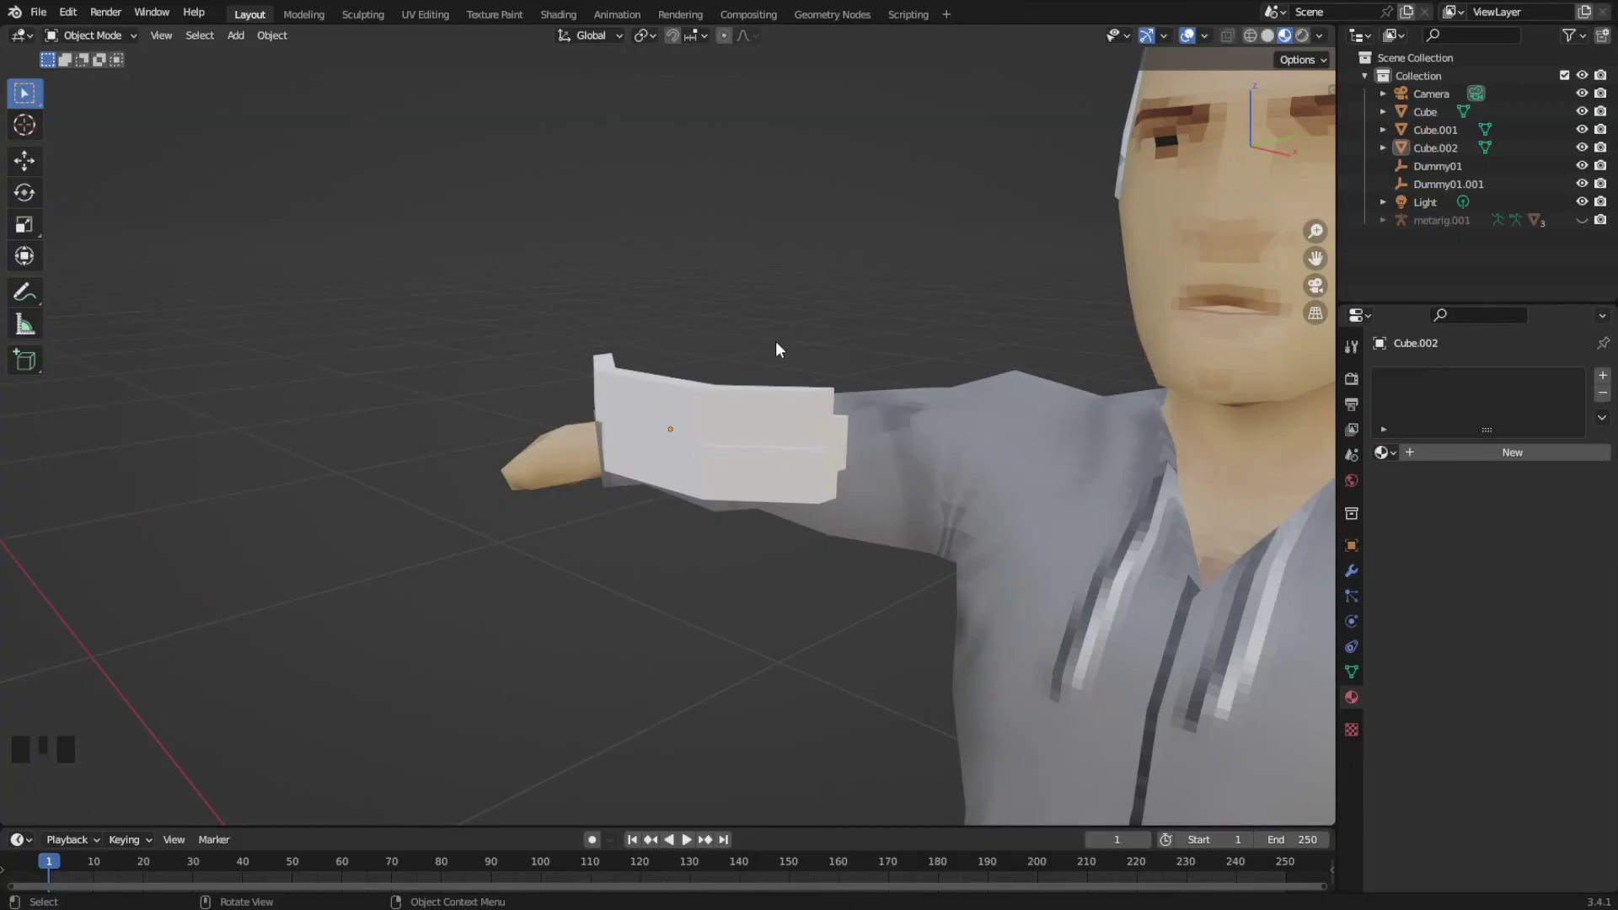
pyautogui.scroll(3)
pyautogui.click(937, 430)
pyautogui.moveTo(1479, 463); pyautogui.dragTo(1528, 654)
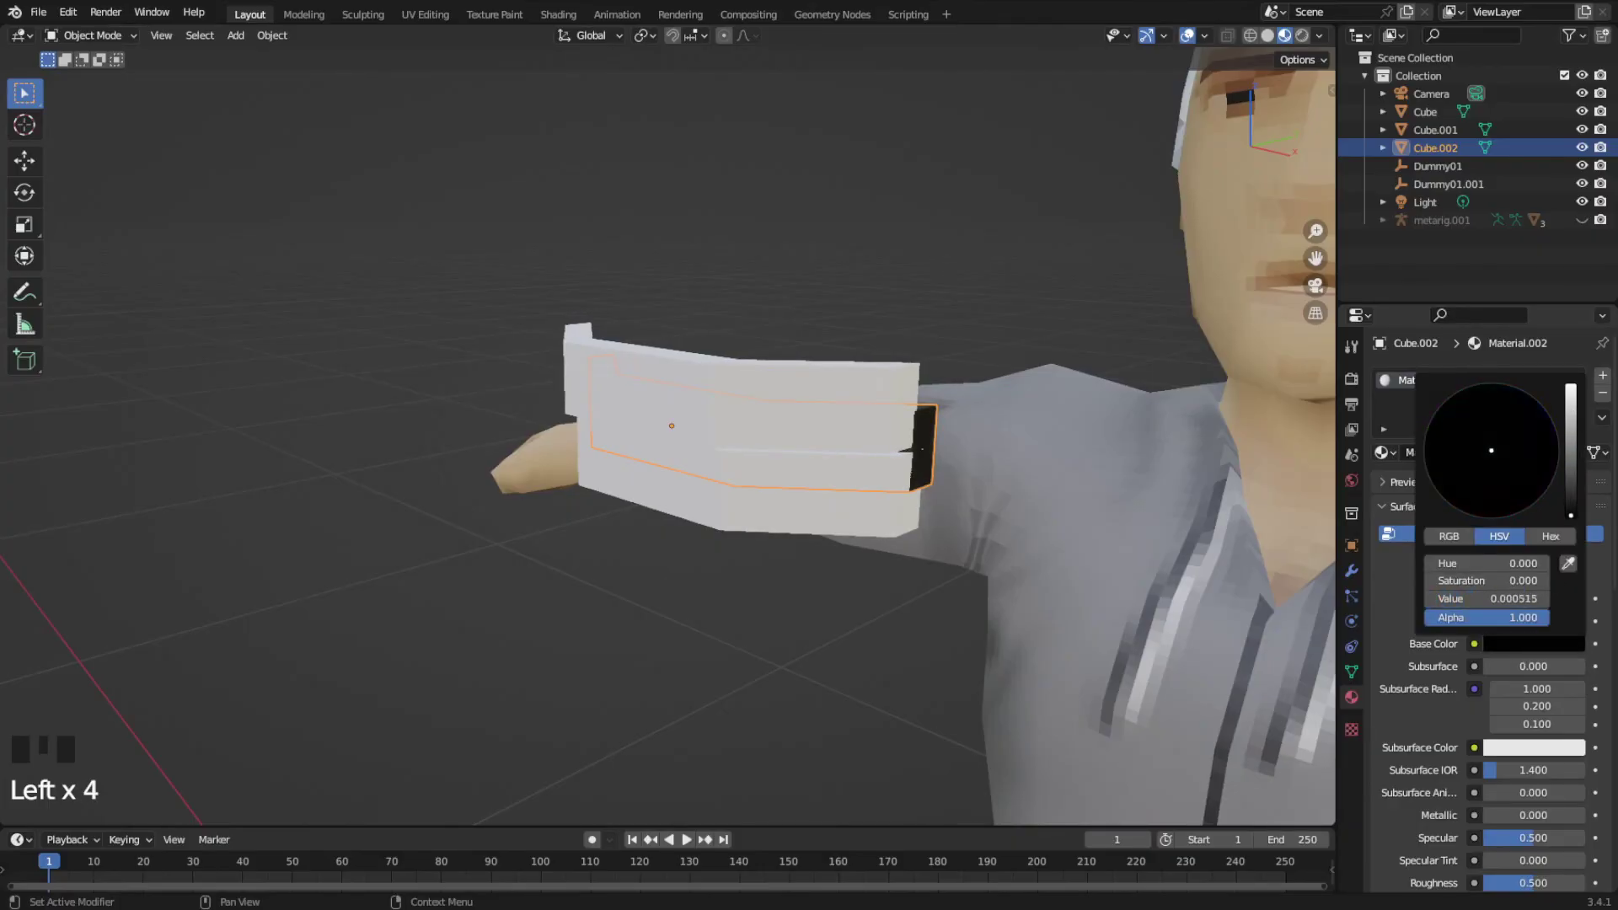
pyautogui.middleClick(606, 522)
# Move the teeth pieces up and place them inside the character's mouth
pyautogui.press('g')
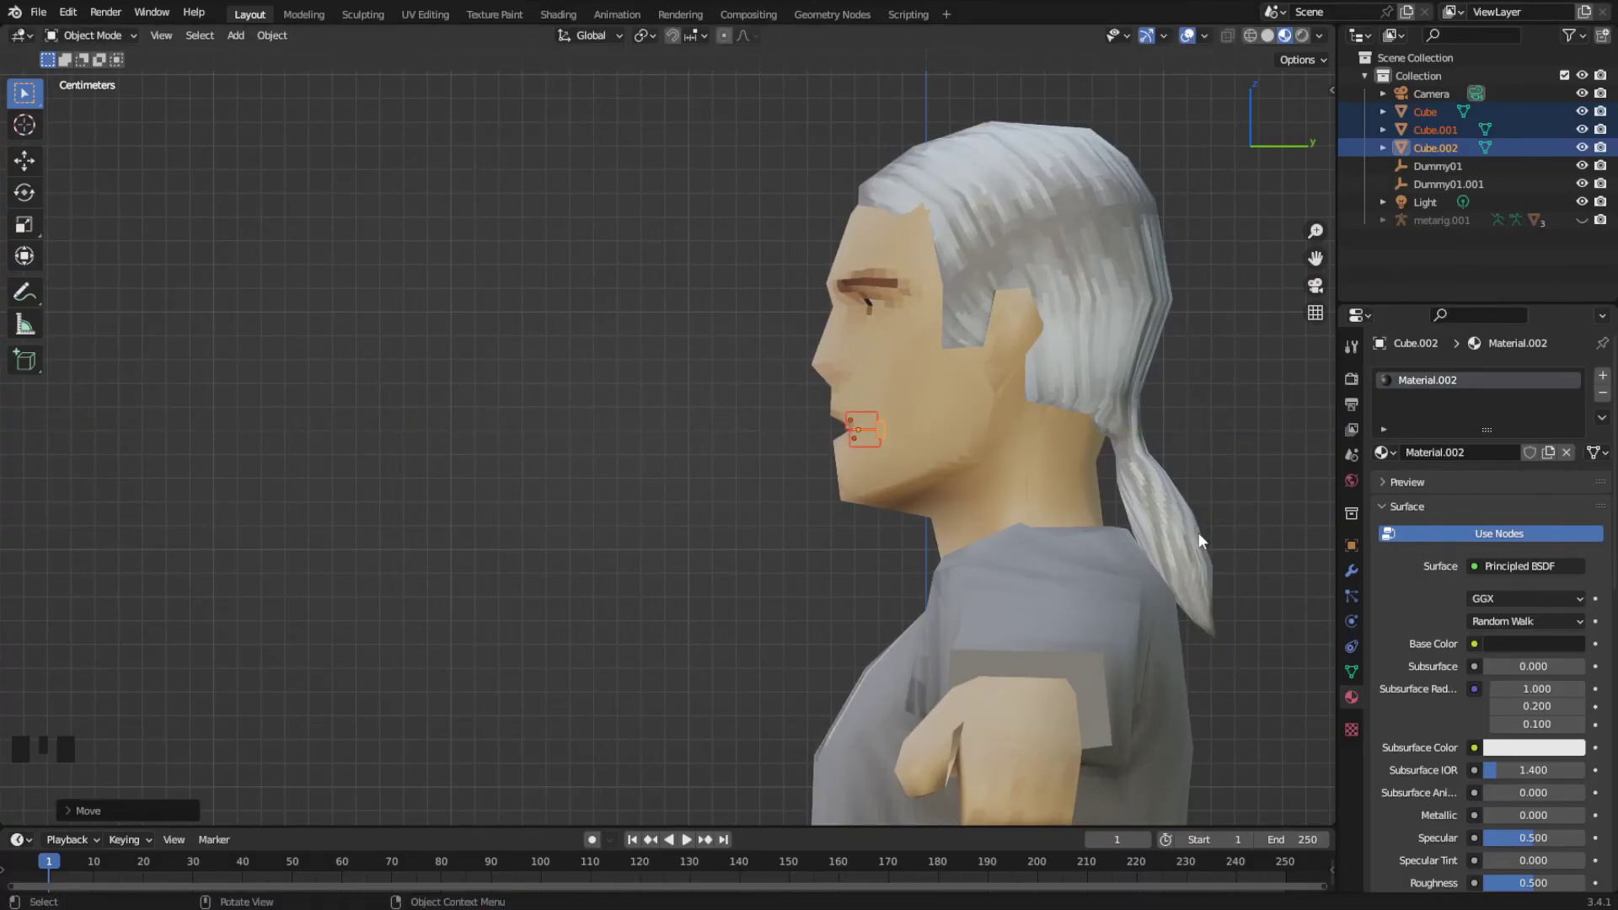
pyautogui.moveTo(722, 492); pyautogui.dragTo(907, 506)
pyautogui.scroll(3)
pyautogui.middleClick(755, 452)
pyautogui.click(885, 526)
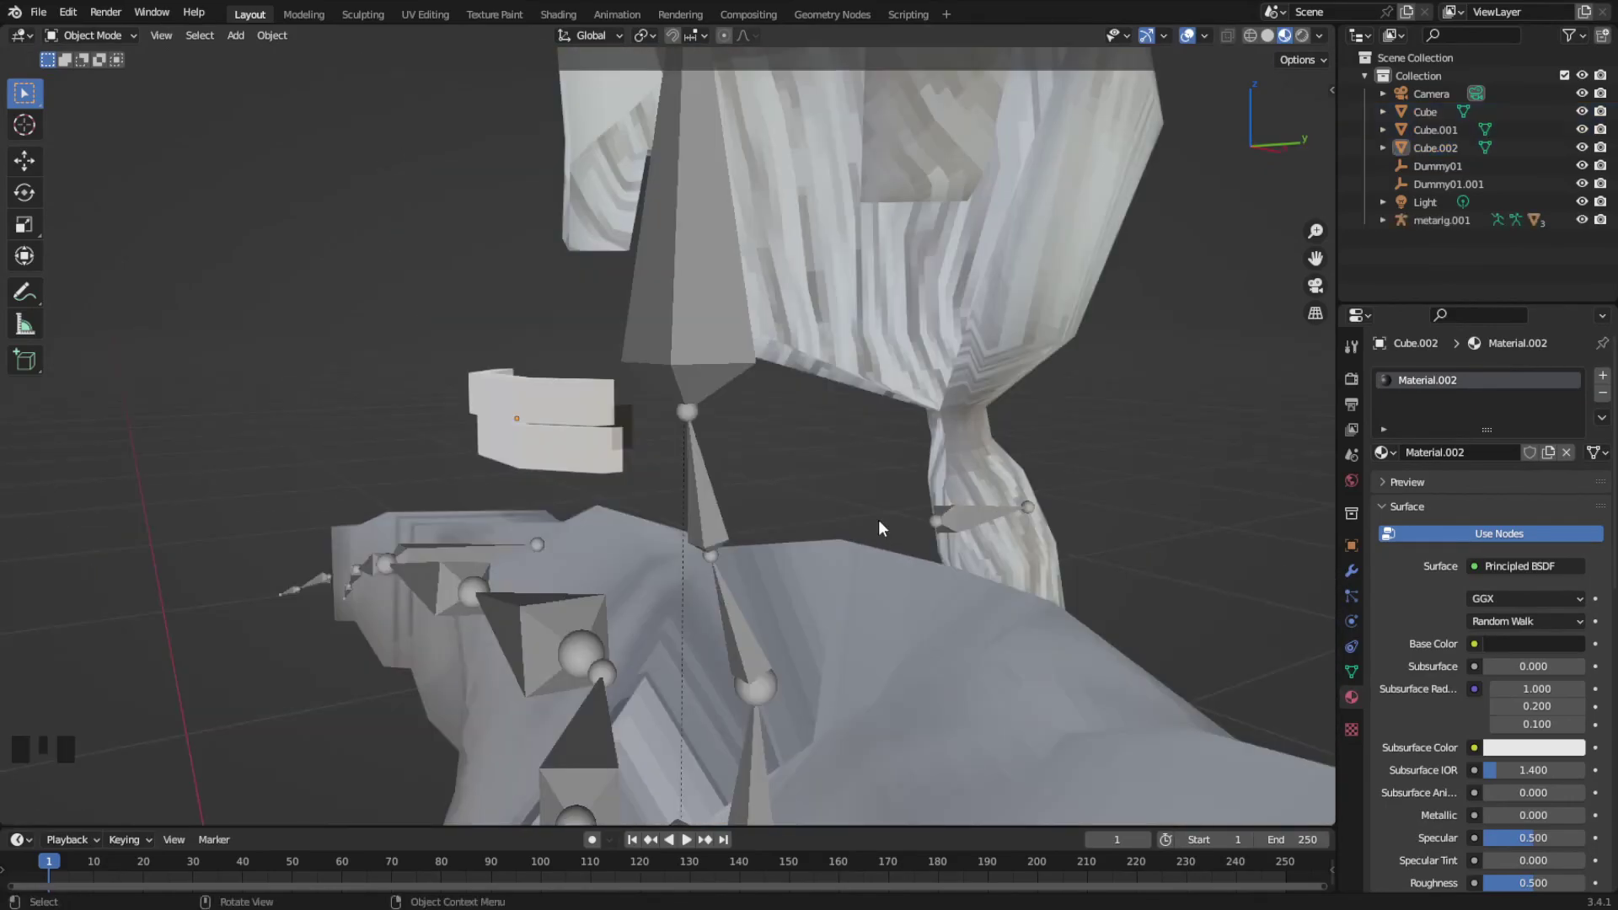
# Select the three teeth cubes and metarig.001, enter Pose Mode, pick the head bone, and bring up Ctrl+P parenting
pyautogui.click(639, 417)
pyautogui.click(600, 397)
pyautogui.click(602, 464)
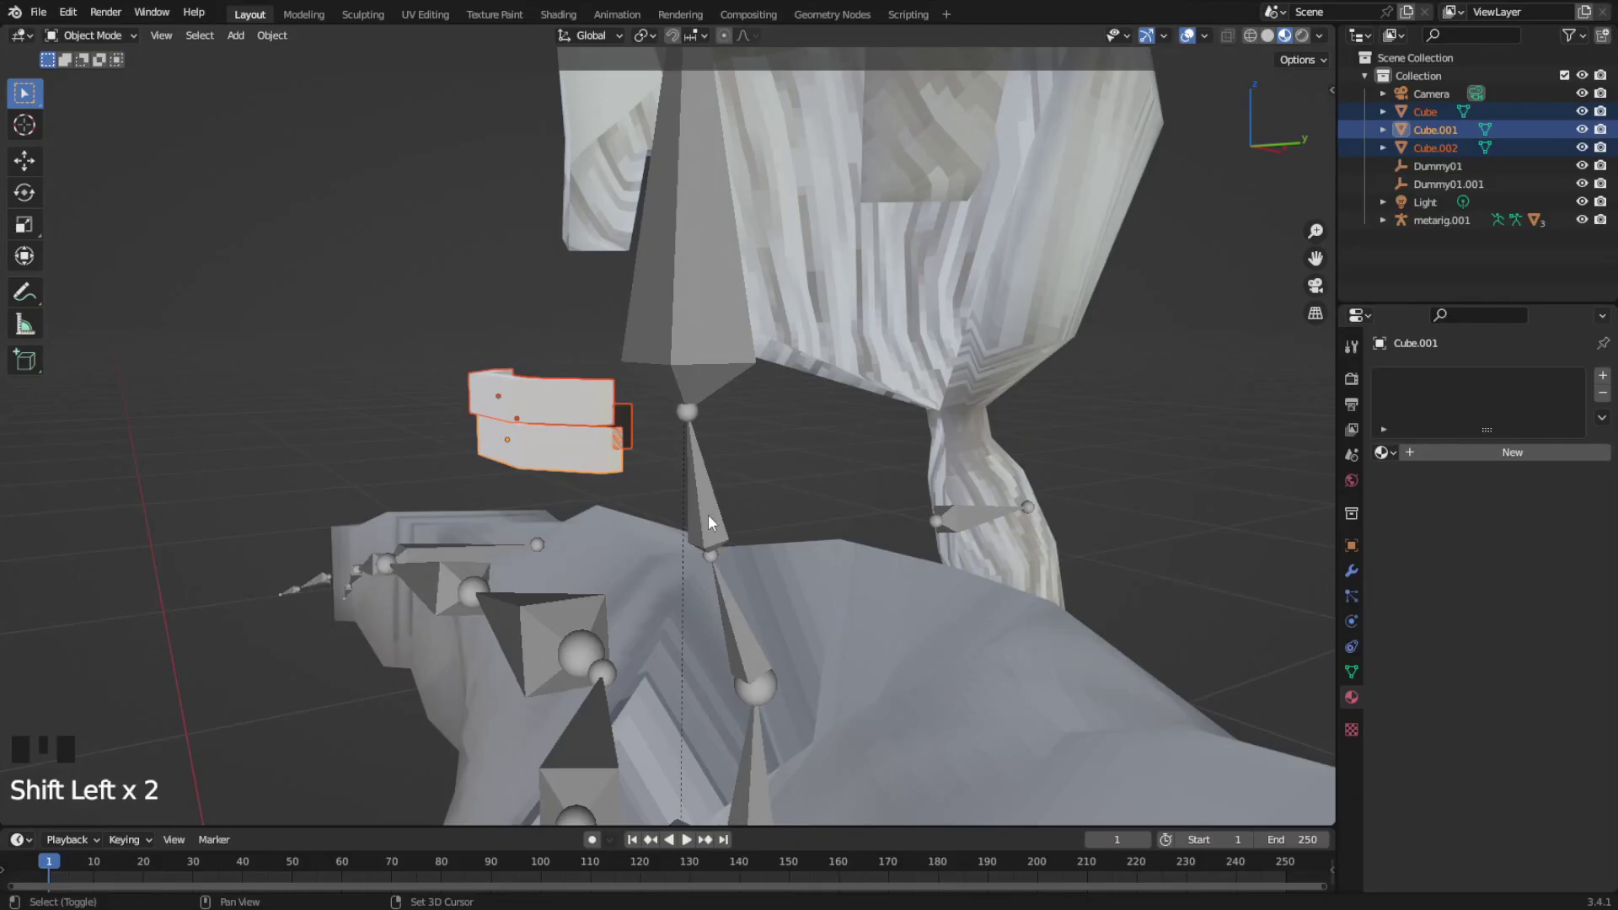
pyautogui.click(715, 522)
pyautogui.press('ctrl+Tab')
pyautogui.click(737, 627)
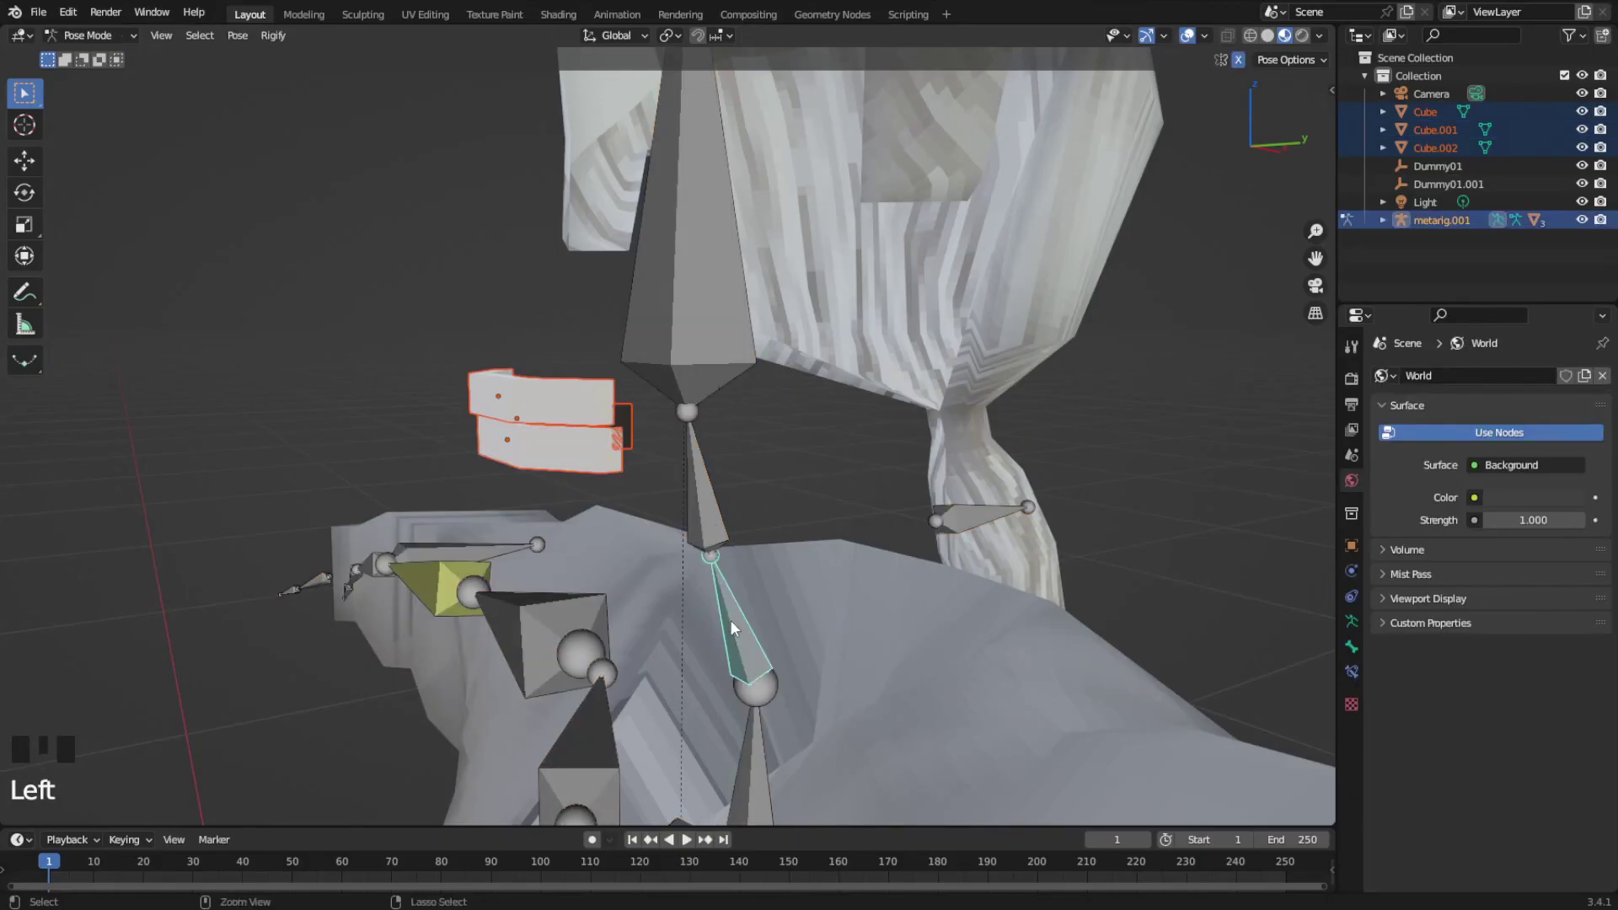
pyautogui.press('ctrl+p')
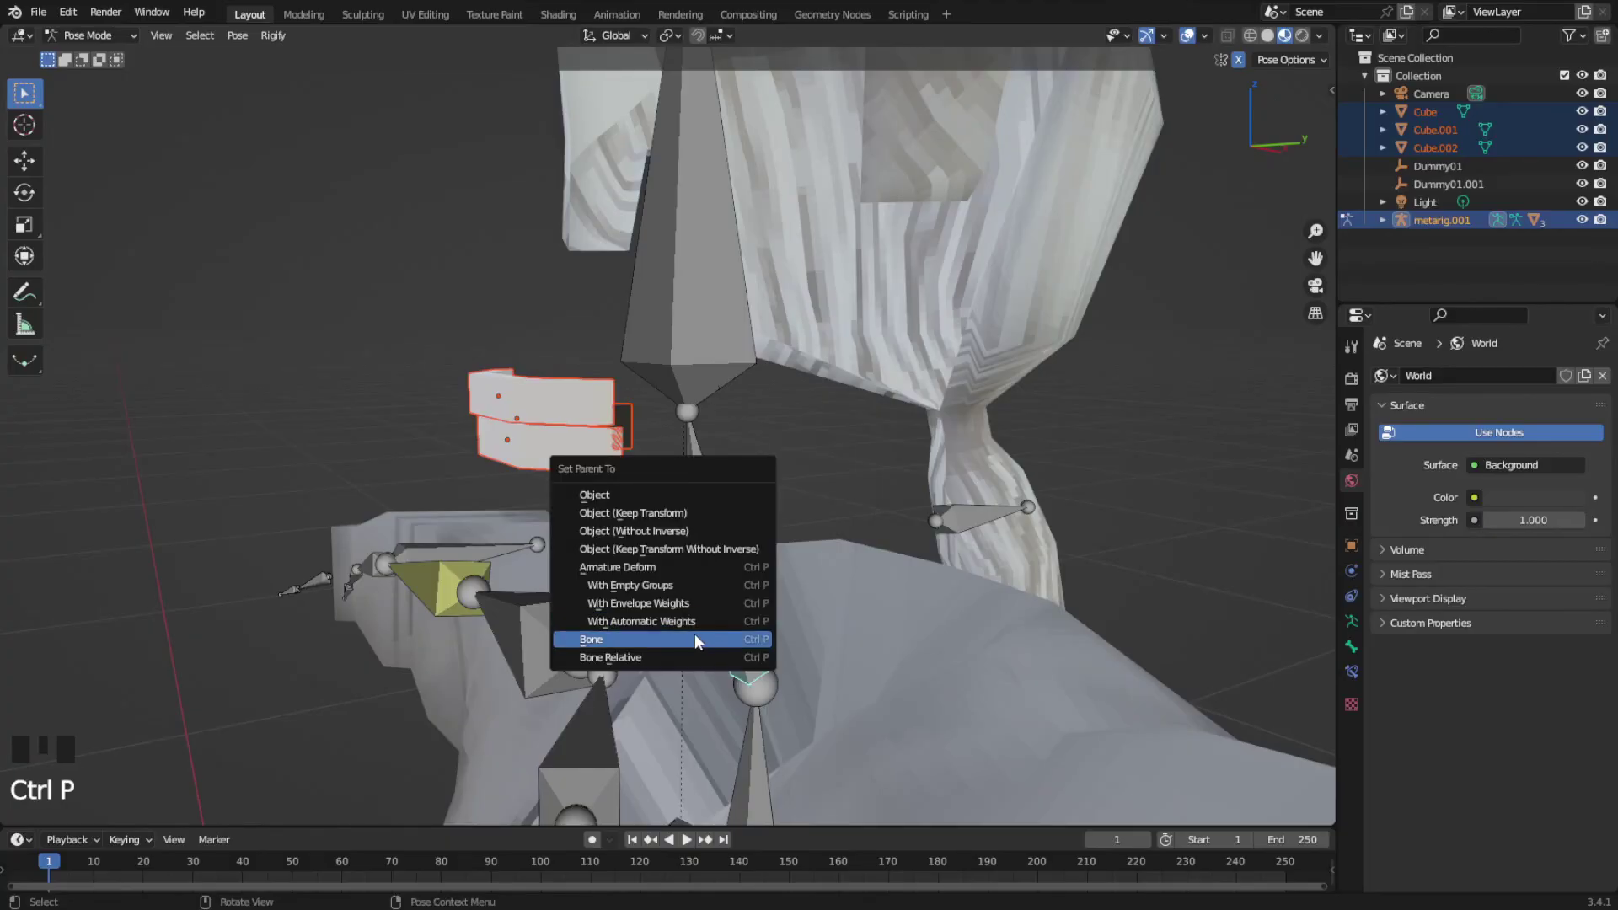